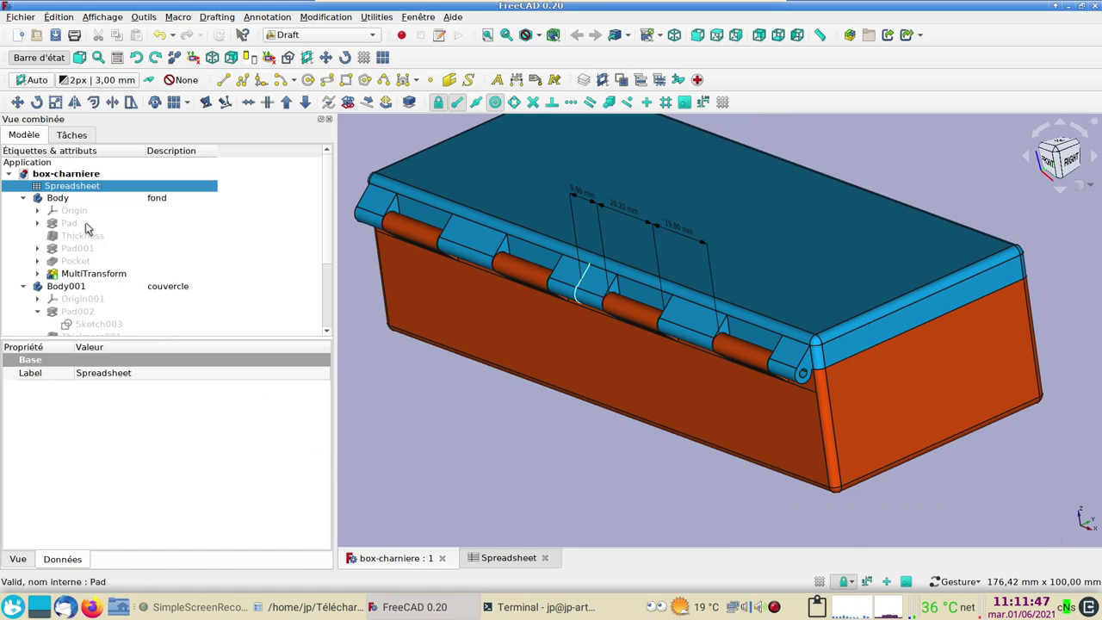
# - Copy the box project's dimensions spreadsheet and paste it into a newly created empty document
pyautogui.scroll(3)
pyautogui.scroll(3)
pyautogui.click(99, 187)
pyautogui.press('ctrl+c')
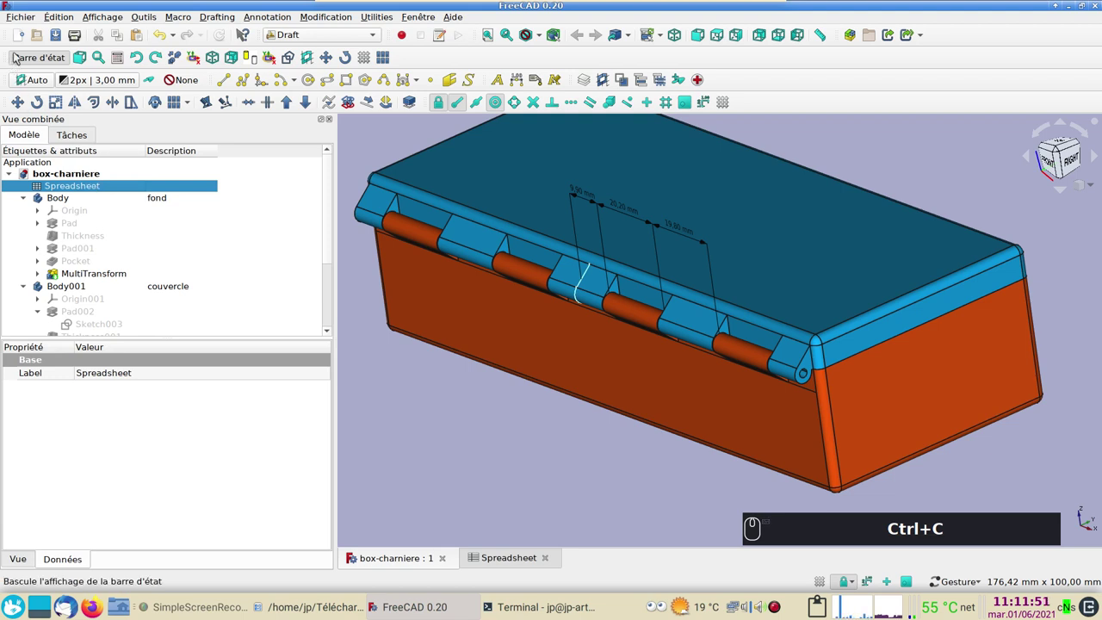
pyautogui.click(21, 37)
pyautogui.press('ctrl+v')
# - Close the box-charniere document and show the copied spreadsheet in the Spreadsheet workbench
pyautogui.click(446, 558)
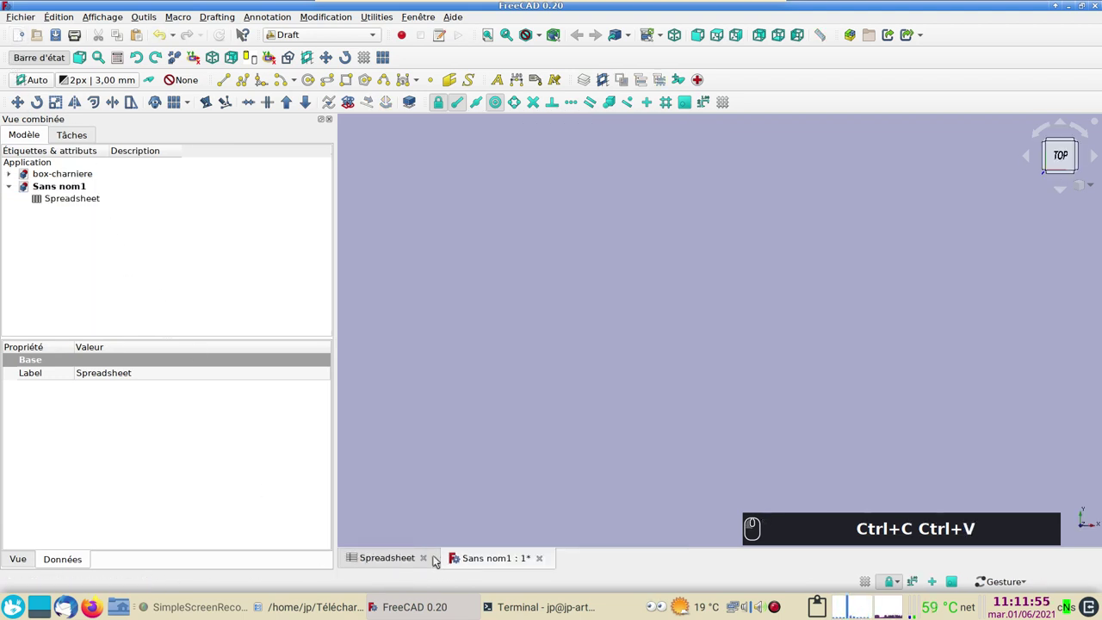
pyautogui.click(423, 561)
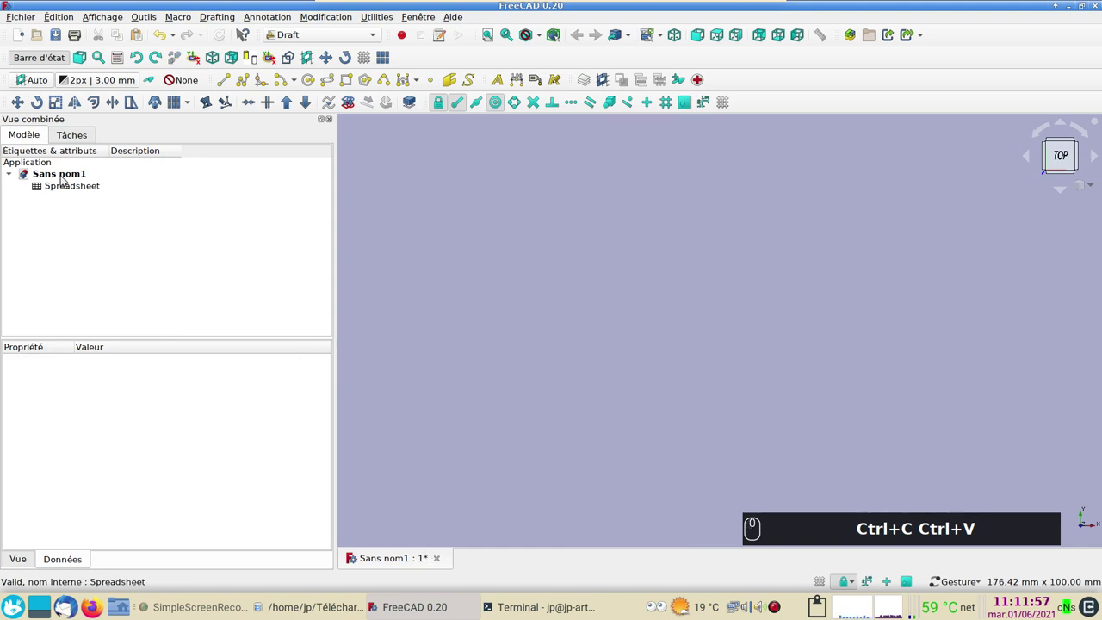
pyautogui.click(68, 190)
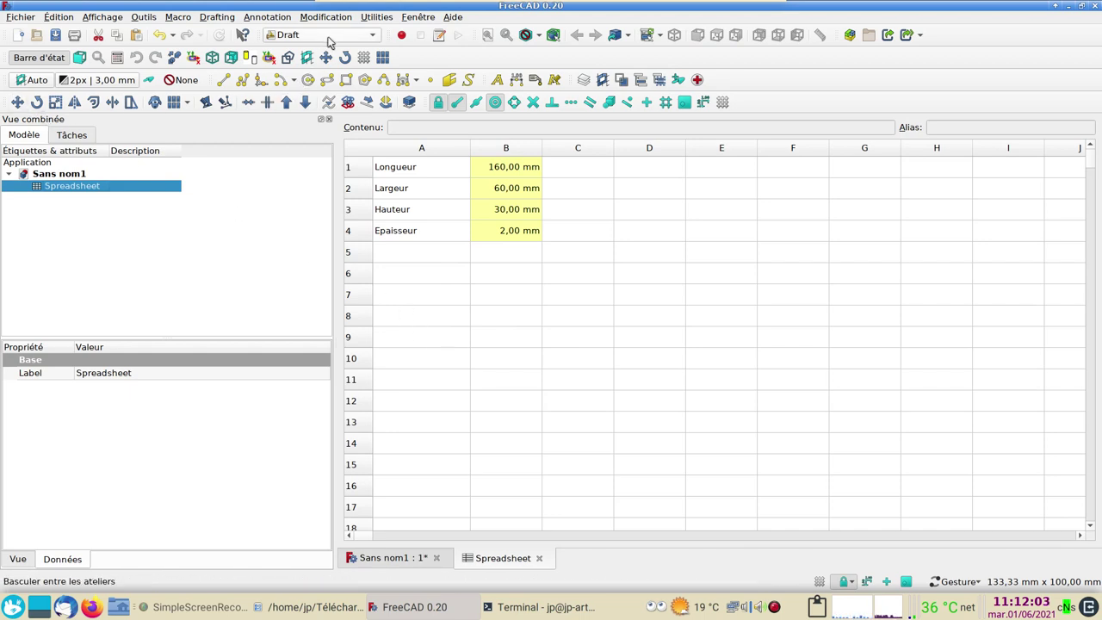
pyautogui.click(332, 36)
pyautogui.click(340, 138)
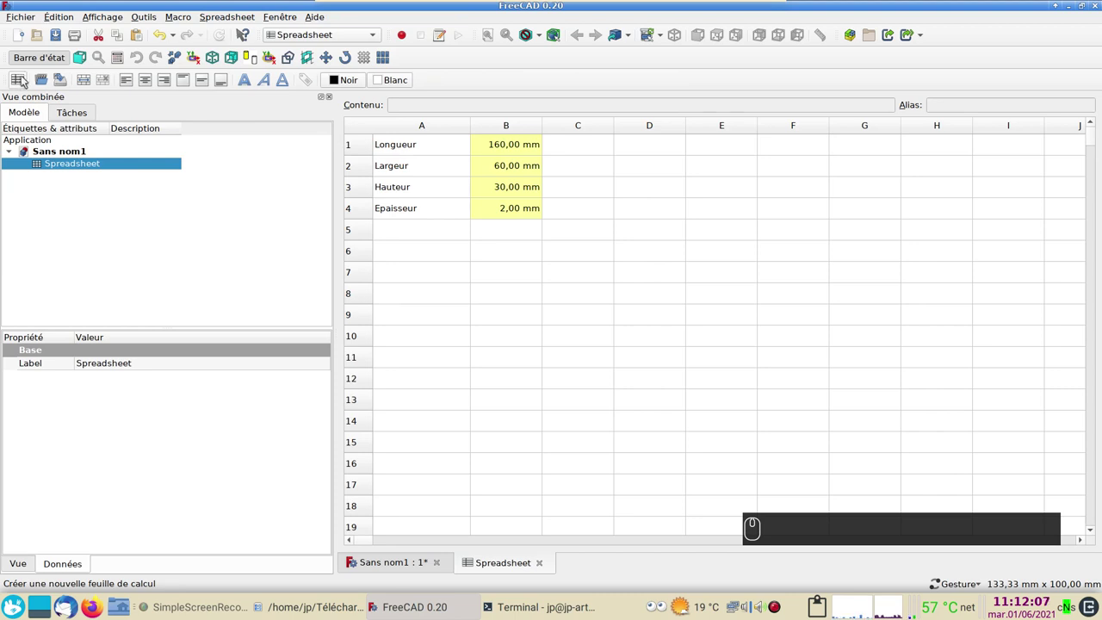
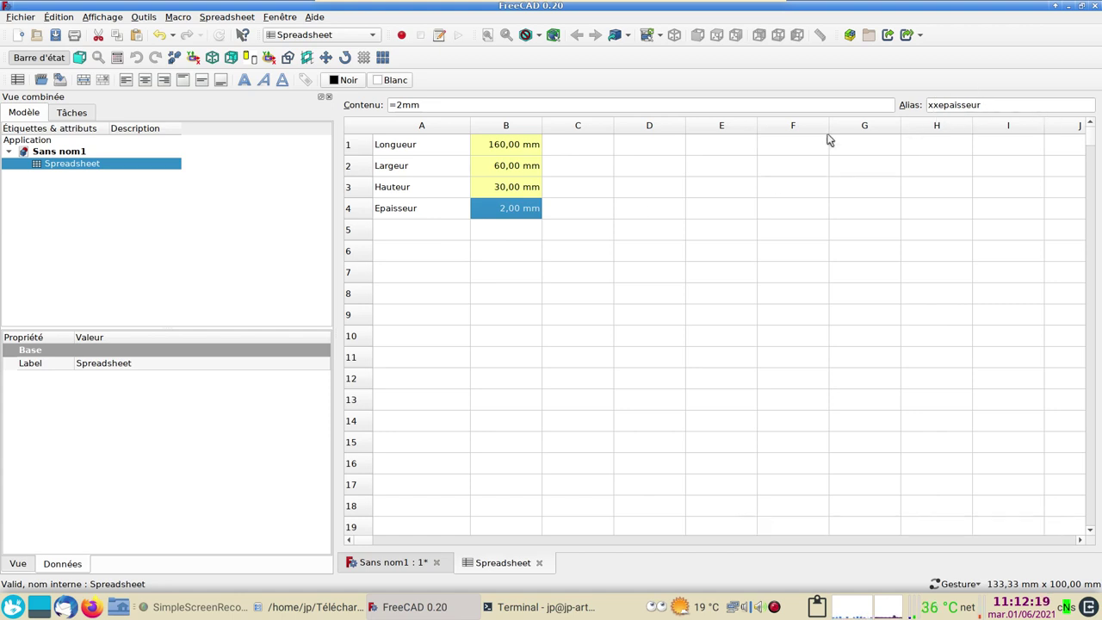
# - Check the aliases on the dimension cells B4, B3 and B1 of the spreadsheet
pyautogui.click(518, 192)
pyautogui.click(514, 168)
pyautogui.click(510, 138)
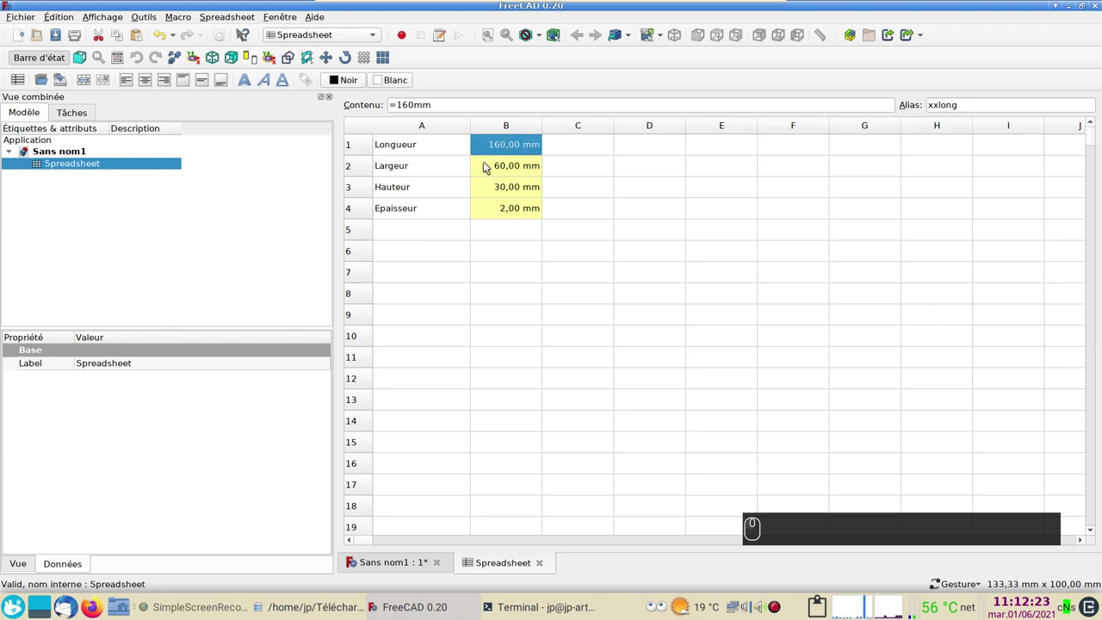
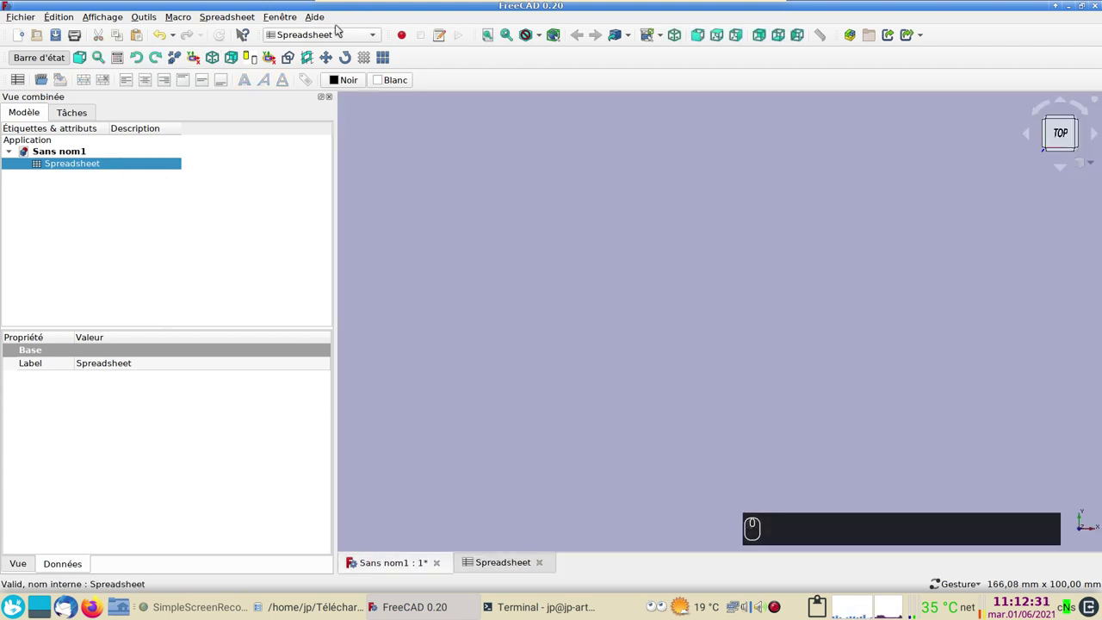
# - Switch to Part Design and start a new sketch in a new body
pyautogui.click(342, 35)
pyautogui.click(341, 36)
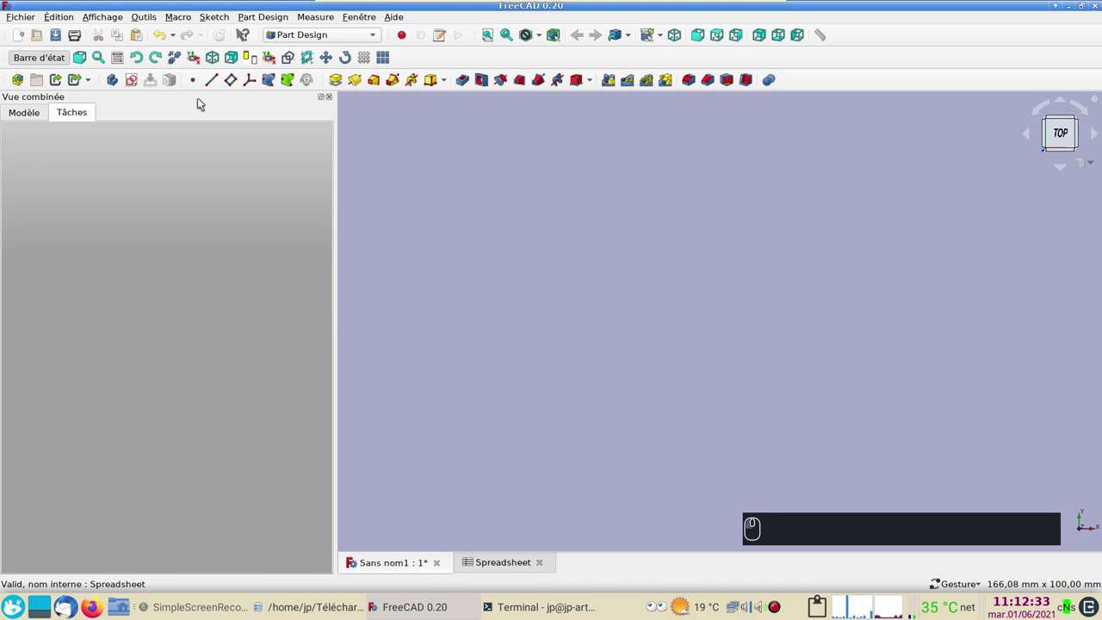
pyautogui.click(115, 76)
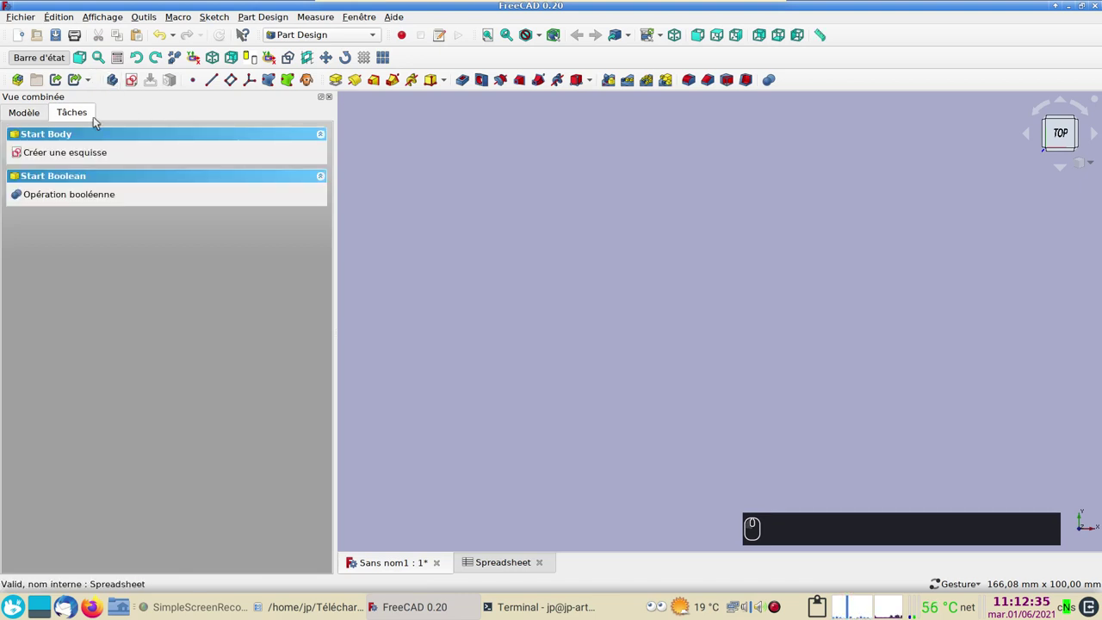
pyautogui.click(73, 157)
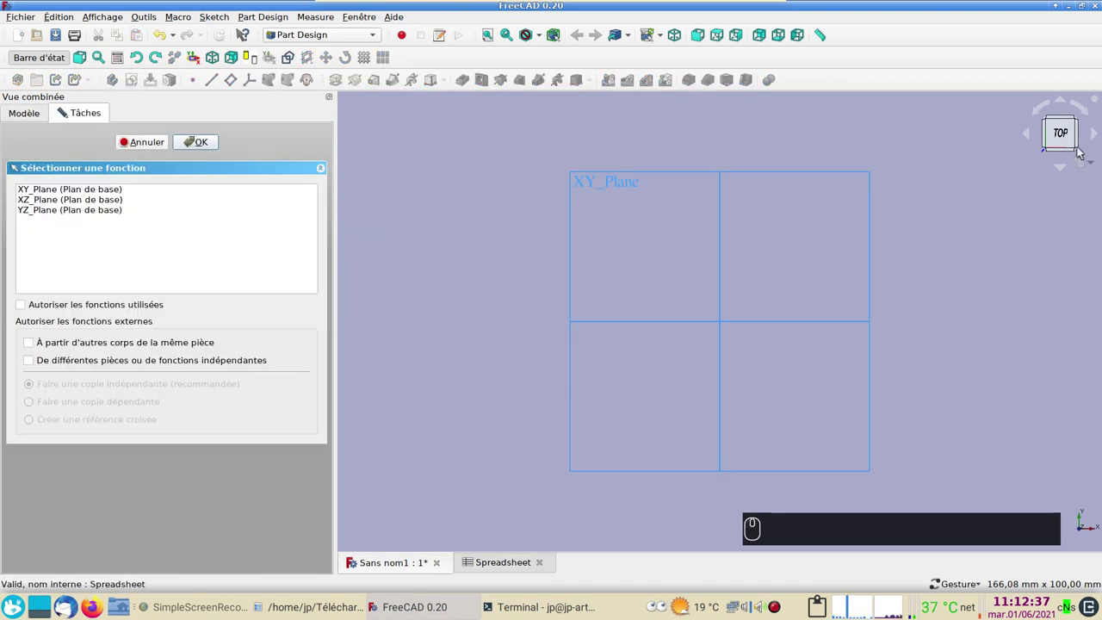
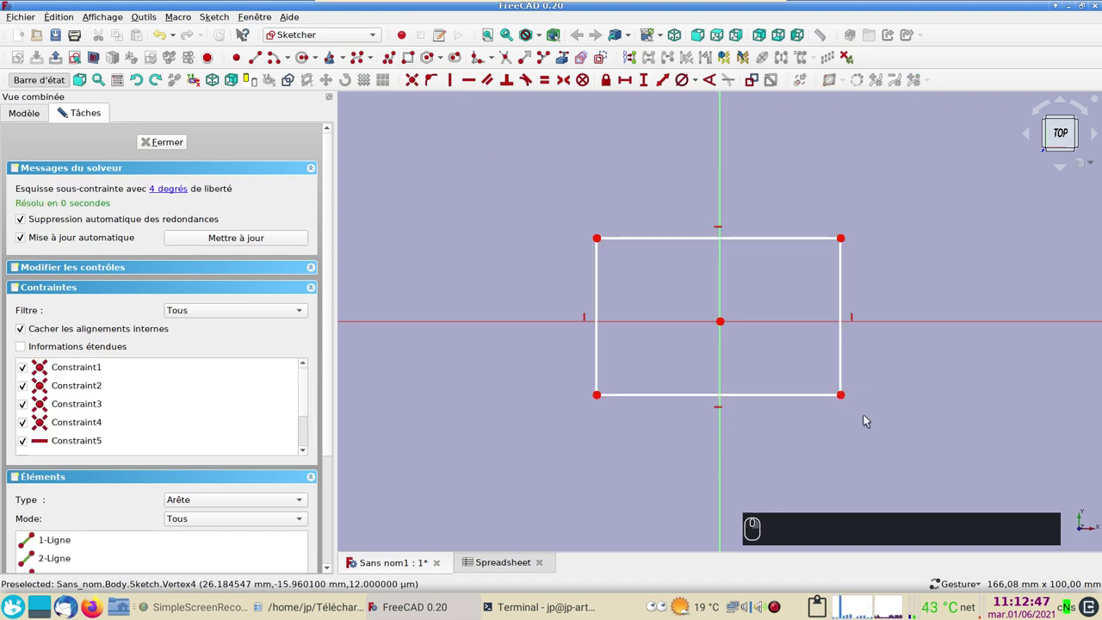
# - Make the rectangle's opposite corners symmetric about the origin, then drag it wider
pyautogui.click(846, 399)
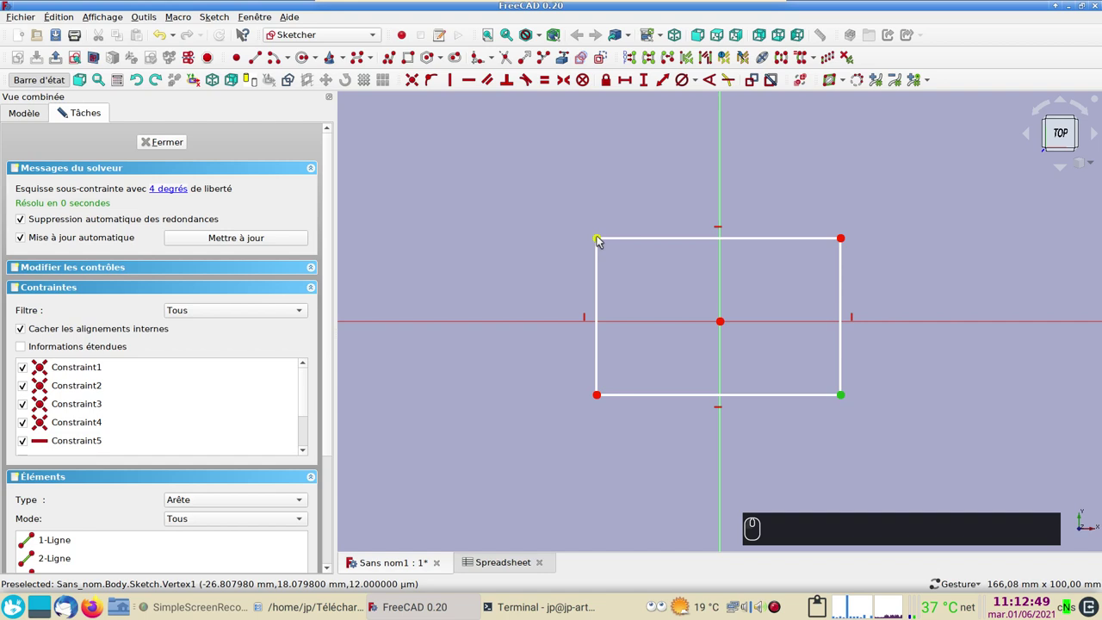
pyautogui.click(602, 242)
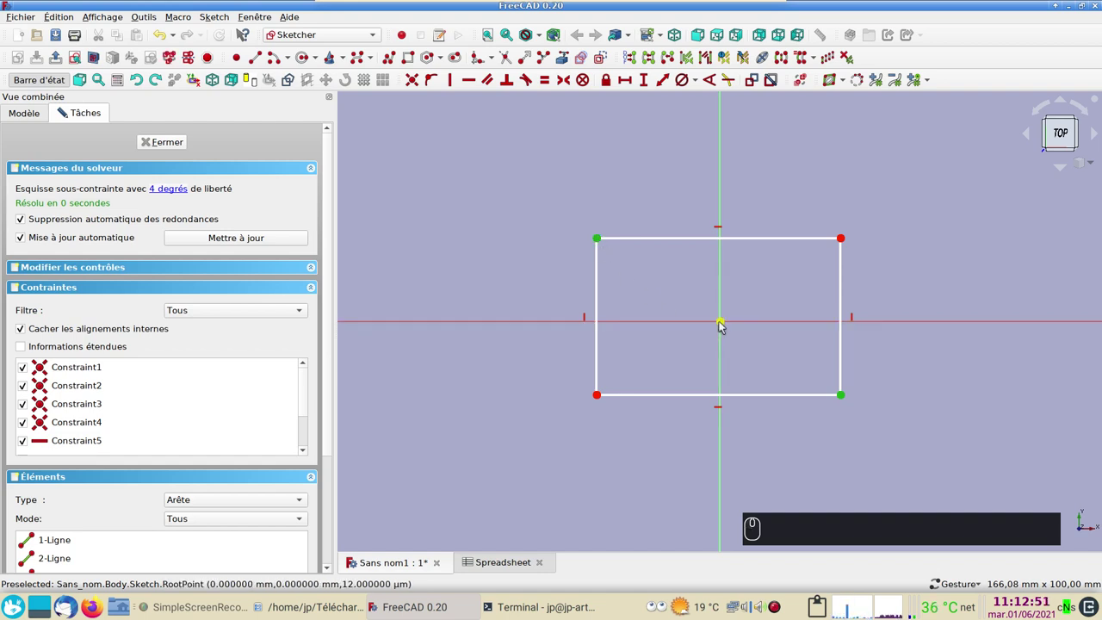
pyautogui.click(724, 325)
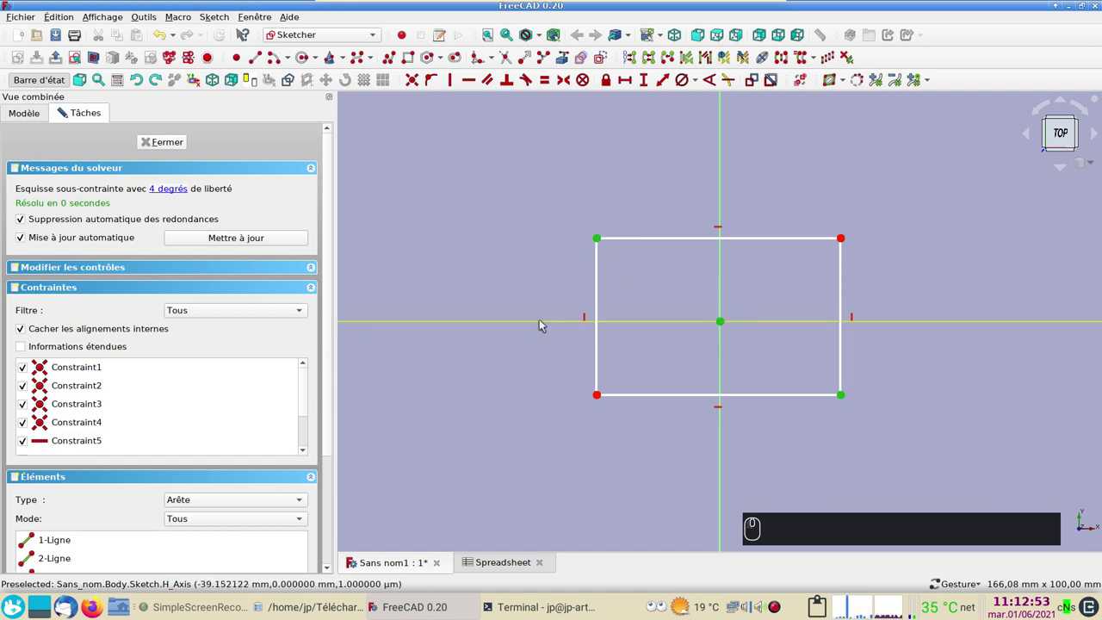
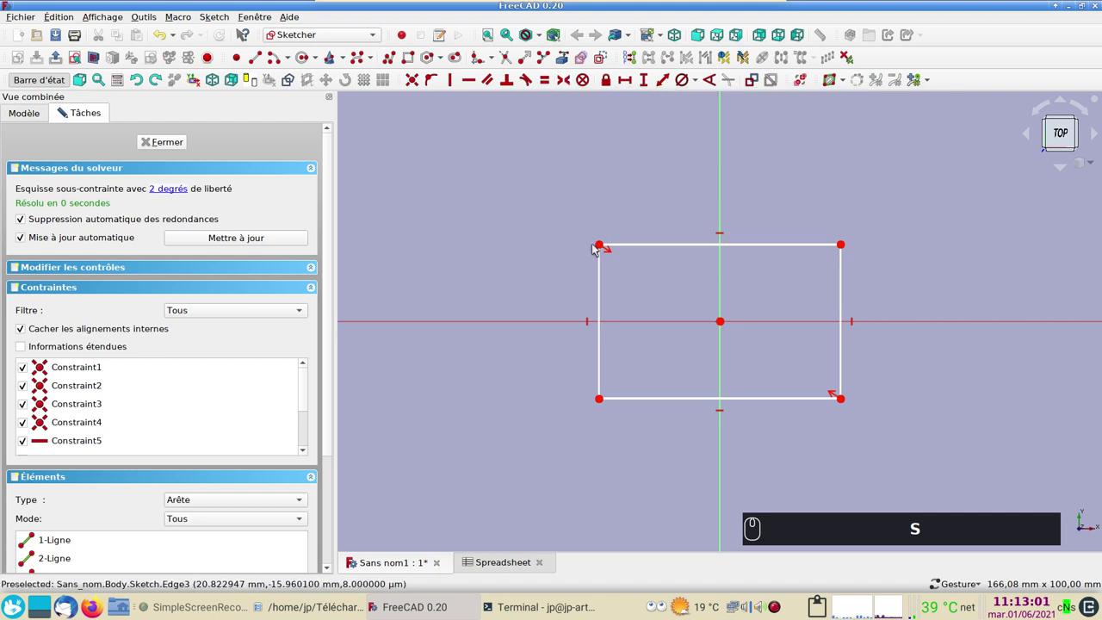
pyautogui.moveTo(607, 245); pyautogui.dragTo(574, 246)
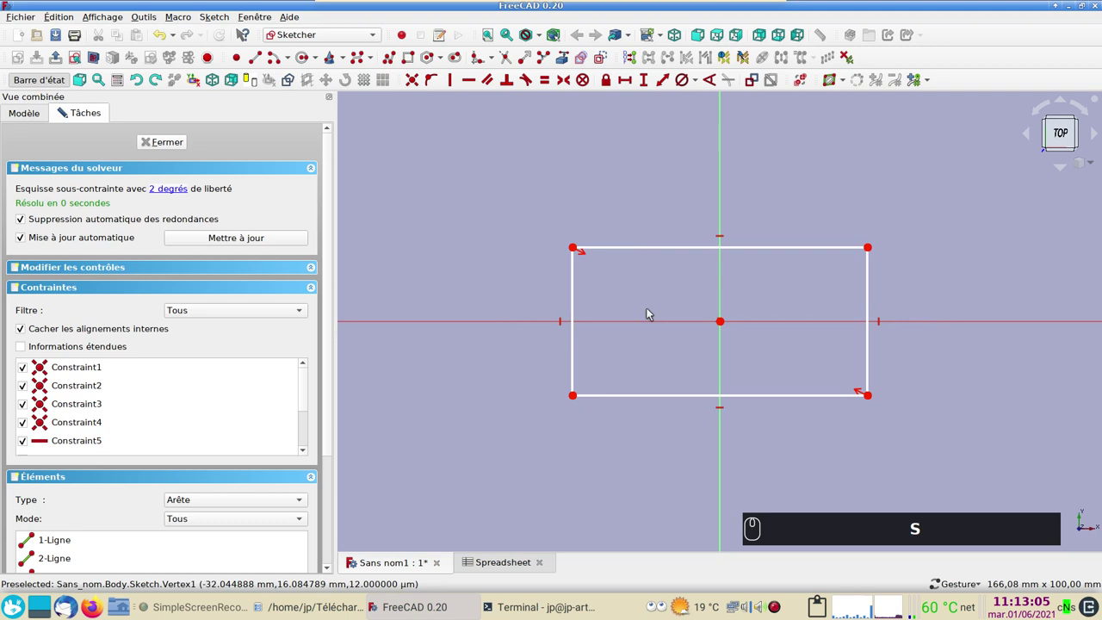
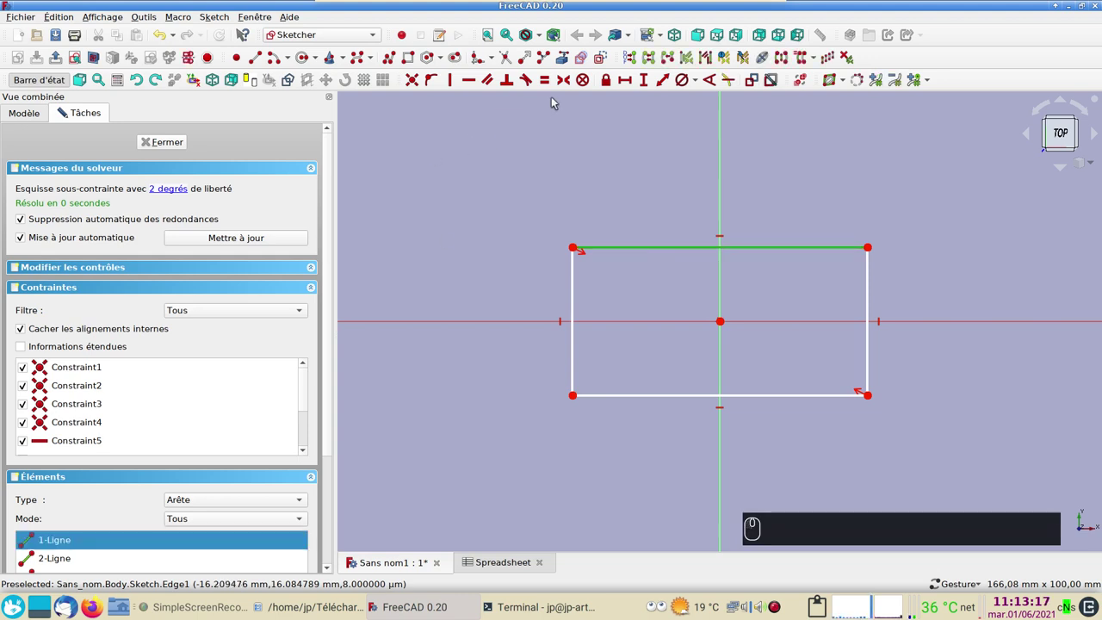
# - Constrain the top edge's length with an expression referencing Spreadsheet.xxlong
pyautogui.click(631, 87)
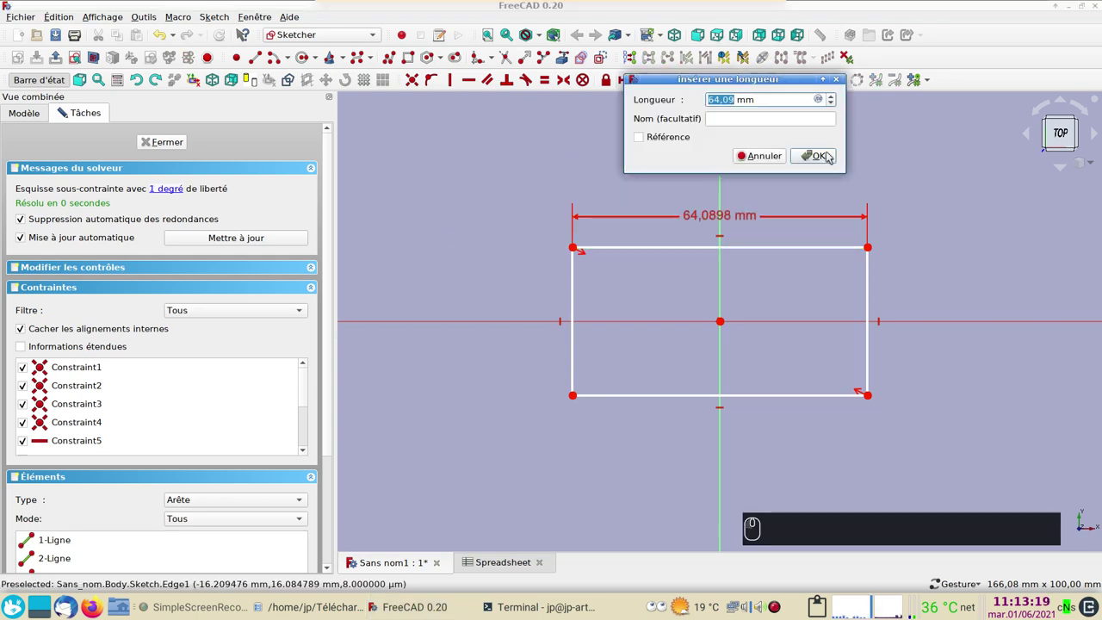
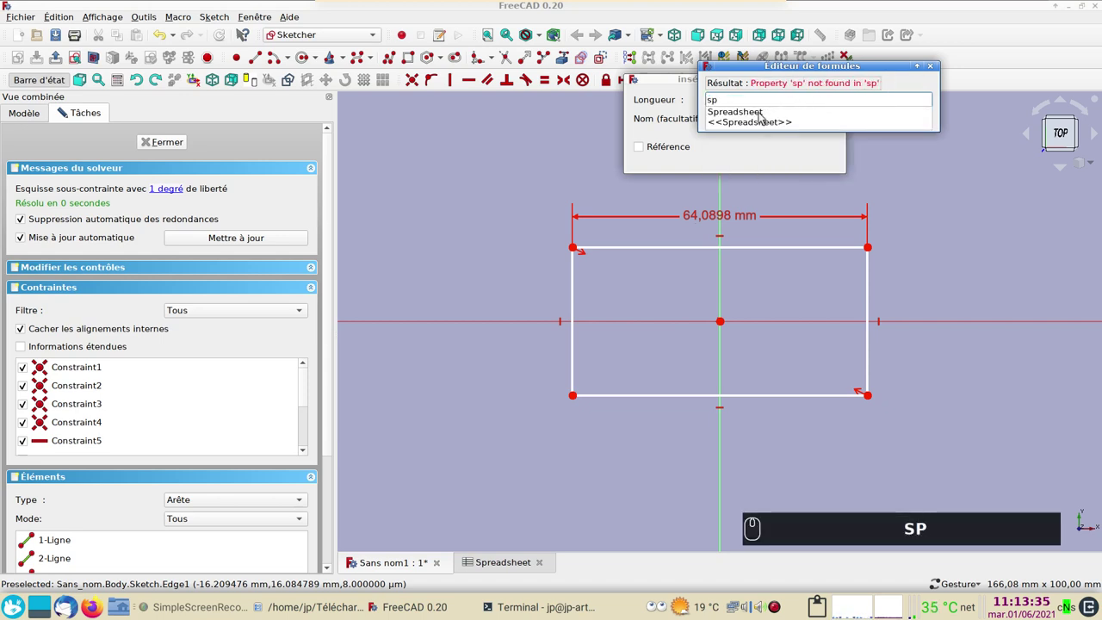
pyautogui.click(765, 112)
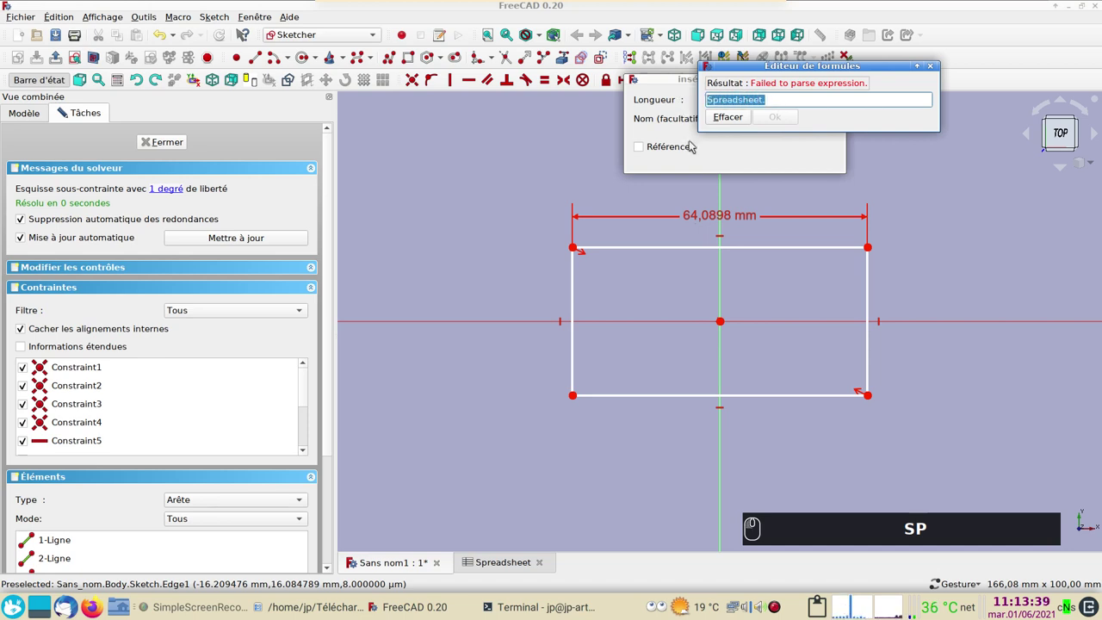
pyautogui.press('ctrl+c')
pyautogui.click(745, 101)
pyautogui.click(789, 148)
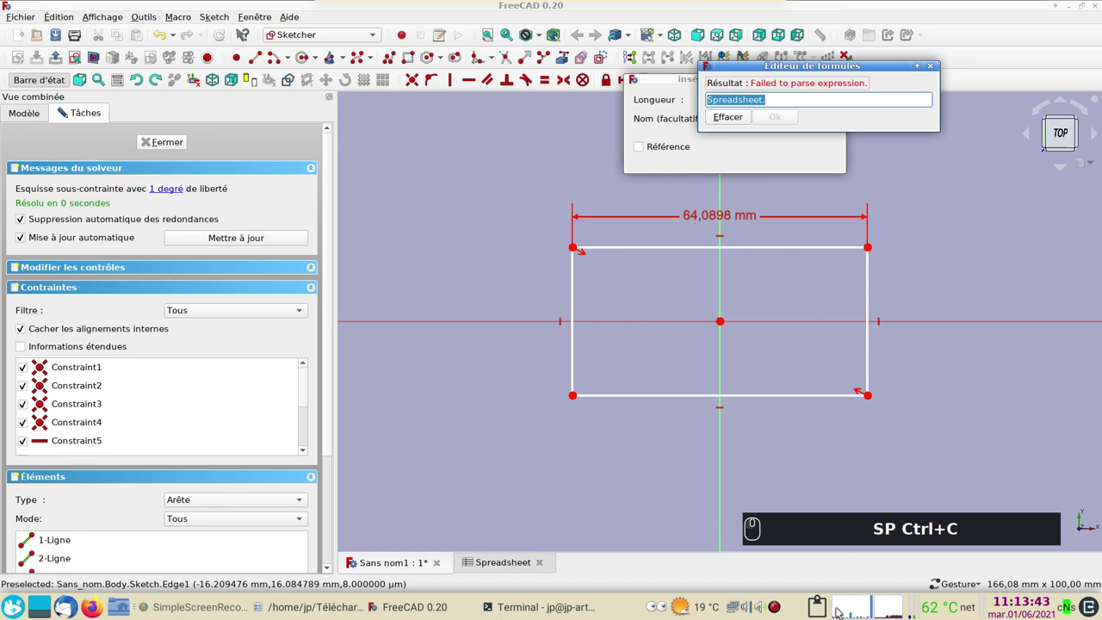
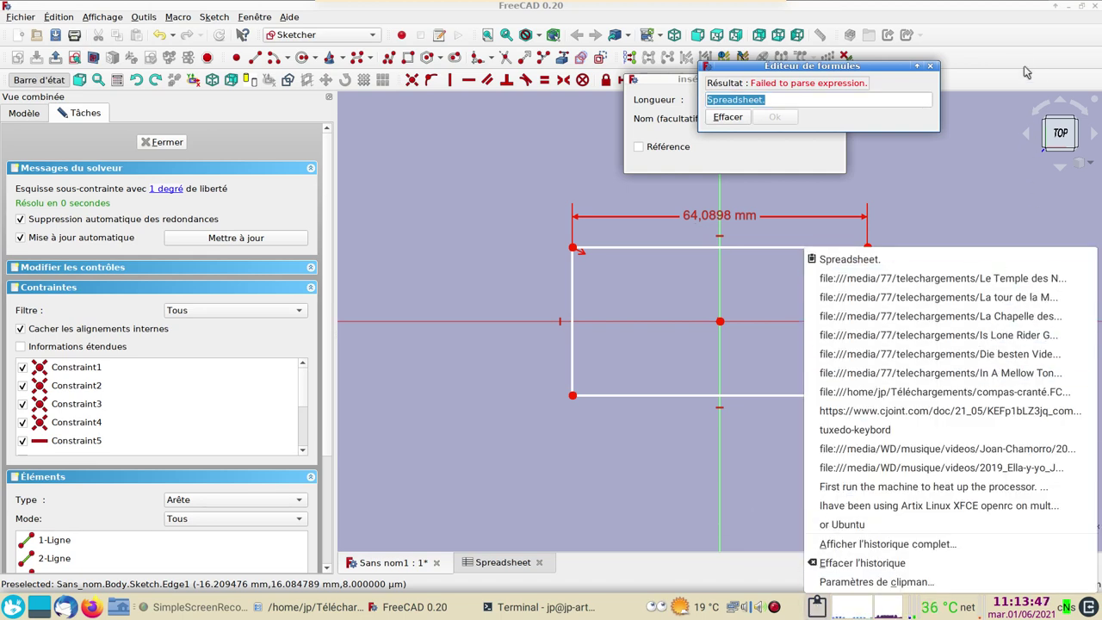
pyautogui.click(846, 169)
pyautogui.click(845, 169)
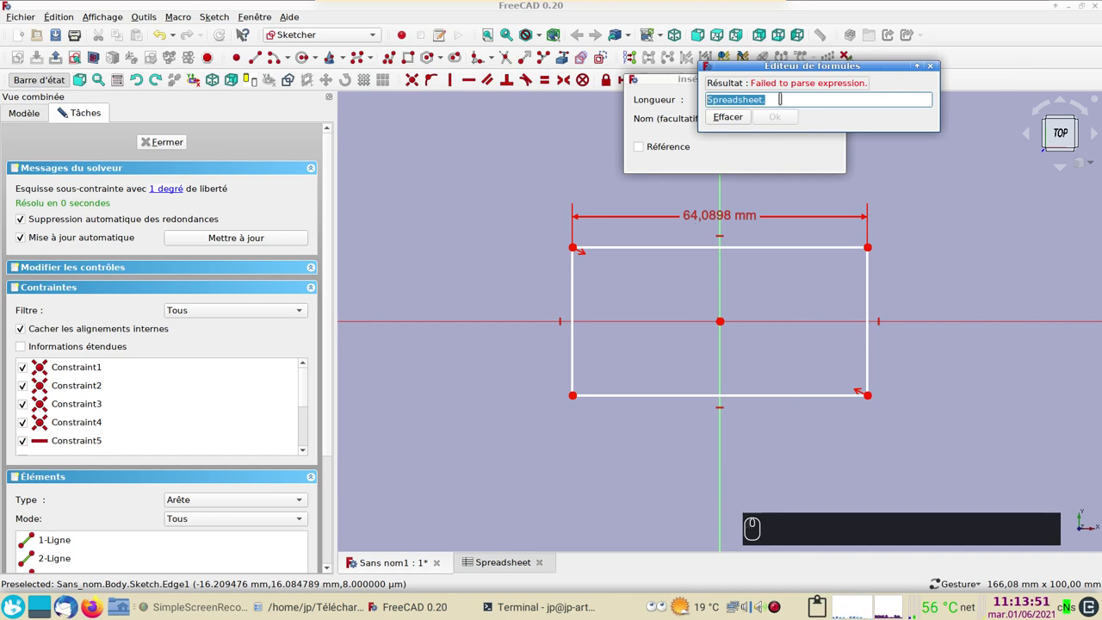
pyautogui.click(845, 169)
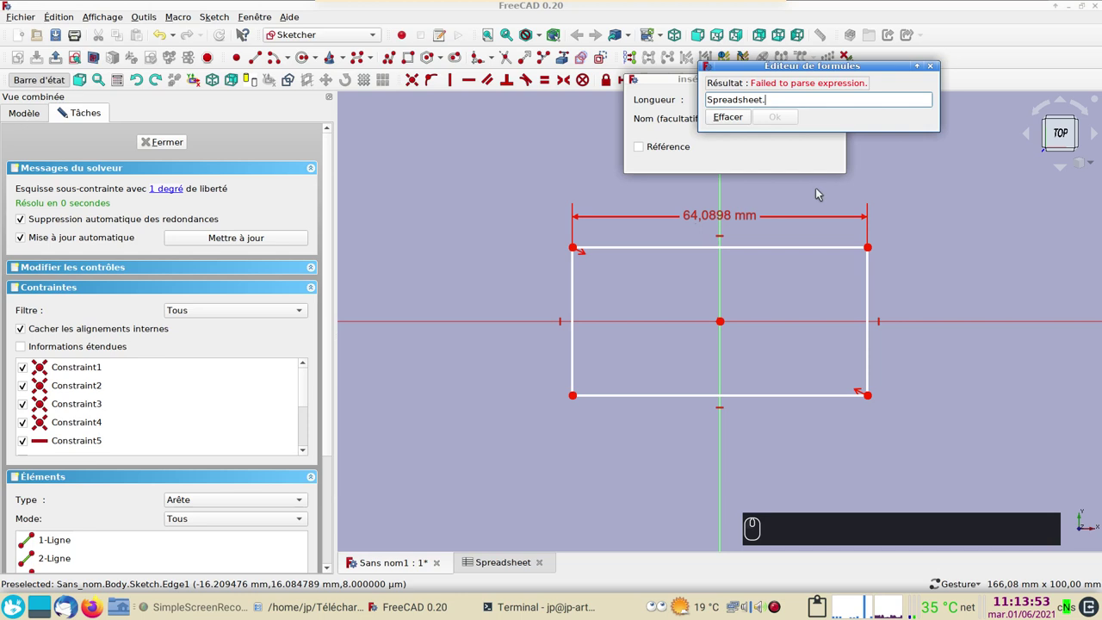
pyautogui.press('x')
pyautogui.write('xx')
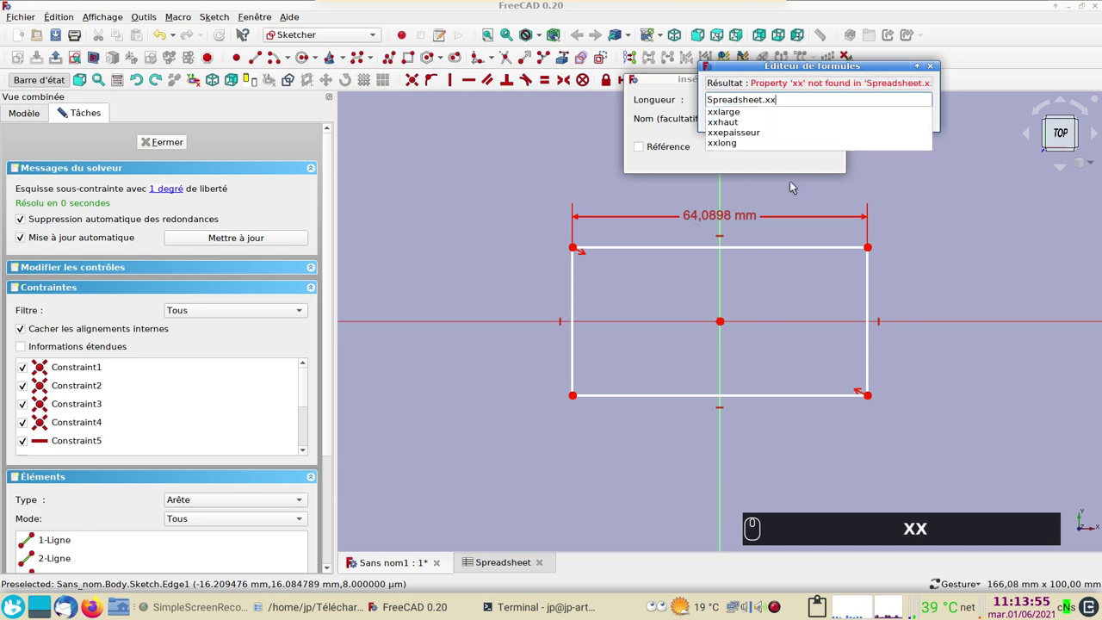
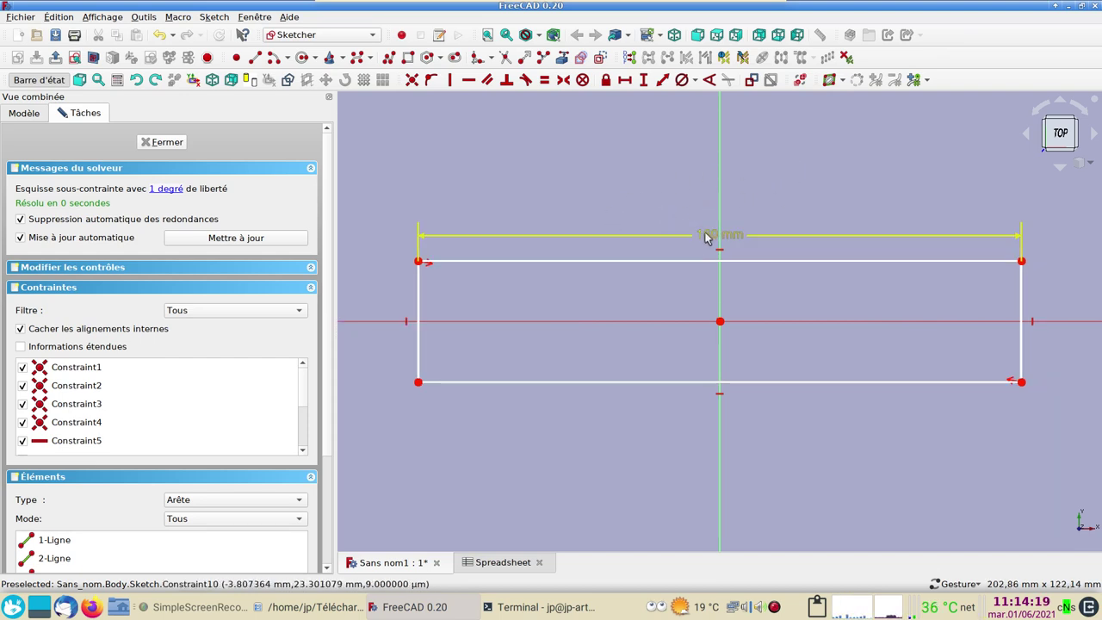
# - Check the xxlong alias on the spreadsheet's length cell, then return to the rectangle sketch
pyautogui.click(481, 570)
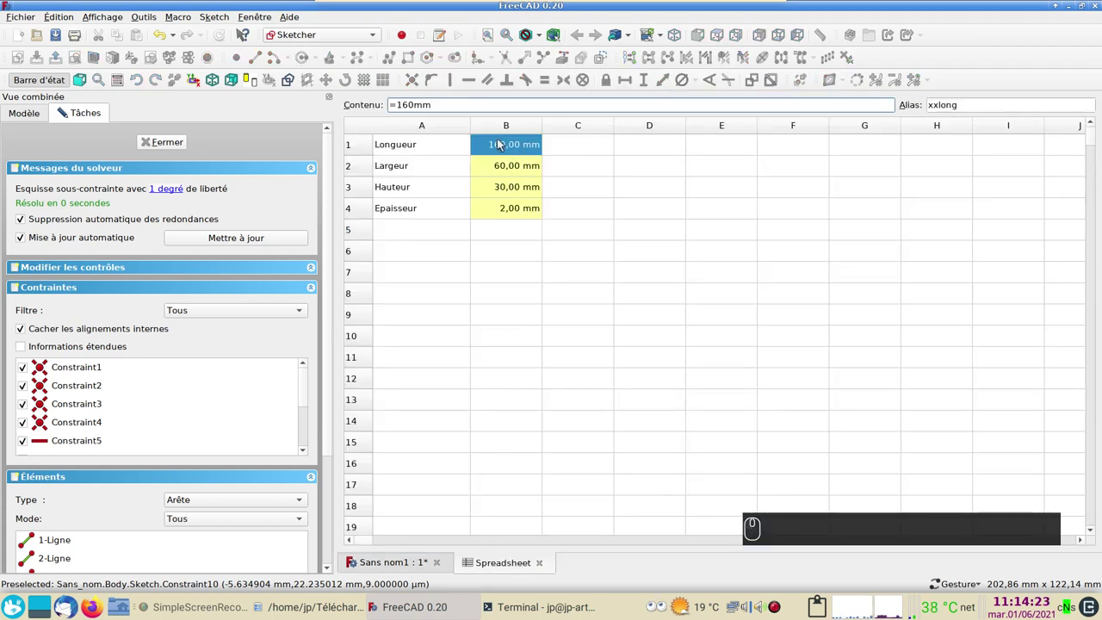
pyautogui.click(502, 140)
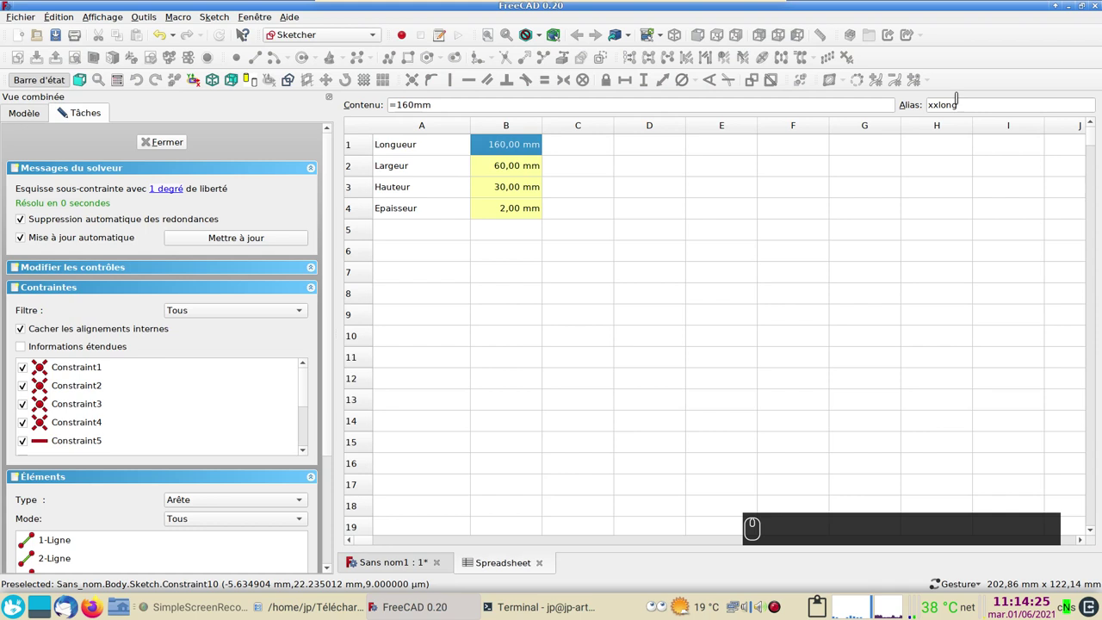
pyautogui.click(408, 567)
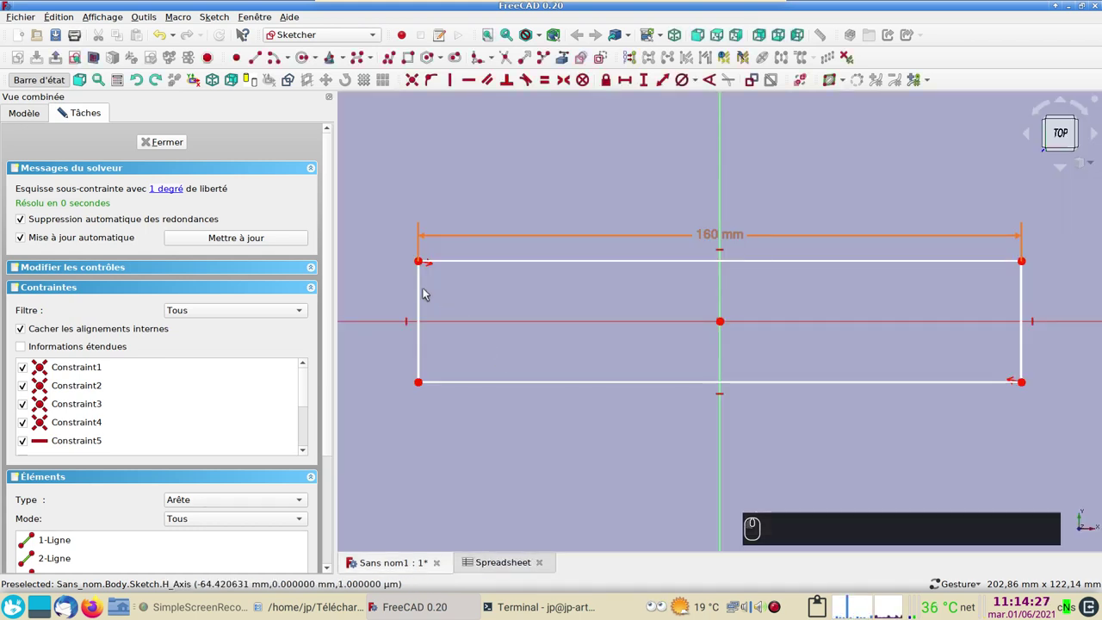
# - Constrain the left edge's length and start a spreadsheet reference in its expression editor
pyautogui.click(421, 297)
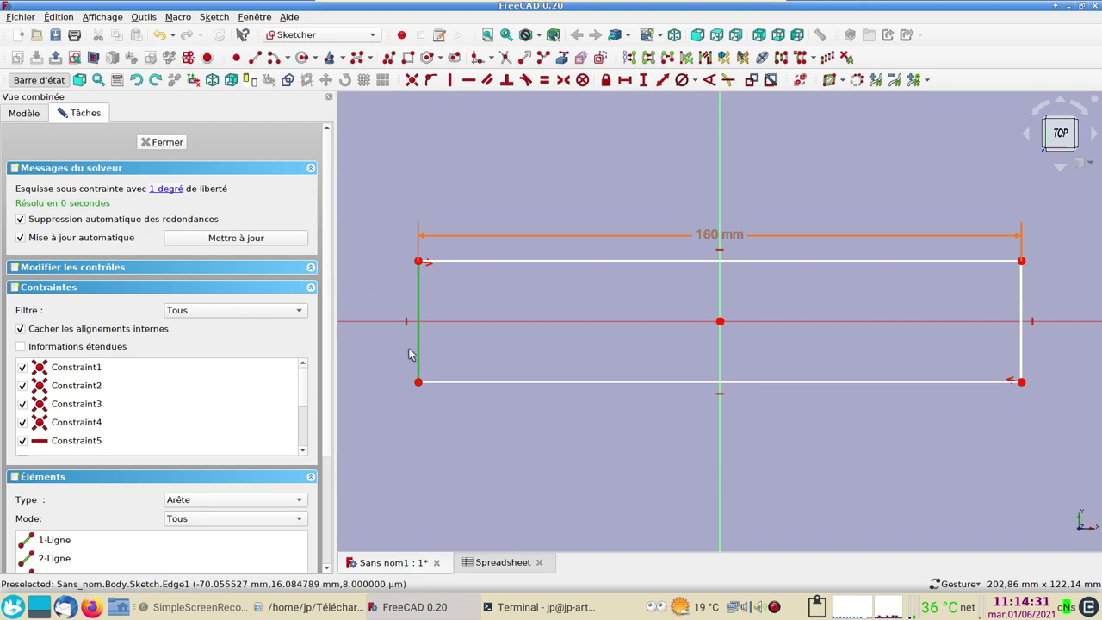
pyautogui.click(648, 79)
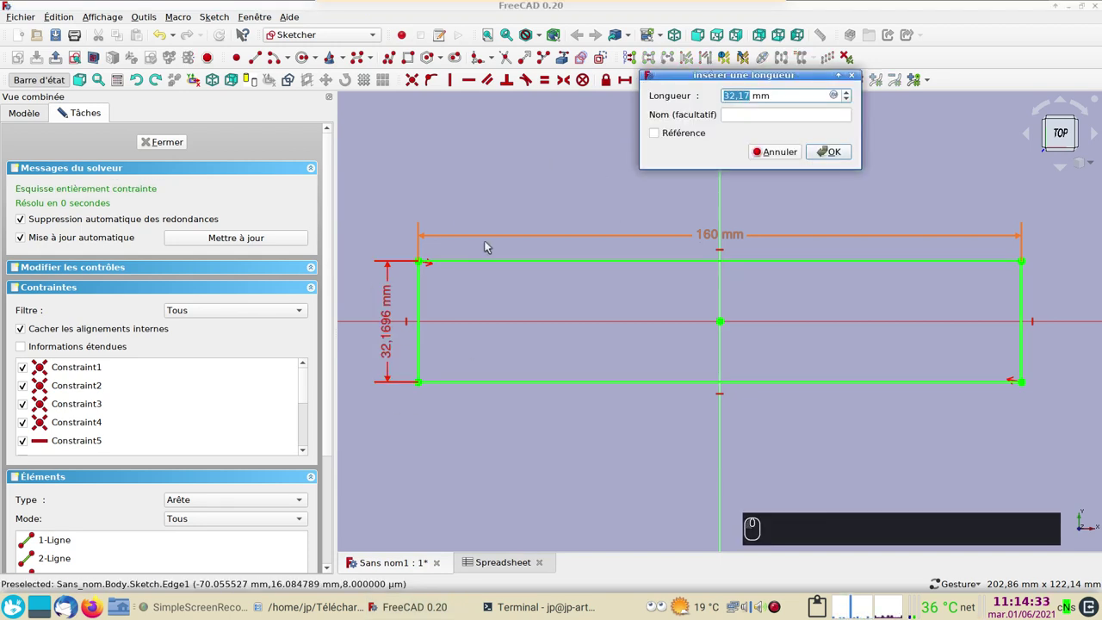
pyautogui.press('ctrl+v')
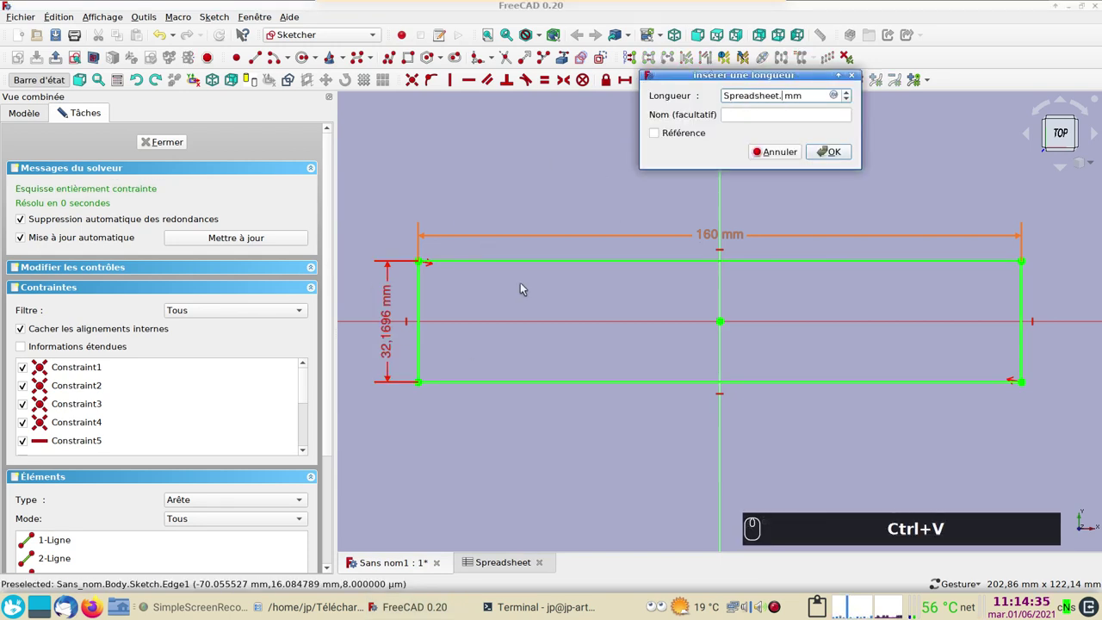
pyautogui.press('x')
pyautogui.write('xx')
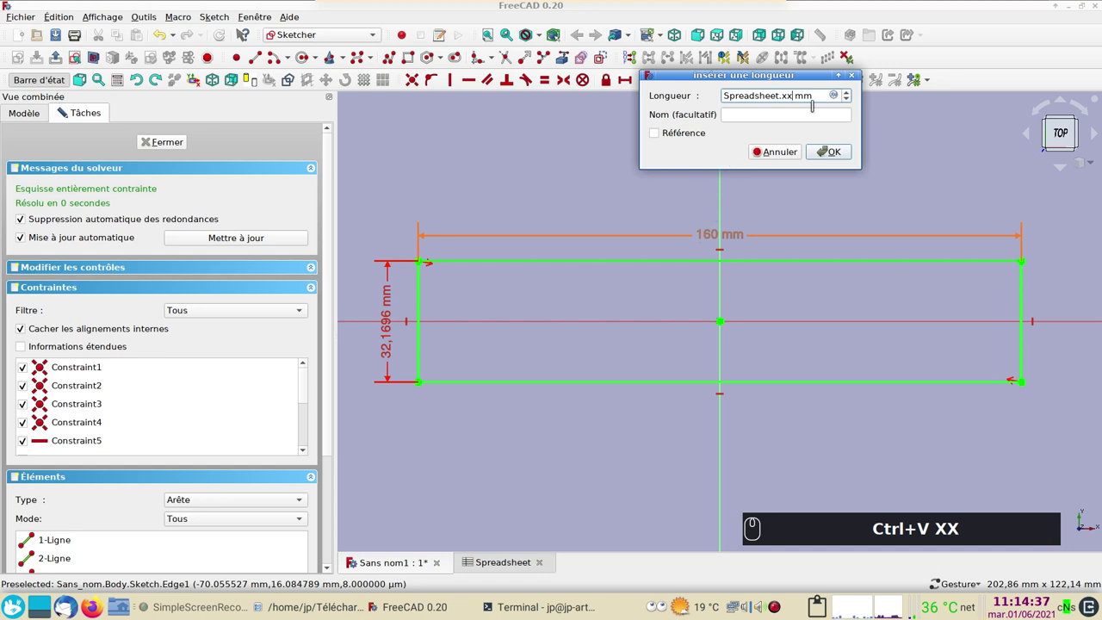
pyautogui.click(838, 98)
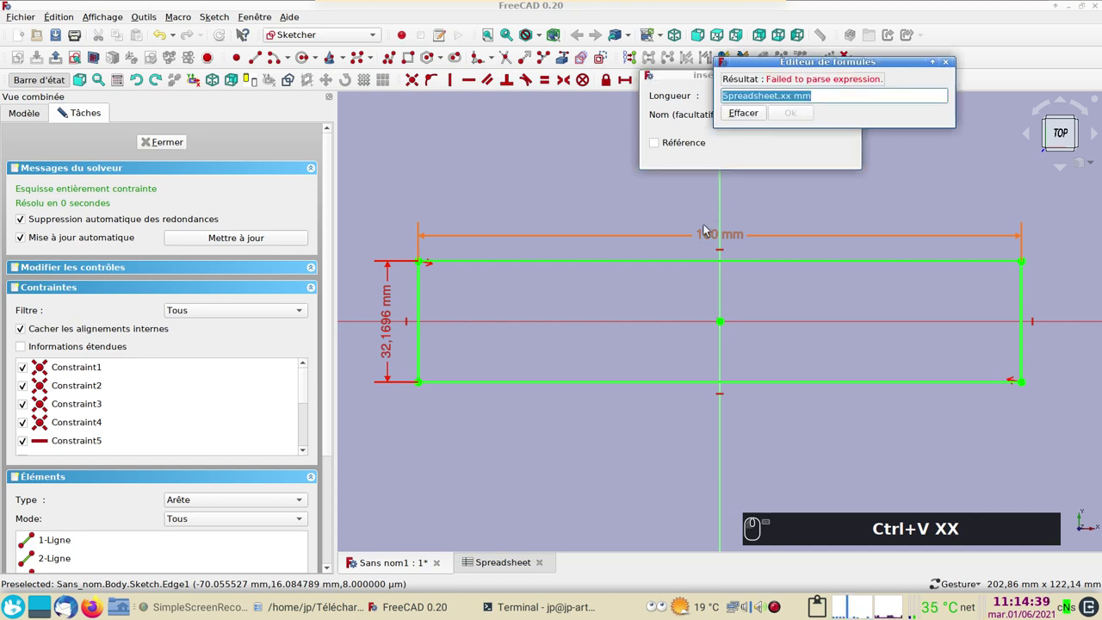
# - Set the expression to Spreadsheet.xxlarge and confirm the 60 mm edge constraint
pyautogui.press('ctrl+v')
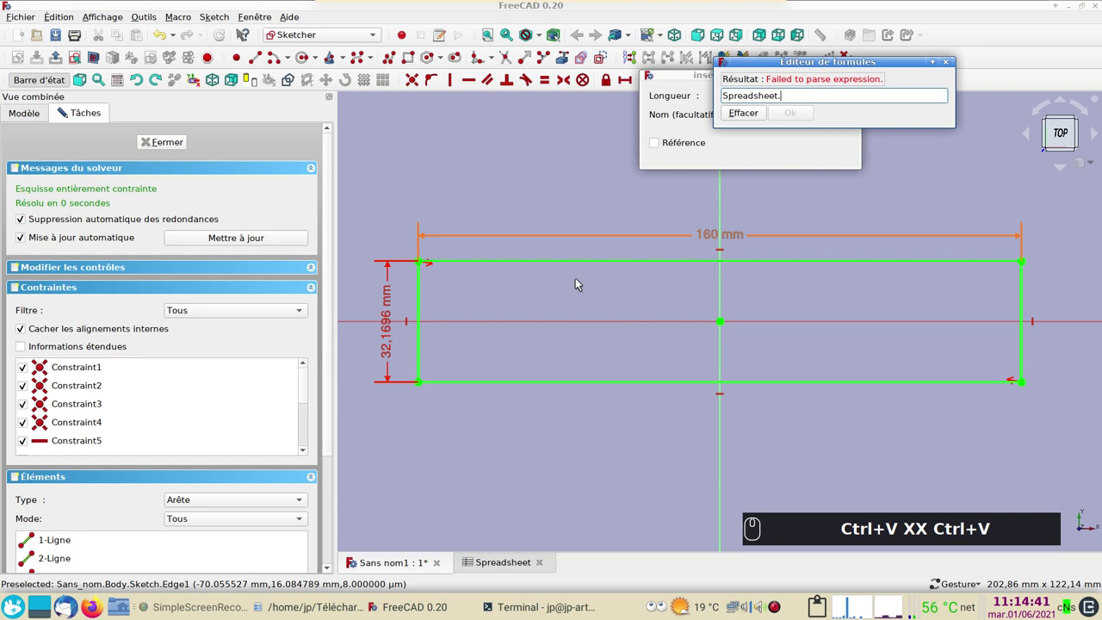
pyautogui.press('BackSpace')
pyautogui.write('x')
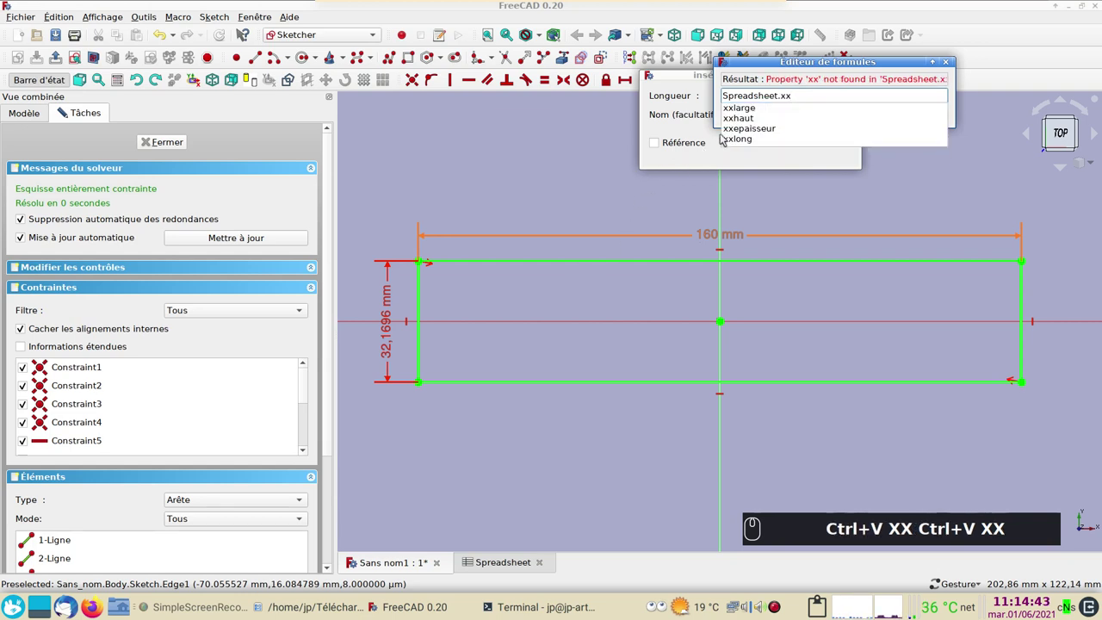
pyautogui.click(744, 113)
pyautogui.click(798, 122)
pyautogui.click(830, 154)
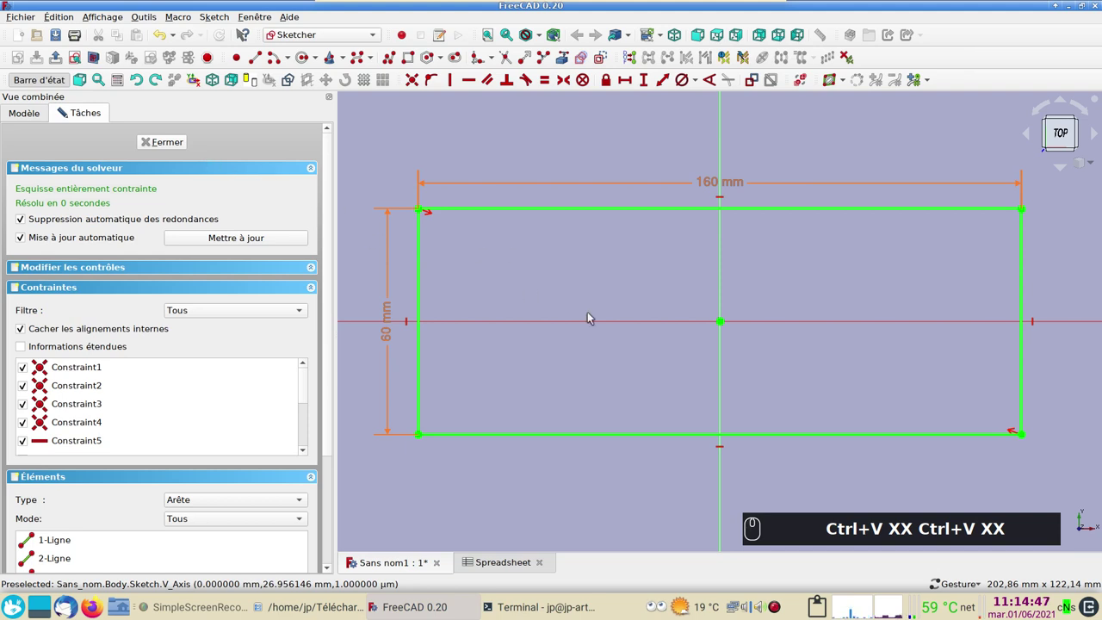
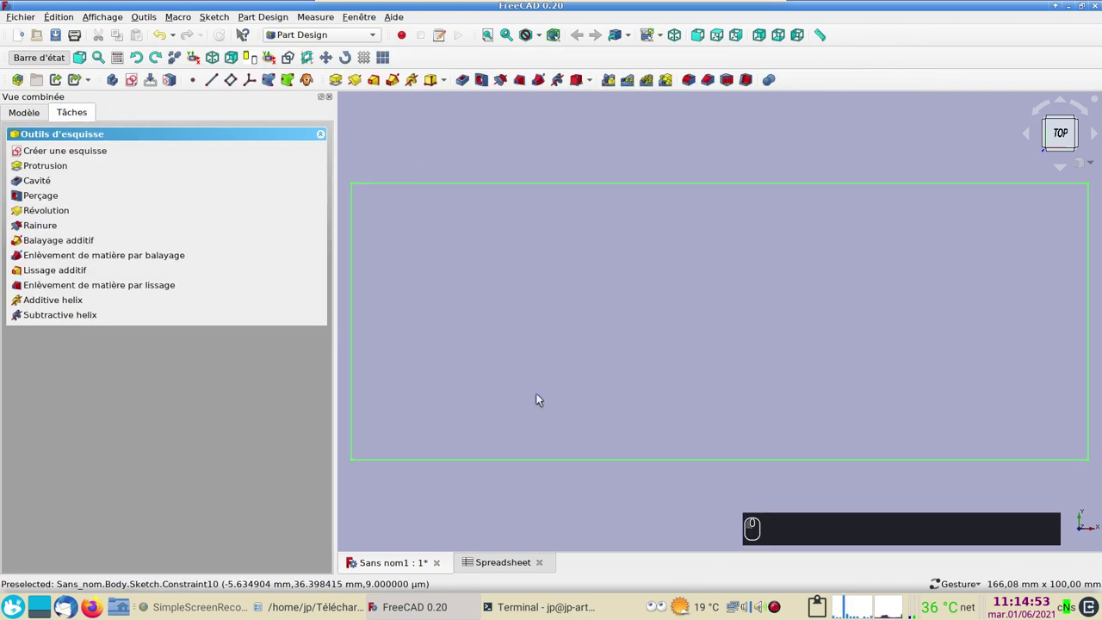
# - Pad the rectangle into a solid block with length Spreadsheet.xxhaut (30 mm)
pyautogui.moveTo(605, 461); pyautogui.dragTo(582, 347)
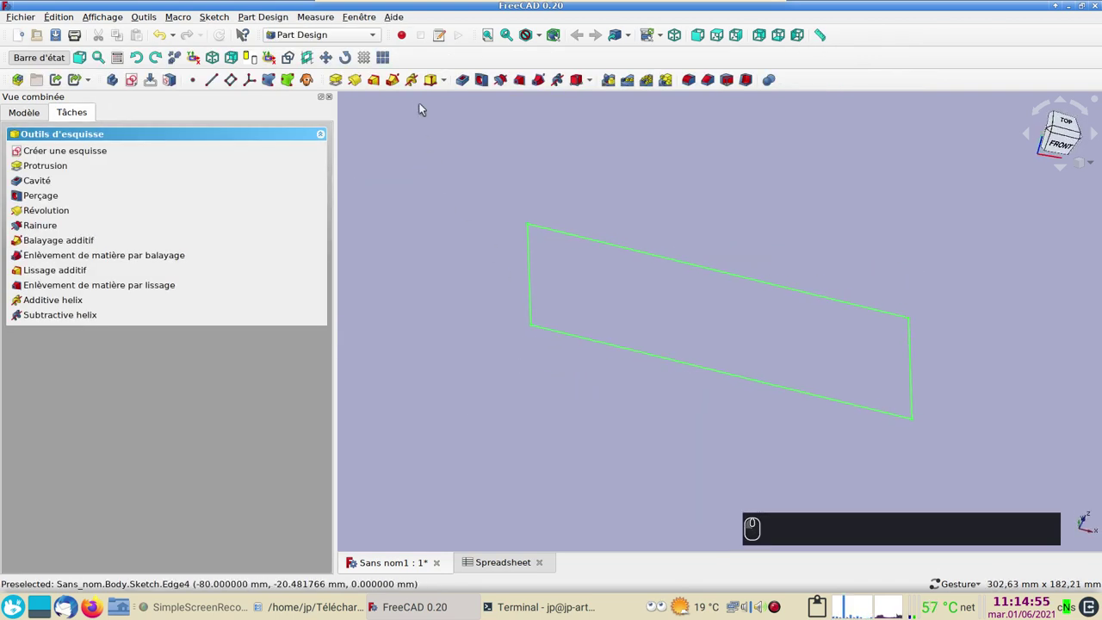
pyautogui.click(340, 79)
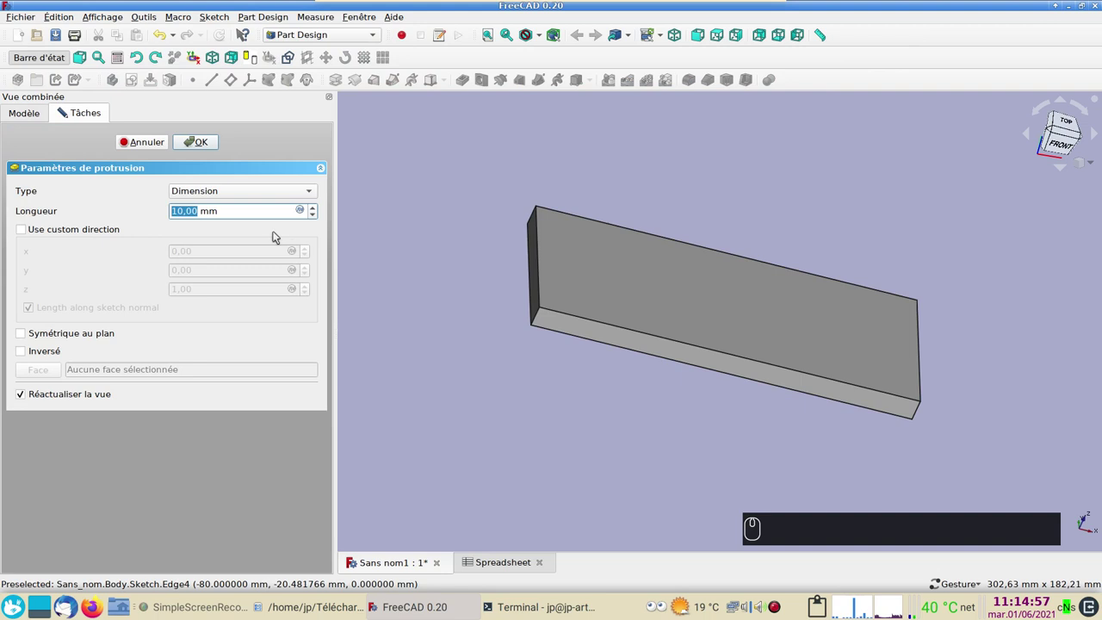
pyautogui.click(304, 214)
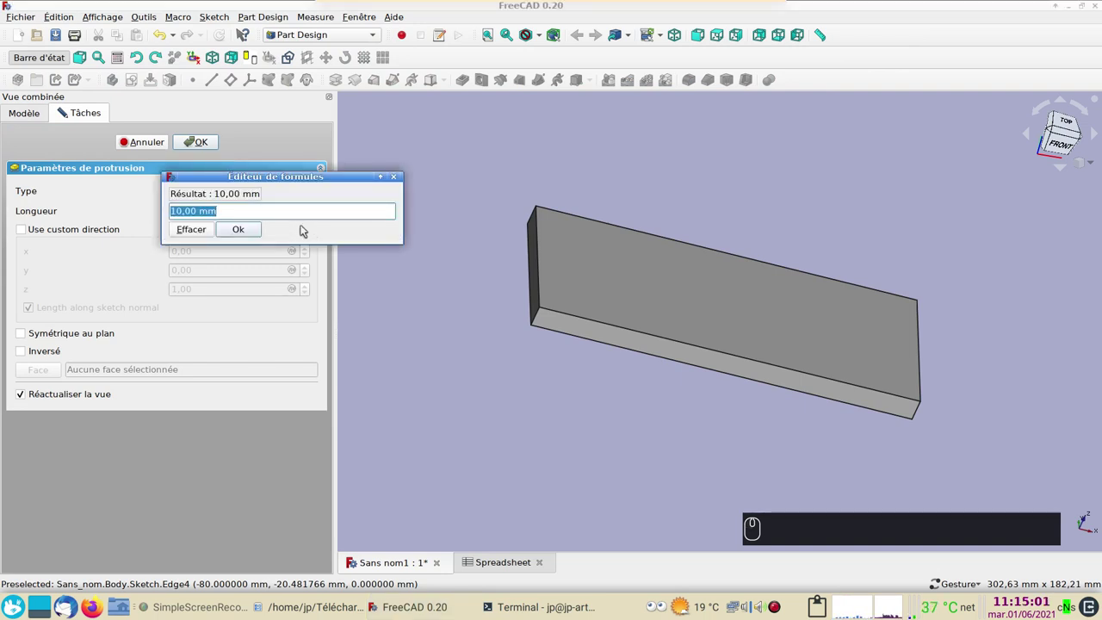
pyautogui.press('ctrl+v')
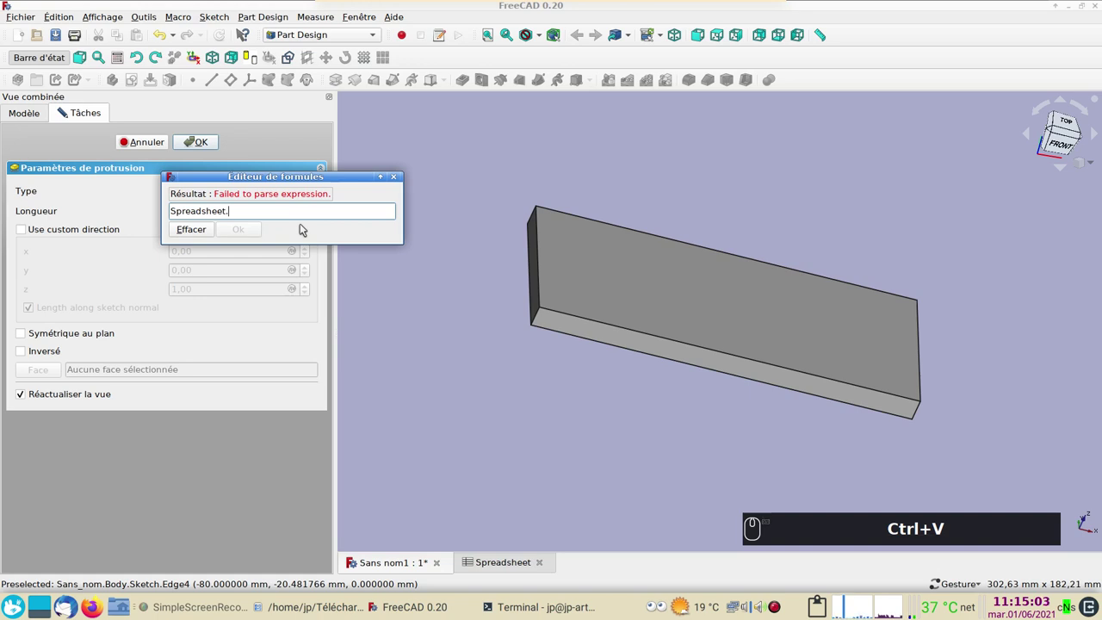
pyautogui.press('x')
pyautogui.write('xx')
pyautogui.click(222, 238)
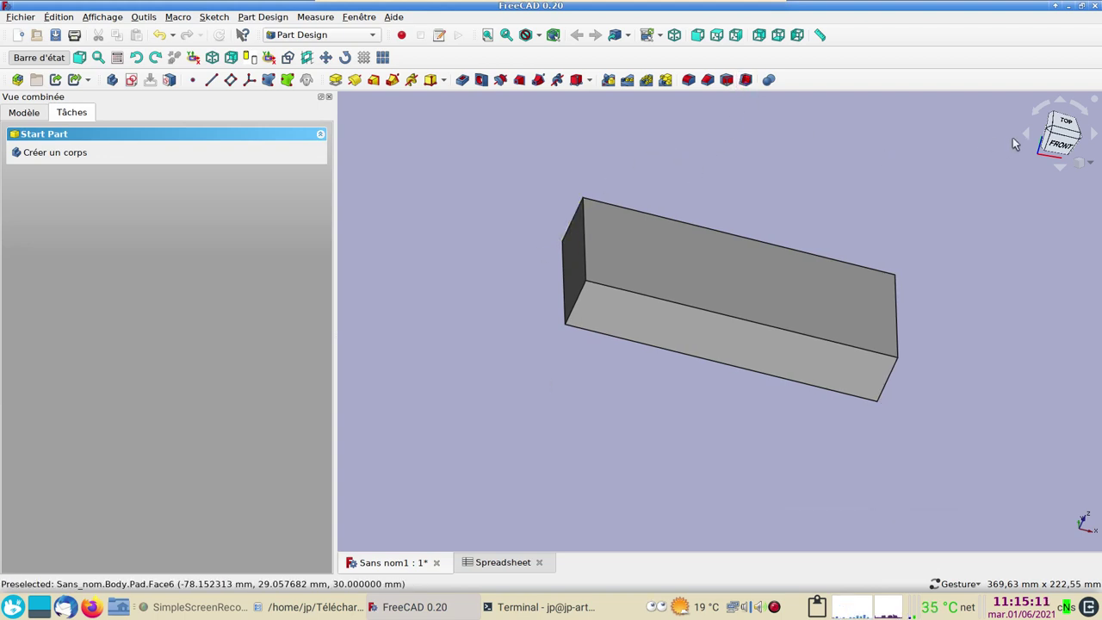
# - Apply Thickness through the block's top face to hollow it out
pyautogui.moveTo(972, 136); pyautogui.dragTo(1044, 120)
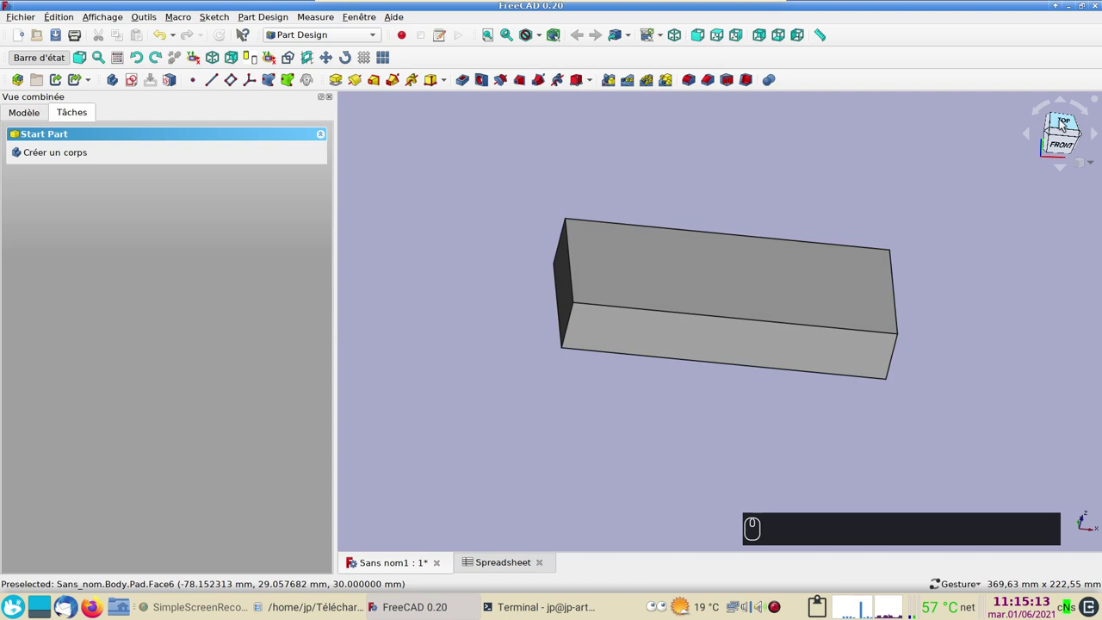
pyautogui.click(788, 289)
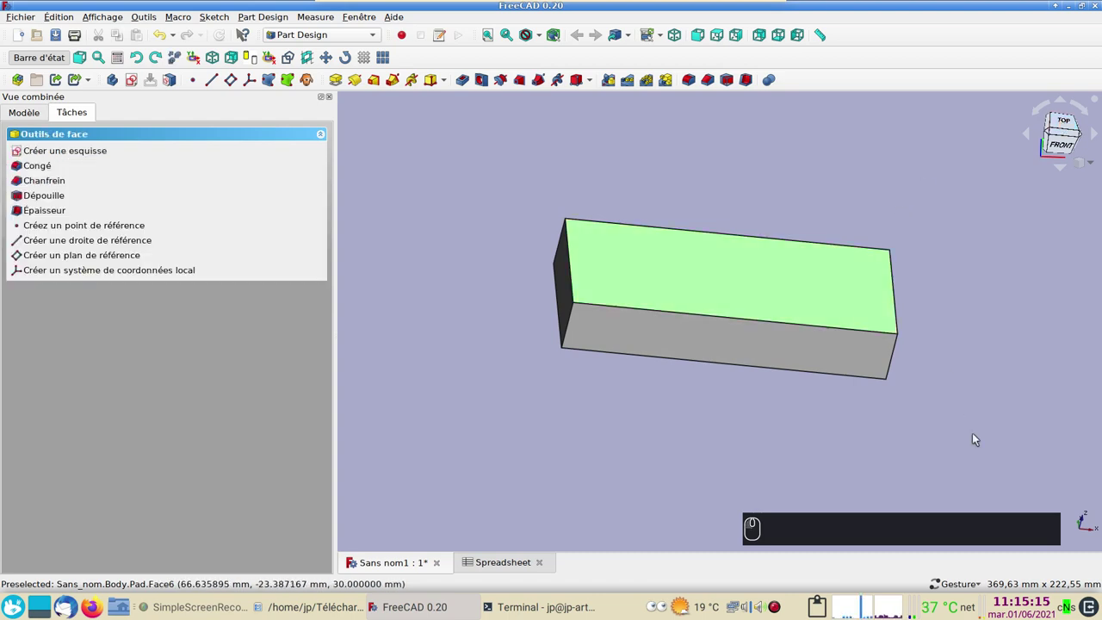
pyautogui.click(749, 78)
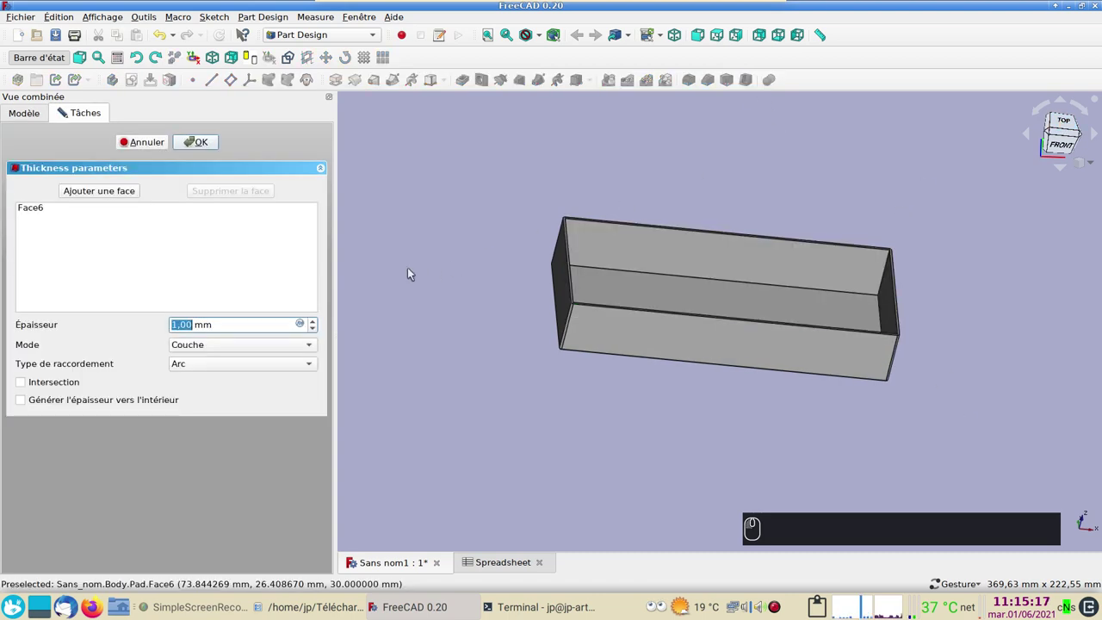
pyautogui.rightClick(554, 457)
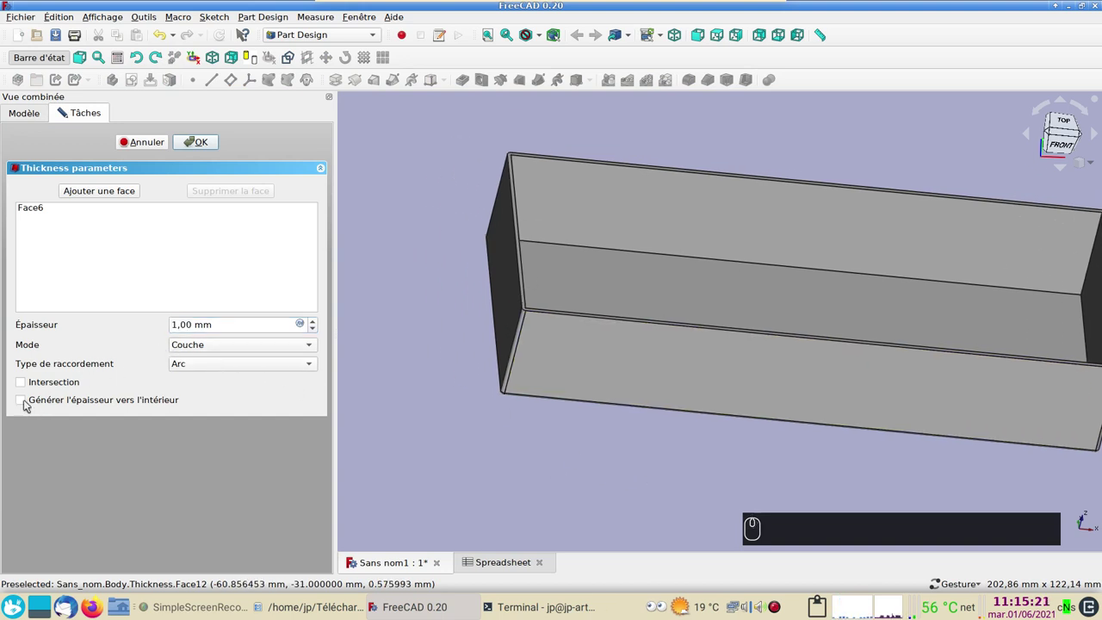
pyautogui.click(27, 402)
pyautogui.click(27, 402)
pyautogui.scroll(3)
pyautogui.scroll(-3)
# - Set the wall thickness to Spreadsheet.xxepaisseur (2 mm) and finish the open-topped box
pyautogui.click(305, 327)
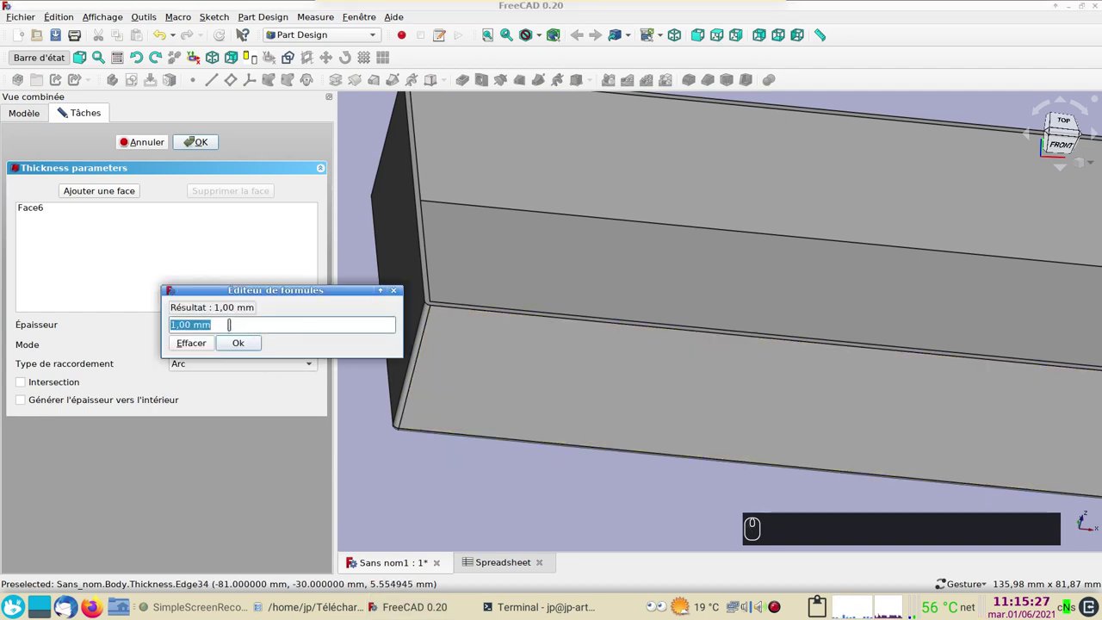
pyautogui.press('ctrl+v')
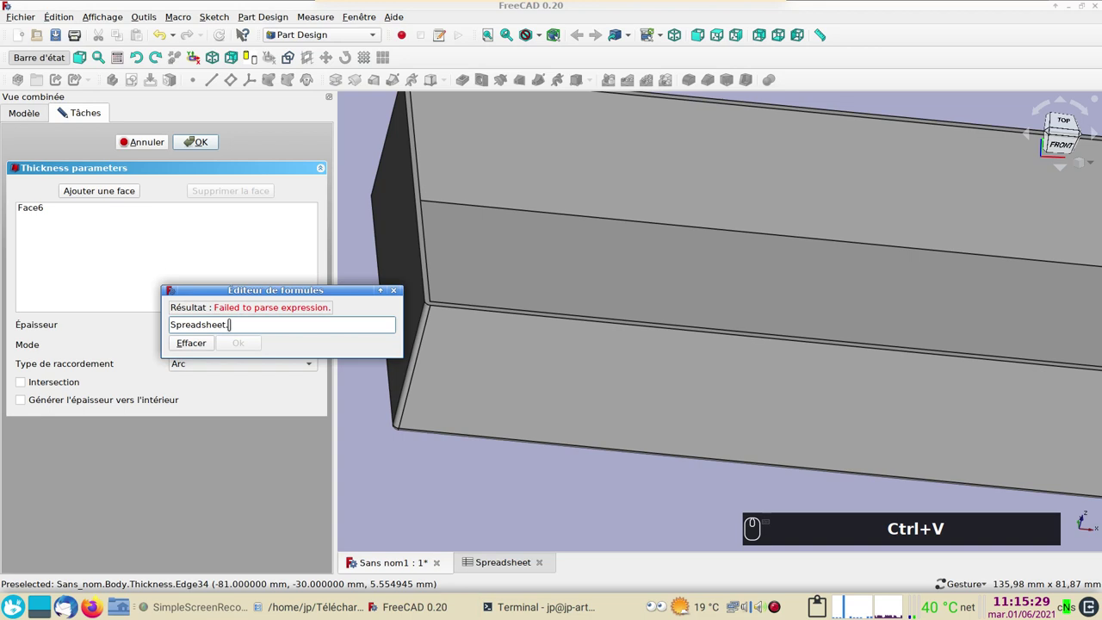
pyautogui.press('x')
pyautogui.write('xx')
pyautogui.click(246, 358)
pyautogui.click(259, 344)
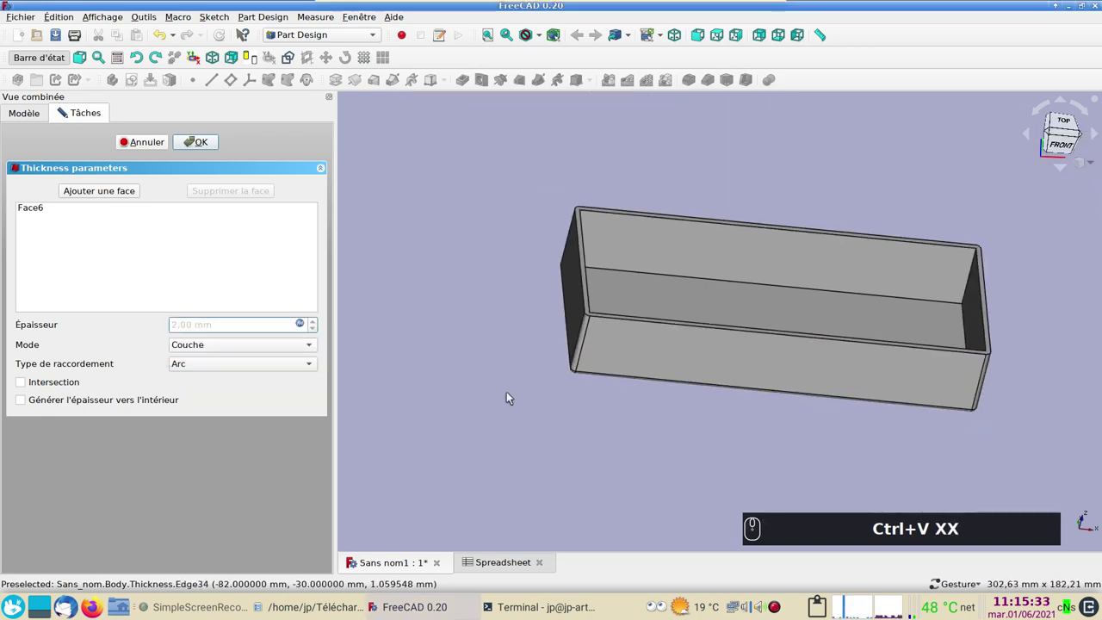
pyautogui.click(211, 141)
# - Orbit to view the box's side and create a second, empty body
pyautogui.moveTo(499, 341); pyautogui.dragTo(576, 330)
pyautogui.moveTo(522, 301); pyautogui.dragTo(536, 280)
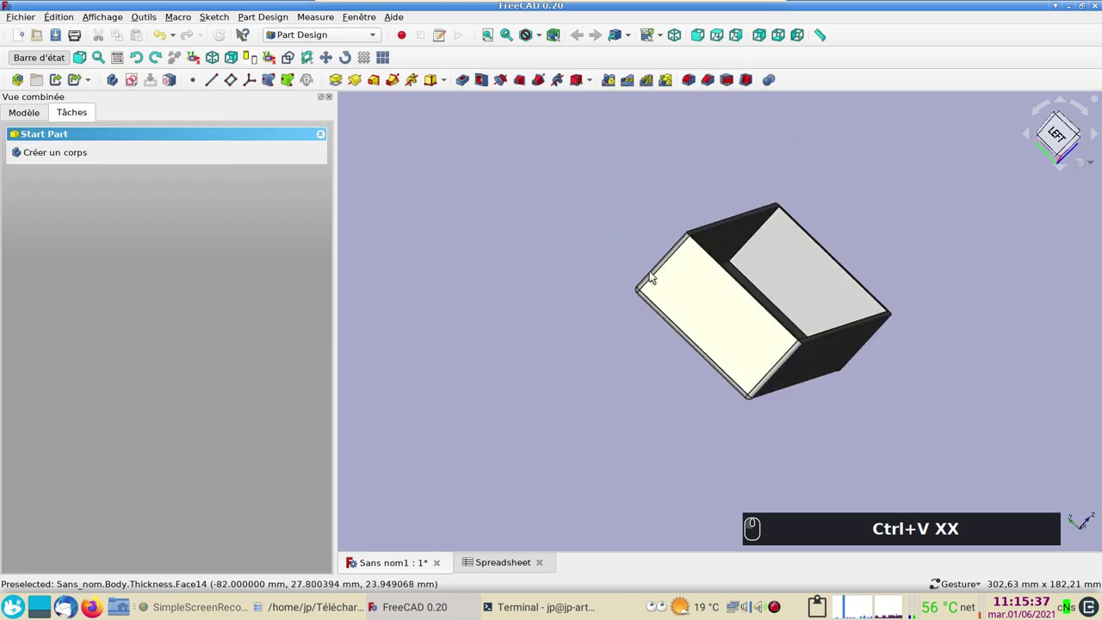
pyautogui.moveTo(681, 464); pyautogui.dragTo(711, 412)
pyautogui.moveTo(502, 323); pyautogui.dragTo(92, 170)
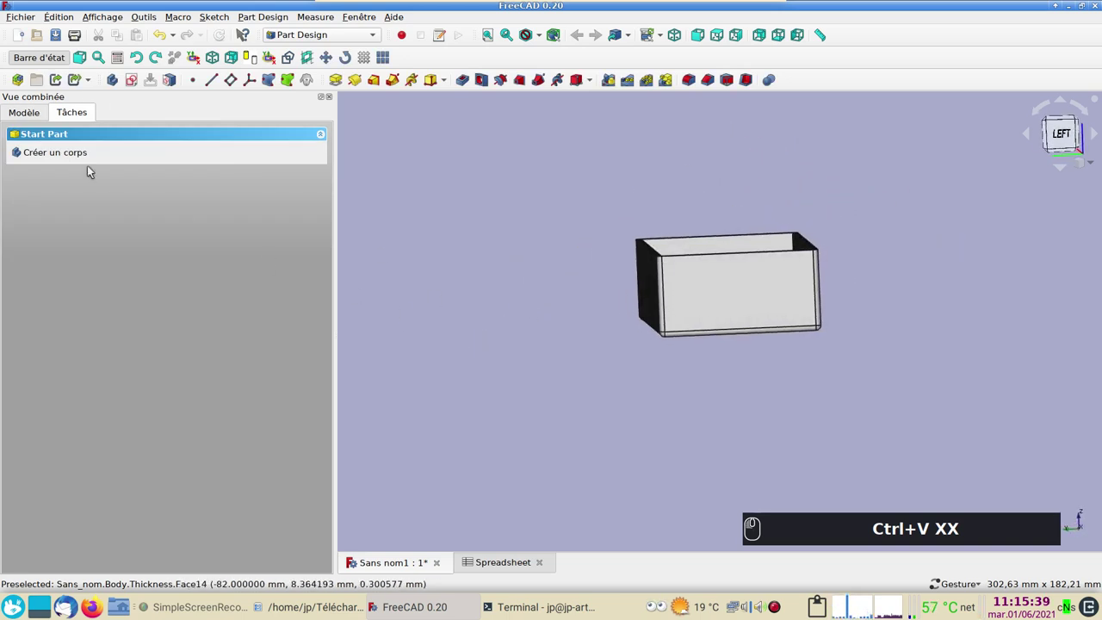
pyautogui.click(112, 81)
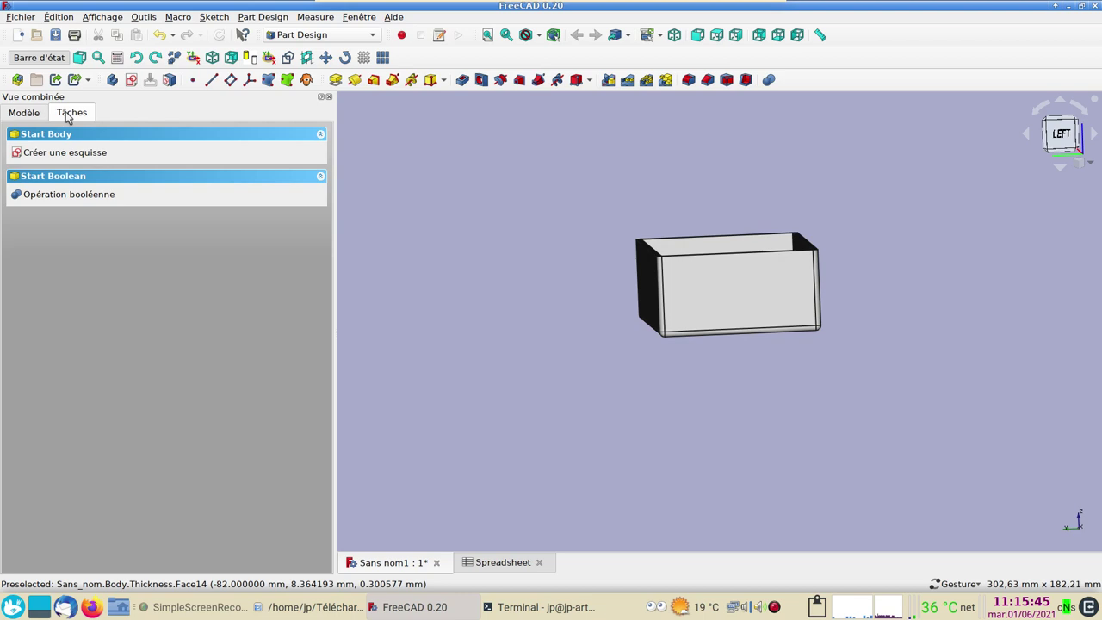
# - Delete the extra empty Body001 and select the original Body holding the box
pyautogui.click(34, 116)
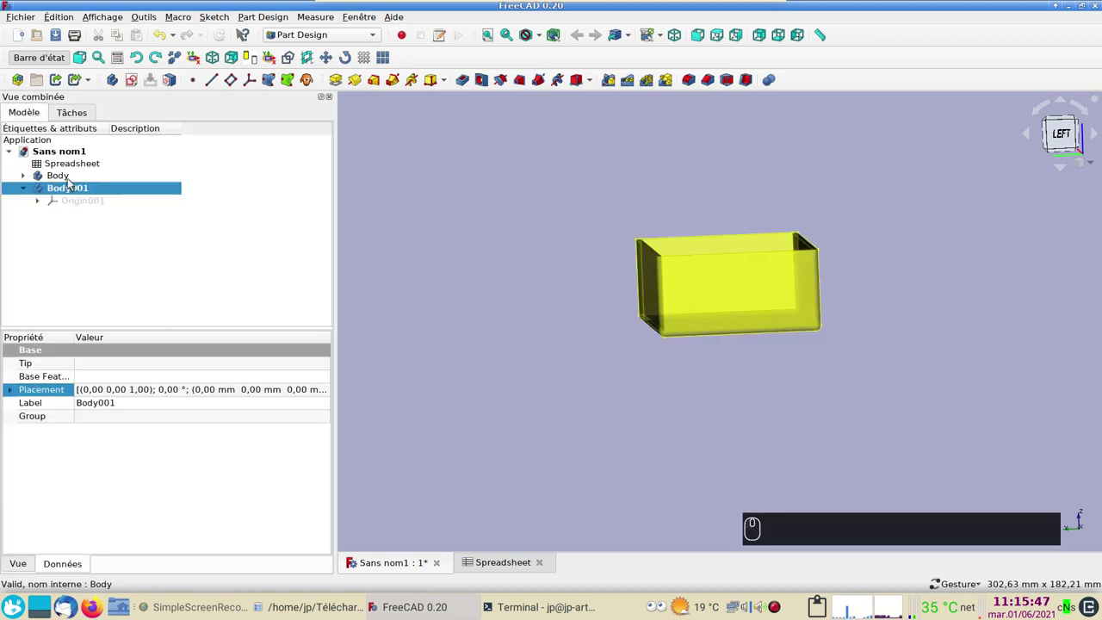
pyautogui.press('Delete')
pyautogui.click(70, 179)
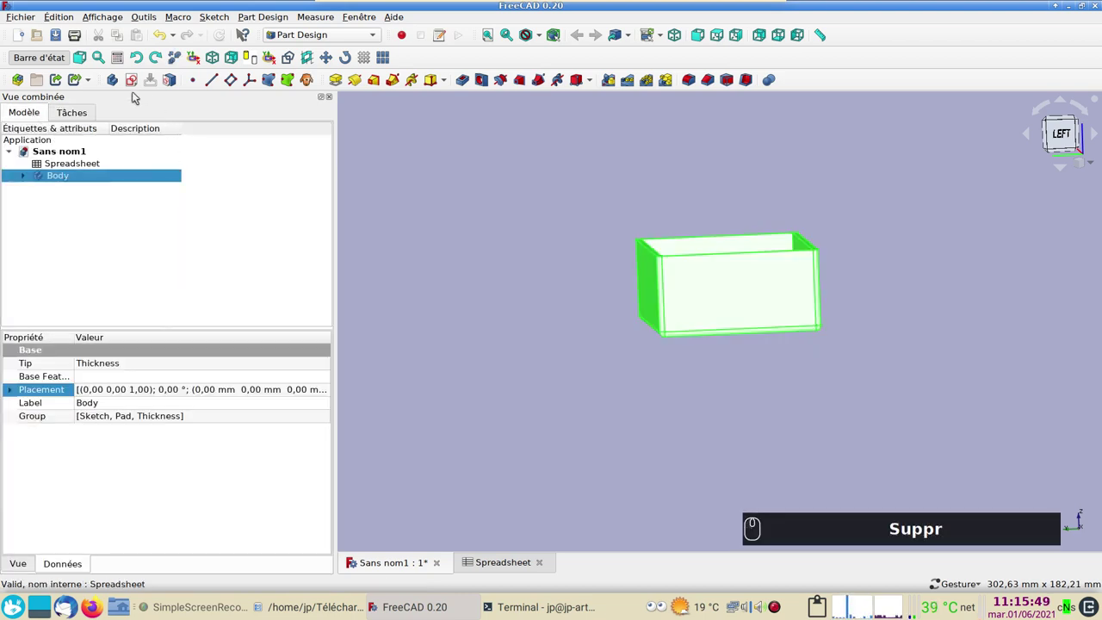
# - Start a new sketch in the body and use View section to show the box as wall outlines around its upper-left corner
pyautogui.click(140, 89)
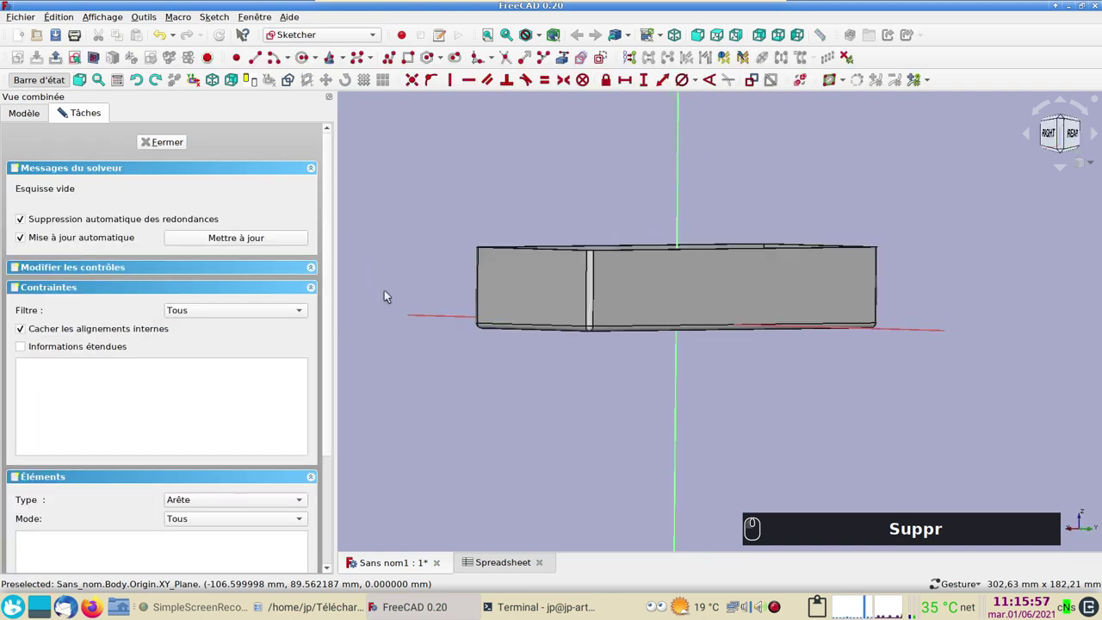
pyautogui.scroll(3)
pyautogui.rightClick(416, 230)
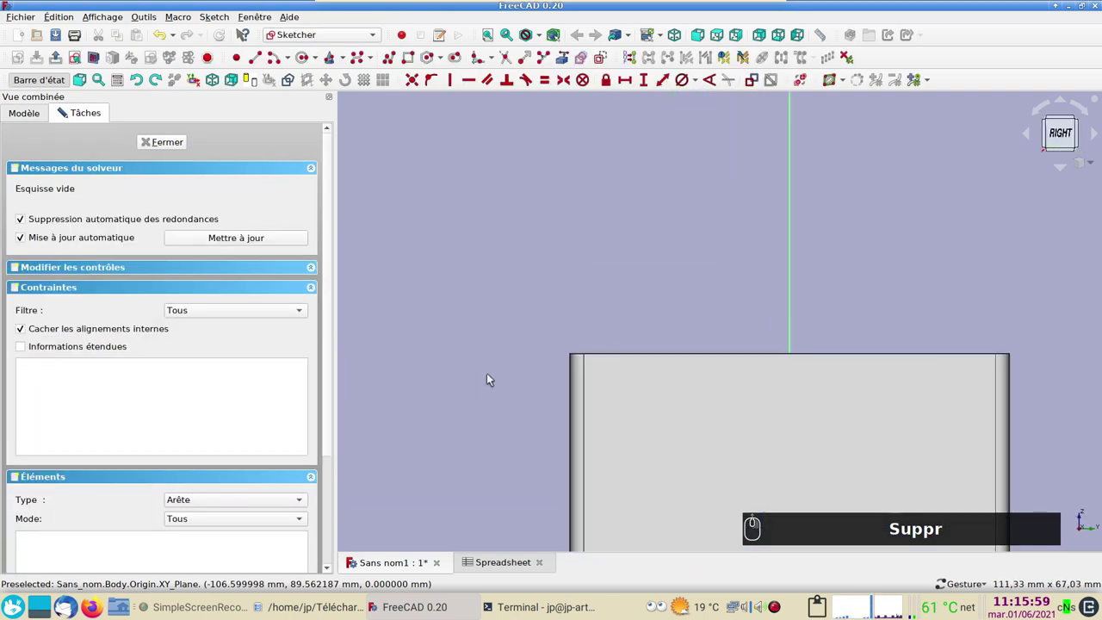
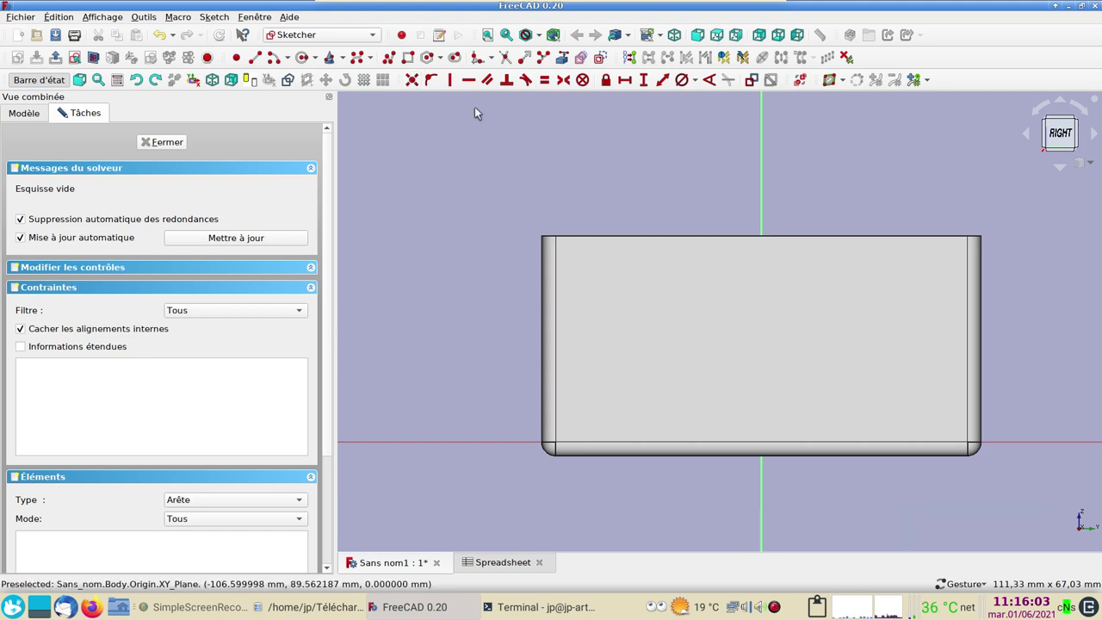
pyautogui.click(542, 37)
pyautogui.click(561, 85)
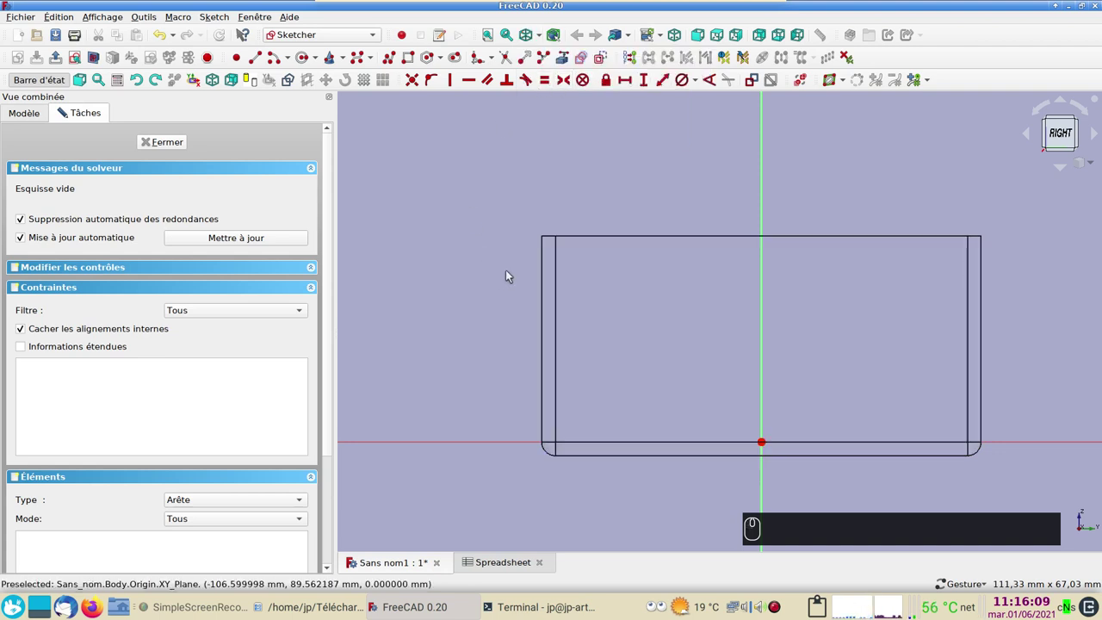
pyautogui.rightClick(448, 275)
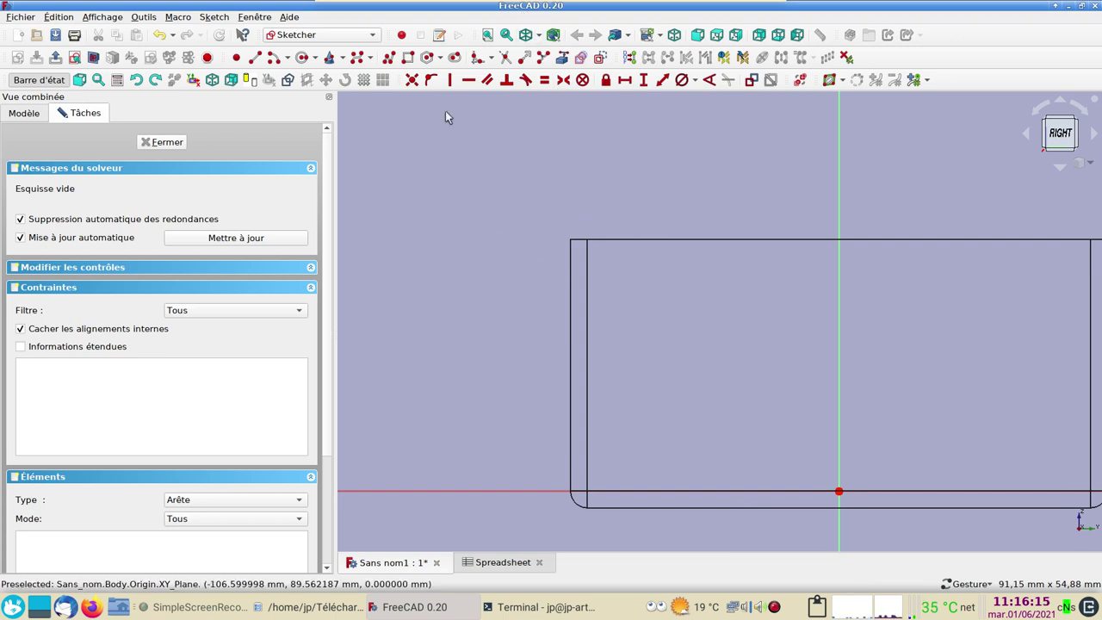
# - Link the outer wall edge as external geometry and draw the tab polyline: wall line, arc and slanted line, switching modes with M
pyautogui.click(567, 62)
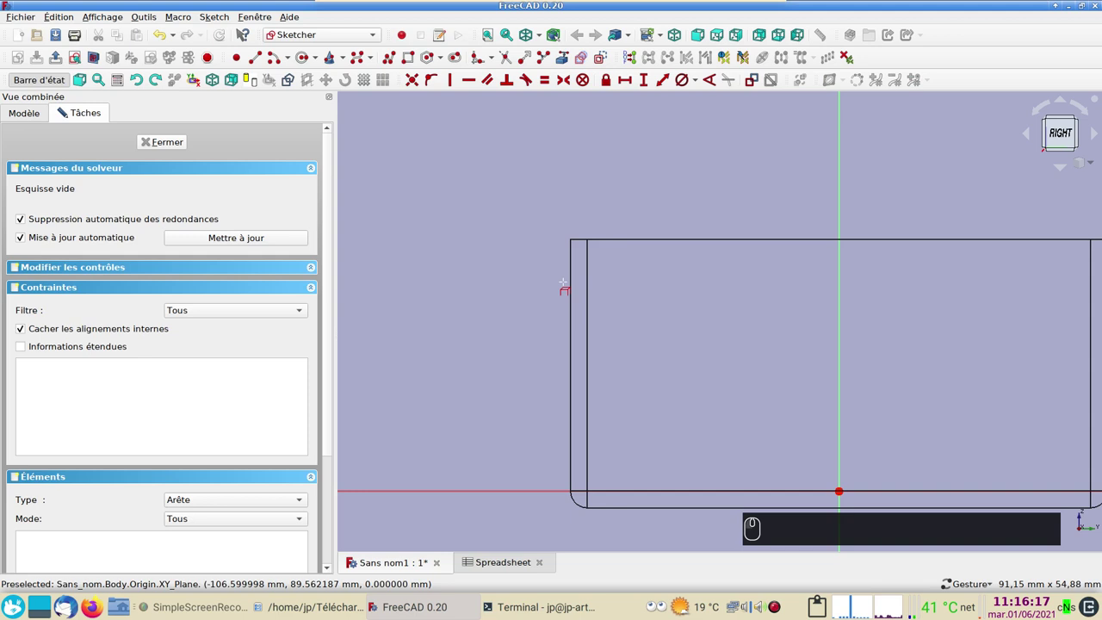
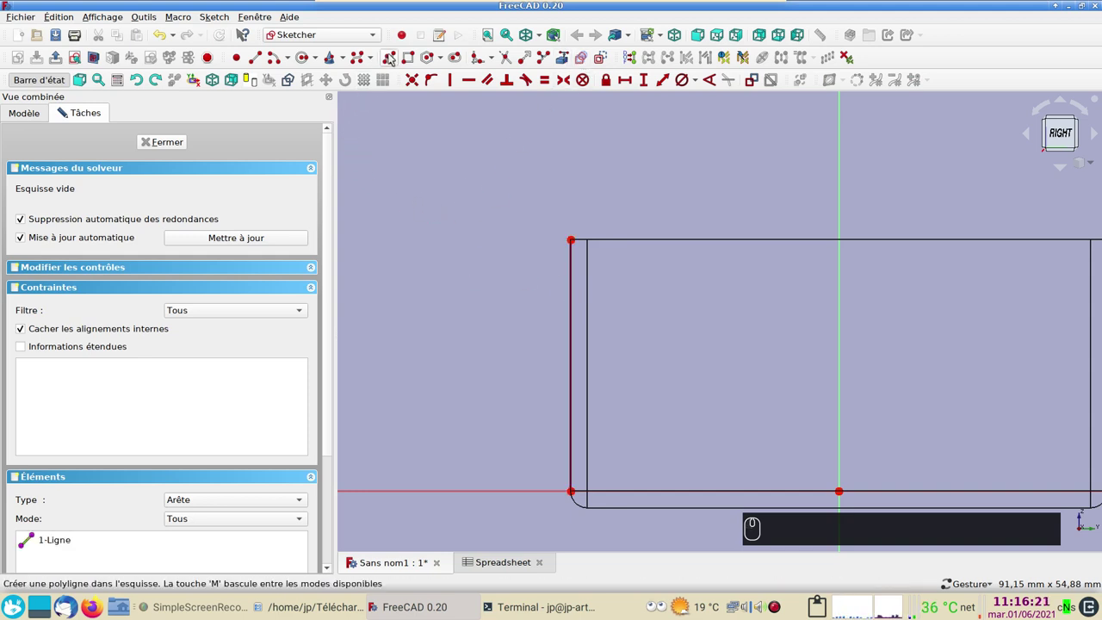
pyautogui.click(394, 56)
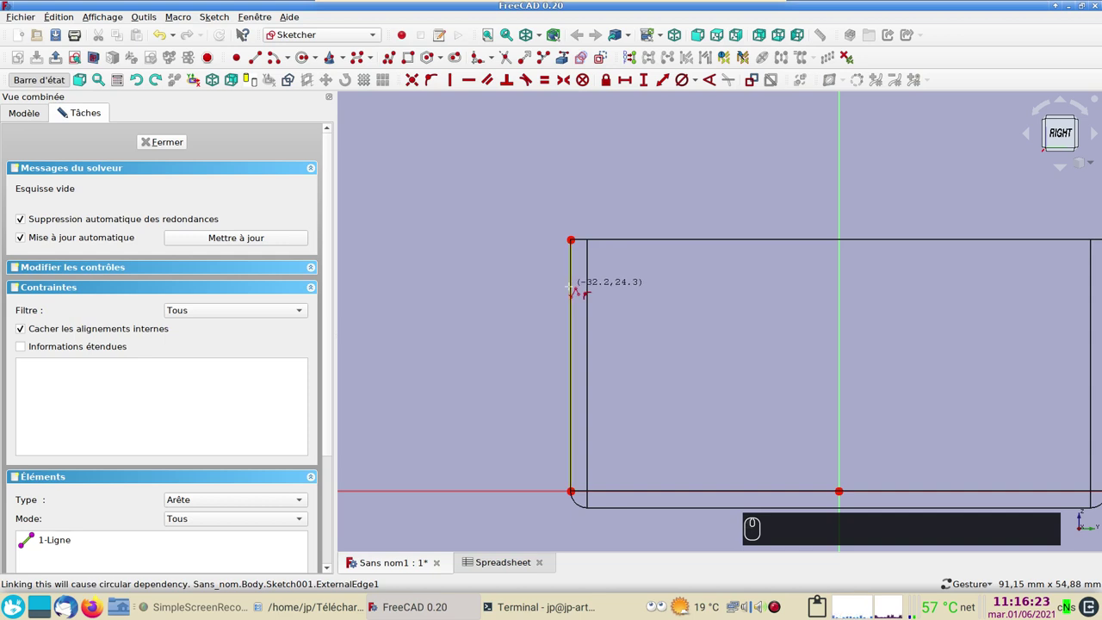
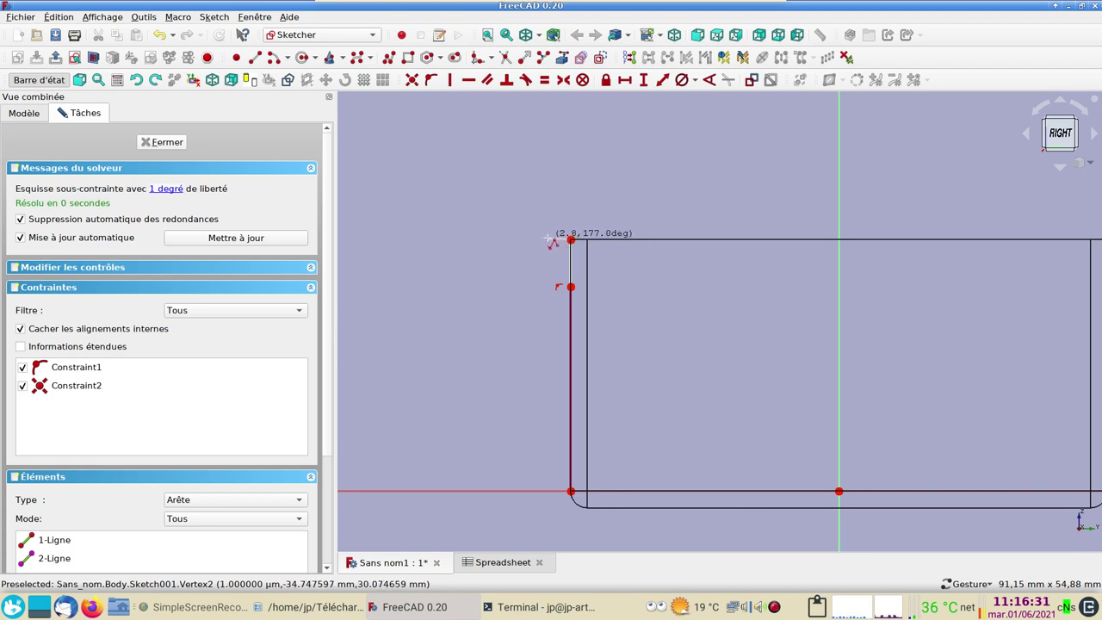
pyautogui.click(64, 111)
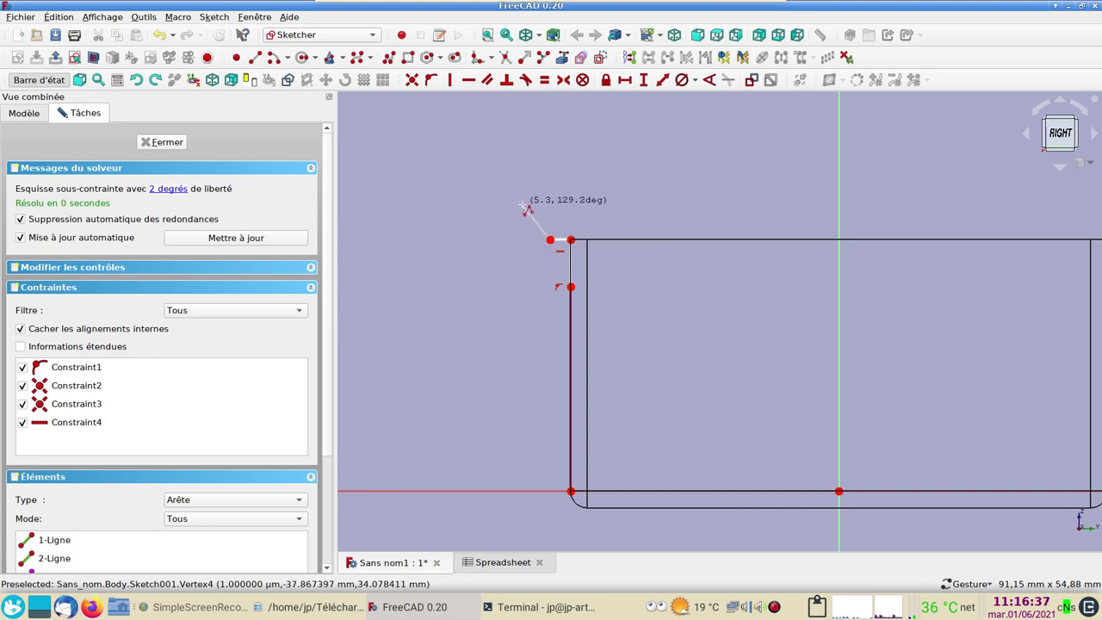
pyautogui.write('mmm')
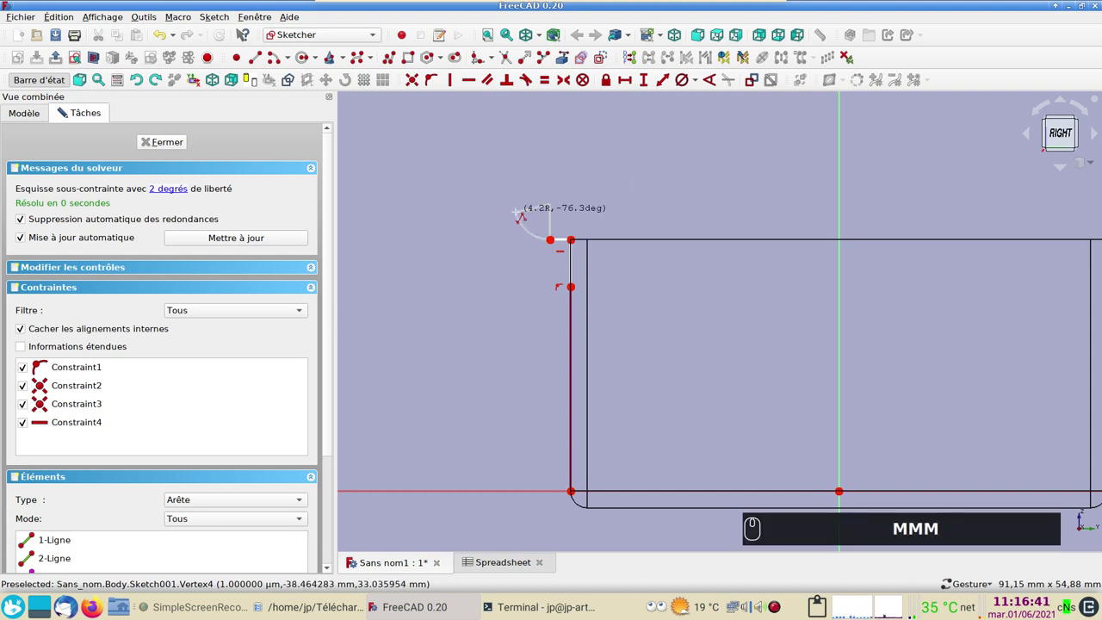
pyautogui.write('m')
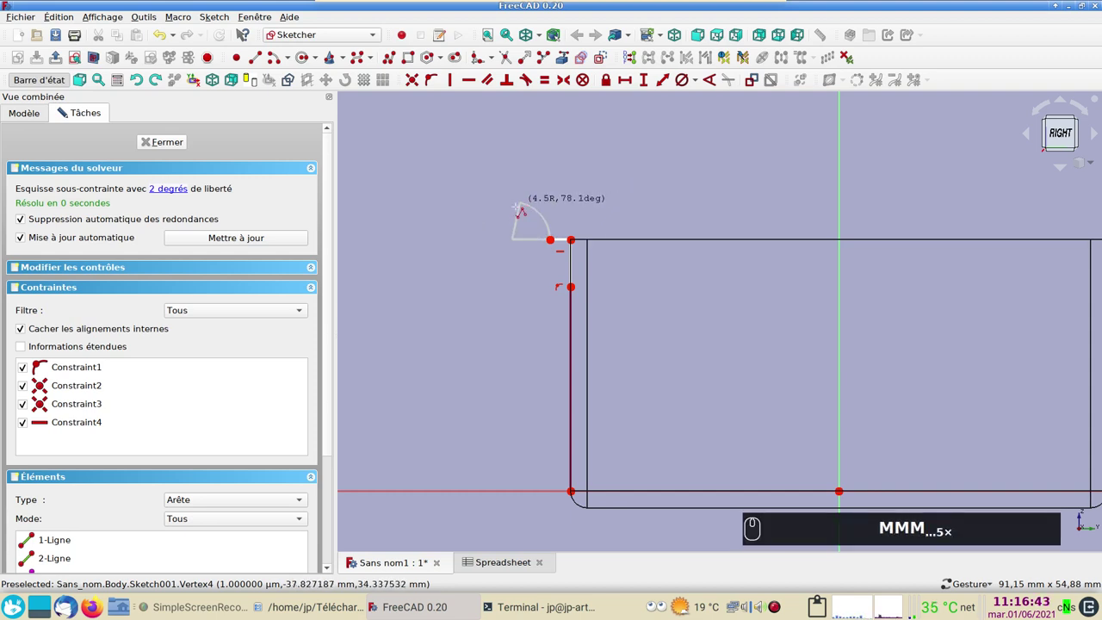
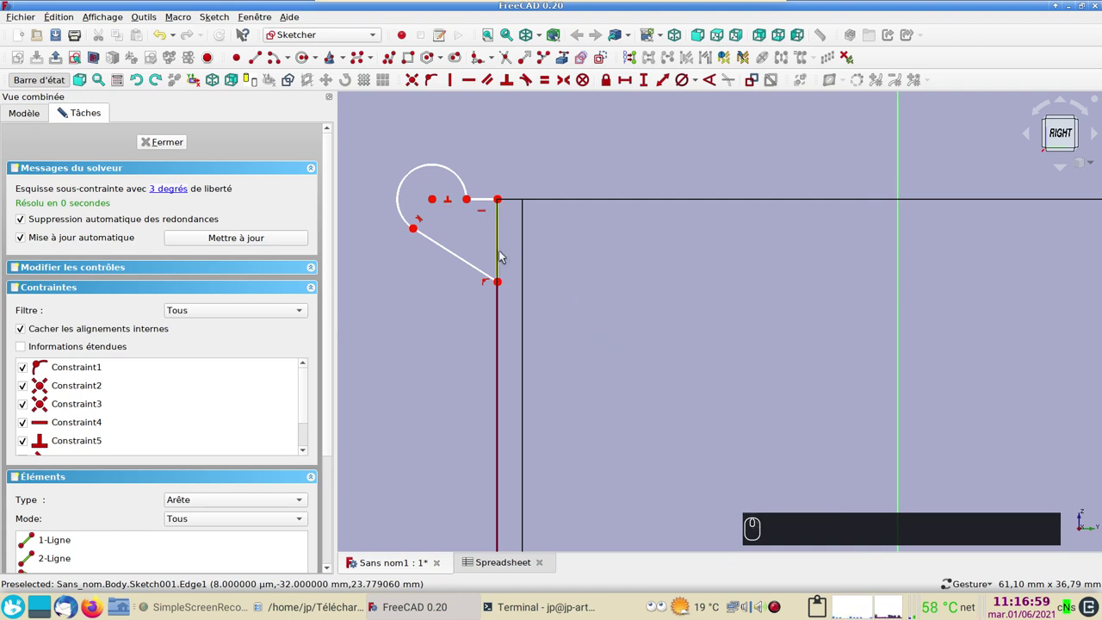
# - Constrain the tab's wall edge to 6 mm and its short top edge to 0.5 mm
pyautogui.click(502, 255)
pyautogui.click(648, 81)
pyautogui.press('6')
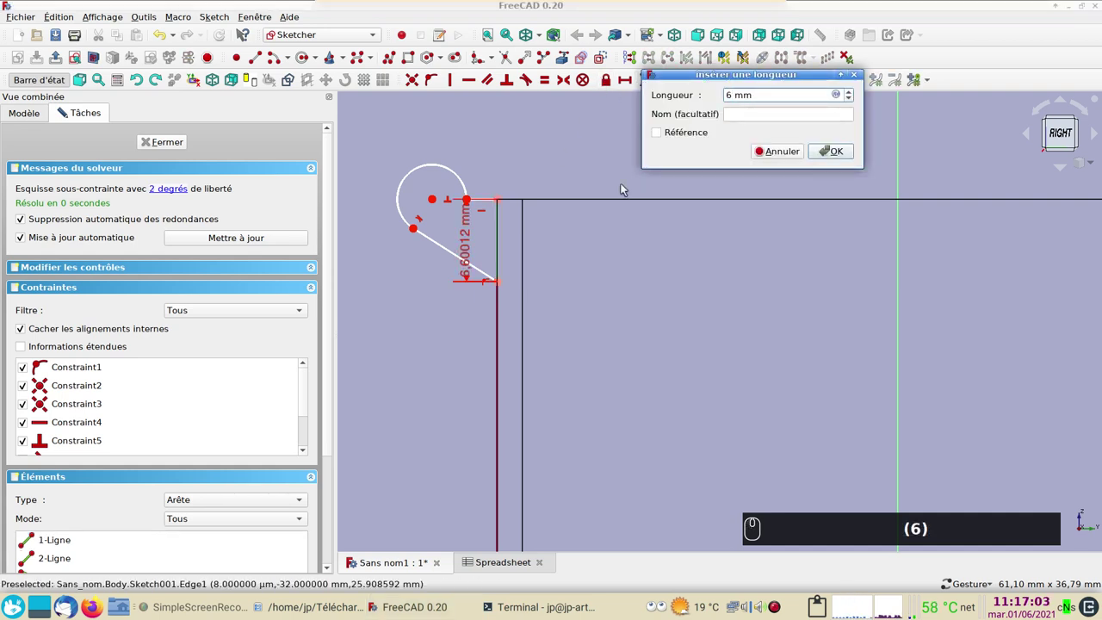
pyautogui.press('Return')
pyautogui.moveTo(468, 248); pyautogui.dragTo(528, 239)
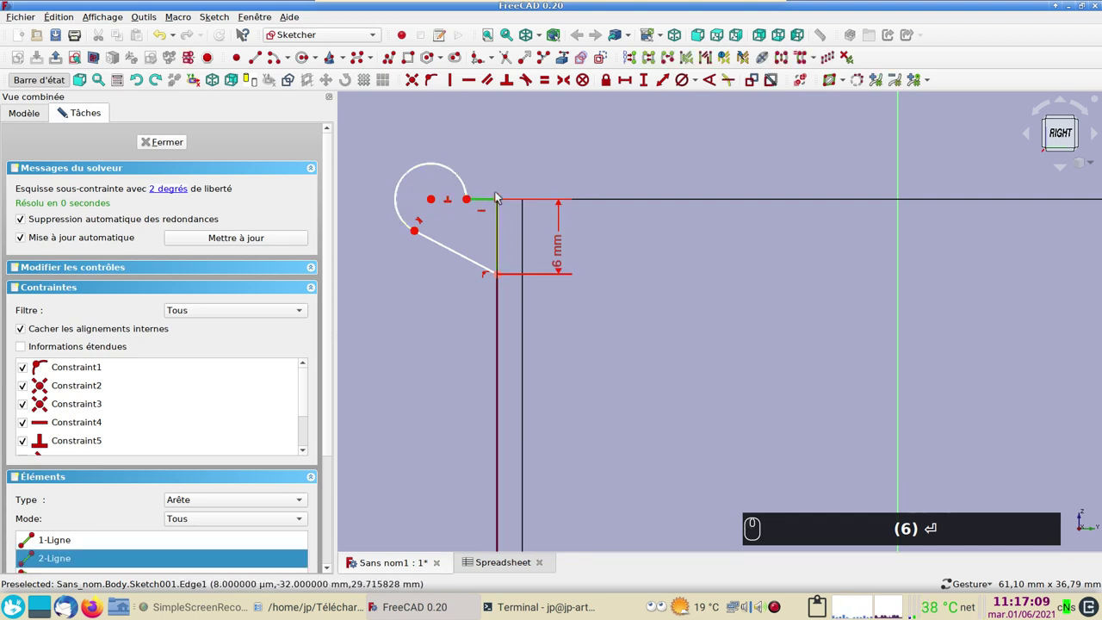
pyautogui.click(631, 78)
pyautogui.press('.')
pyautogui.press('5')
pyautogui.press('Return')
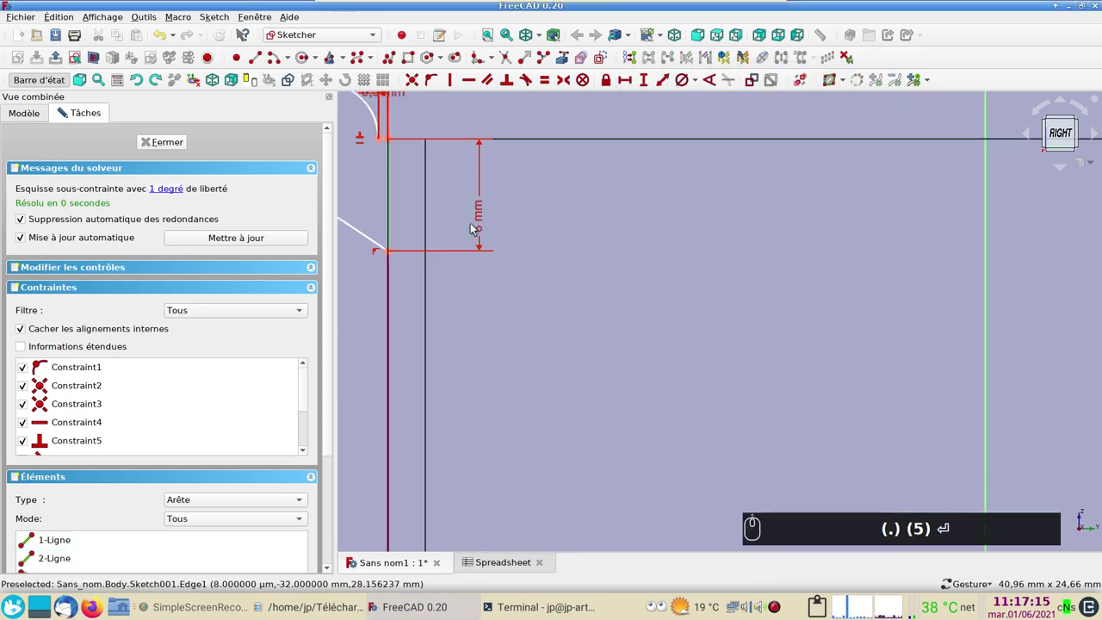
# - Constrain the tab's rounded arc to a 5 mm diameter
pyautogui.click(400, 125)
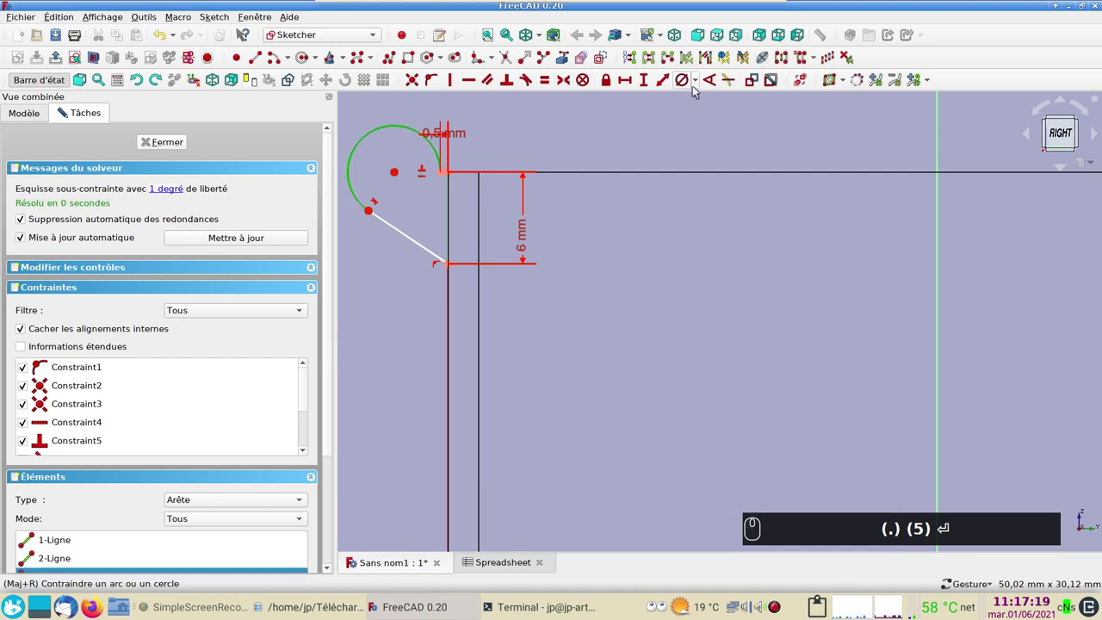
pyautogui.click(698, 85)
pyautogui.click(690, 111)
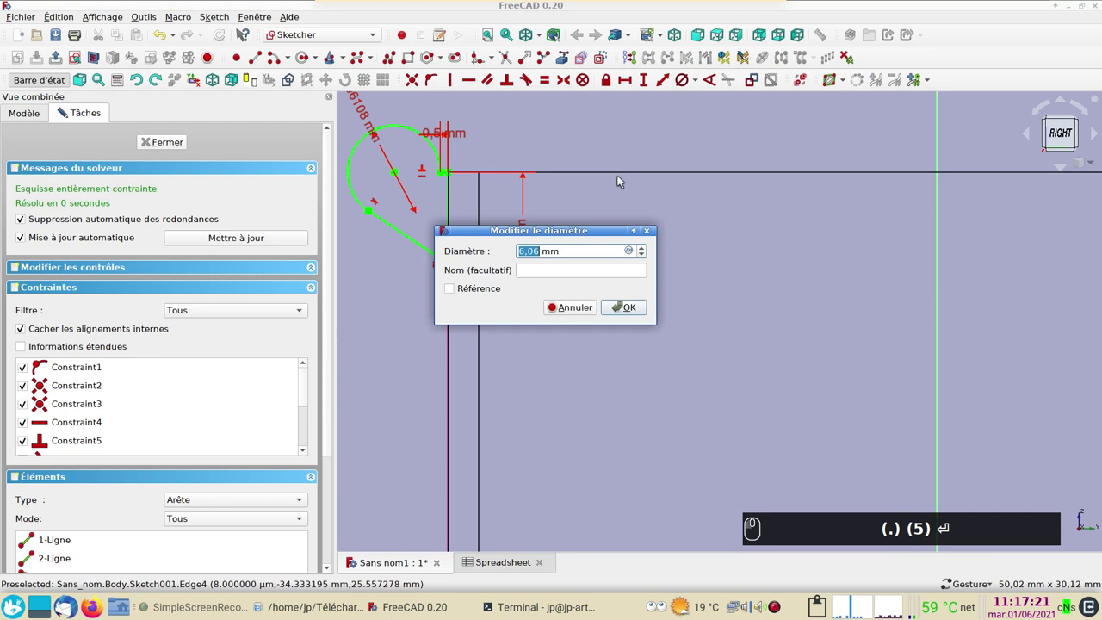
pyautogui.press('KP_5')
pyautogui.press('Return')
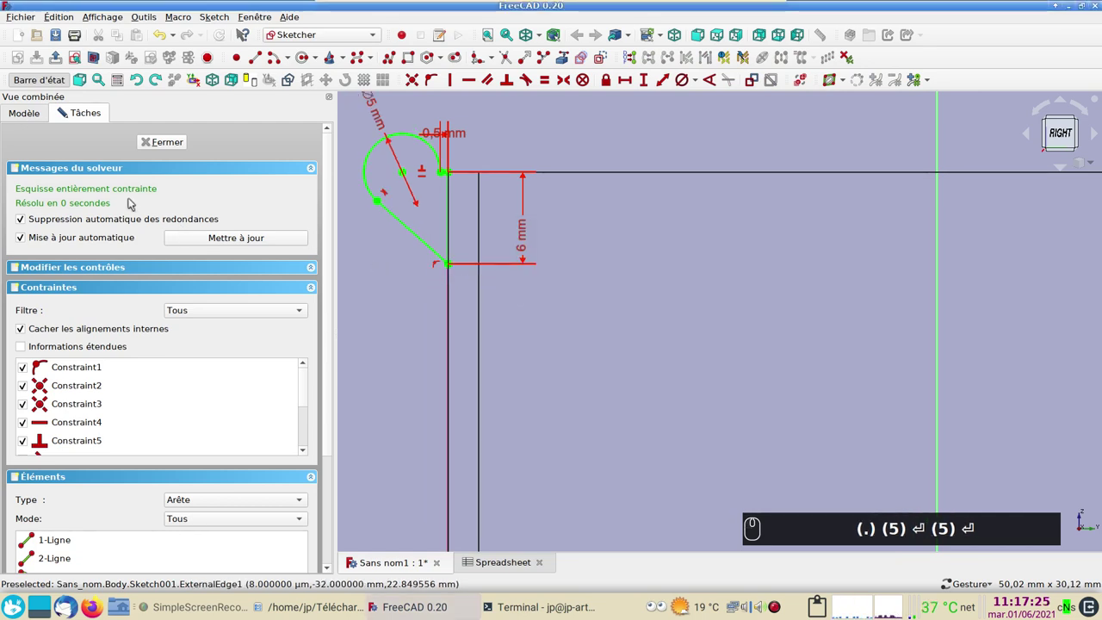
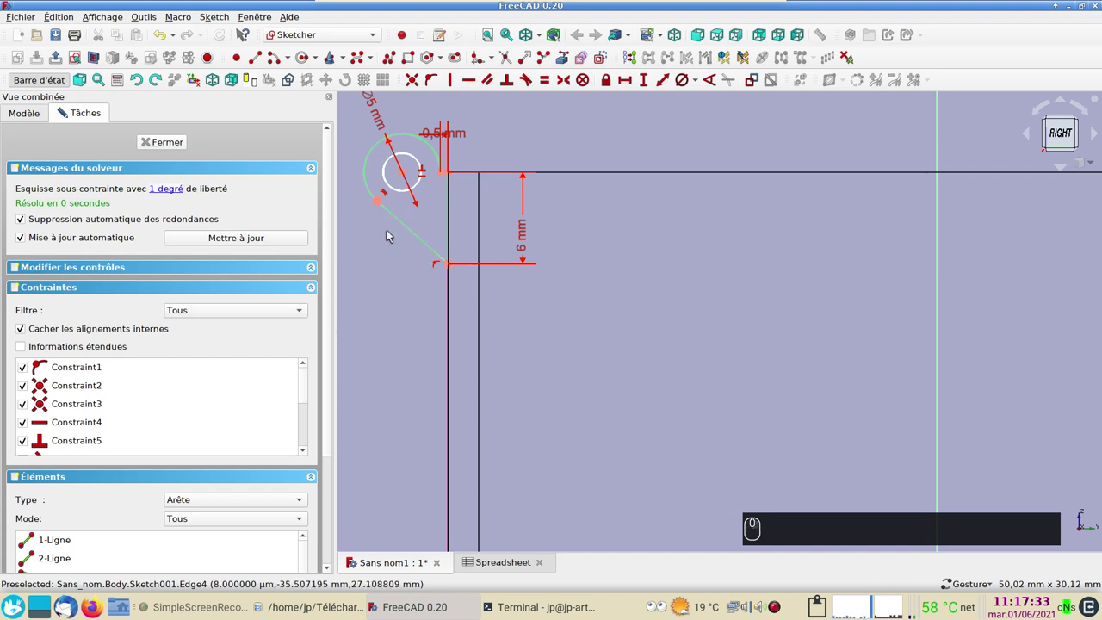
# - Draw a circle inside the tab's arc and constrain its diameter to 2.2 mm
pyautogui.click(404, 194)
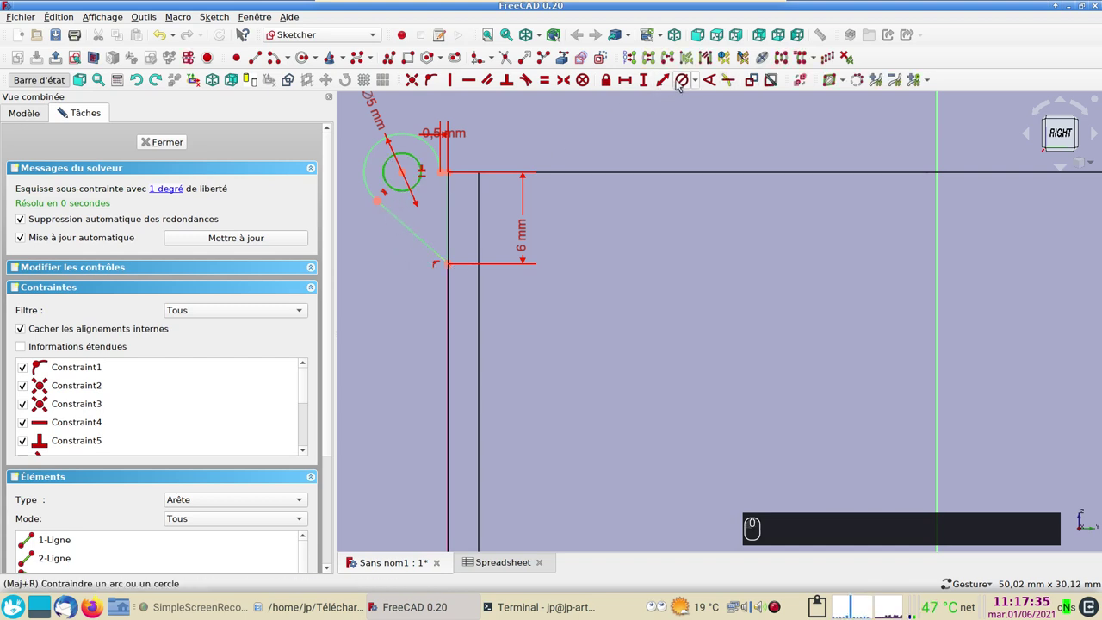
pyautogui.click(685, 75)
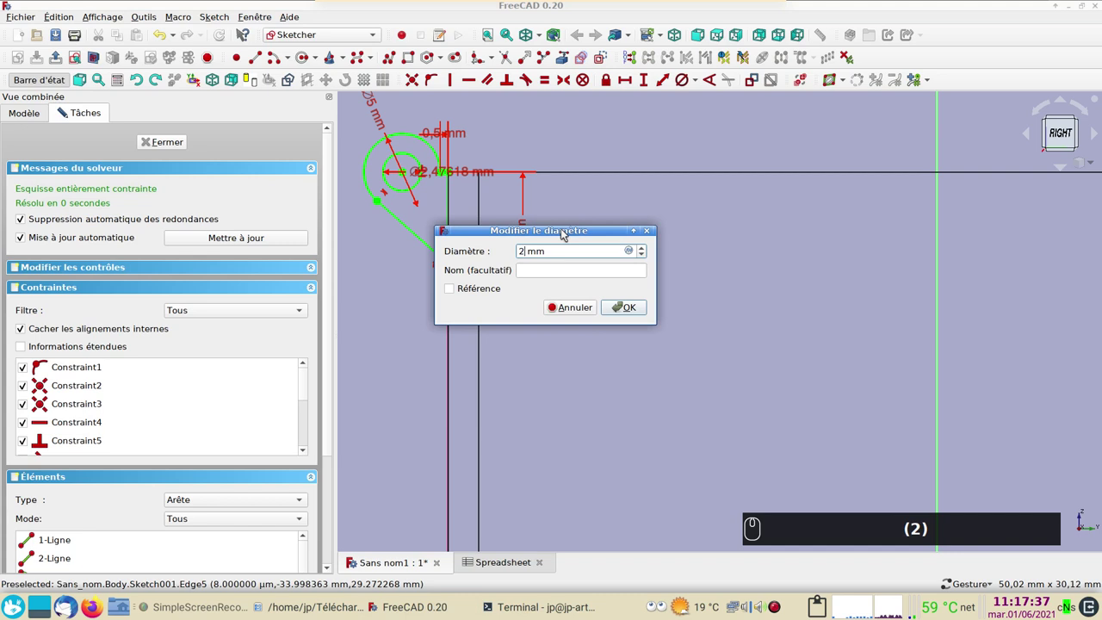
pyautogui.press('Return')
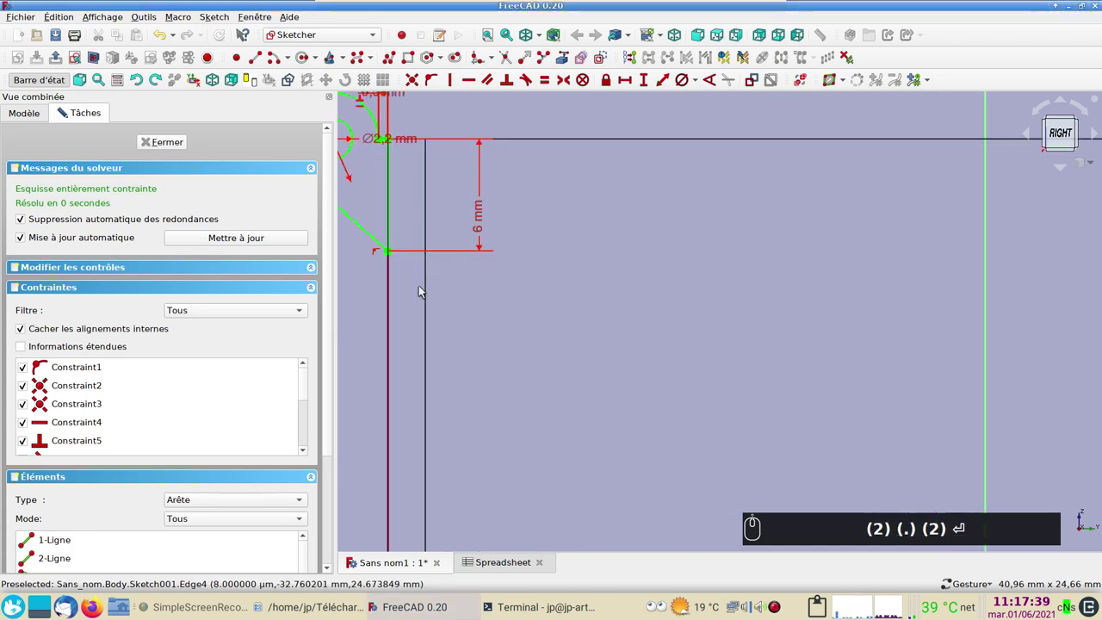
pyautogui.write('(2) (.) (2) ⏎')
pyautogui.middleClick(425, 290)
pyautogui.moveTo(695, 396); pyautogui.dragTo(525, 240)
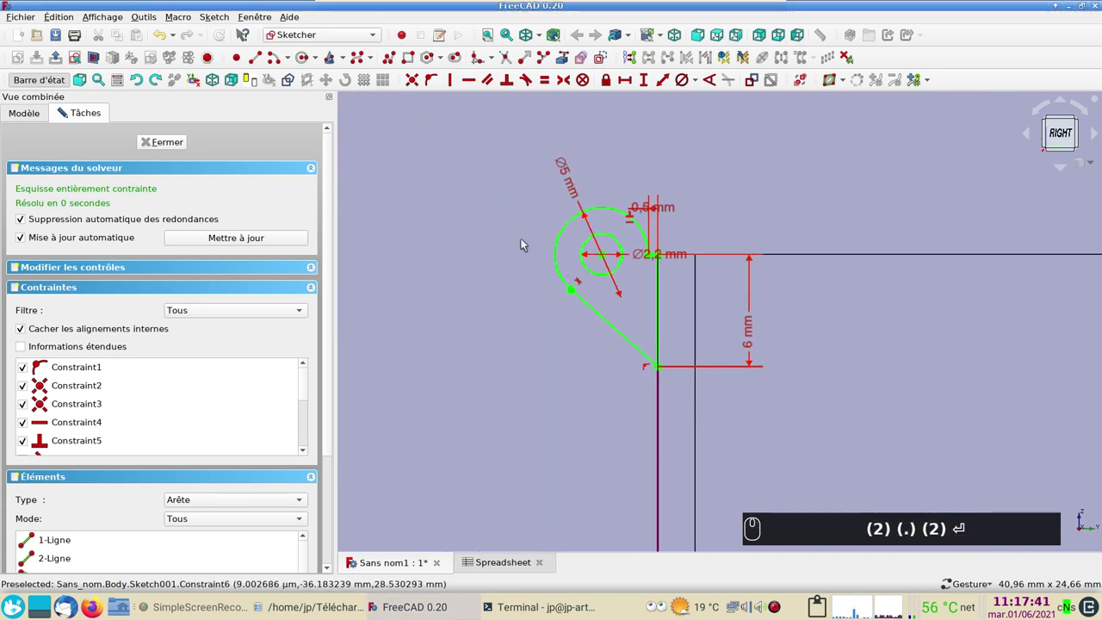
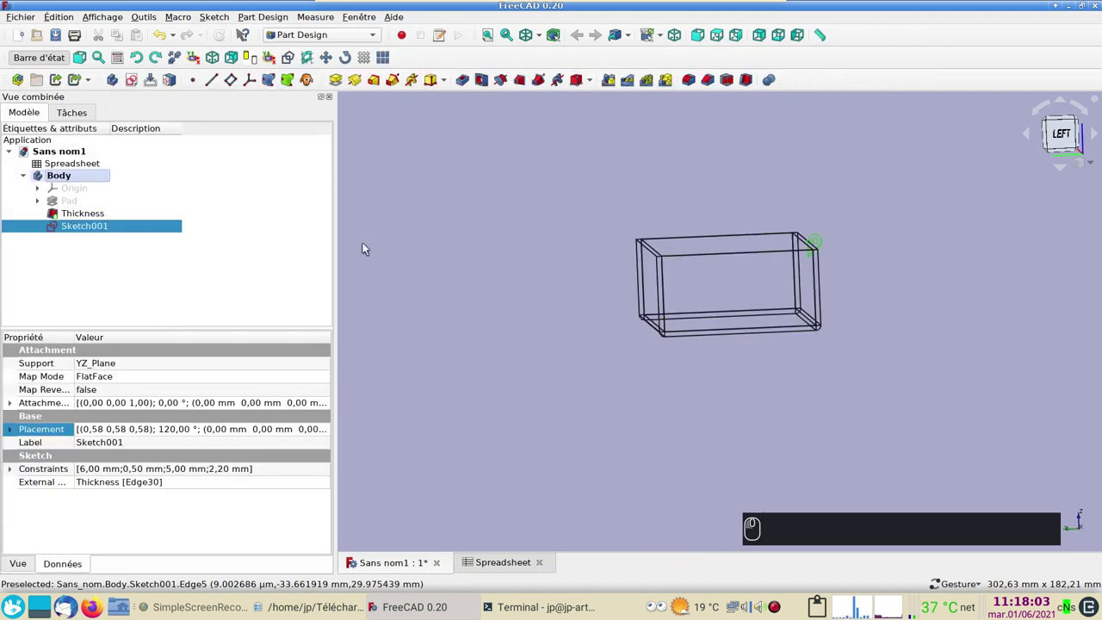
# - Switch back to shaded display and orbit the box to see the tab sketch on its long wall
pyautogui.press('2')
pyautogui.moveTo(914, 350); pyautogui.dragTo(540, 325)
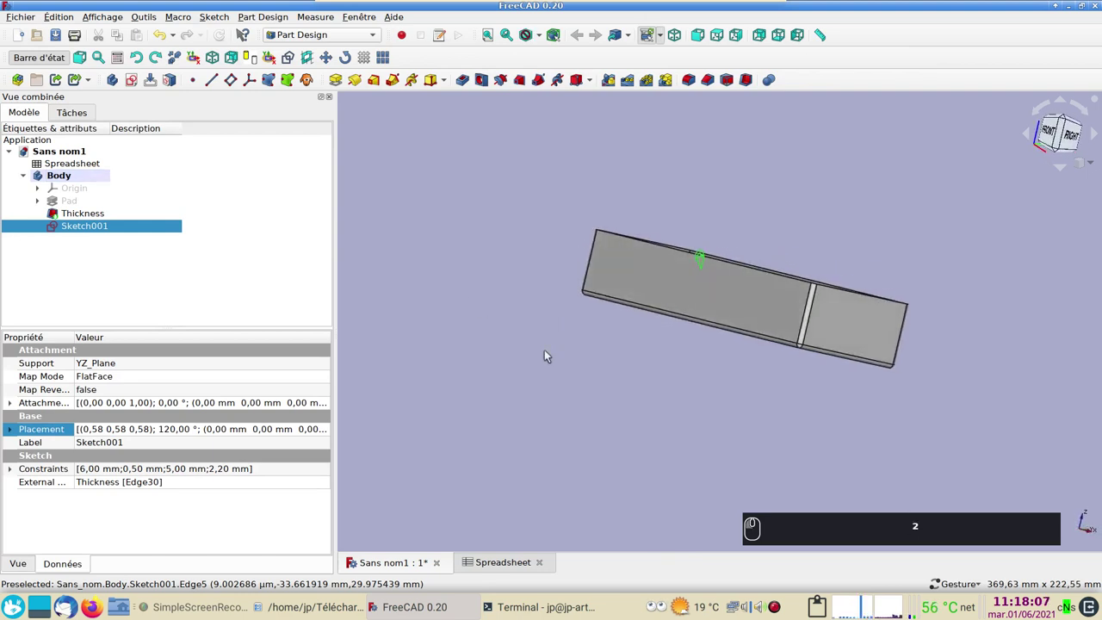
pyautogui.moveTo(588, 380); pyautogui.dragTo(620, 403)
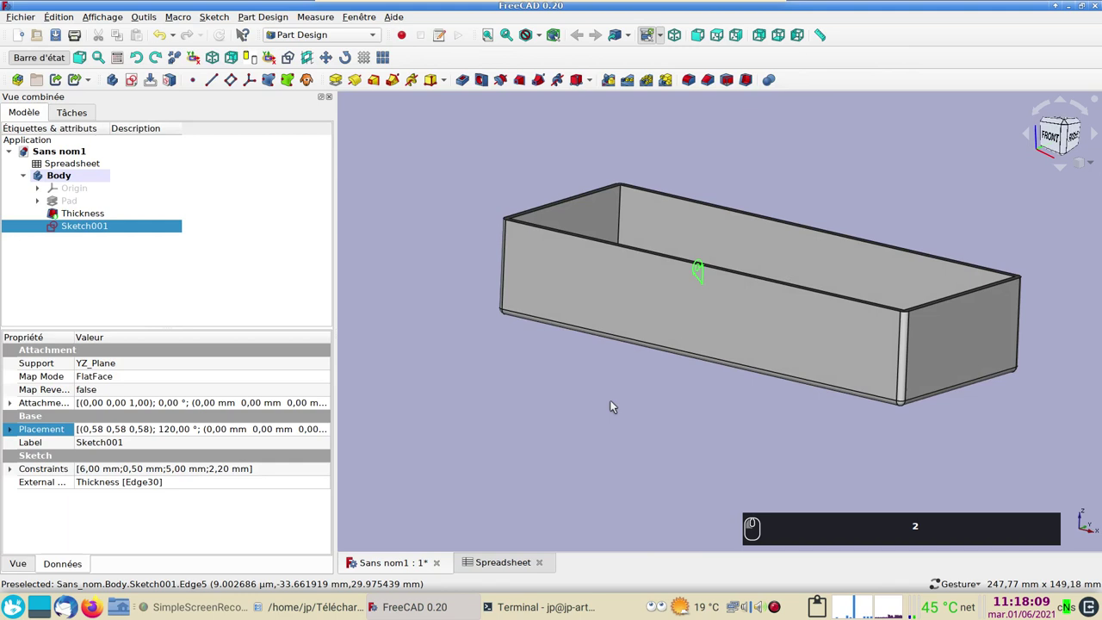
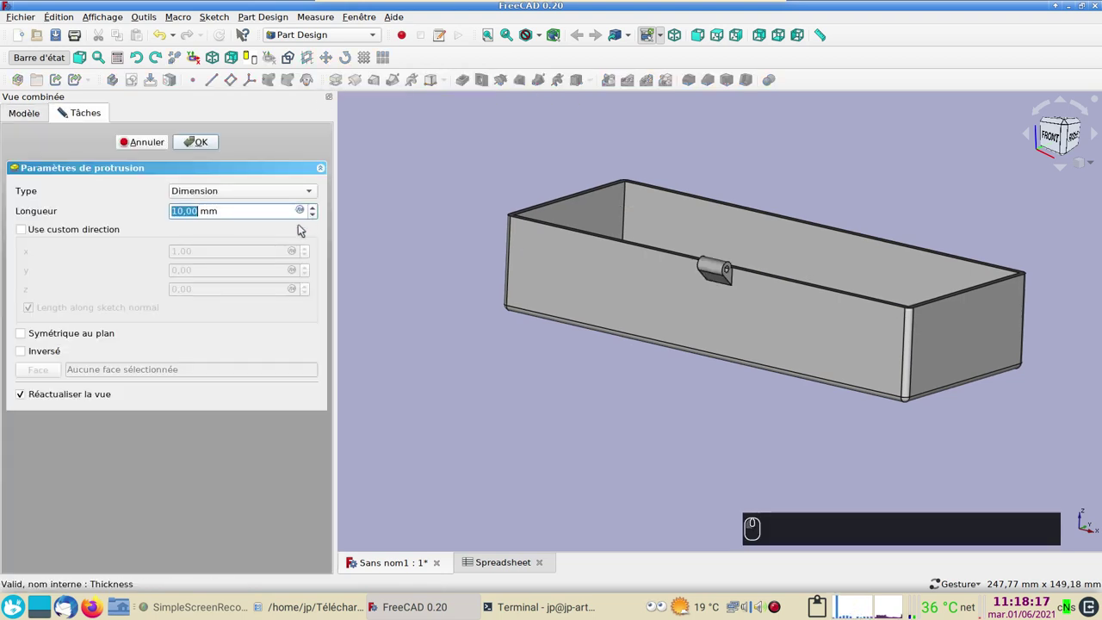
# - Set the pad length to the spreadsheet value xxlong, extrude it symmetric to the sketch plane and confirm Pad001
pyautogui.click(303, 209)
pyautogui.press('ctrl+v')
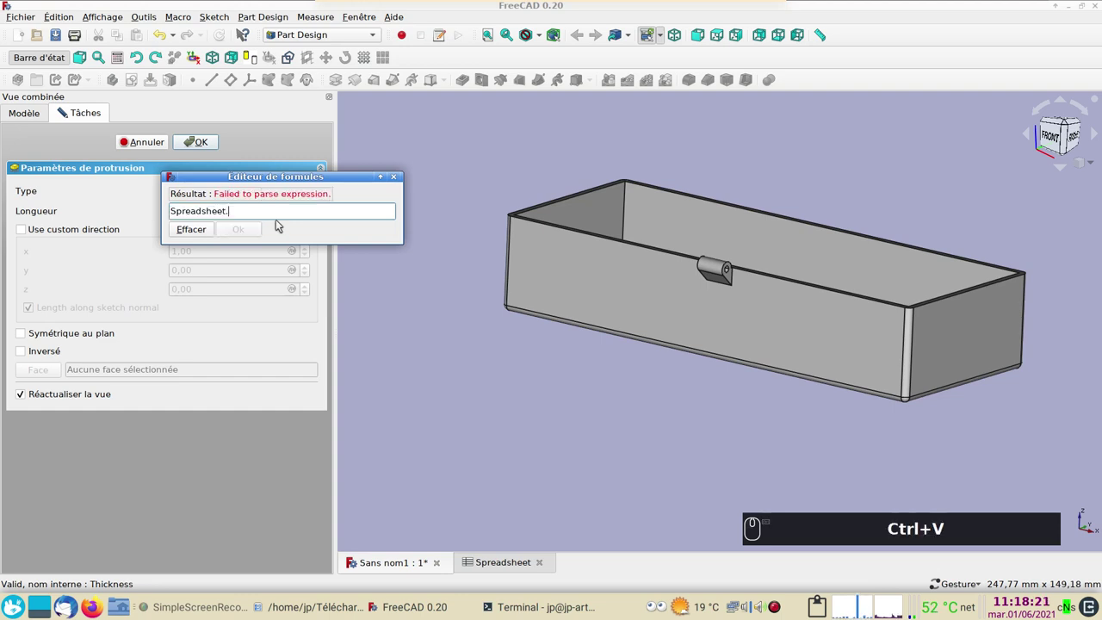
pyautogui.write('xx')
pyautogui.click(211, 260)
pyautogui.click(242, 231)
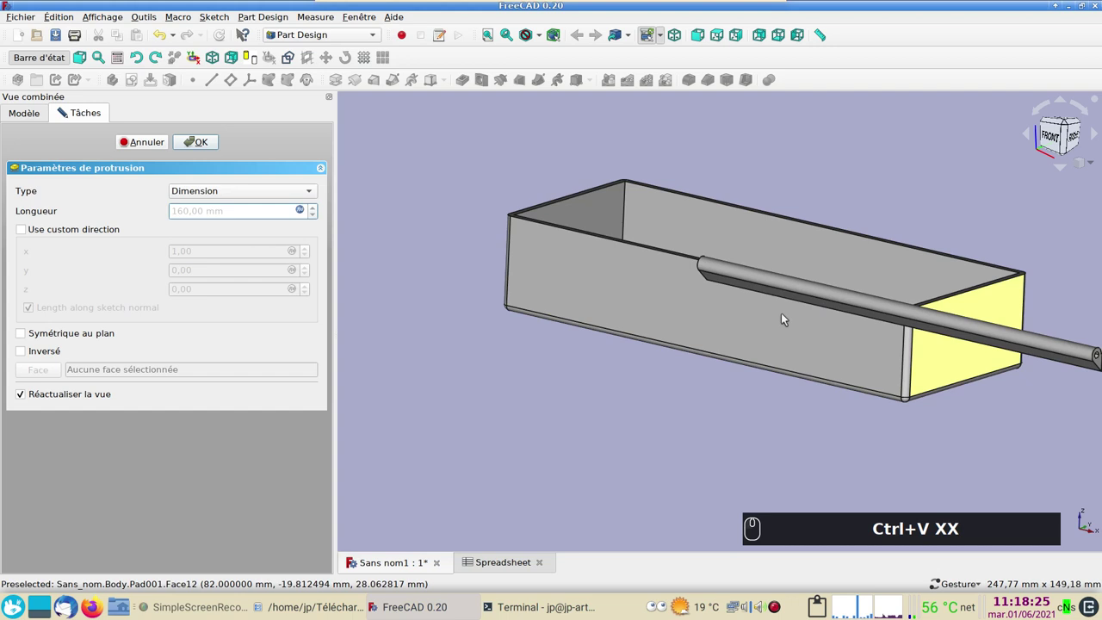
pyautogui.click(23, 335)
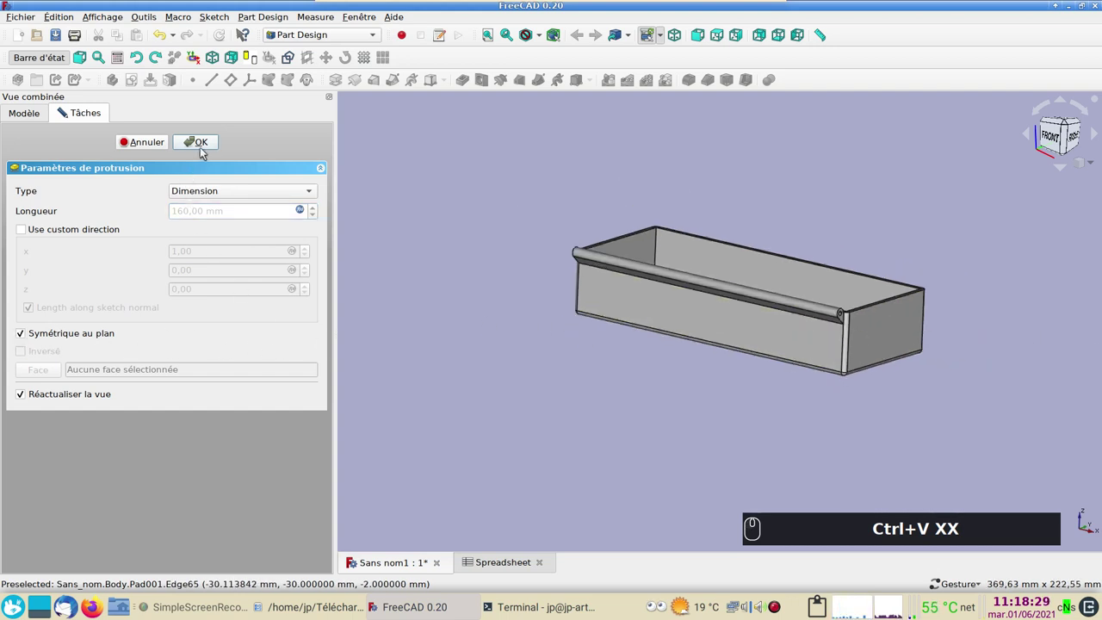
pyautogui.click(204, 147)
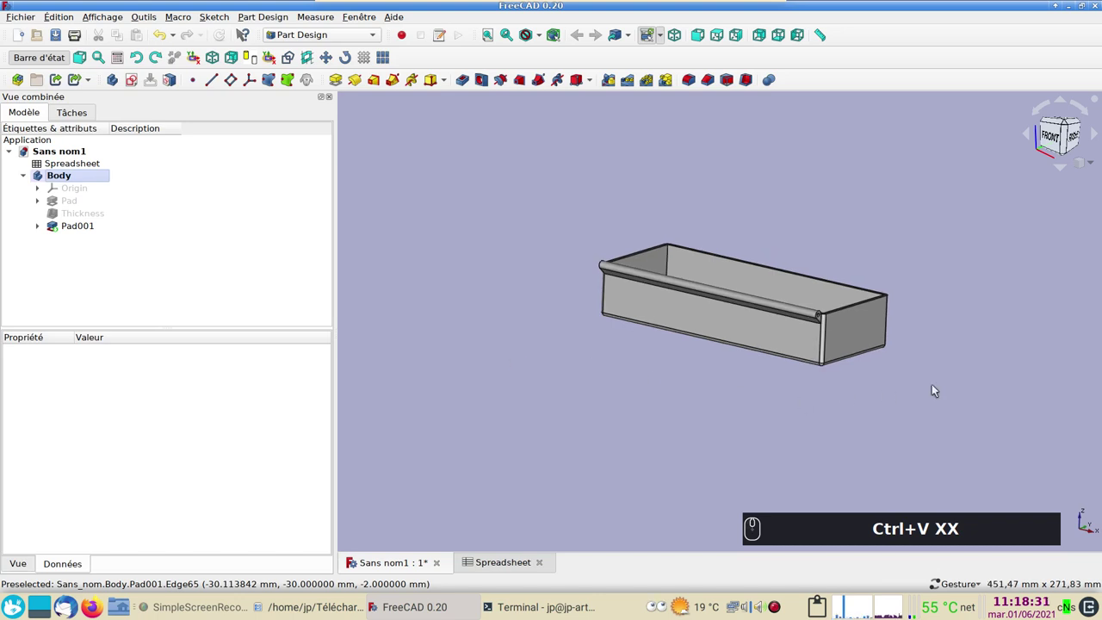
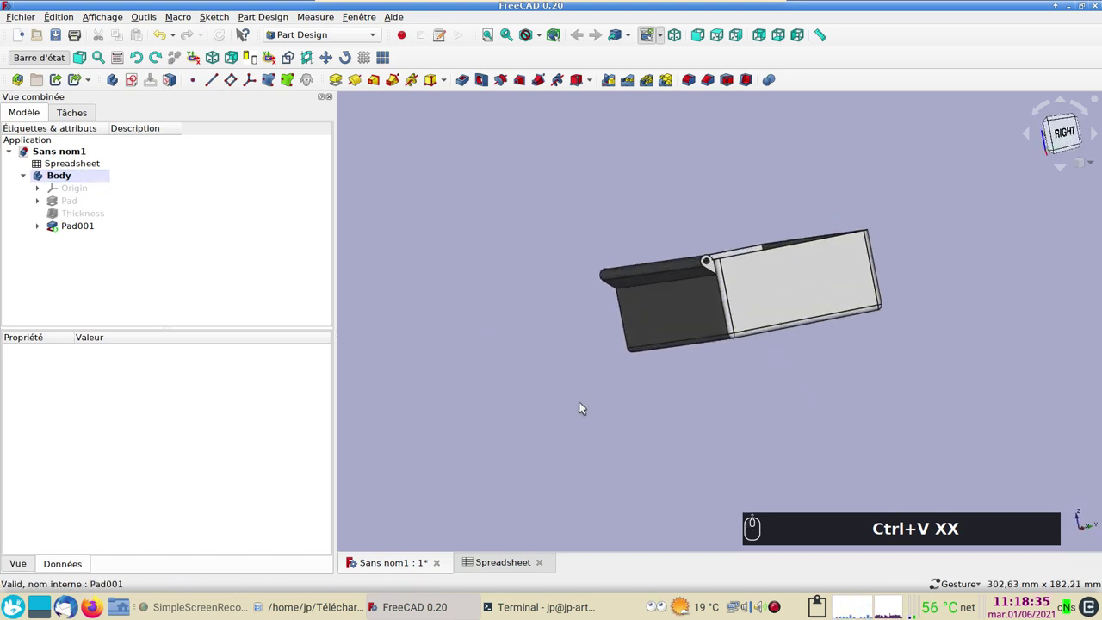
# - Select the box Body and copy it with Ctrl+C, bringing up the dependency selection dialog
pyautogui.moveTo(739, 401); pyautogui.dragTo(526, 370)
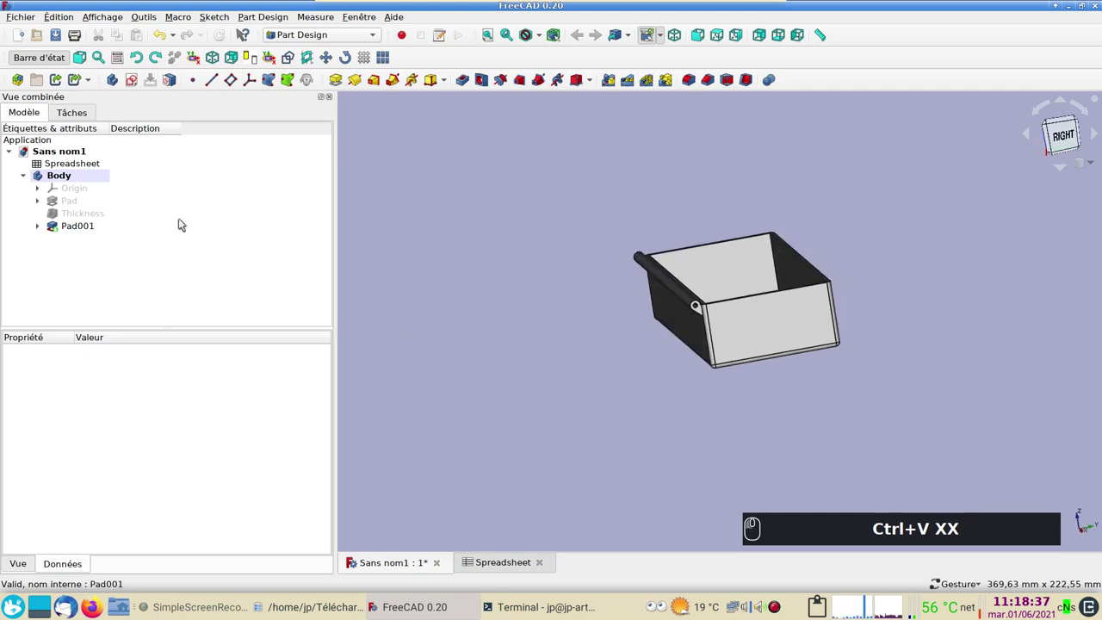
pyautogui.click(75, 179)
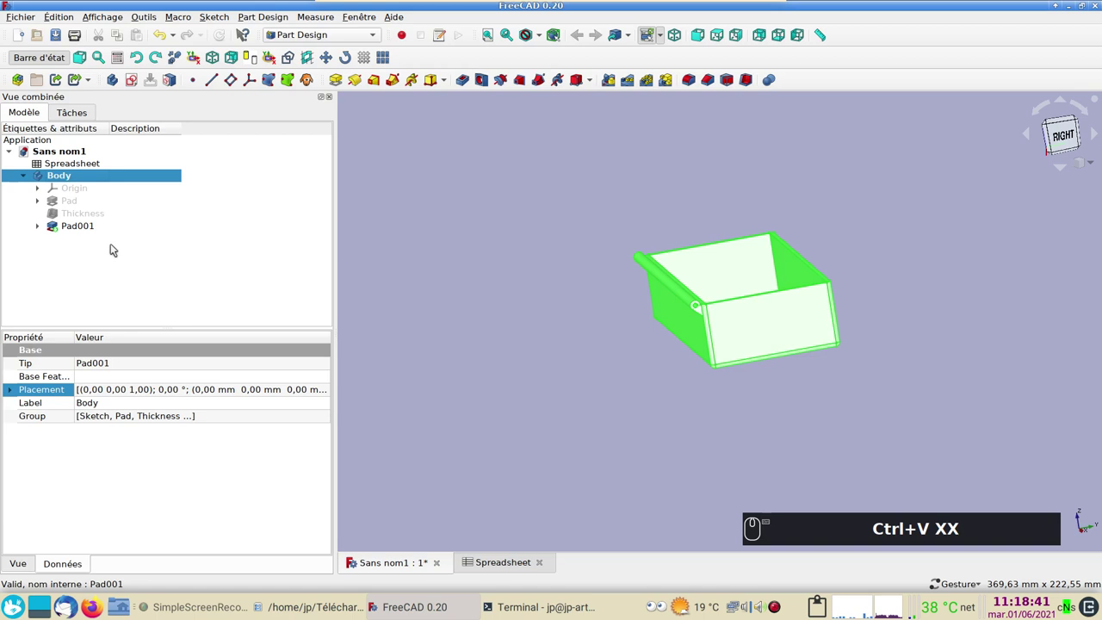
pyautogui.write('xx')
pyautogui.press('ctrl+c')
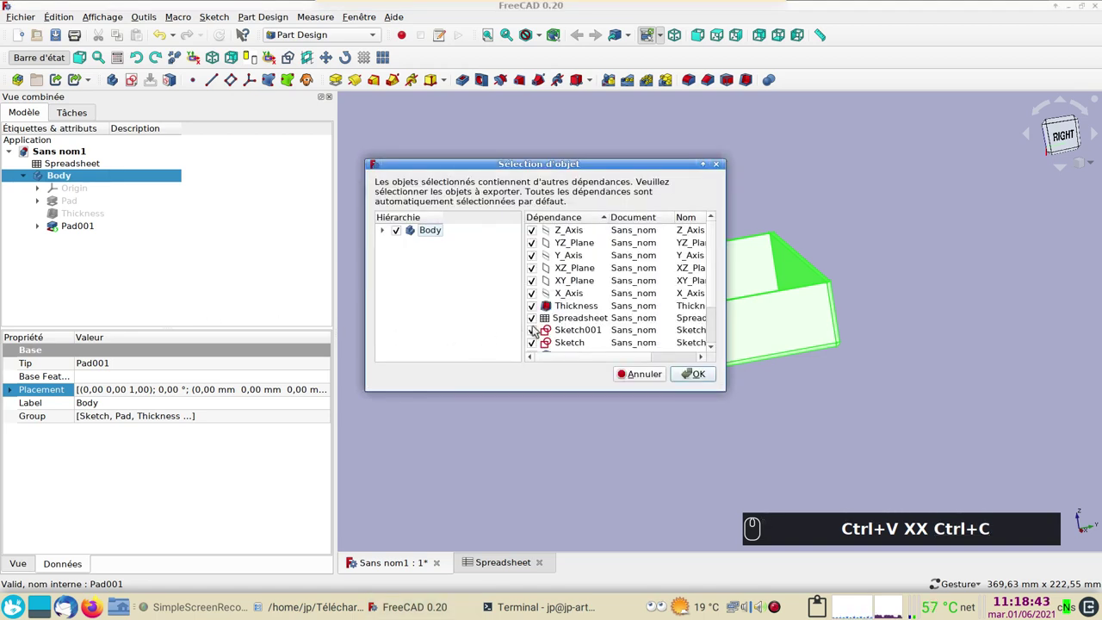
# - Untick the Spreadsheet so the Body copy excludes it
pyautogui.click(533, 319)
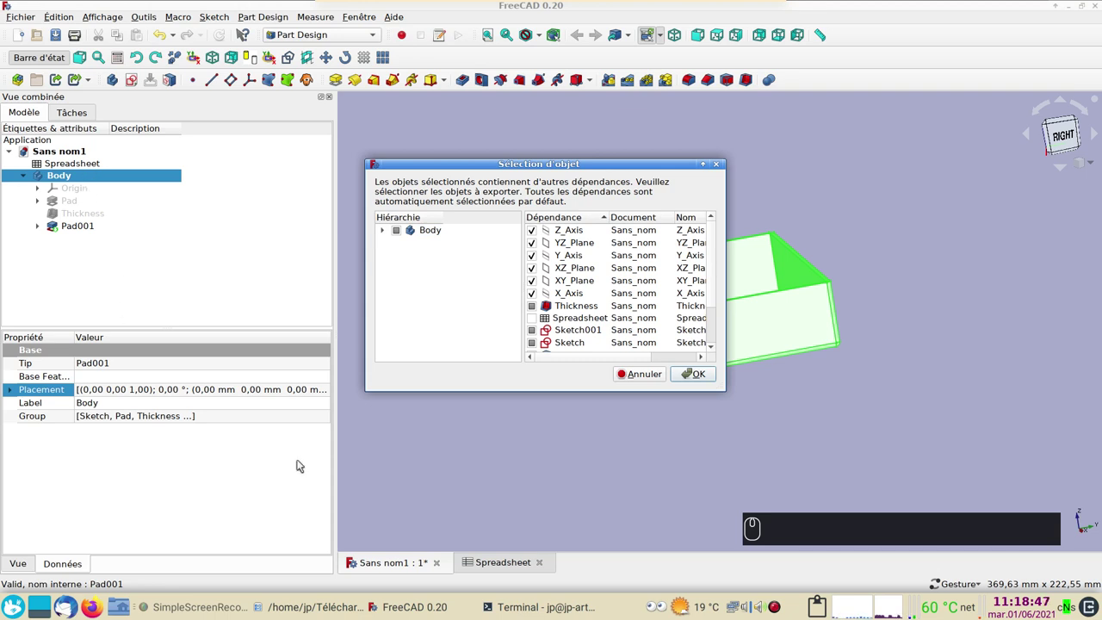
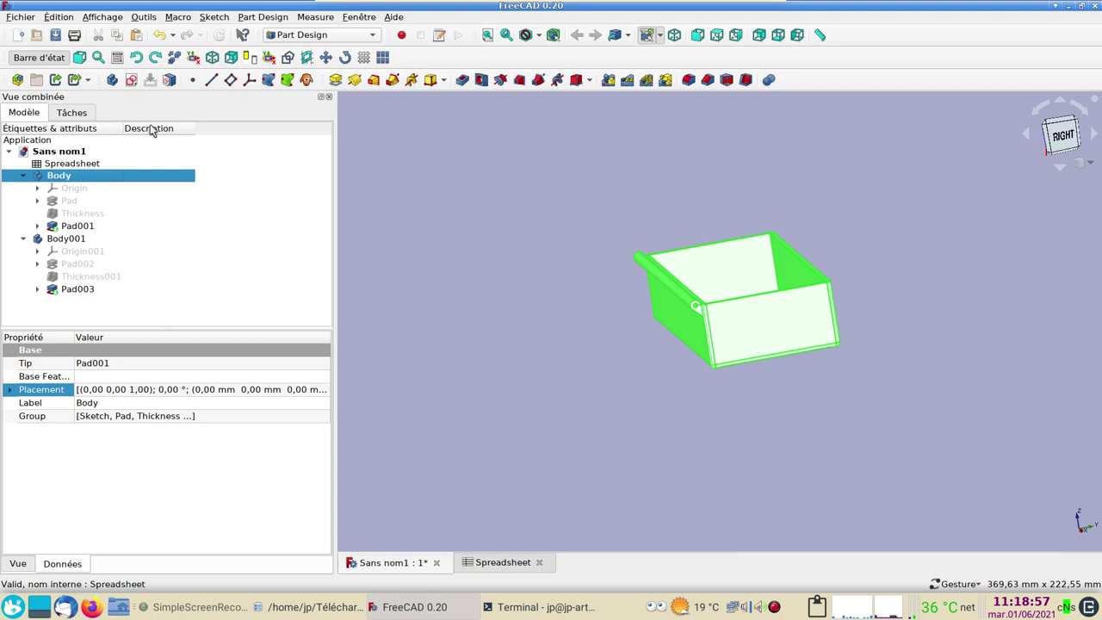
# - Give the original Body the description 'fond'
pyautogui.click(163, 179)
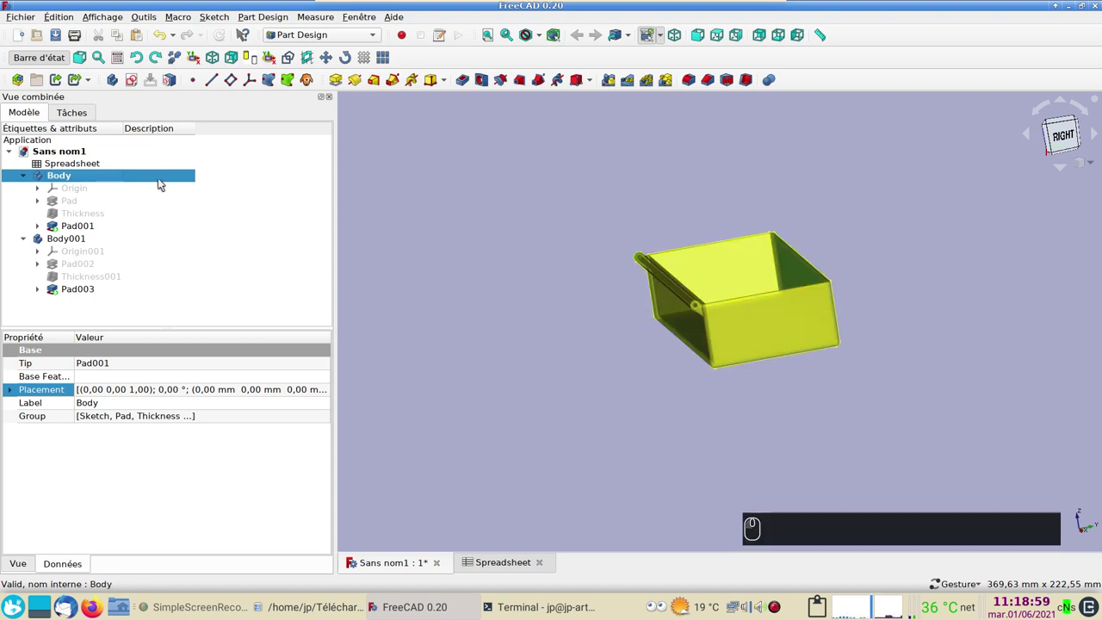
pyautogui.press('F2')
pyautogui.write('fond')
pyautogui.press('Return')
# - Give the duplicate Body001 the description 'couvercle'
pyautogui.click(86, 239)
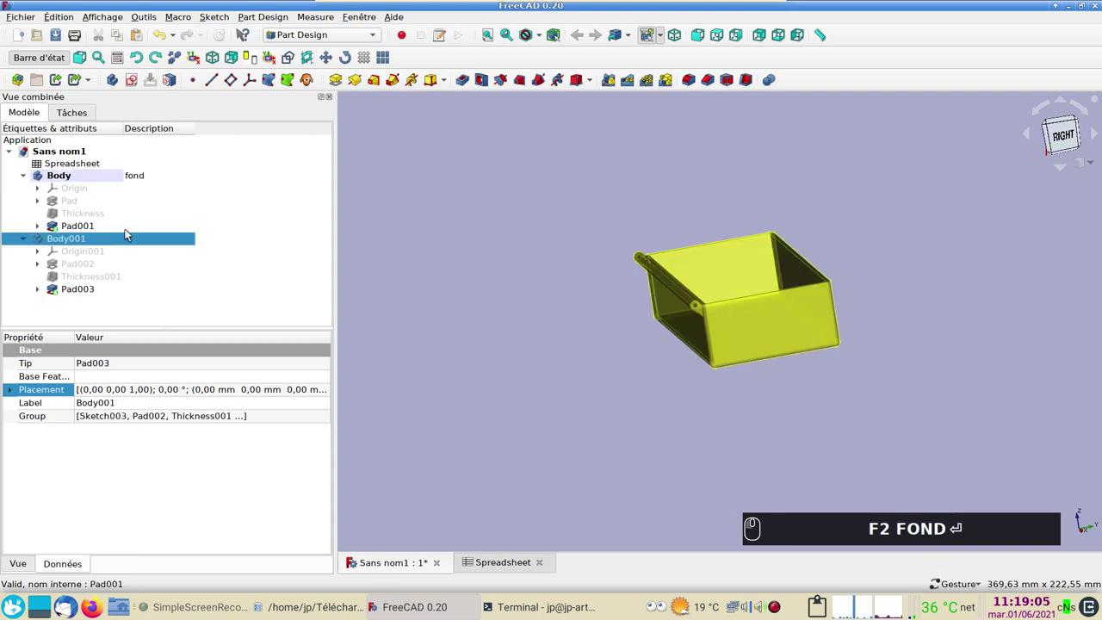
pyautogui.click(149, 239)
pyautogui.press('F2')
pyautogui.write('ouvercle')
pyautogui.press('Return')
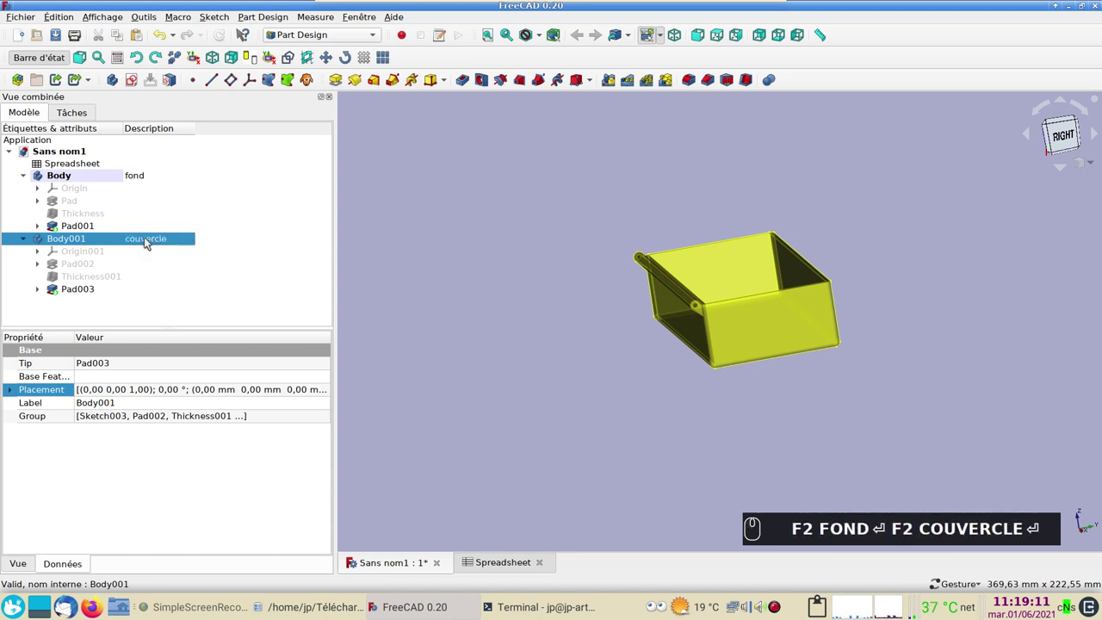
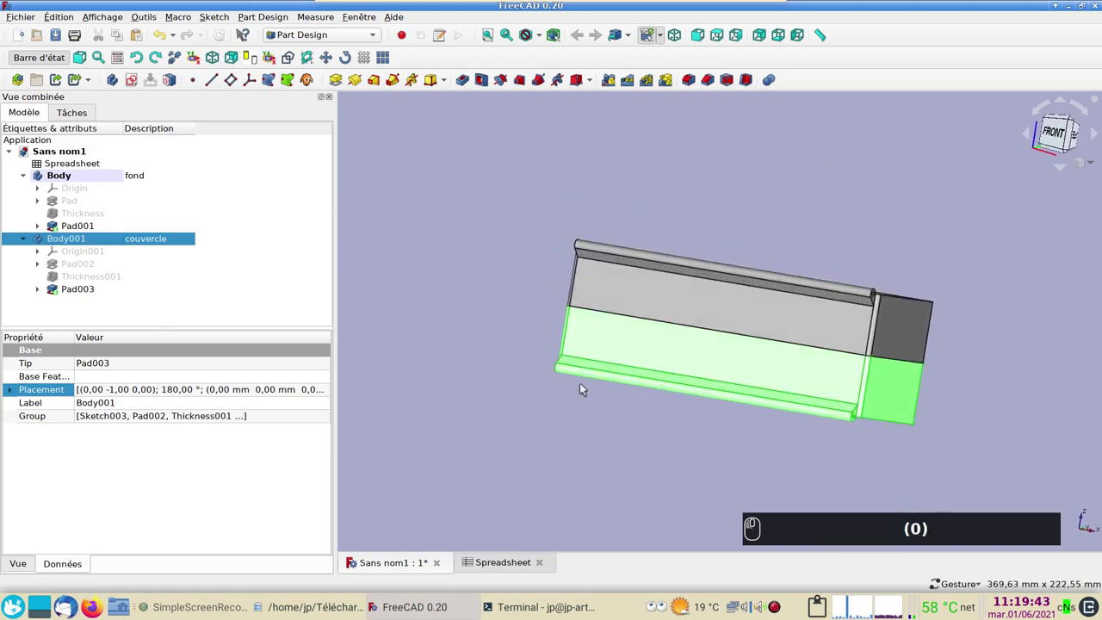
# - Select the lid's Pad002 and open the formula editor for its Length, currently Spreadsheet.xxhaut
pyautogui.click(71, 262)
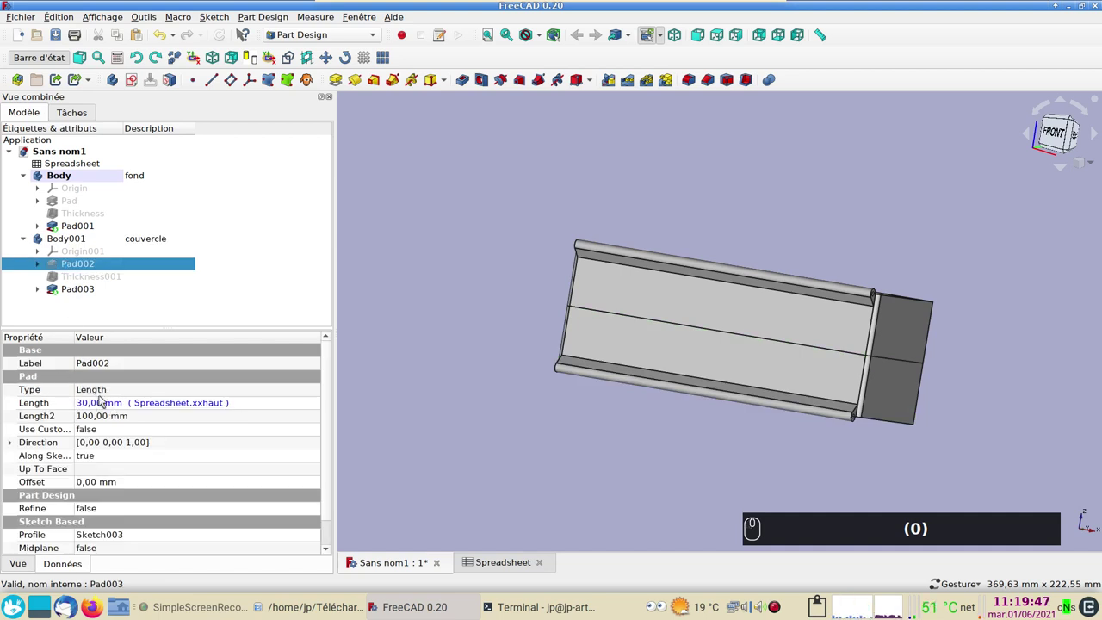
pyautogui.doubleClick(111, 403)
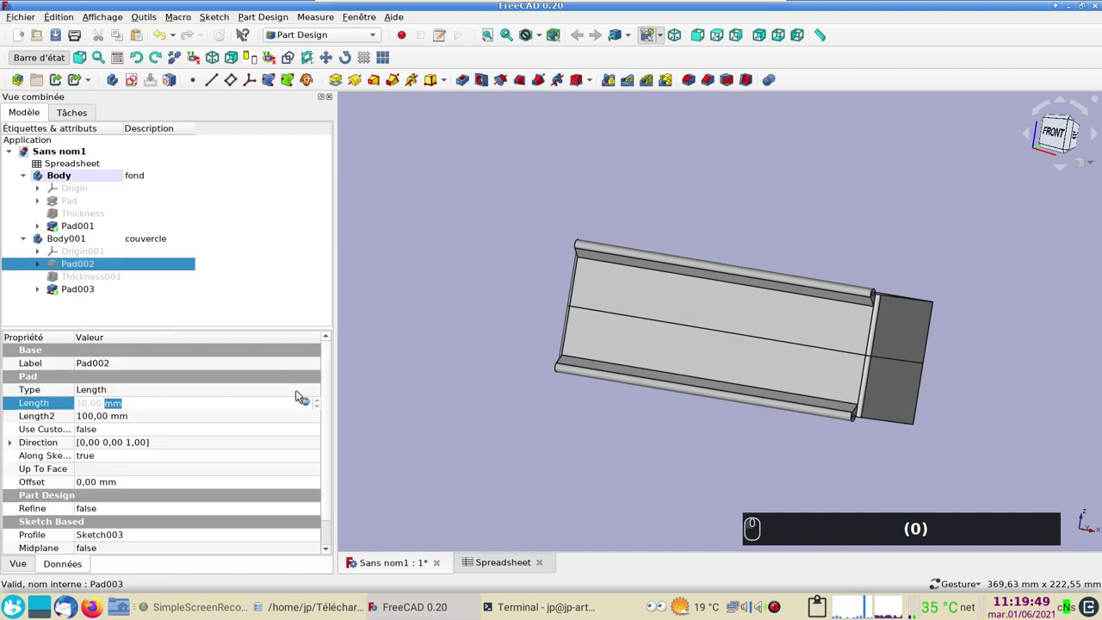
pyautogui.click(307, 403)
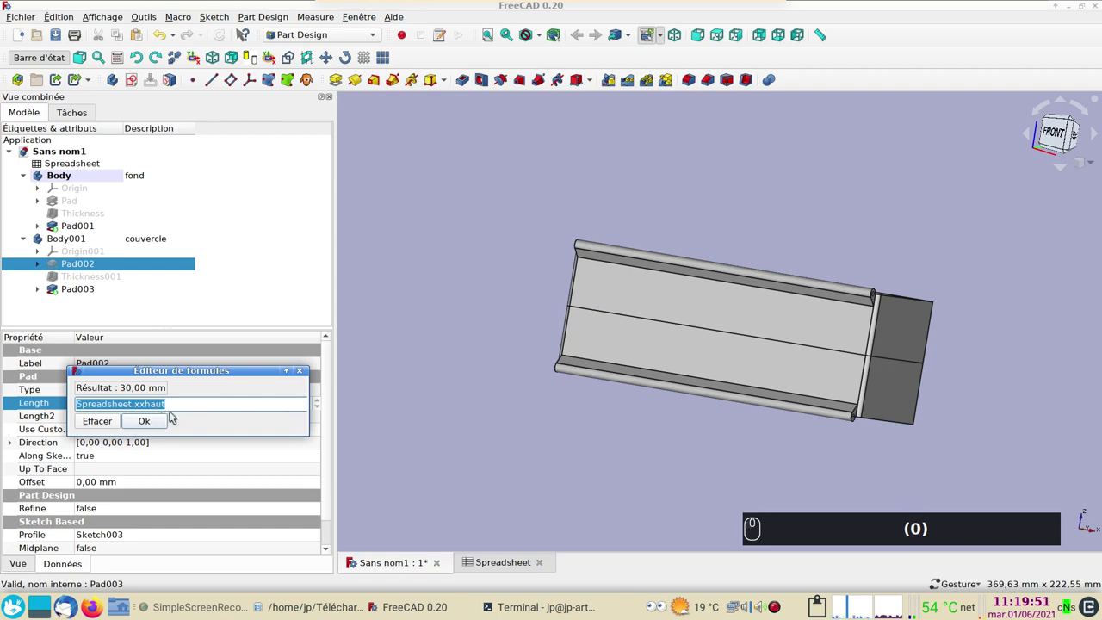
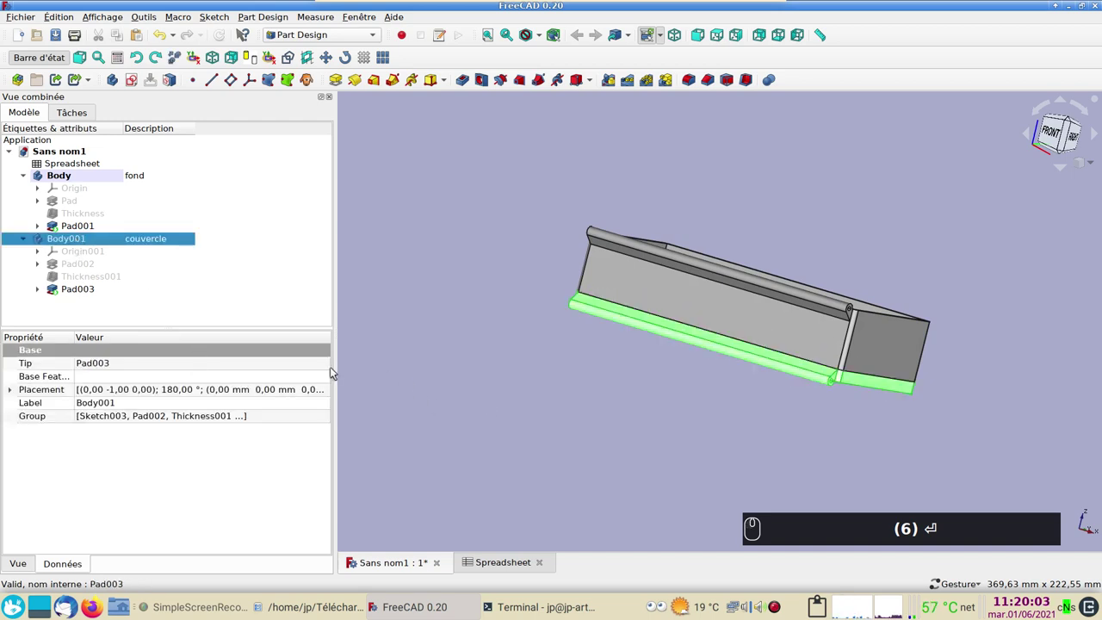
# - Hide the lid body and select Sketch001, the small tab sketch across the hinge rod
pyautogui.press('space')
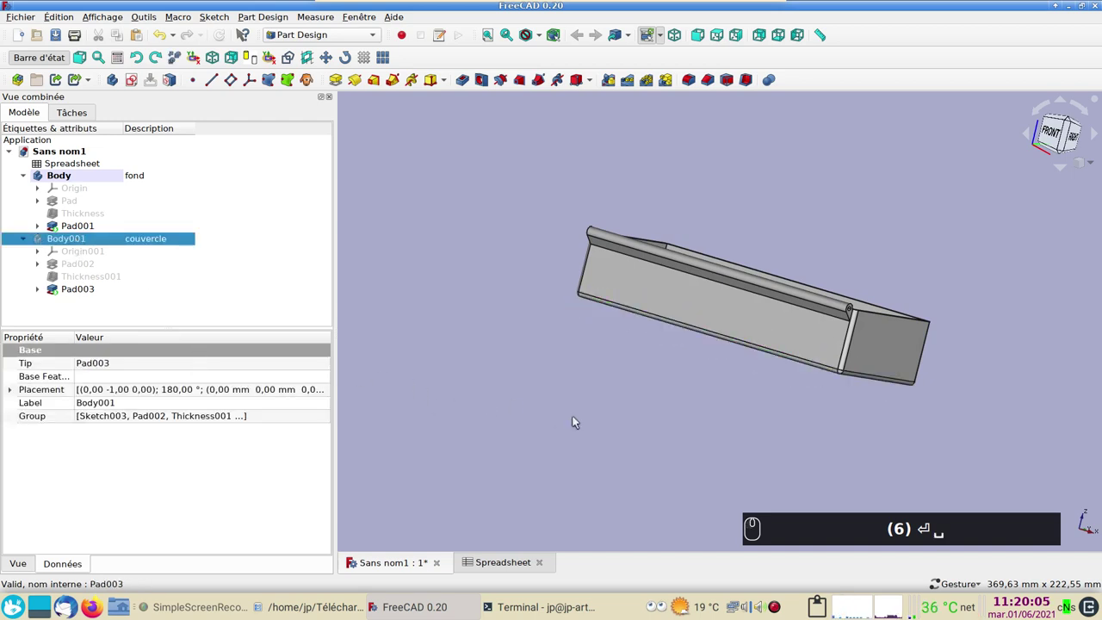
pyautogui.click(570, 383)
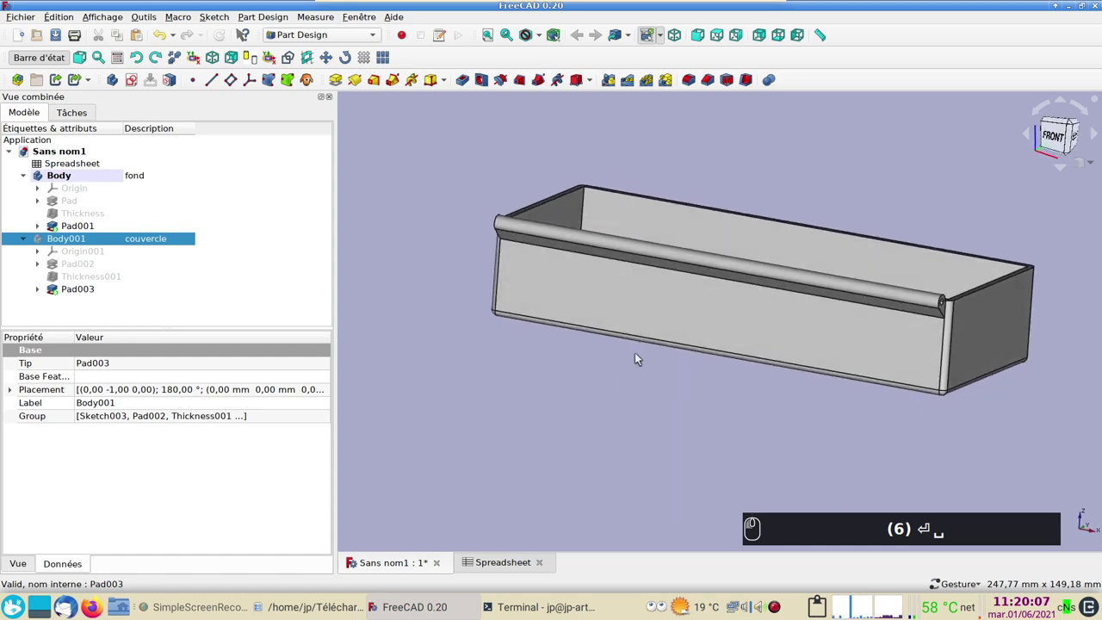
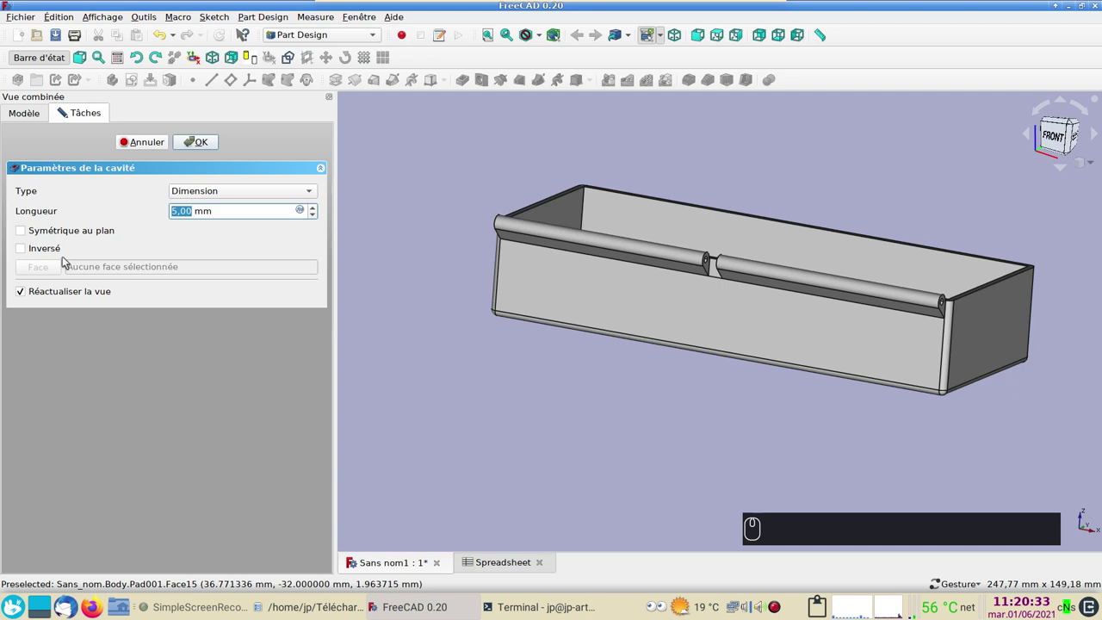
# - Cut a 20.2 mm pocket symmetric about the sketch plane through the middle of the hinge rod
pyautogui.click(27, 235)
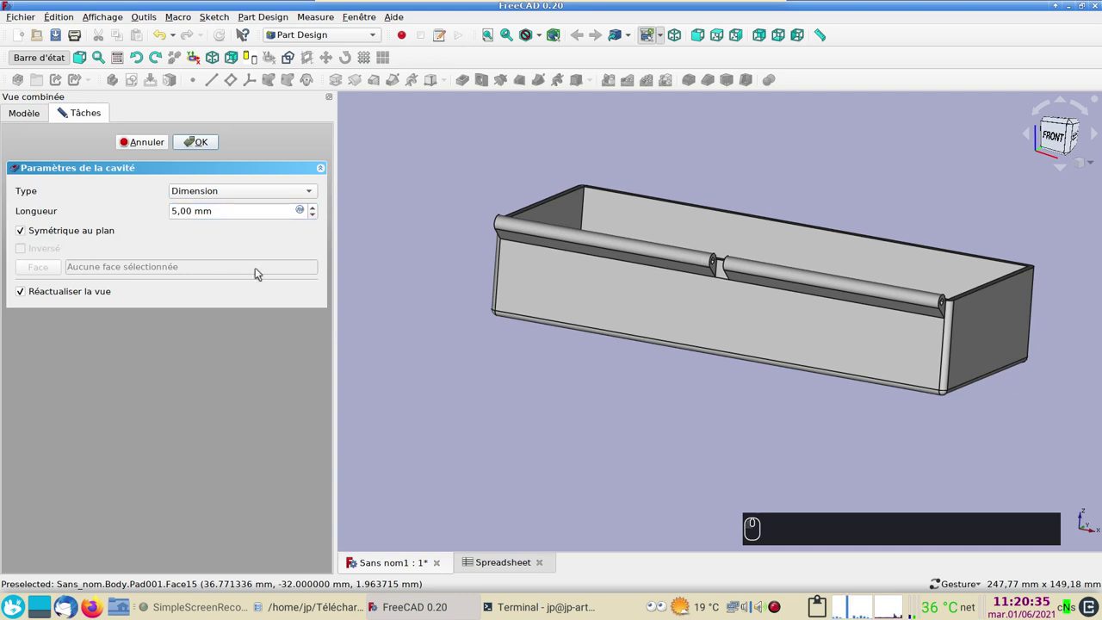
pyautogui.click(473, 356)
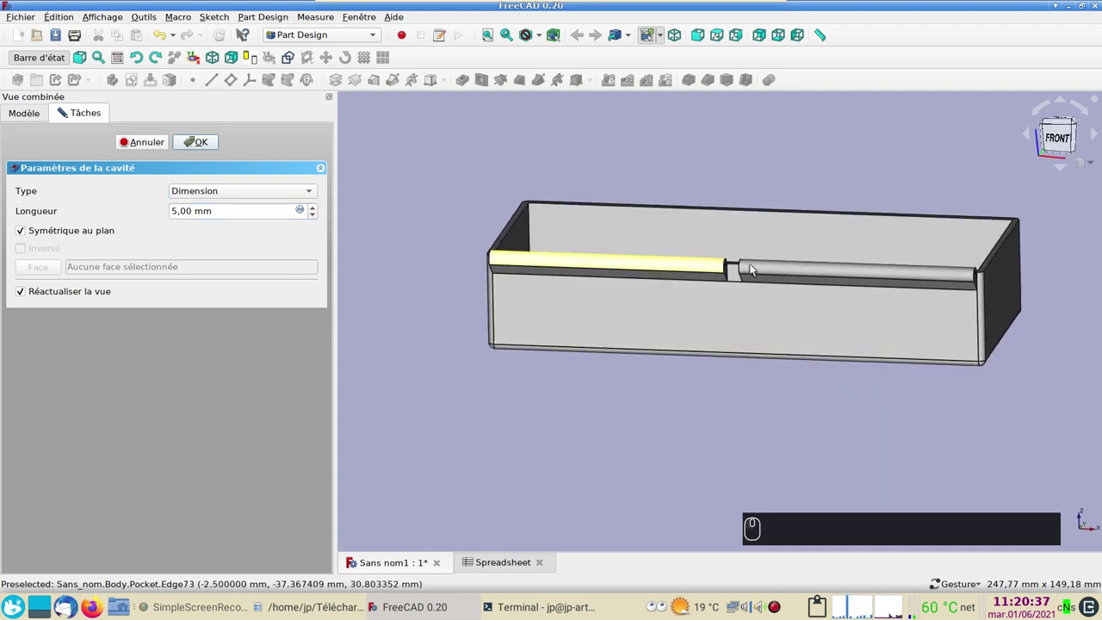
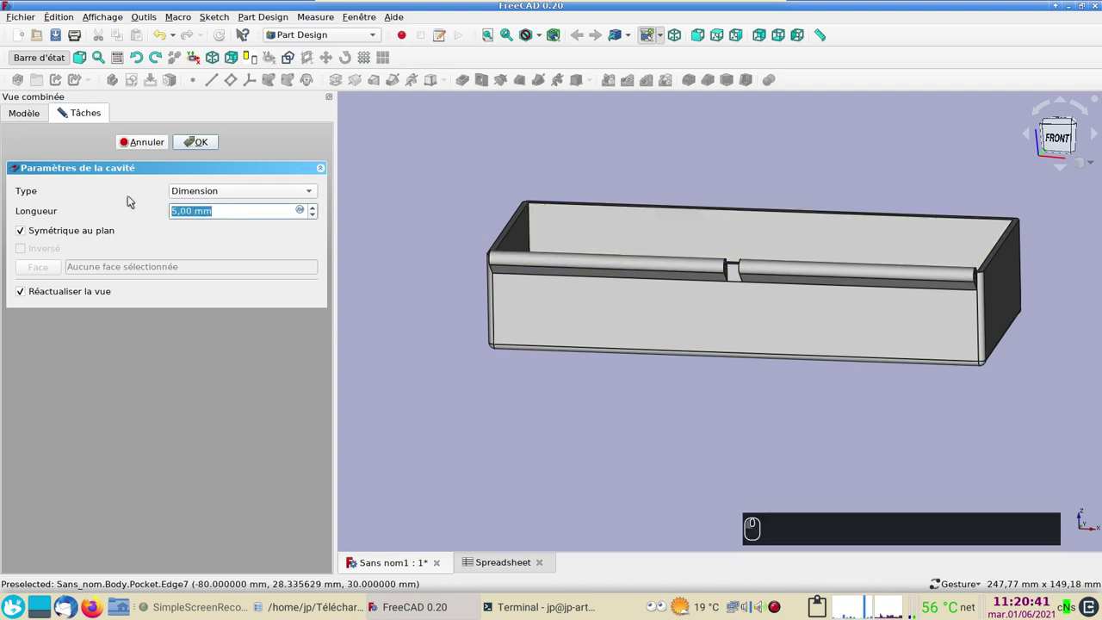
pyautogui.press('Return')
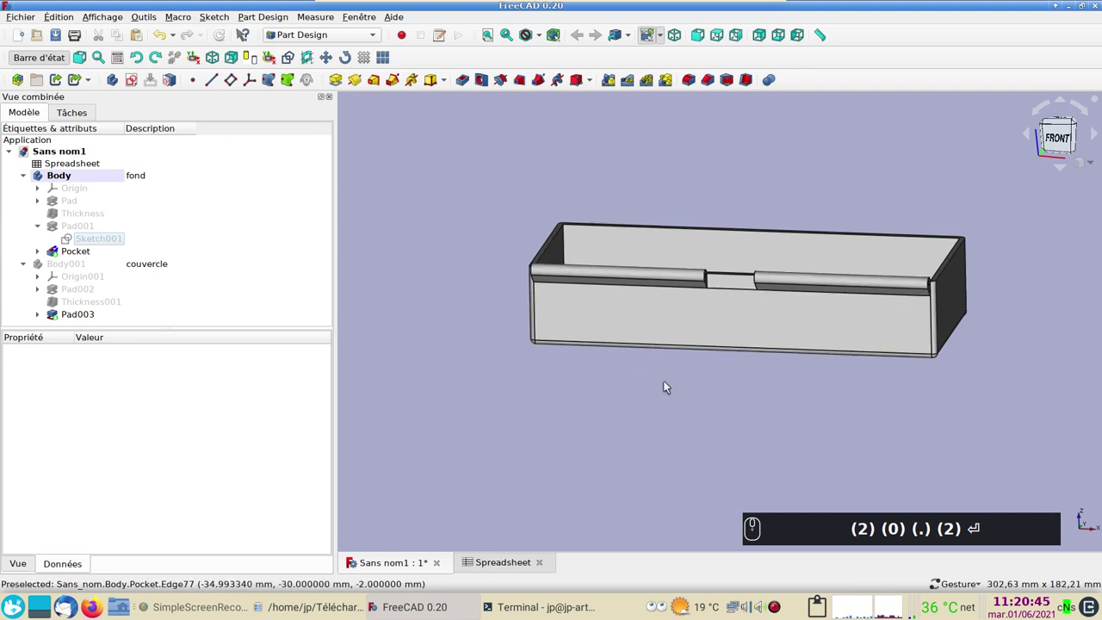
# - Zoom in on the gapped hinge rod and select the Pocket feature as the transform base
pyautogui.moveTo(806, 412); pyautogui.dragTo(752, 353)
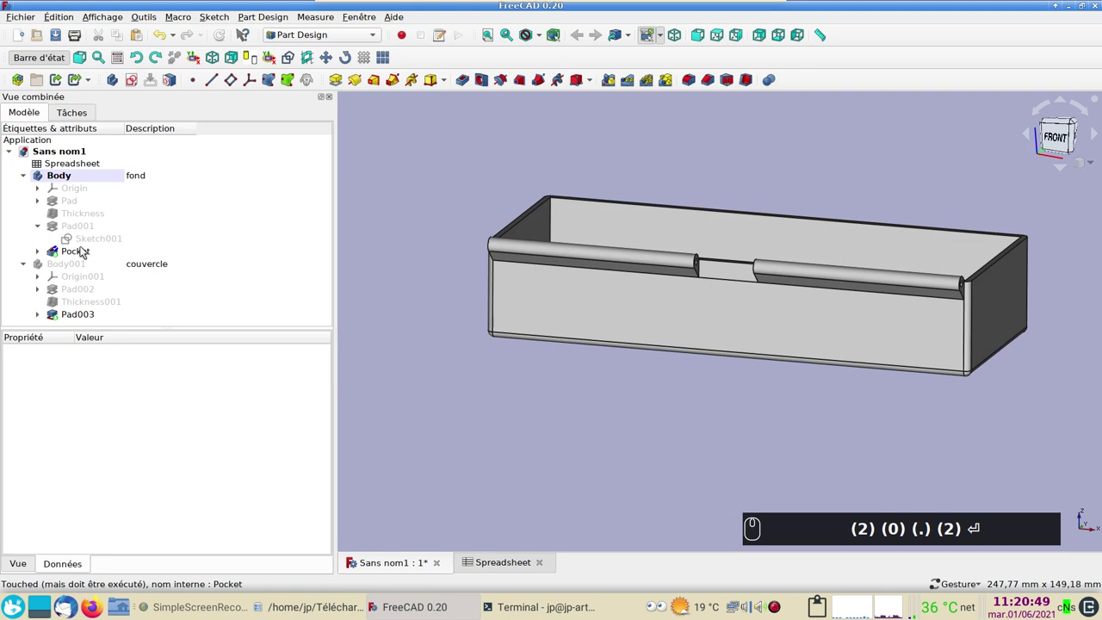
pyautogui.click(86, 253)
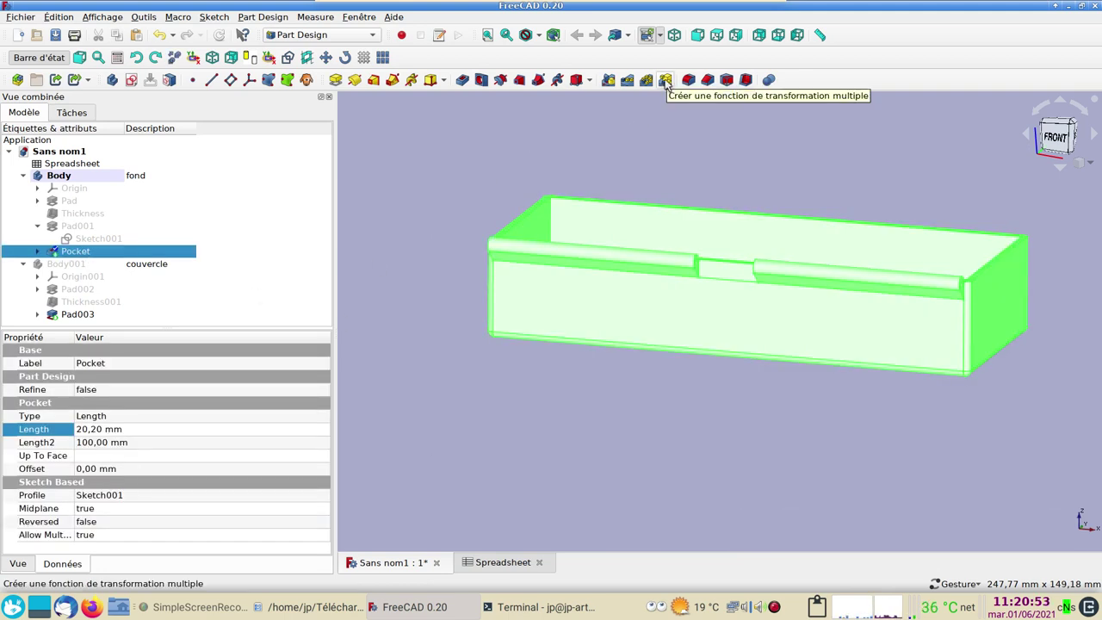
# - Start a MultiTransform of the pocket with a LinearPattern along Axe X and more occurrences
pyautogui.click(670, 79)
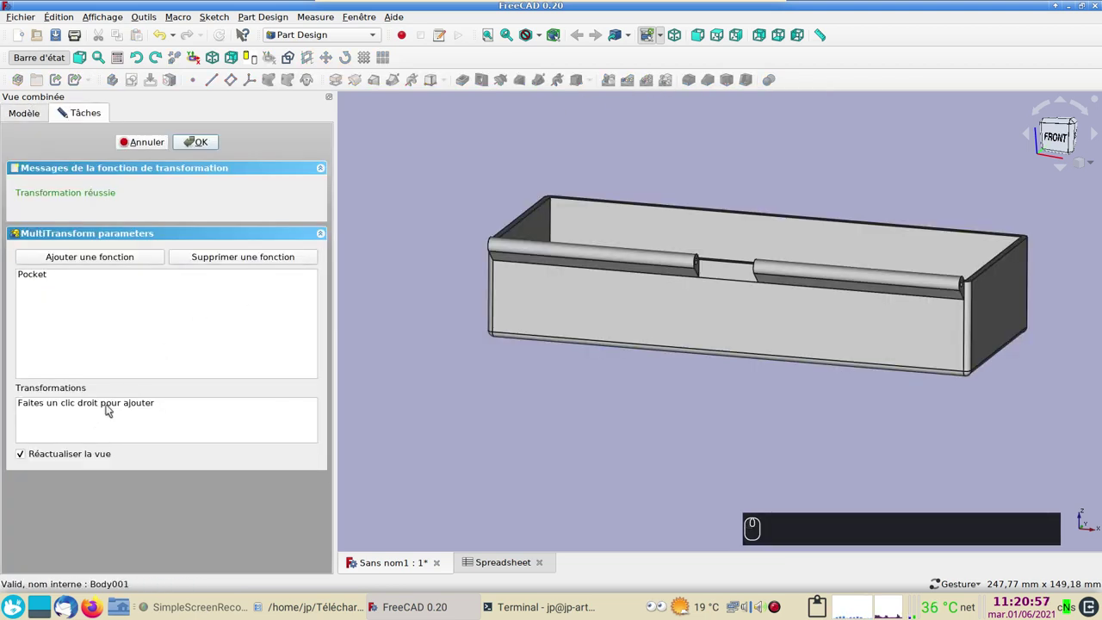
pyautogui.rightClick(111, 417)
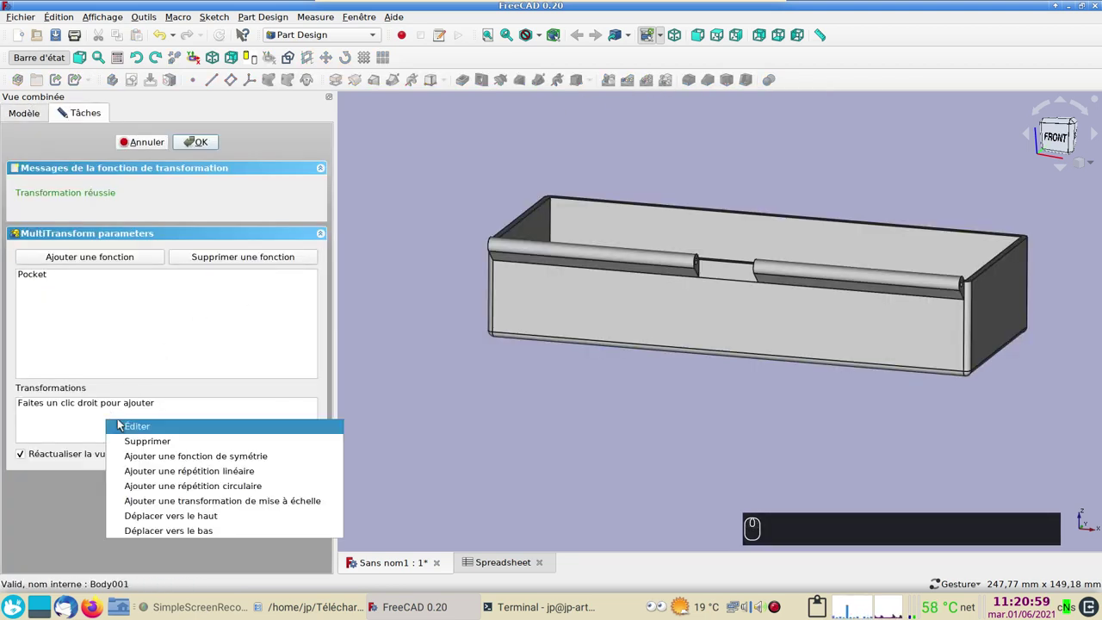
pyautogui.click(178, 474)
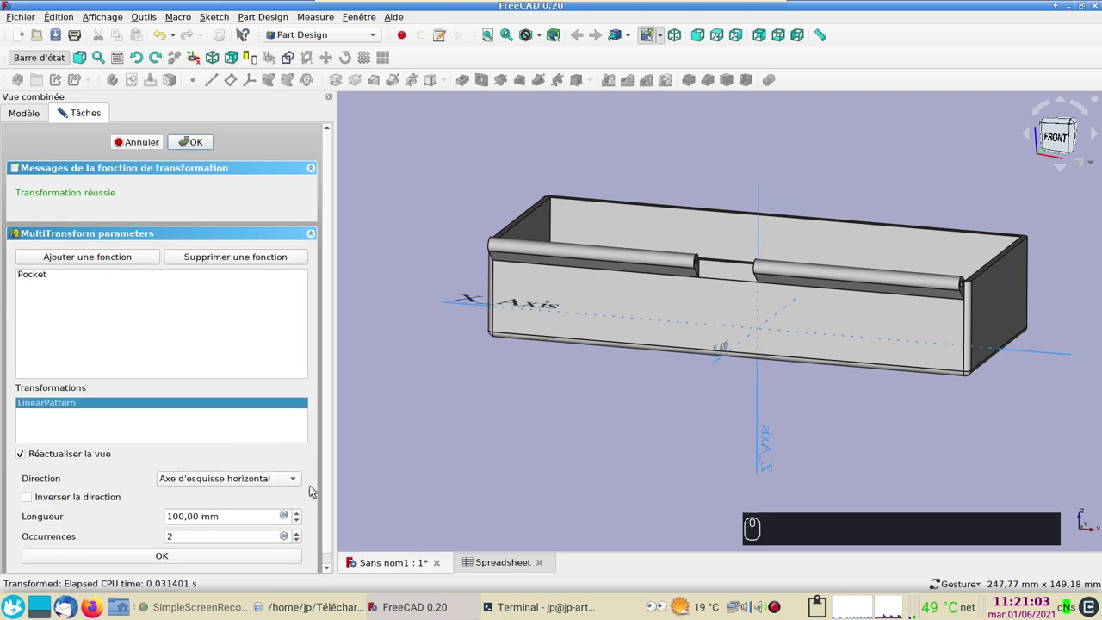
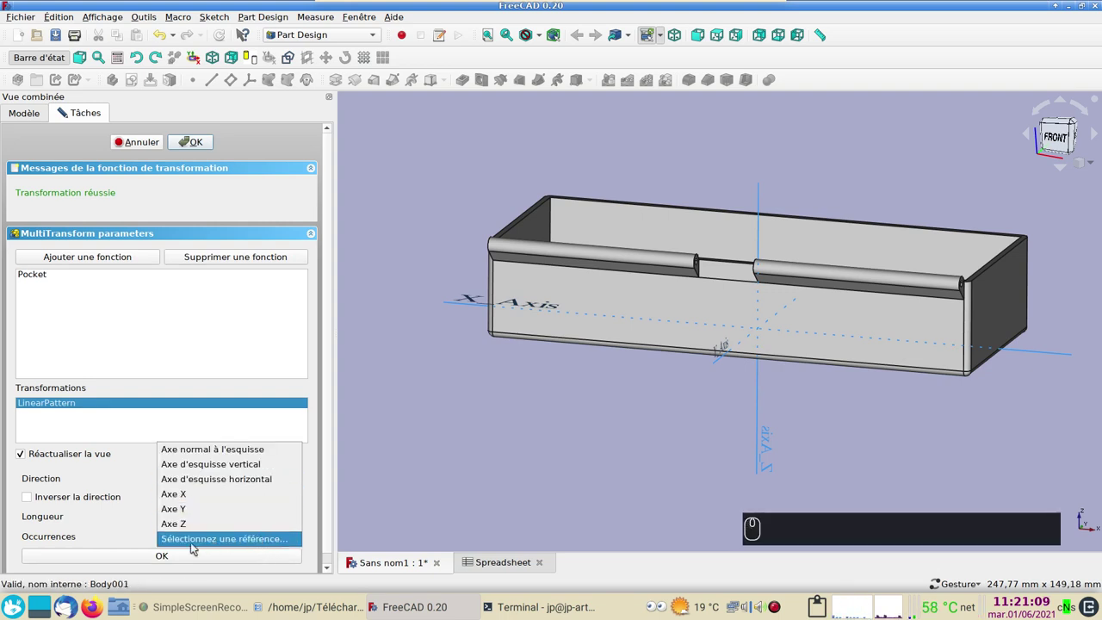
pyautogui.click(203, 543)
pyautogui.click(447, 302)
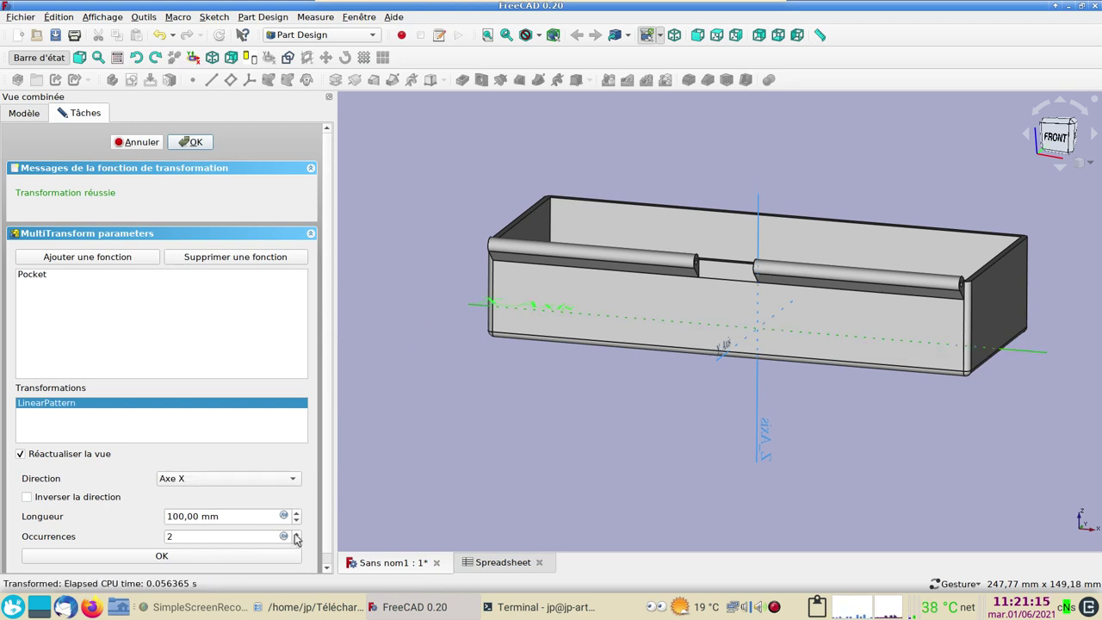
pyautogui.click(299, 535)
pyautogui.click(299, 535)
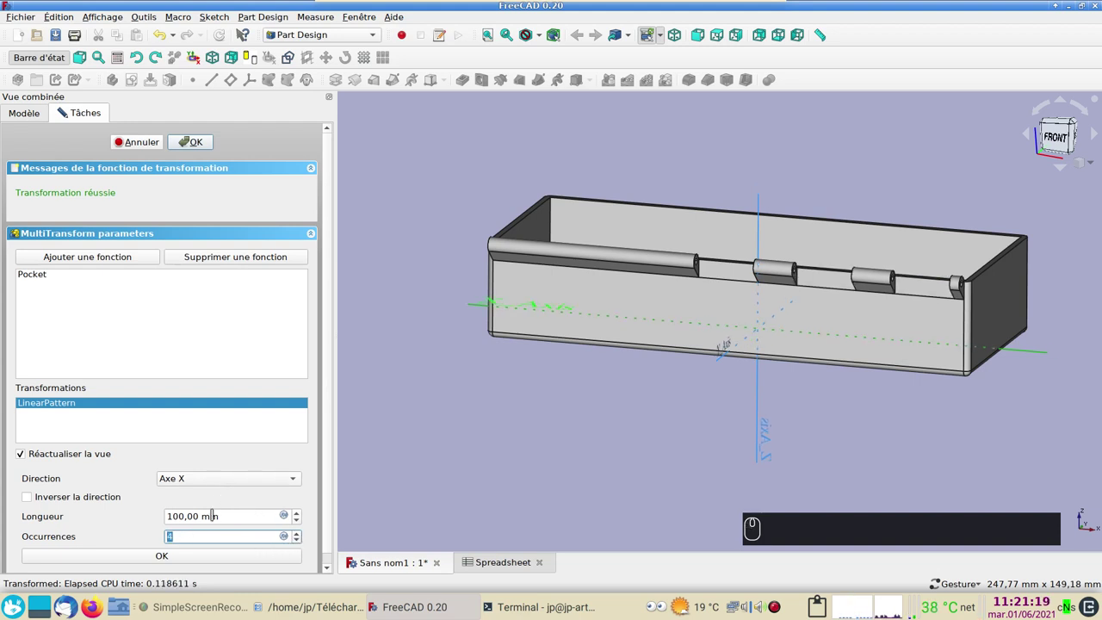
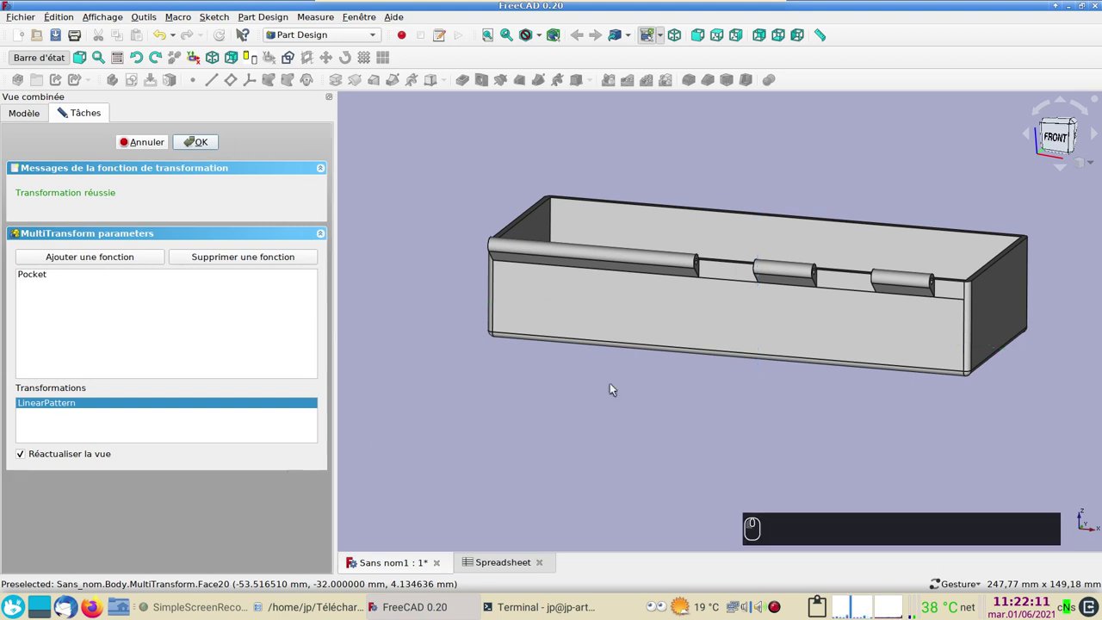
# - Add a Mirrored transformation across the YZ plane and finish the MultiTransform, leaving four hinge knuckles
pyautogui.rightClick(190, 431)
pyautogui.click(279, 465)
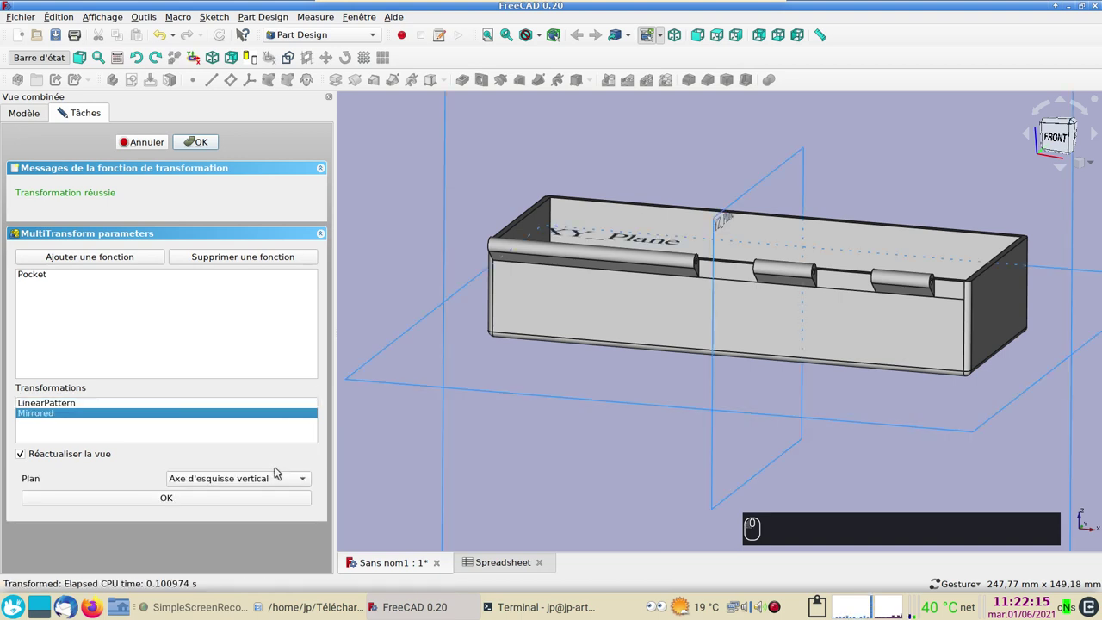
pyautogui.click(311, 474)
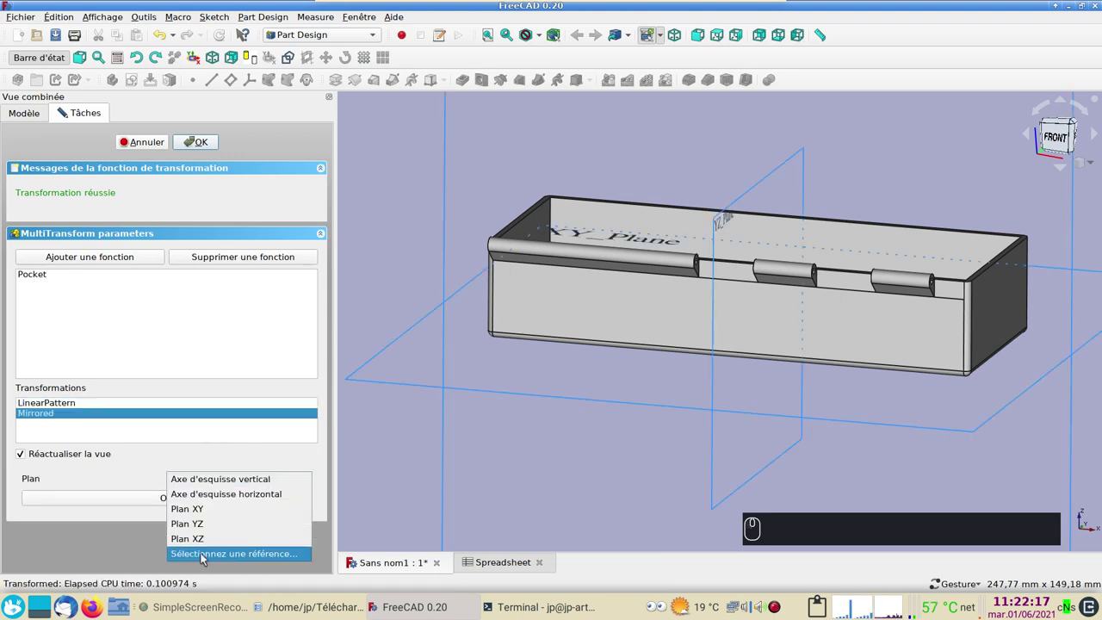
pyautogui.click(205, 554)
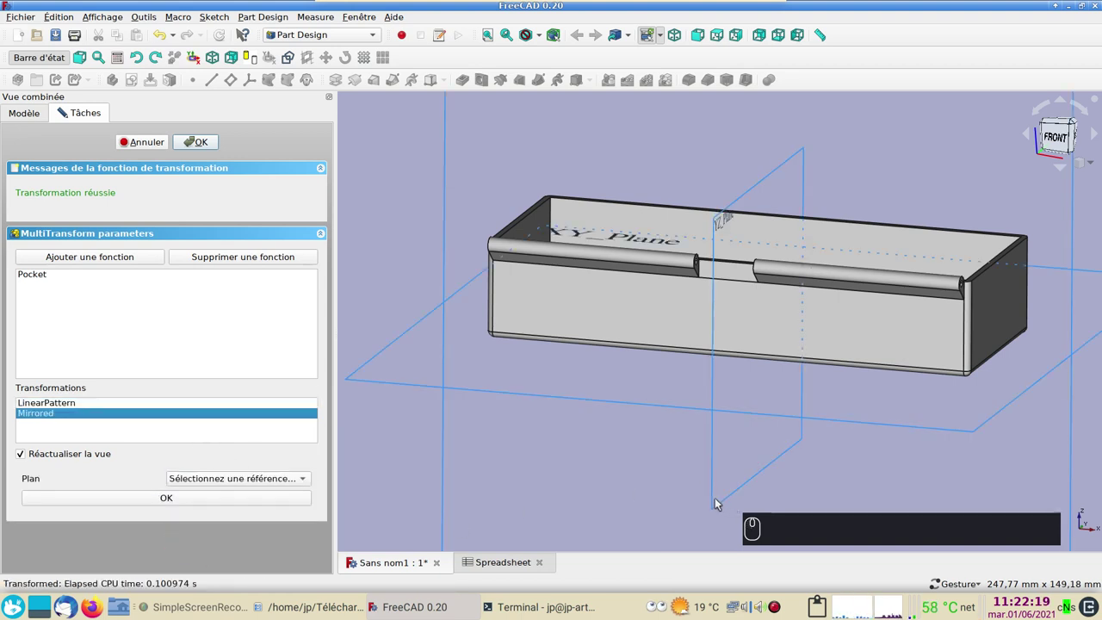
pyautogui.click(725, 506)
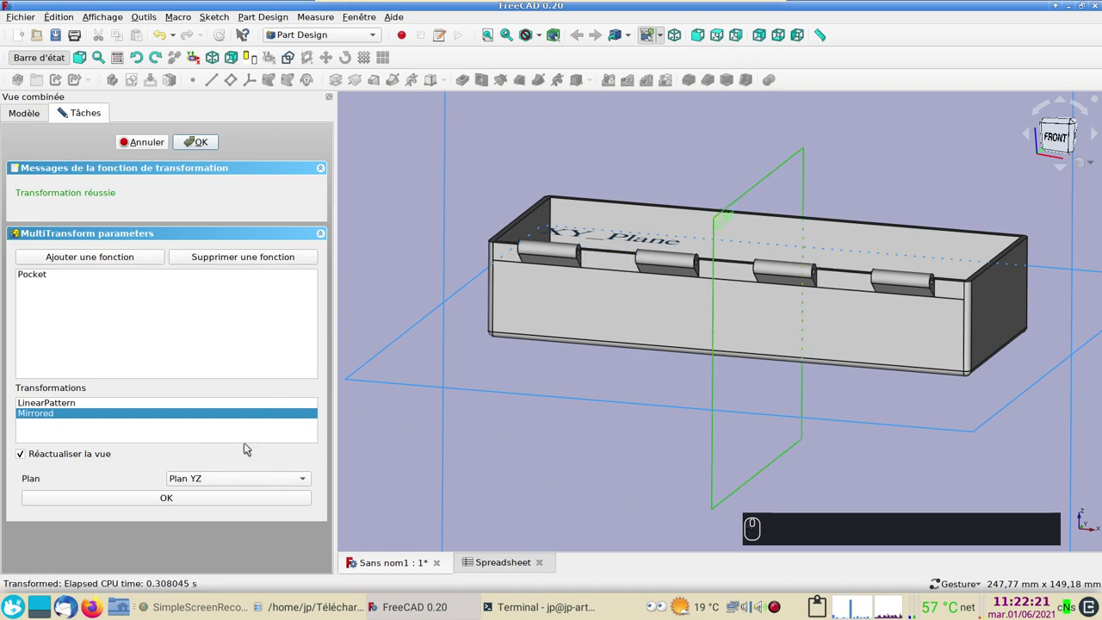
pyautogui.click(232, 497)
pyautogui.click(205, 143)
# - Show the couvercle lid body again and make it the active body
pyautogui.moveTo(836, 385); pyautogui.dragTo(248, 324)
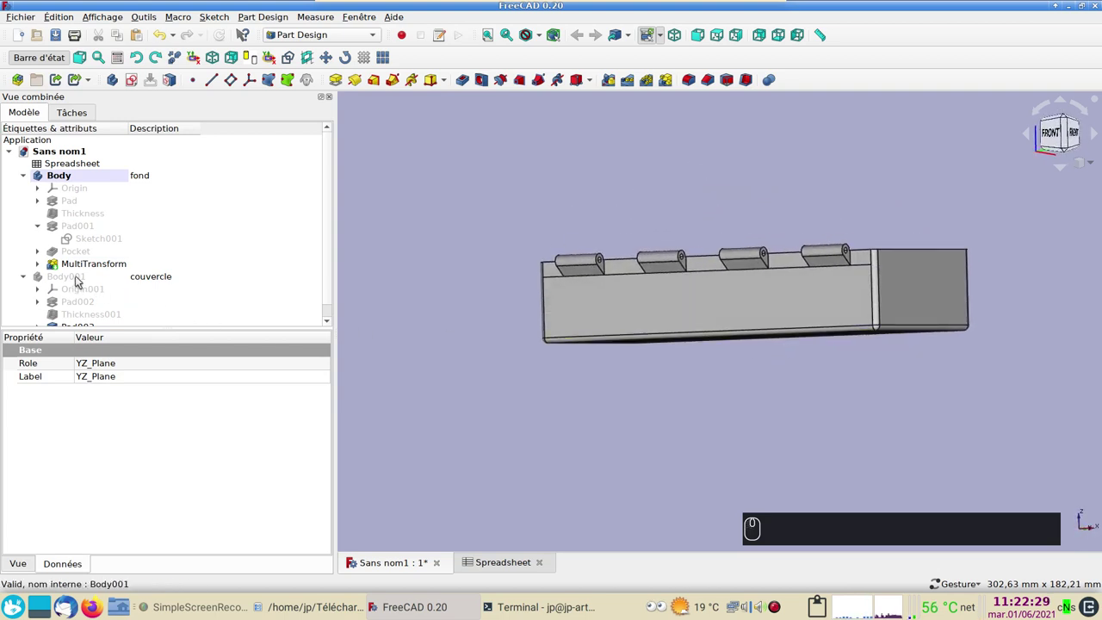
pyautogui.click(80, 277)
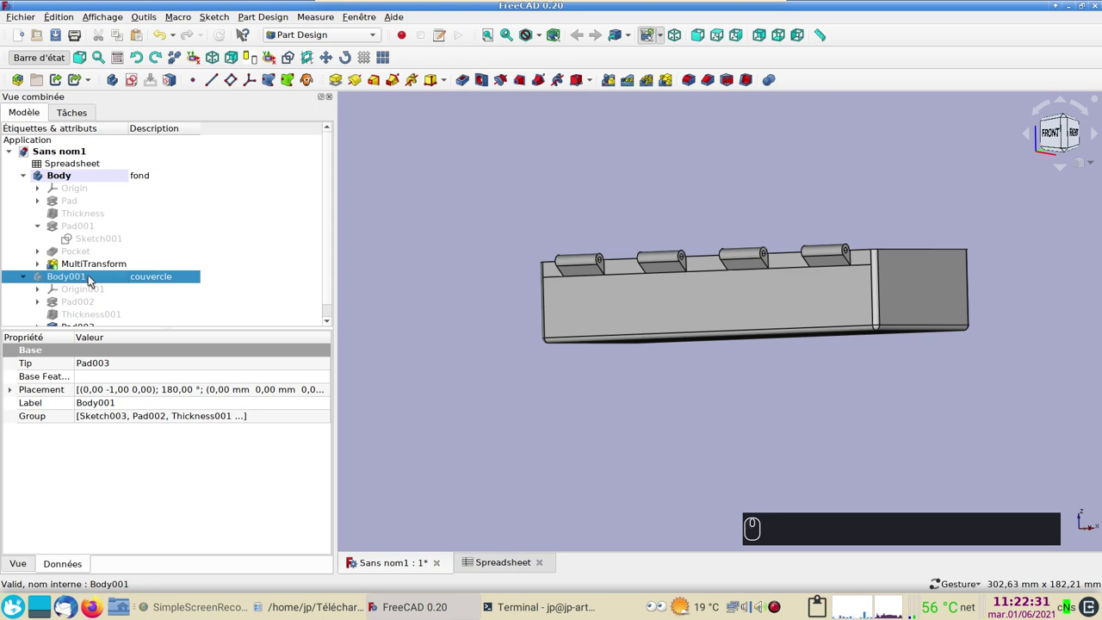
pyautogui.press('space')
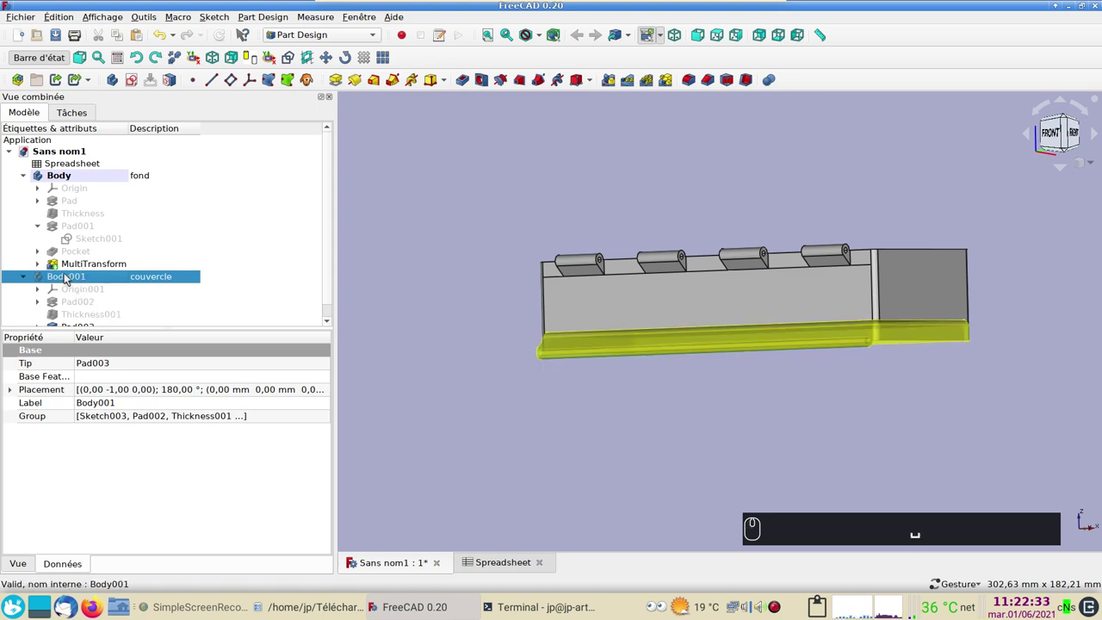
pyautogui.doubleClick(68, 276)
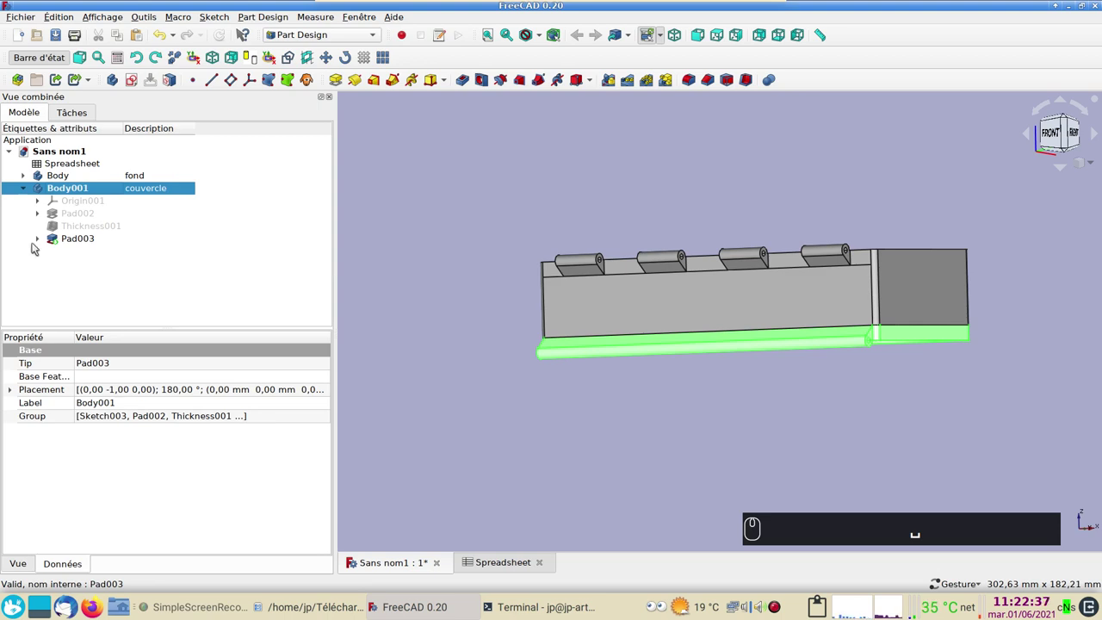
# - Reveal and show the lid's Sketch002 under Pad003, viewed from the box front
pyautogui.click(43, 243)
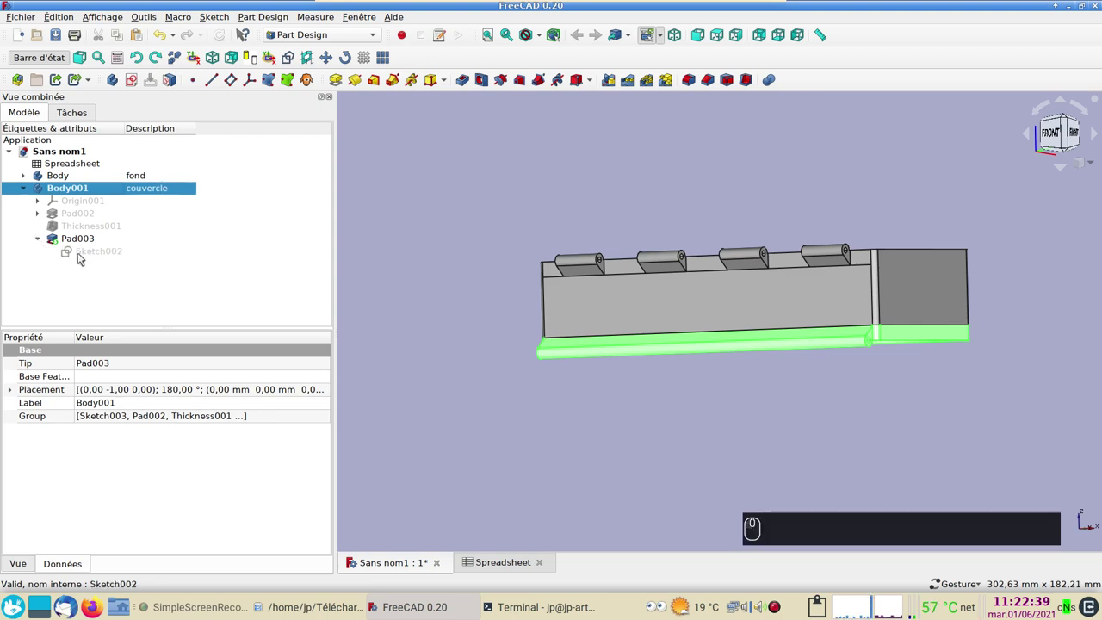
pyautogui.click(84, 253)
pyautogui.press('space')
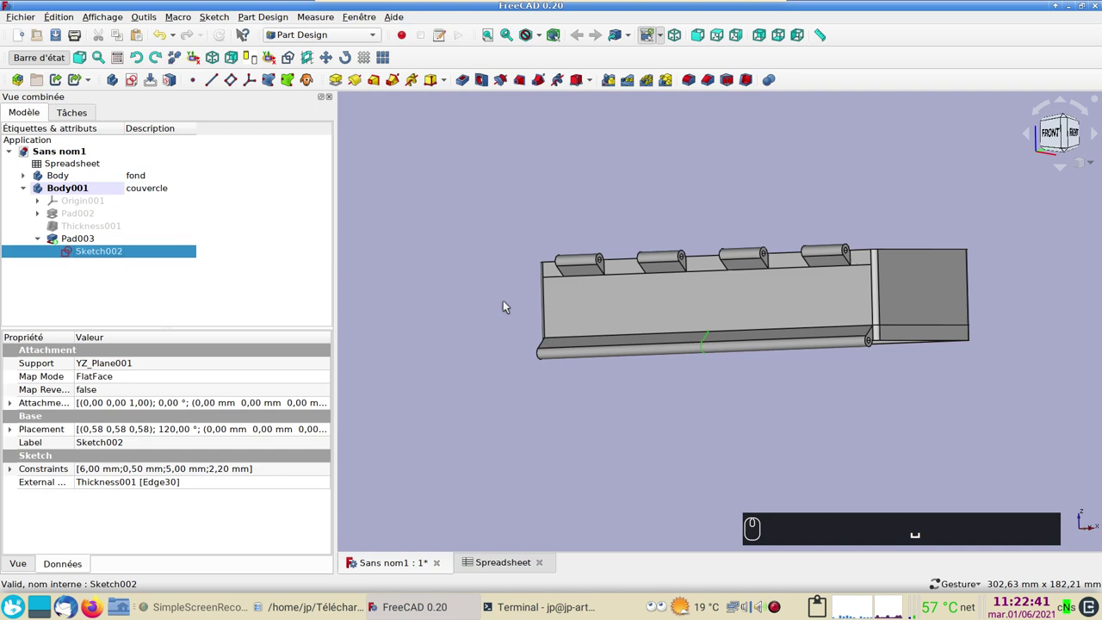
pyautogui.moveTo(462, 255); pyautogui.dragTo(537, 279)
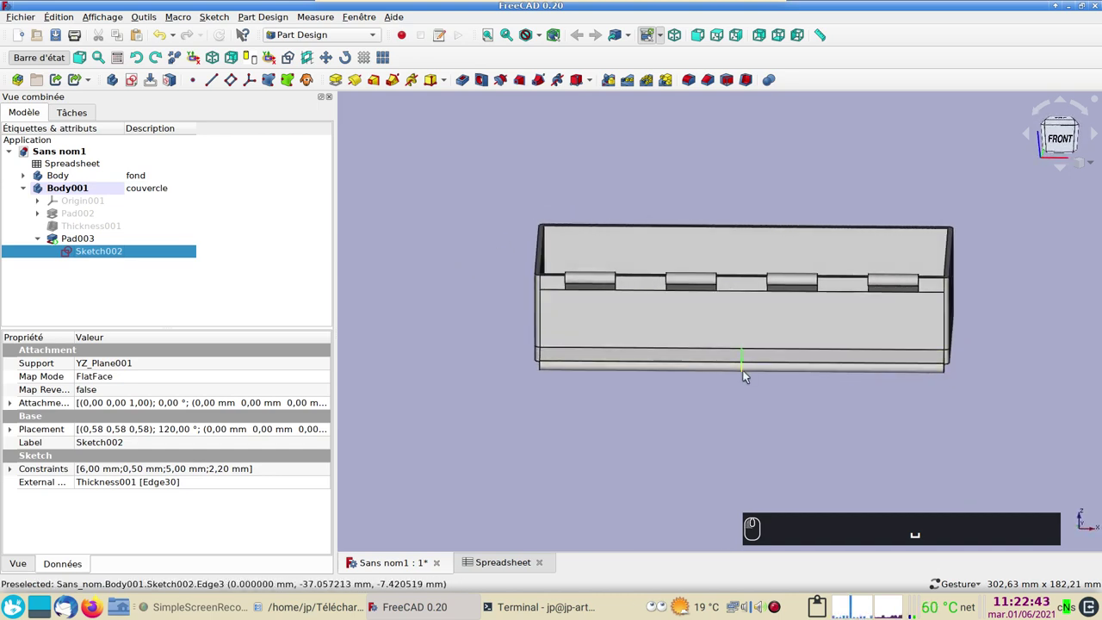
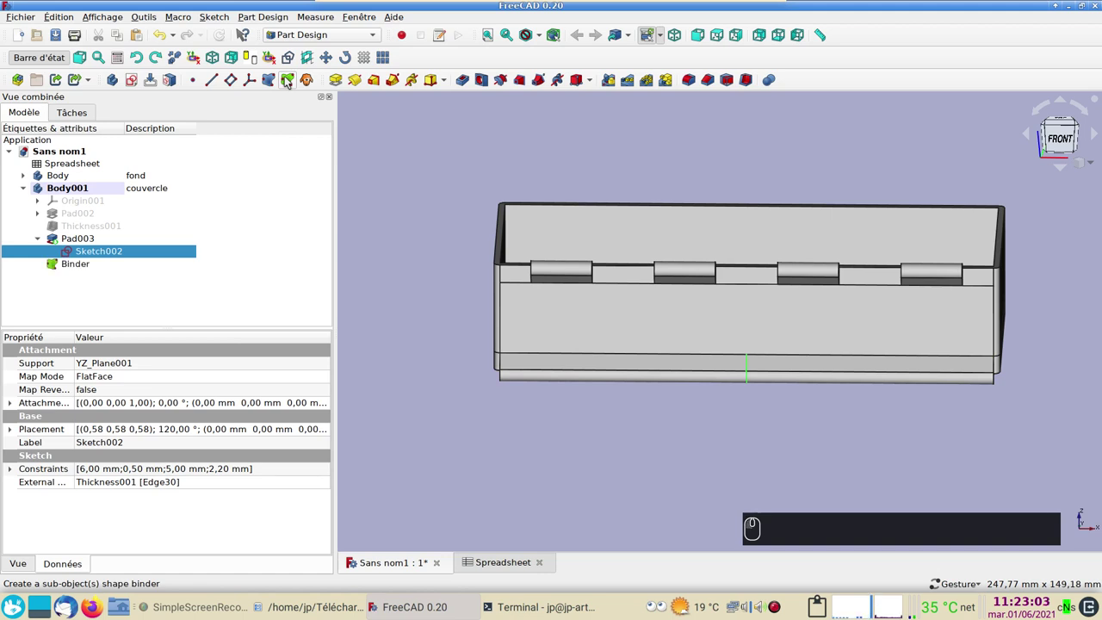
# - Offset the Binder's placement by 19.8/2 = 9.90 mm along X
pyautogui.click(85, 271)
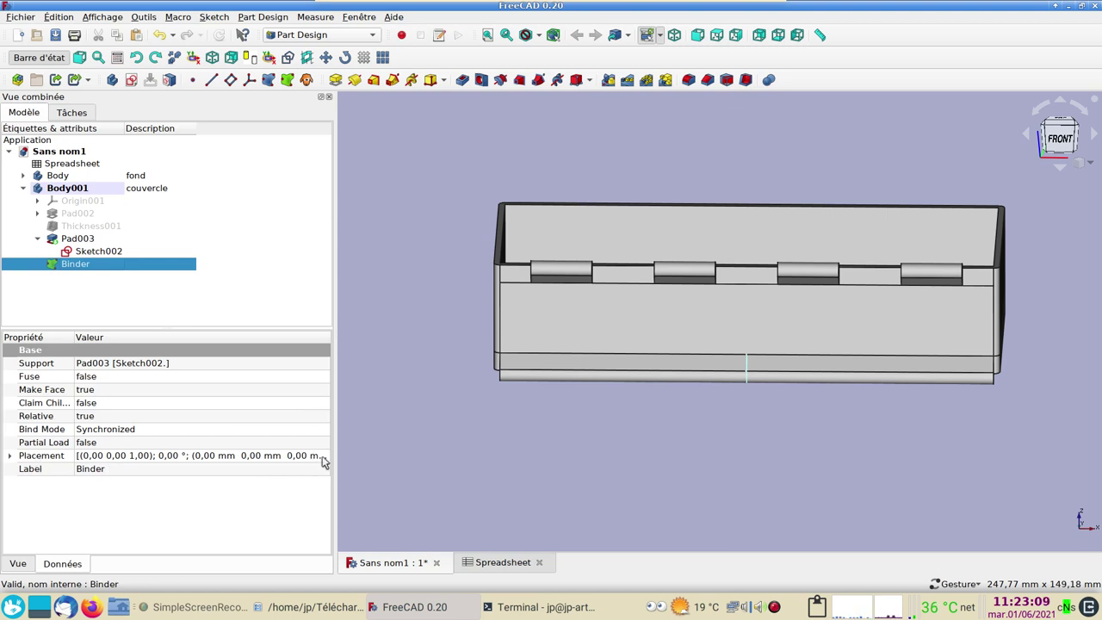
pyautogui.click(328, 460)
pyautogui.click(327, 459)
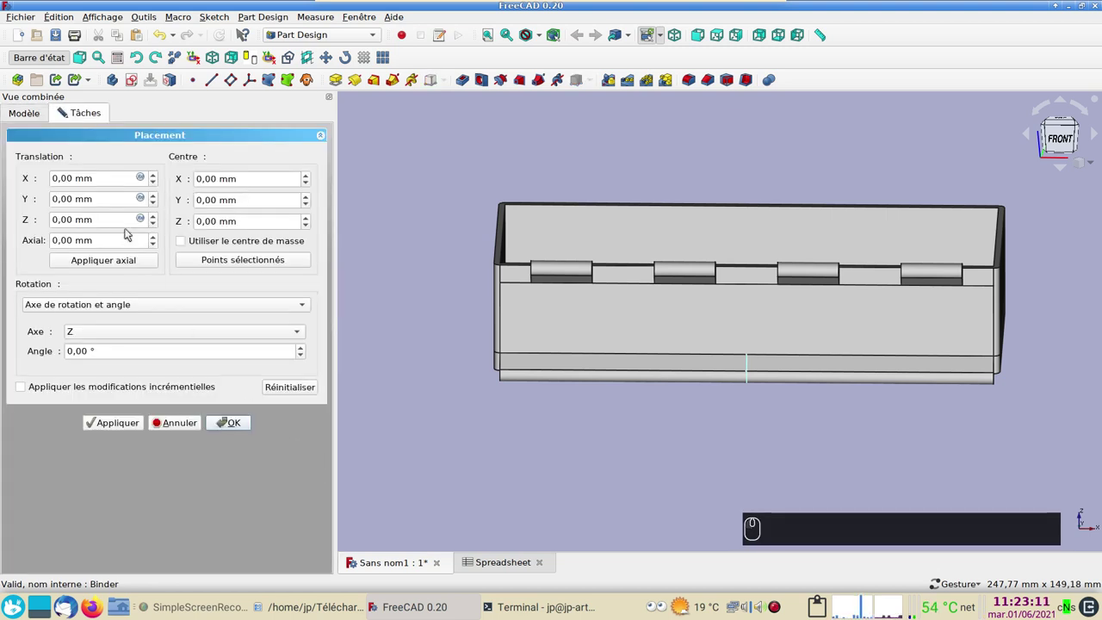
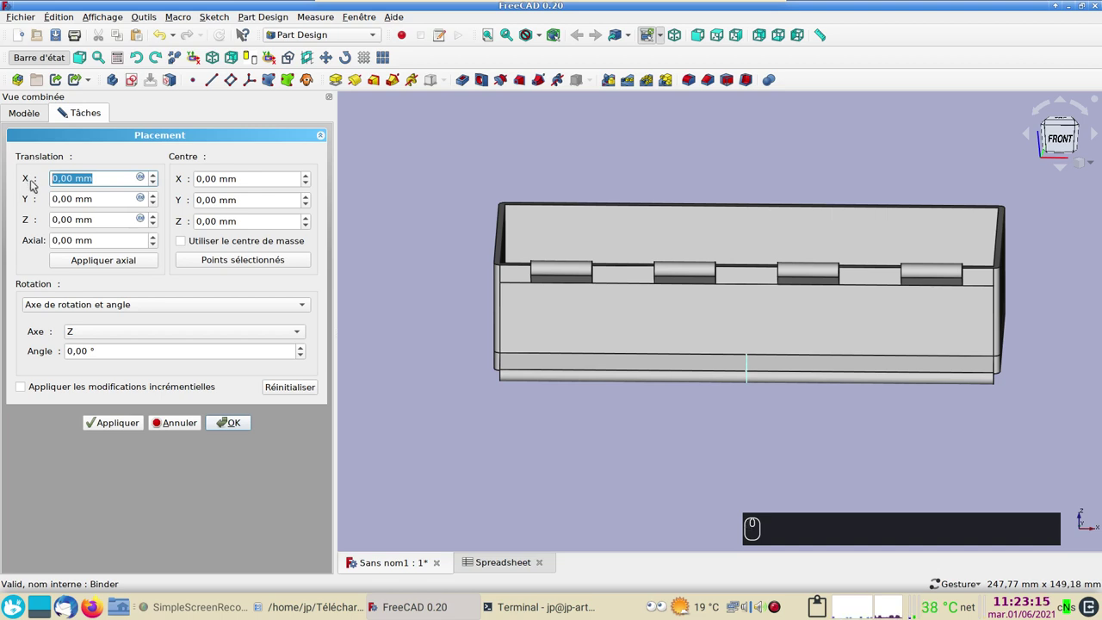
pyautogui.press('1')
pyautogui.press('9')
pyautogui.write('(1) (9) (.) (8) (/) (2)')
pyautogui.press('Return')
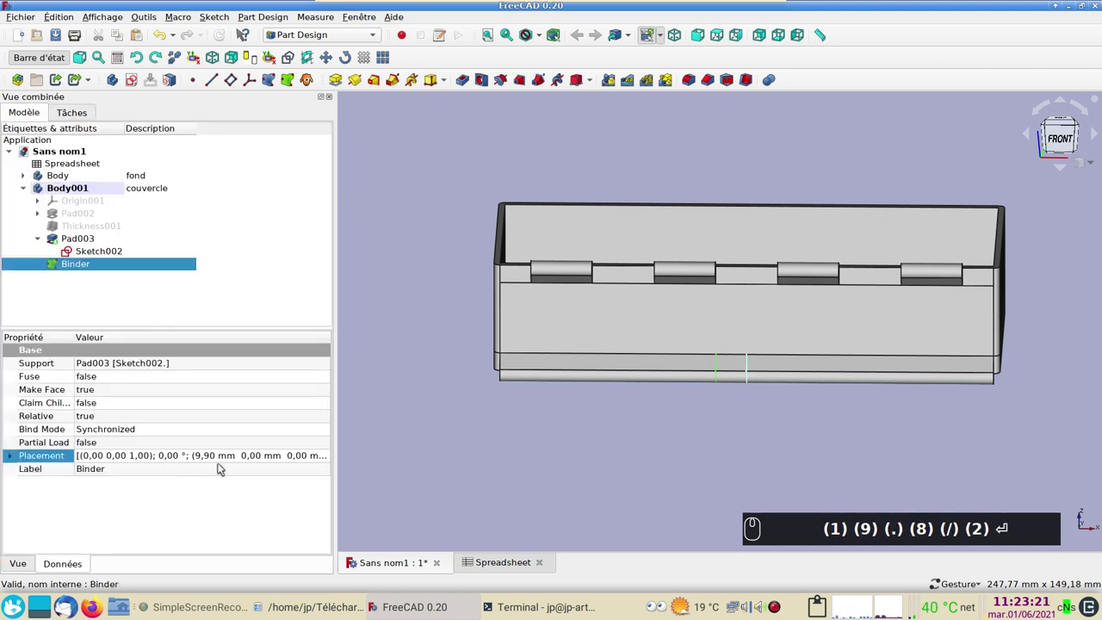
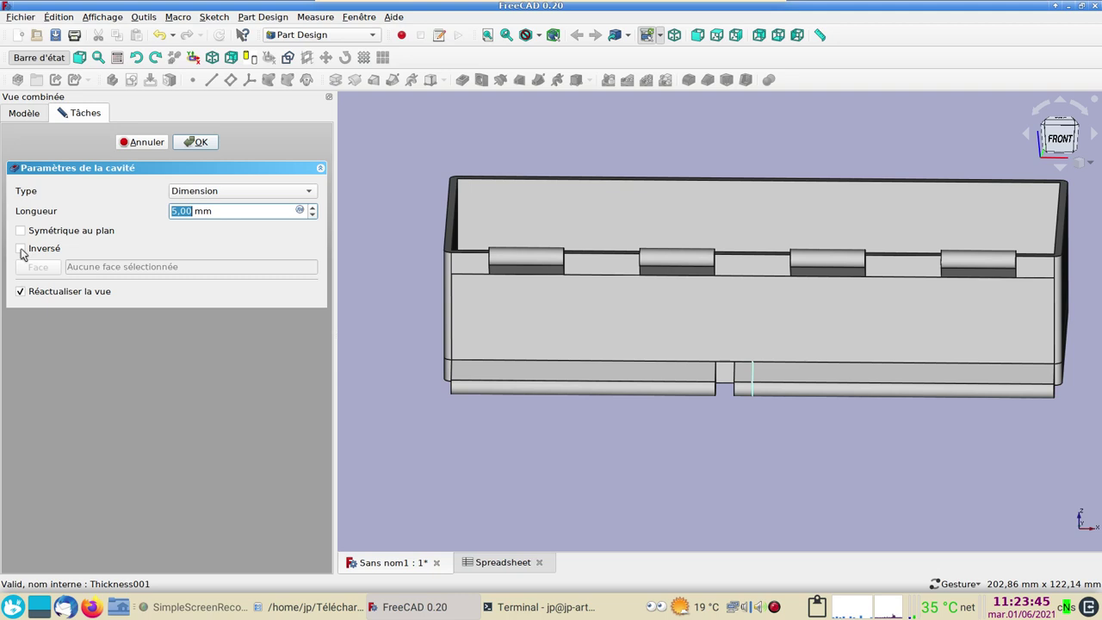
# - Cut a reversed 20.2 mm Pocket001 from the Binder into the lid's hinge tube
pyautogui.click(26, 251)
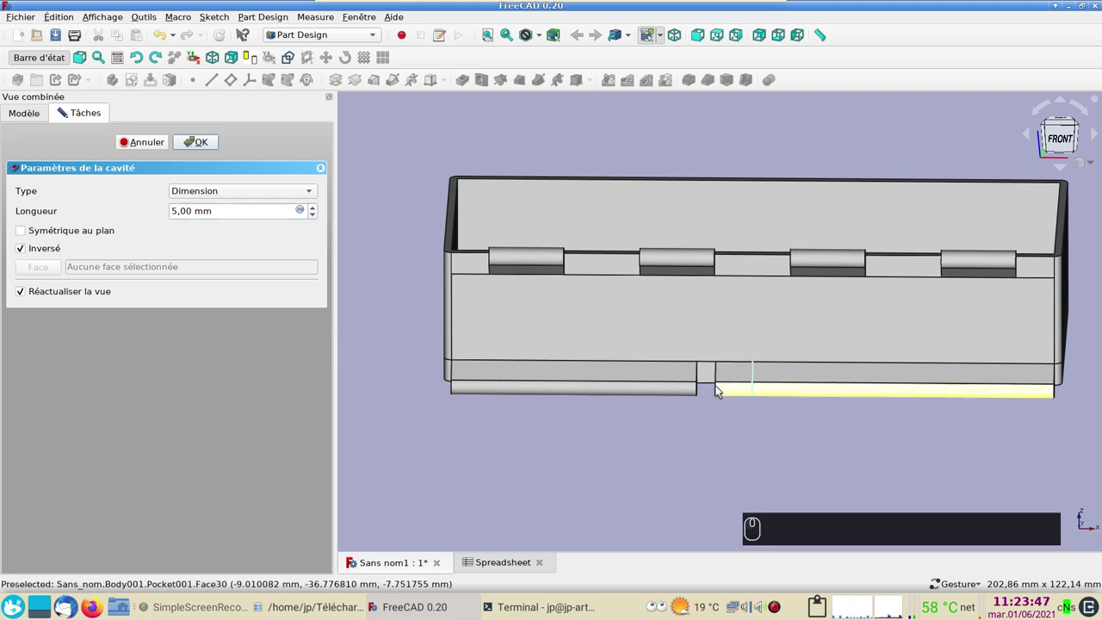
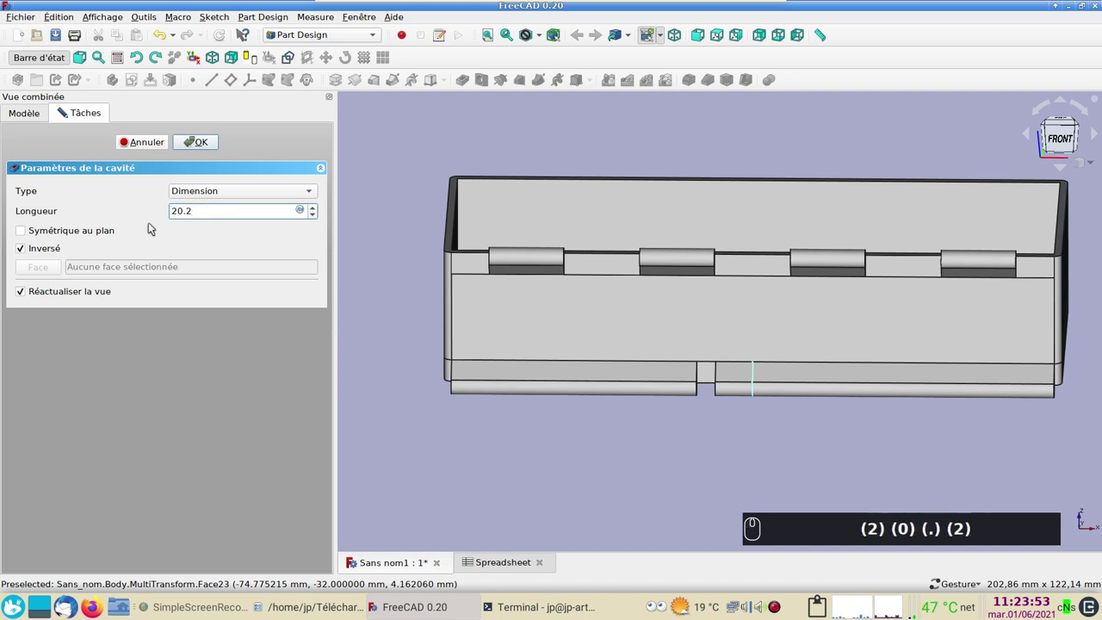
pyautogui.press('Return')
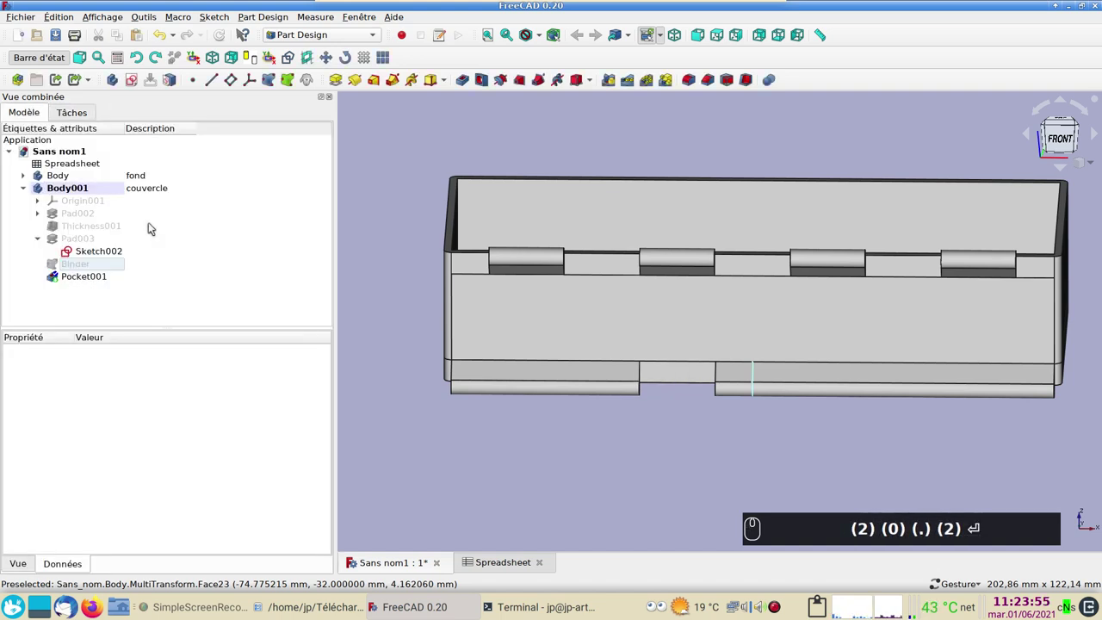
# - Start MultiTransform001 on Pocket001 with LinearPattern001 along Axe X over 120 mm
pyautogui.click(92, 282)
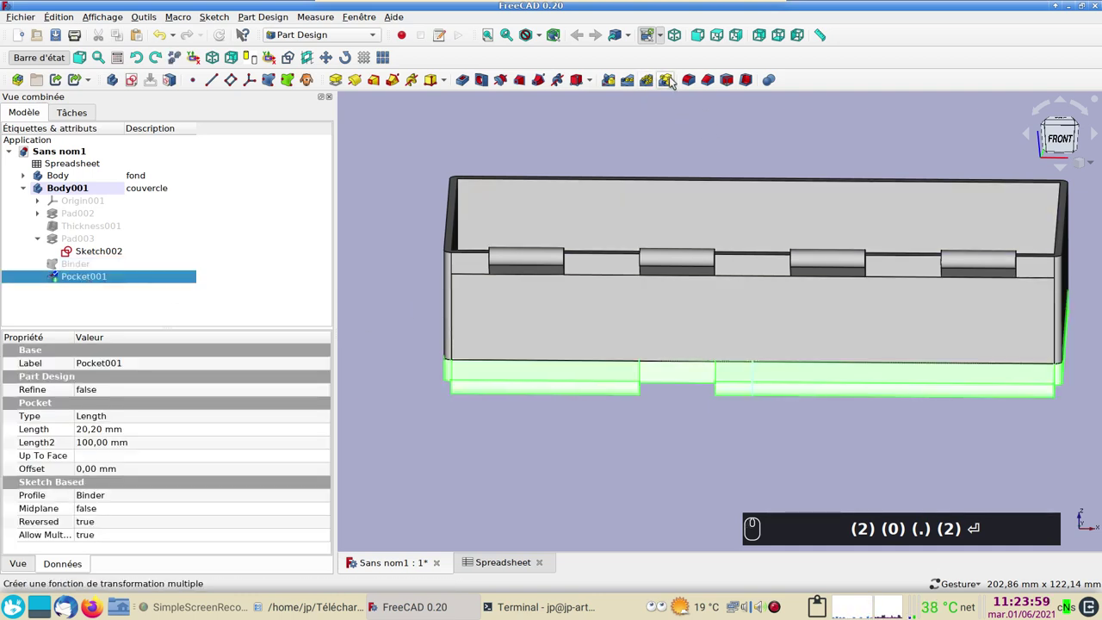
pyautogui.click(673, 81)
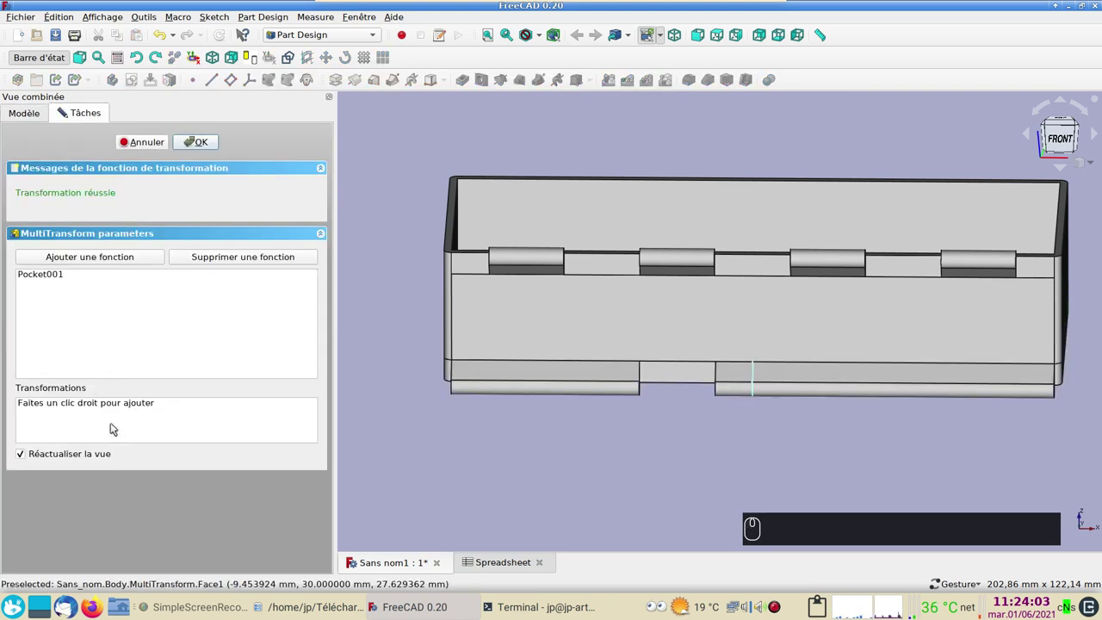
pyautogui.click(20, 118)
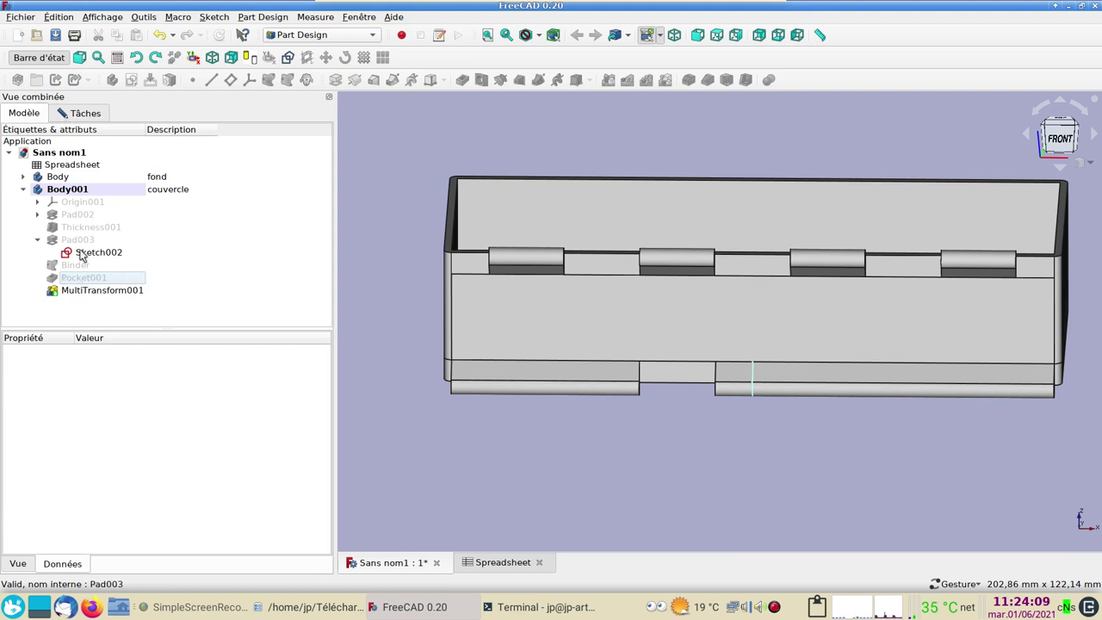
pyautogui.click(82, 120)
pyautogui.rightClick(89, 423)
pyautogui.click(196, 474)
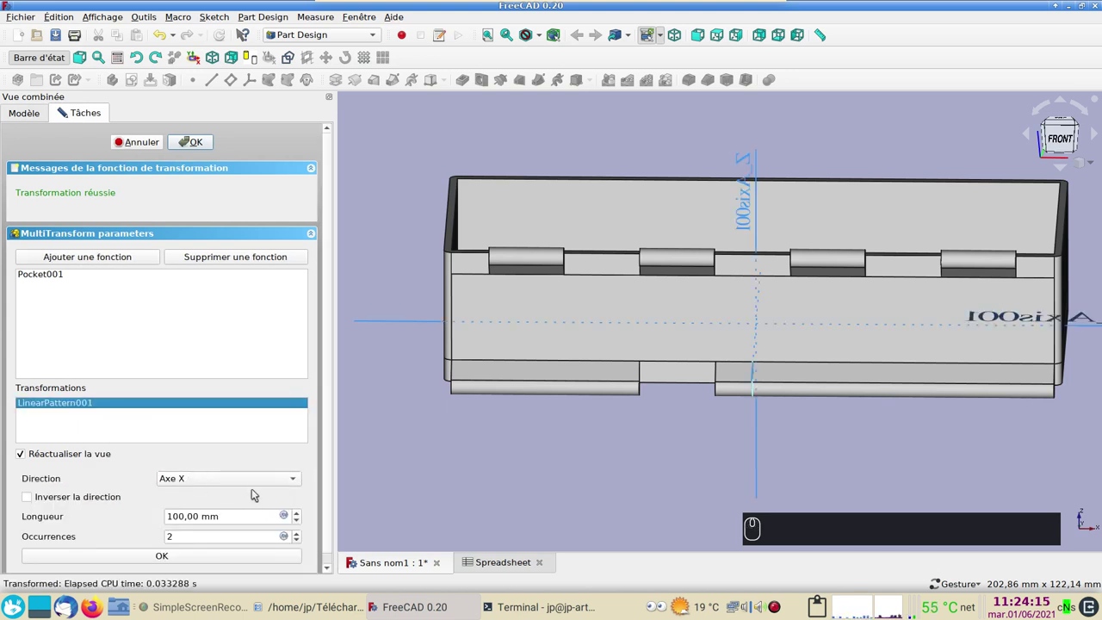
pyautogui.click(269, 481)
pyautogui.click(252, 522)
pyautogui.click(382, 321)
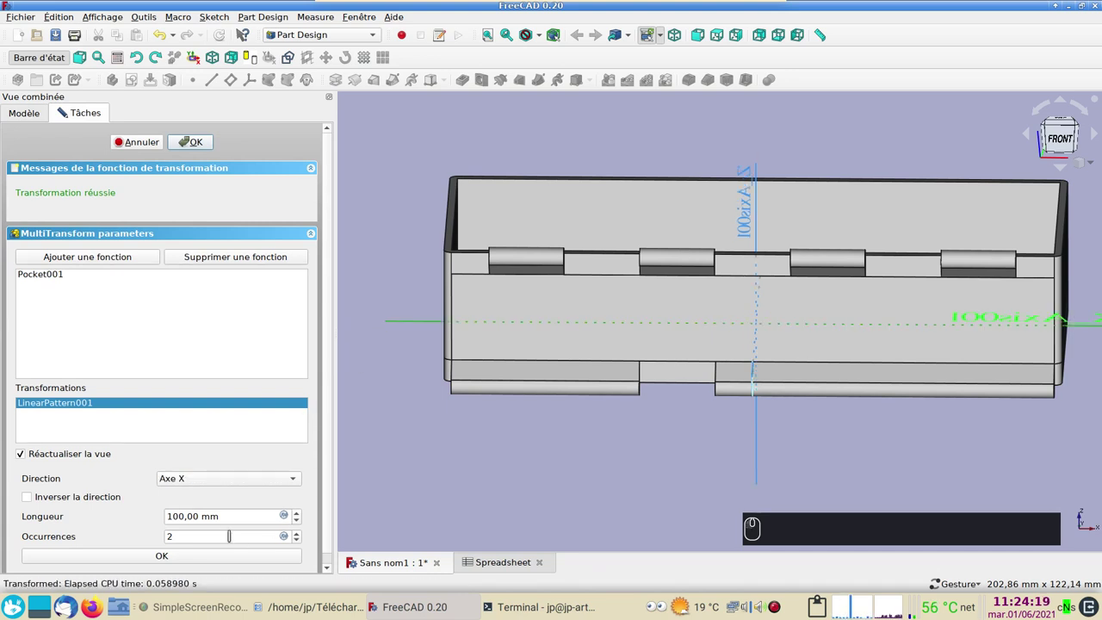
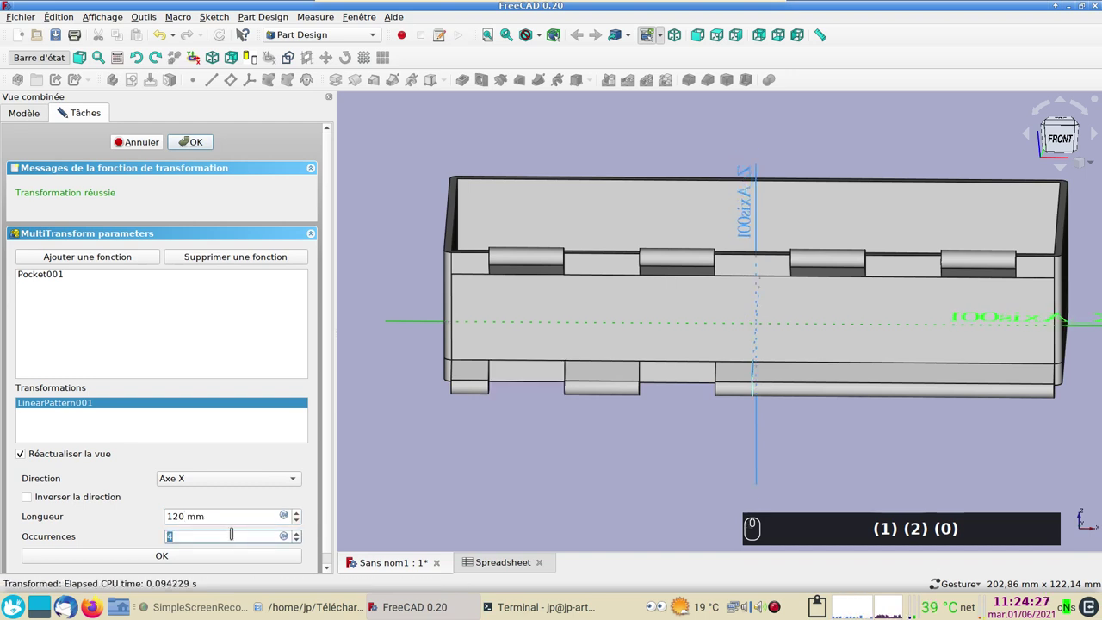
pyautogui.click(215, 560)
# - Add Mirrored001 about YZ_Plane001 and finish the feature, giving five lid hinge knuckles
pyautogui.rightClick(155, 422)
pyautogui.click(242, 462)
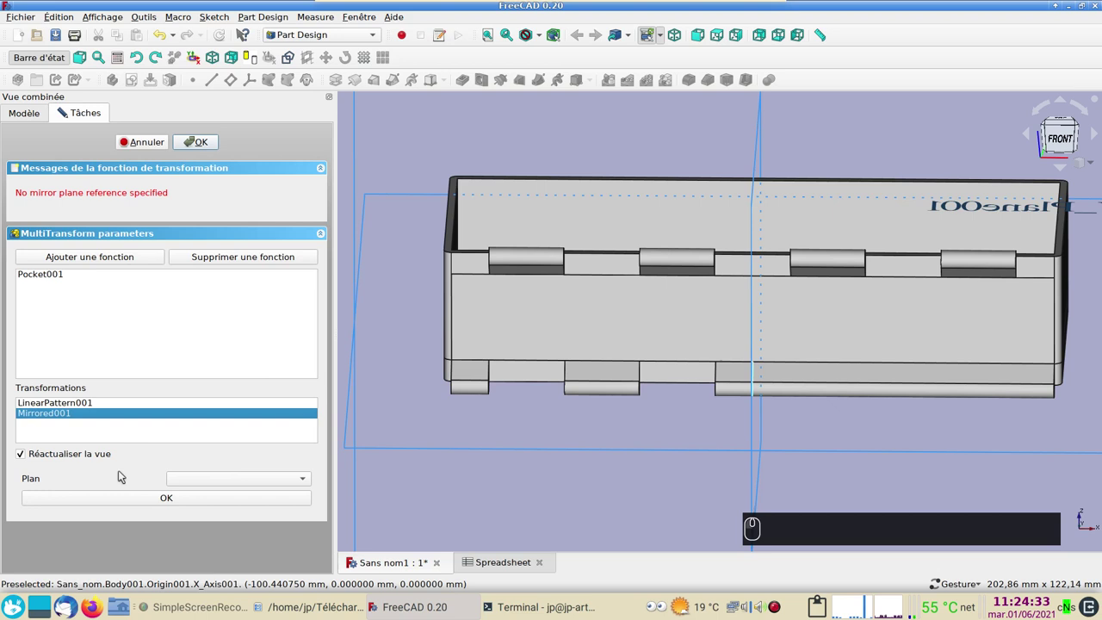
pyautogui.click(306, 479)
pyautogui.click(254, 461)
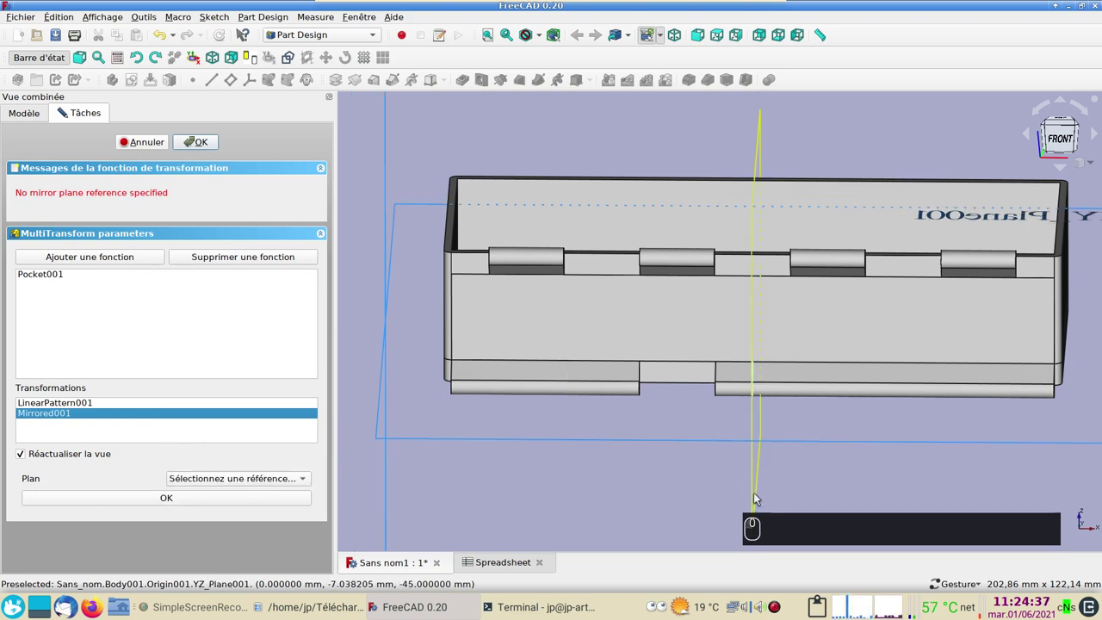
pyautogui.click(755, 495)
pyautogui.click(253, 500)
pyautogui.click(197, 142)
pyautogui.moveTo(732, 443); pyautogui.dragTo(657, 435)
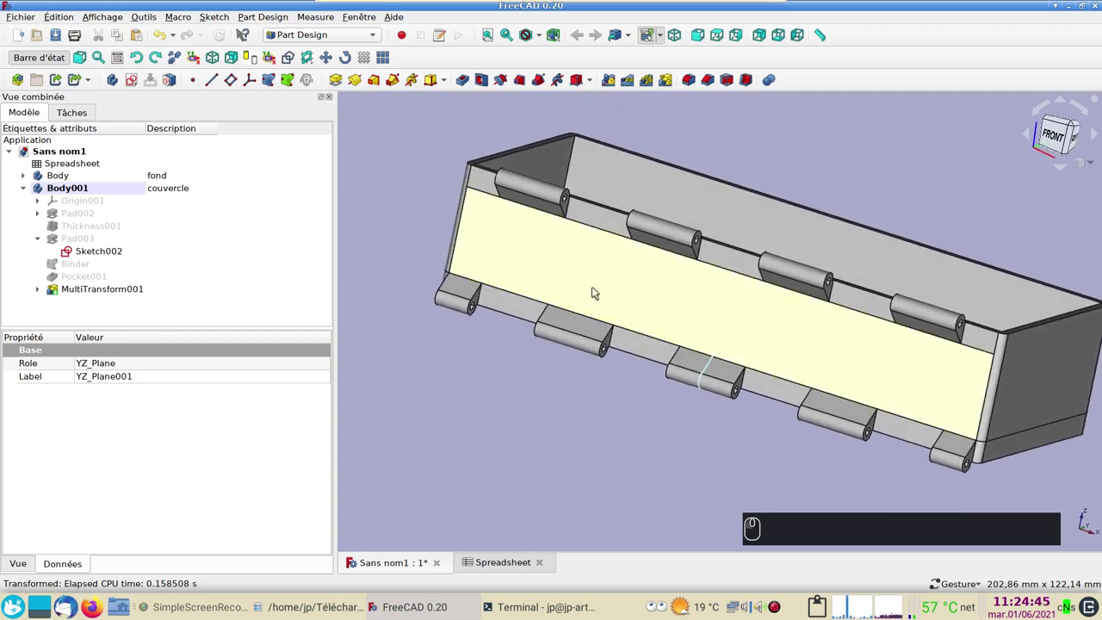
# - Colour the box base's shape orange (#ff5500) through its display properties
pyautogui.click(597, 273)
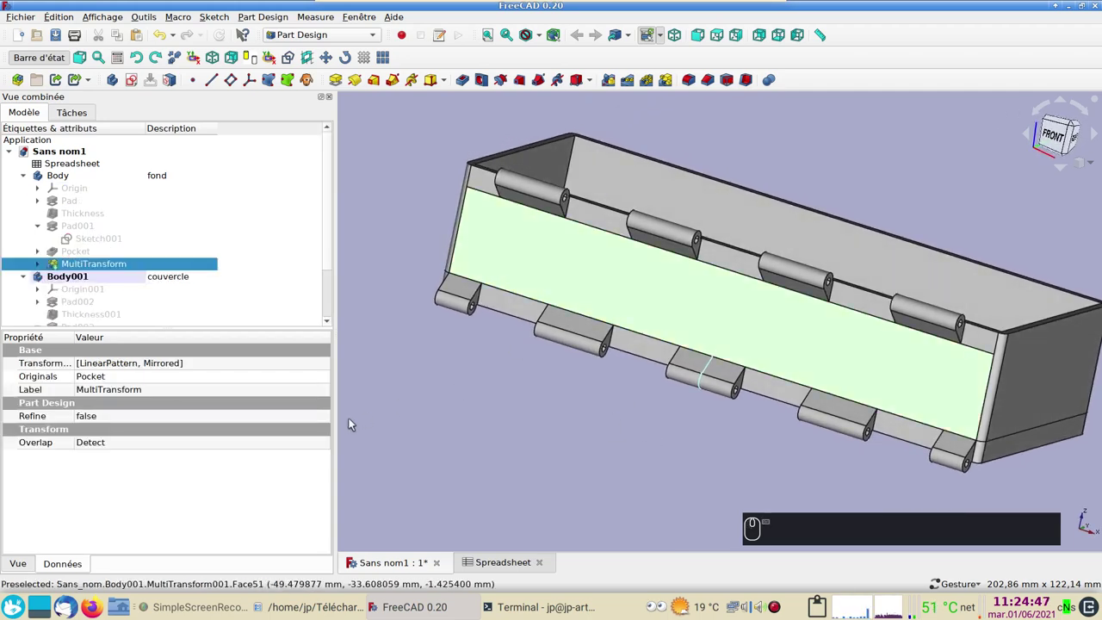
pyautogui.press('ctrl+d')
pyautogui.click(254, 270)
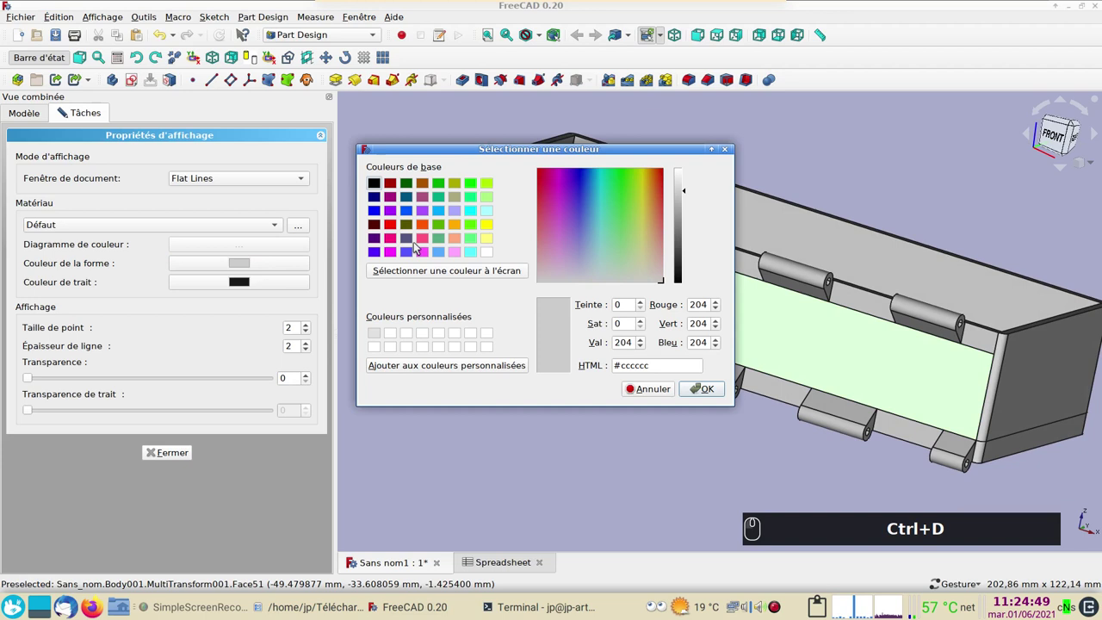
pyautogui.click(431, 225)
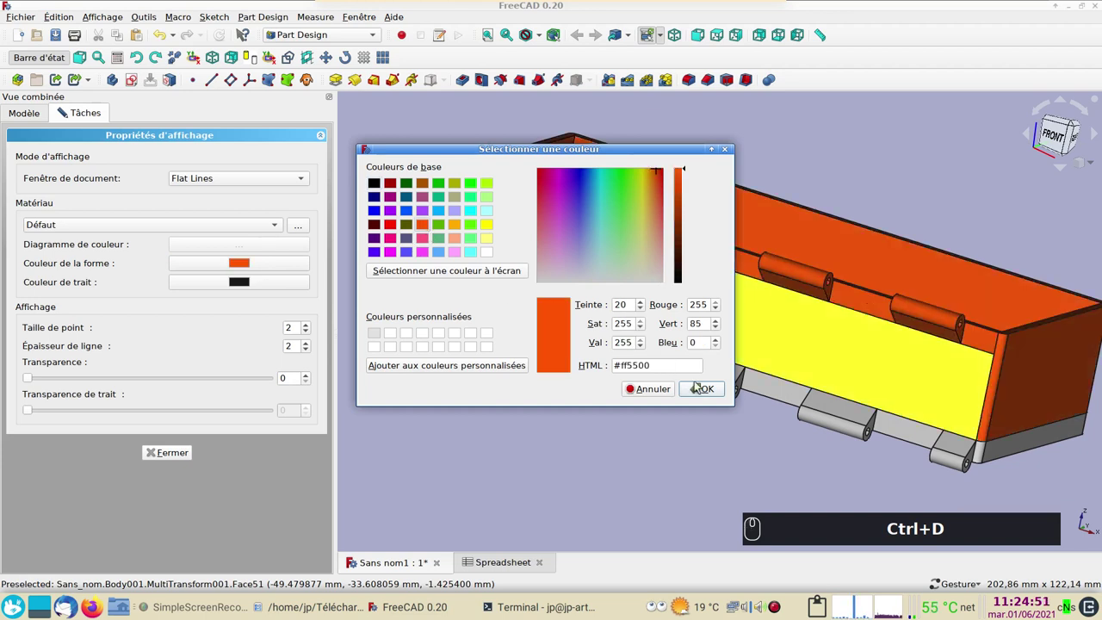
pyautogui.click(699, 385)
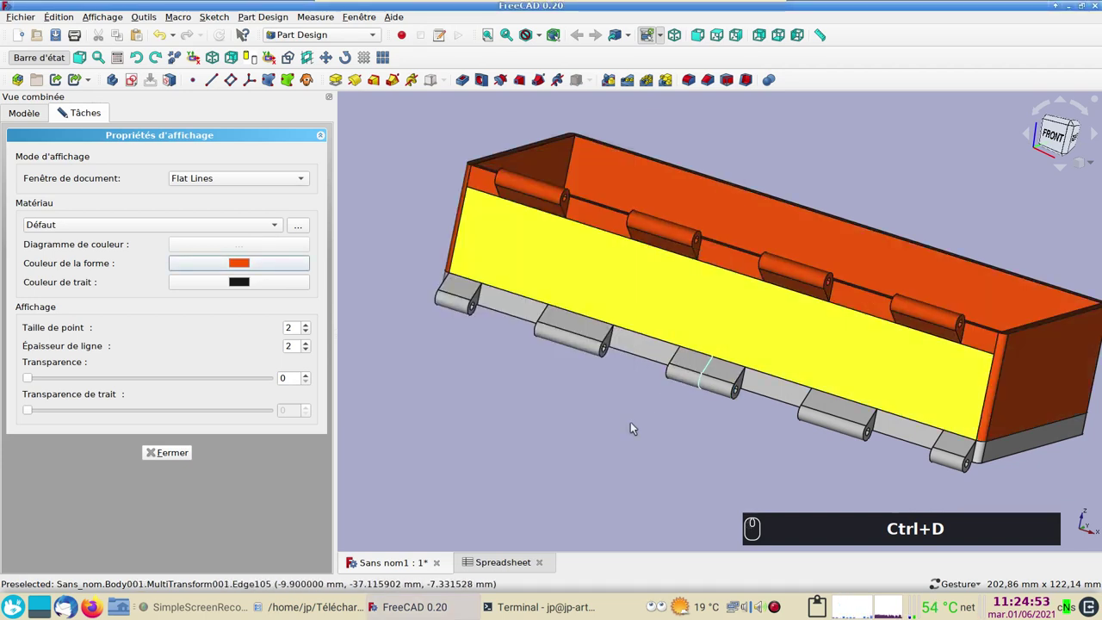
pyautogui.click(649, 349)
# - Colour the lid body blue
pyautogui.click(368, 305)
pyautogui.click(244, 266)
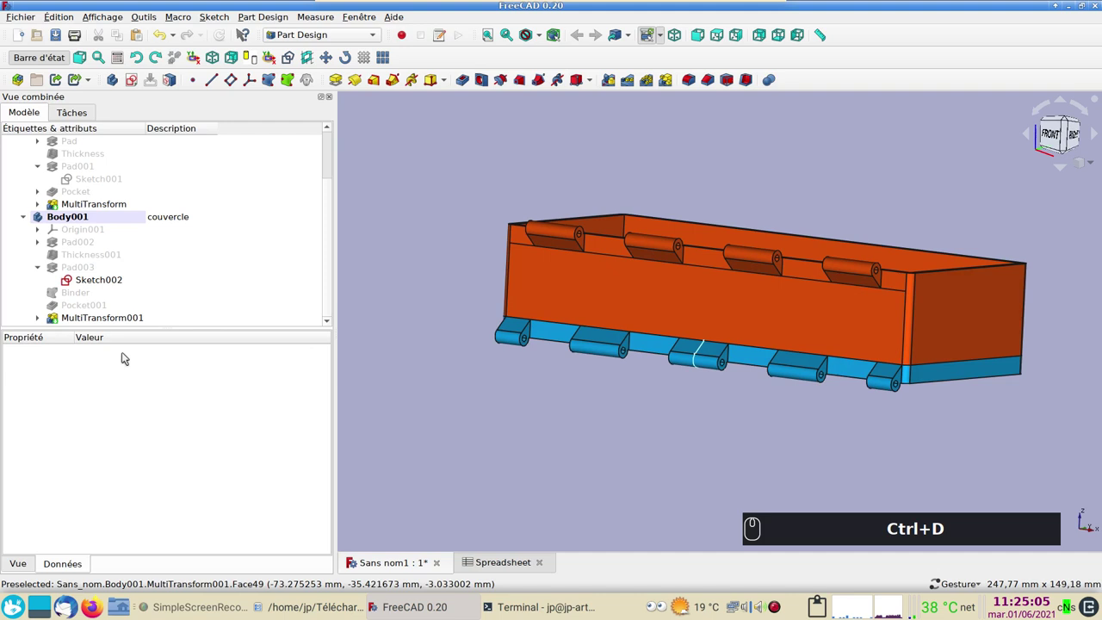
# - Open Body001's placement editor and clear the existing Z height formula
pyautogui.click(62, 217)
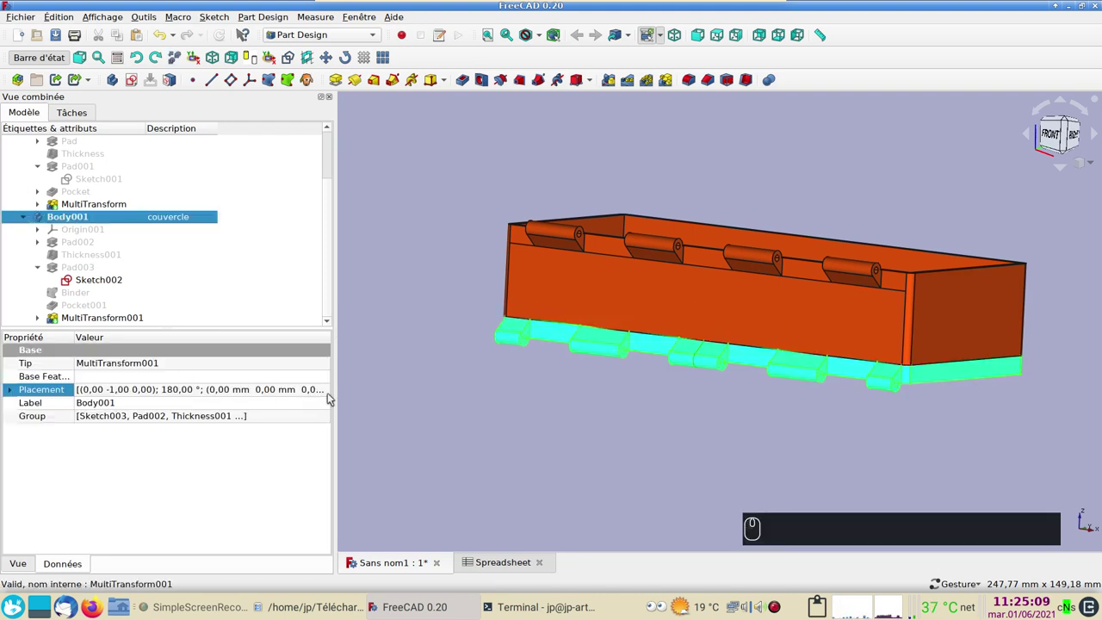
pyautogui.click(329, 392)
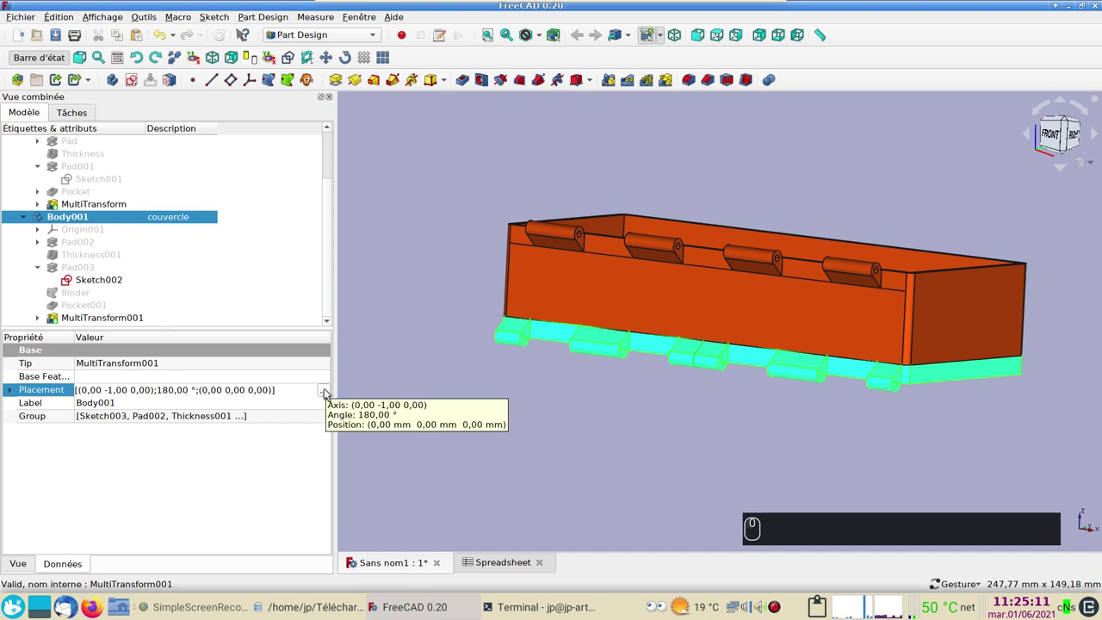
pyautogui.click(329, 392)
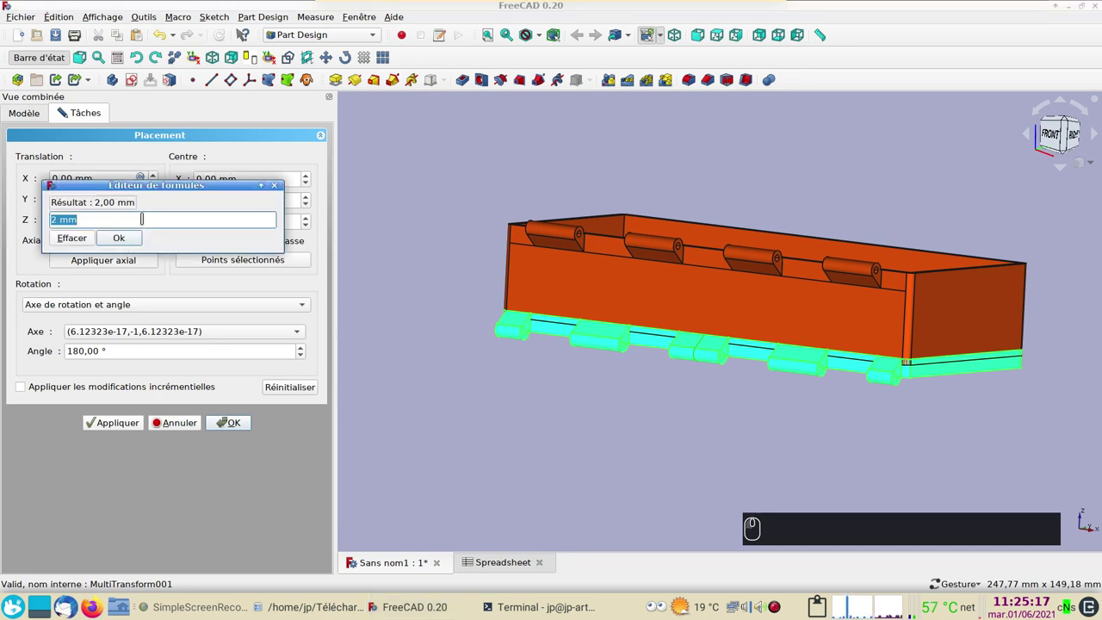
pyautogui.press('ctrl+v')
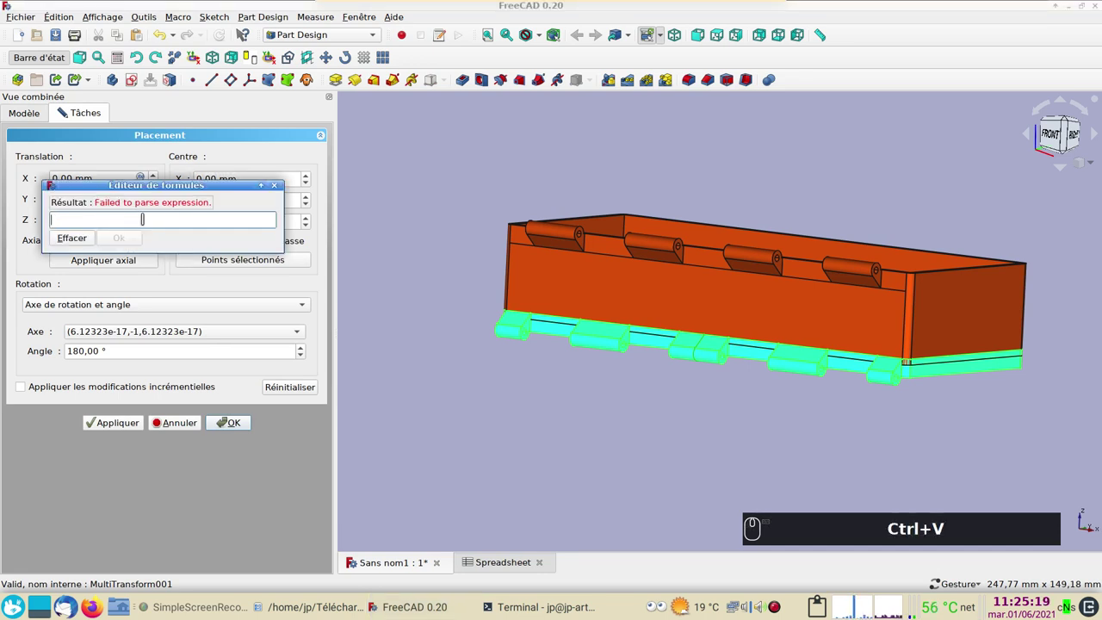
# - Set the lid's Z to Spreadsheet.xxhaut+6mm, raising it to 36 mm atop the box
pyautogui.click(825, 606)
pyautogui.press('ctrl+v')
pyautogui.press('ctrl+v')
pyautogui.write('xx')
pyautogui.click(115, 247)
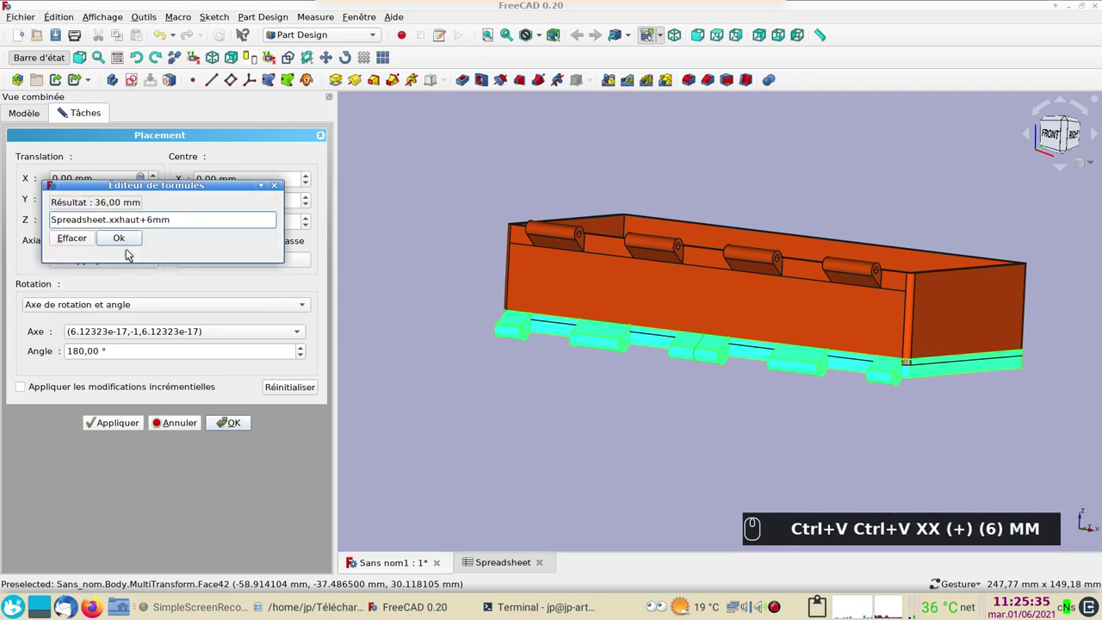
pyautogui.press('Return')
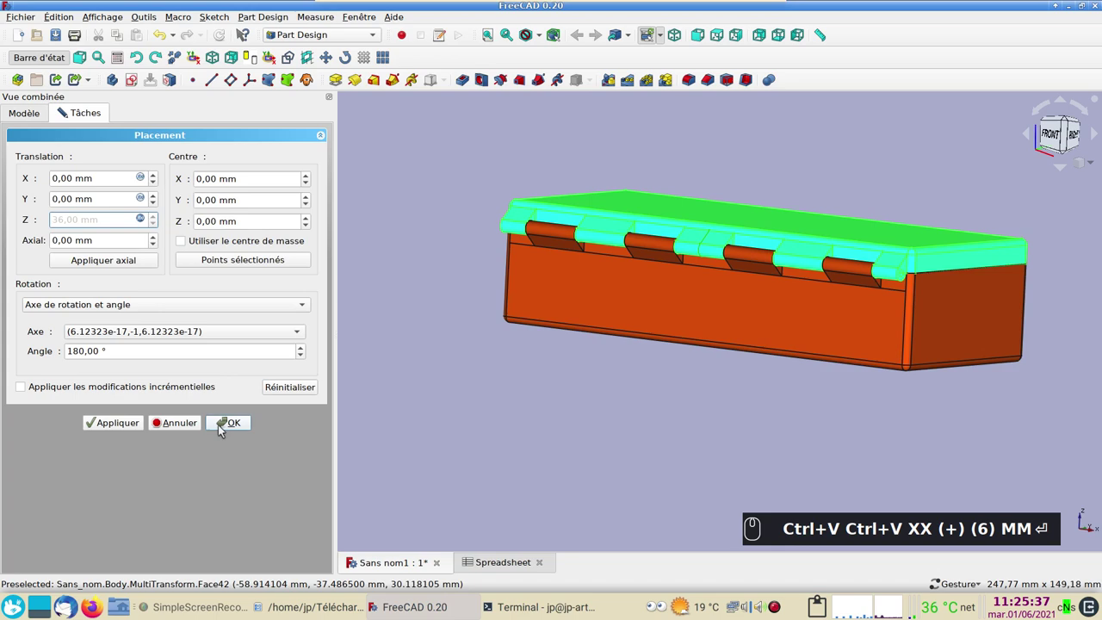
# - Apply the lid placement, show the box from its right side fitted in view, and reach the workbench list for Draft
pyautogui.click(224, 429)
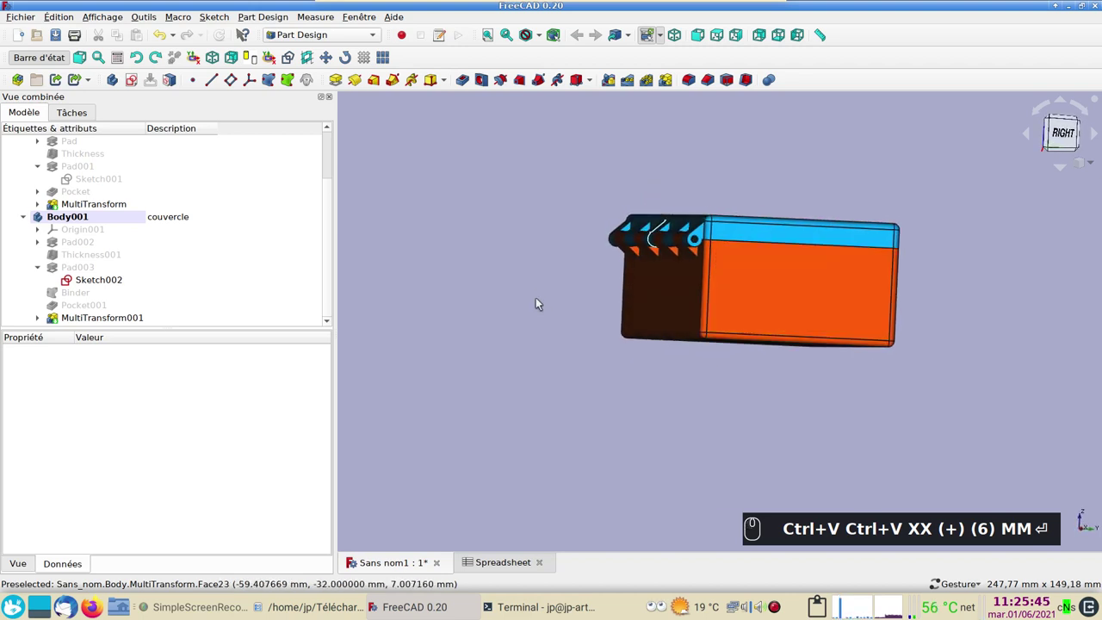
pyautogui.press('1')
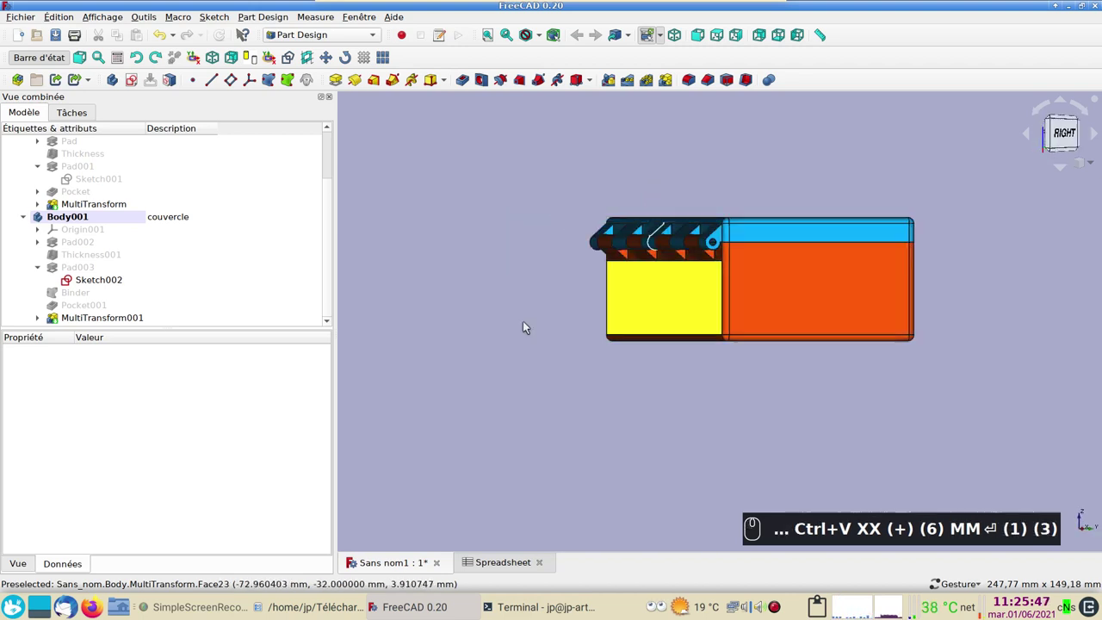
pyautogui.click(499, 274)
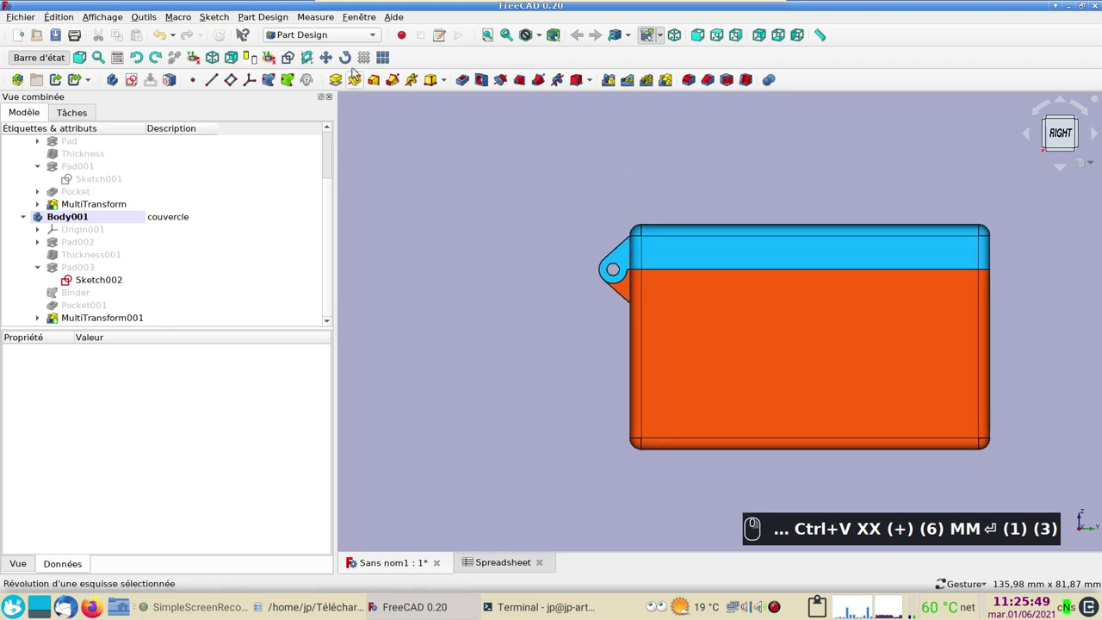
pyautogui.click(351, 39)
pyautogui.click(324, 12)
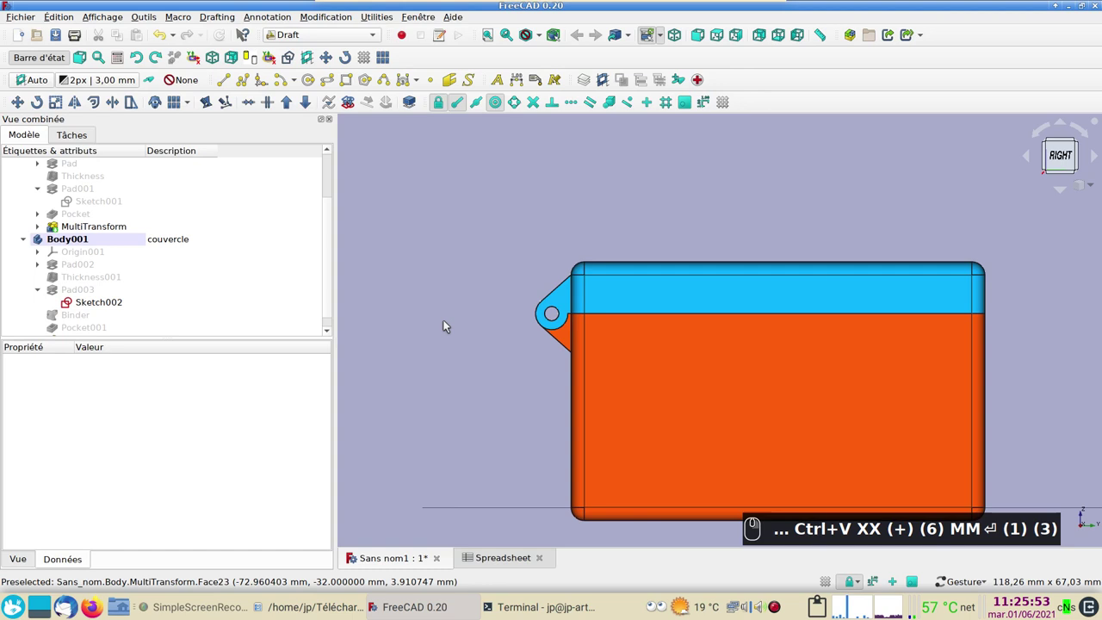
pyautogui.click(87, 238)
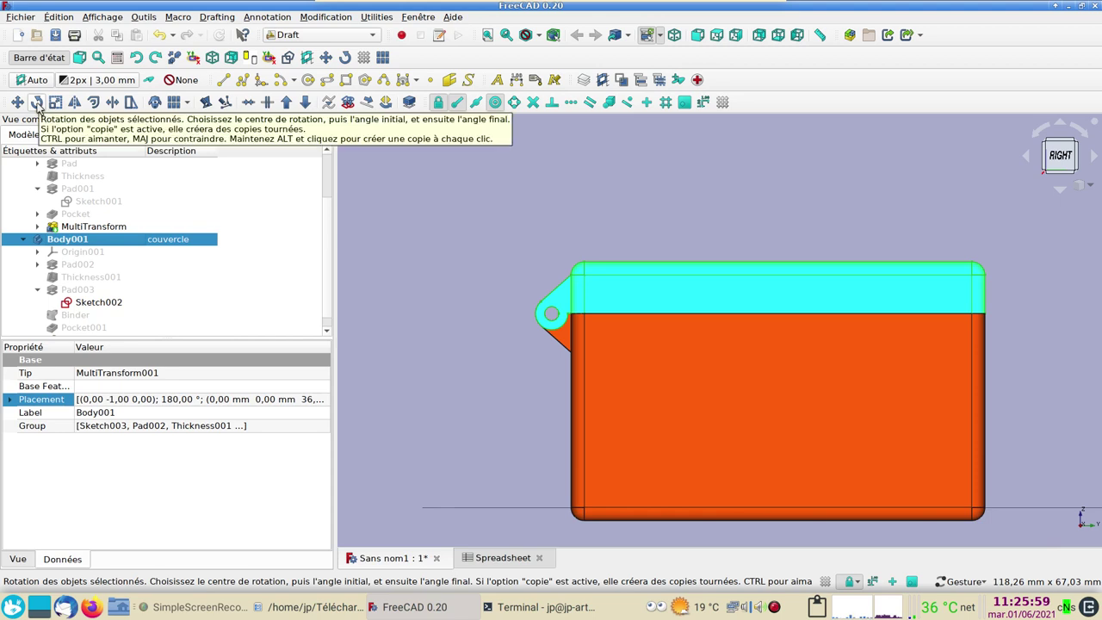
pyautogui.click(43, 102)
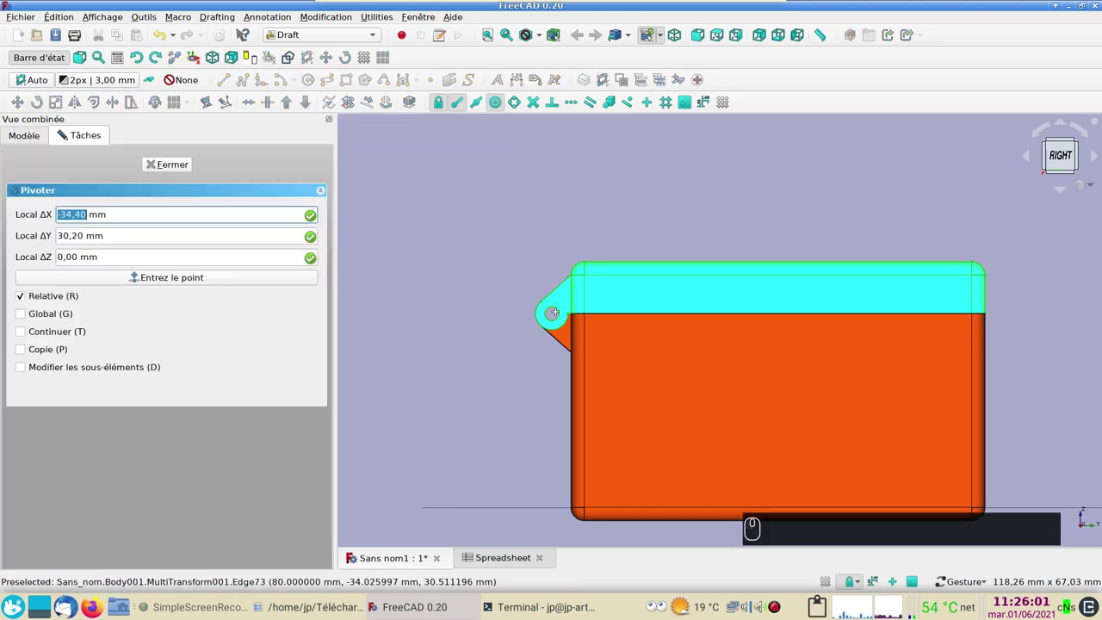
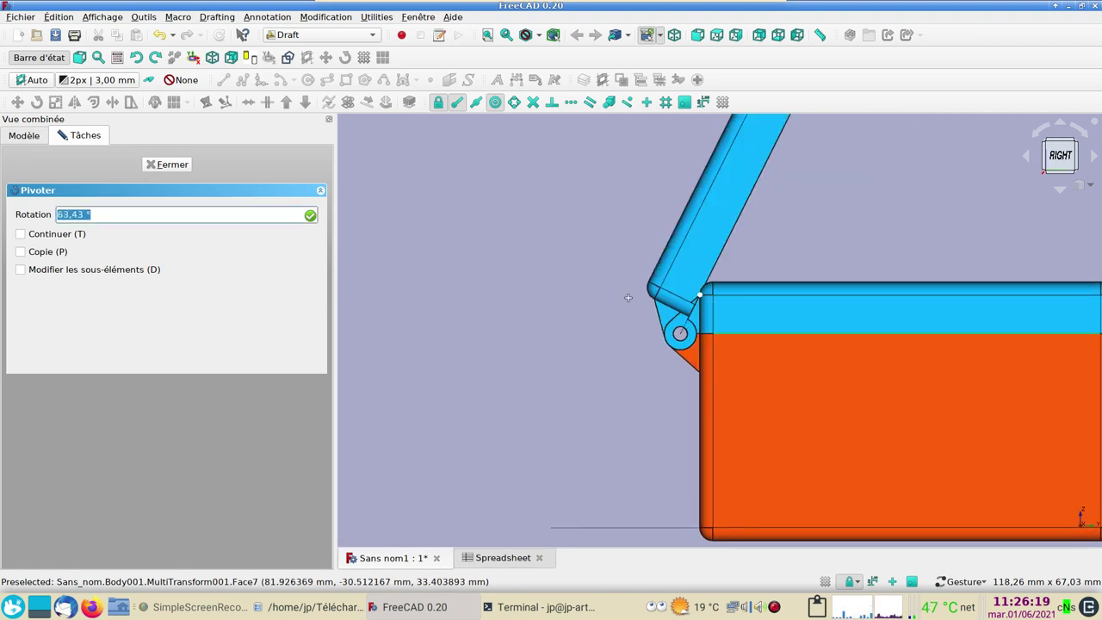
pyautogui.press('Escape')
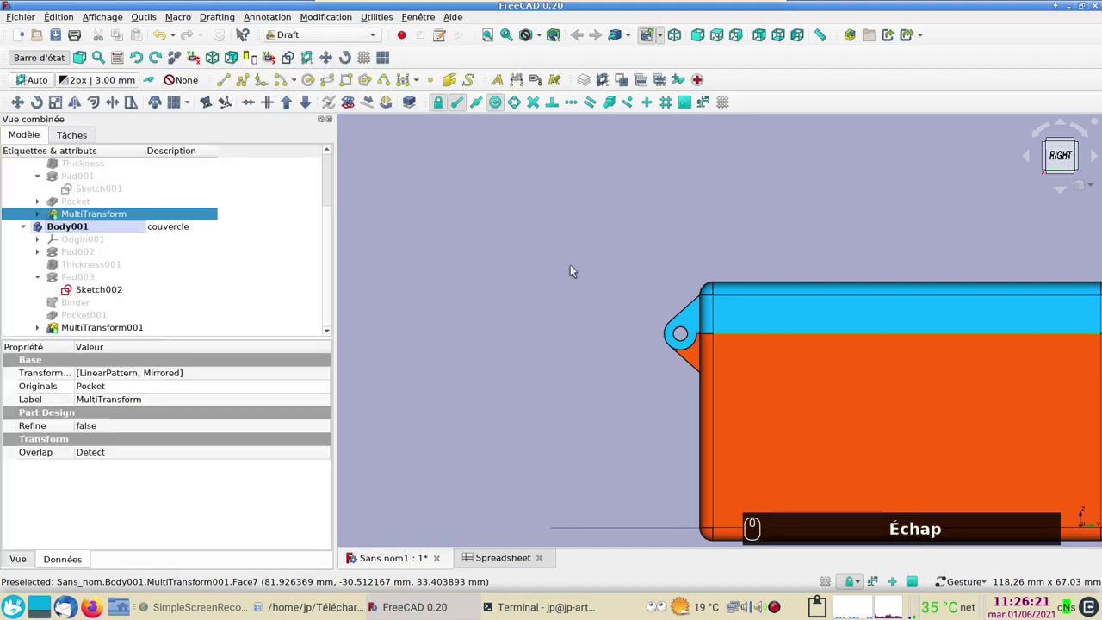
pyautogui.press('Escape')
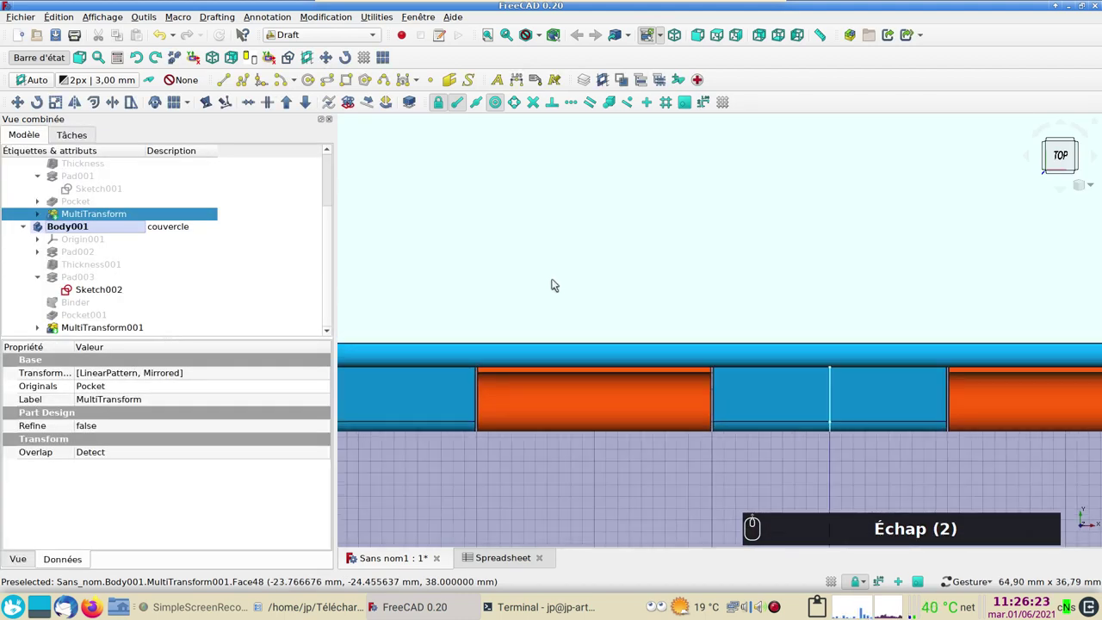
pyautogui.scroll(3)
pyautogui.moveTo(580, 305); pyautogui.dragTo(682, 338)
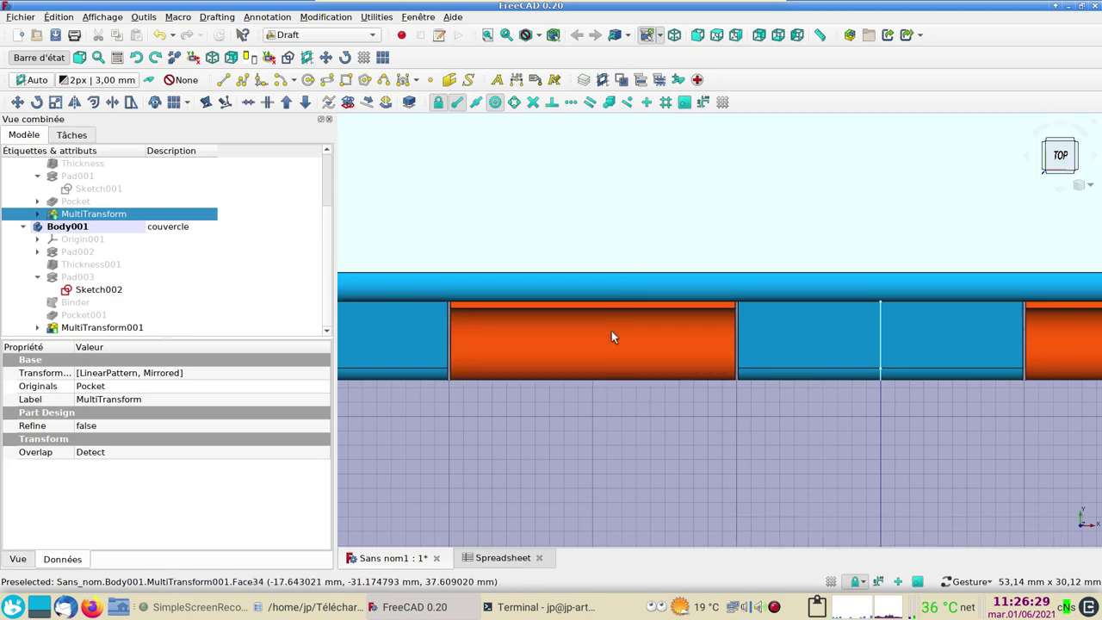
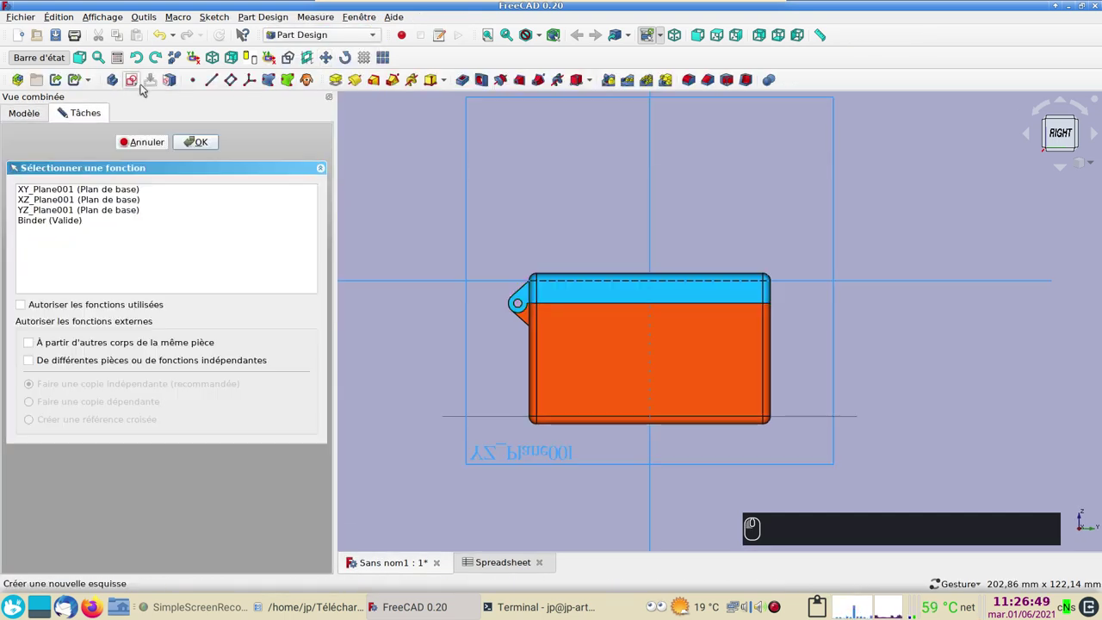
# - Start a new sketch on the YZ plane of the lid body for the stop tab
pyautogui.click(839, 319)
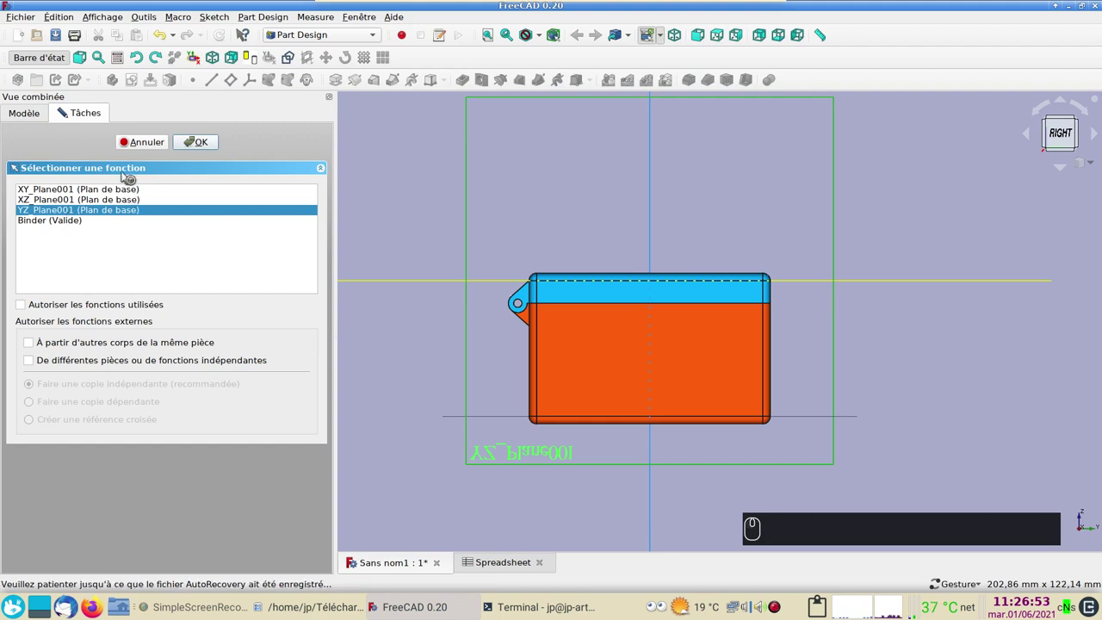
pyautogui.click(203, 140)
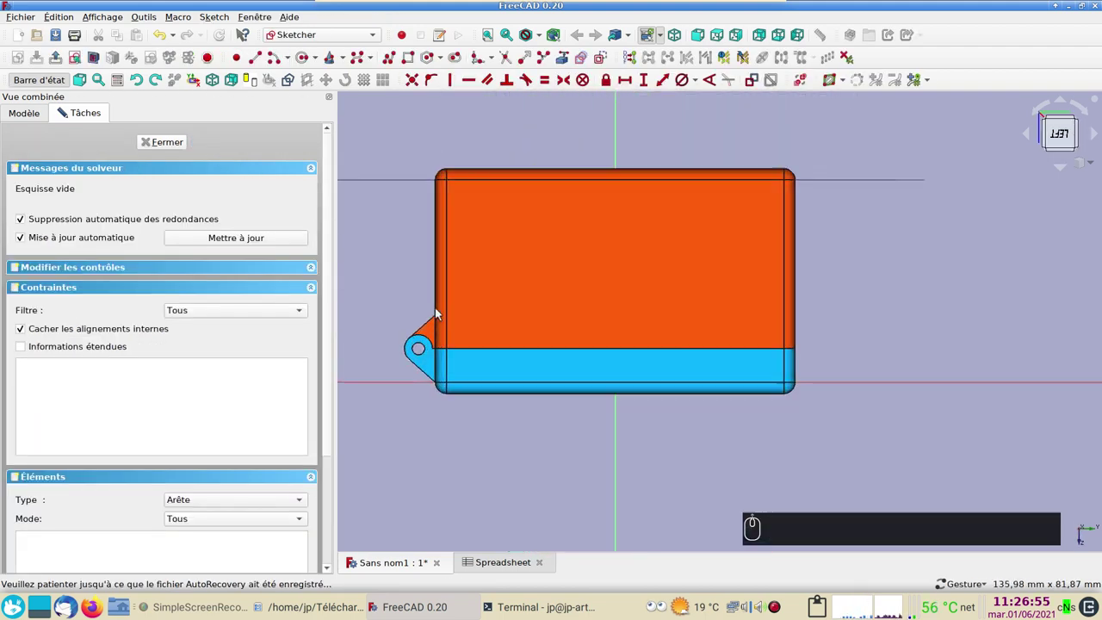
pyautogui.rightClick(613, 335)
pyautogui.press('2')
pyautogui.click(568, 56)
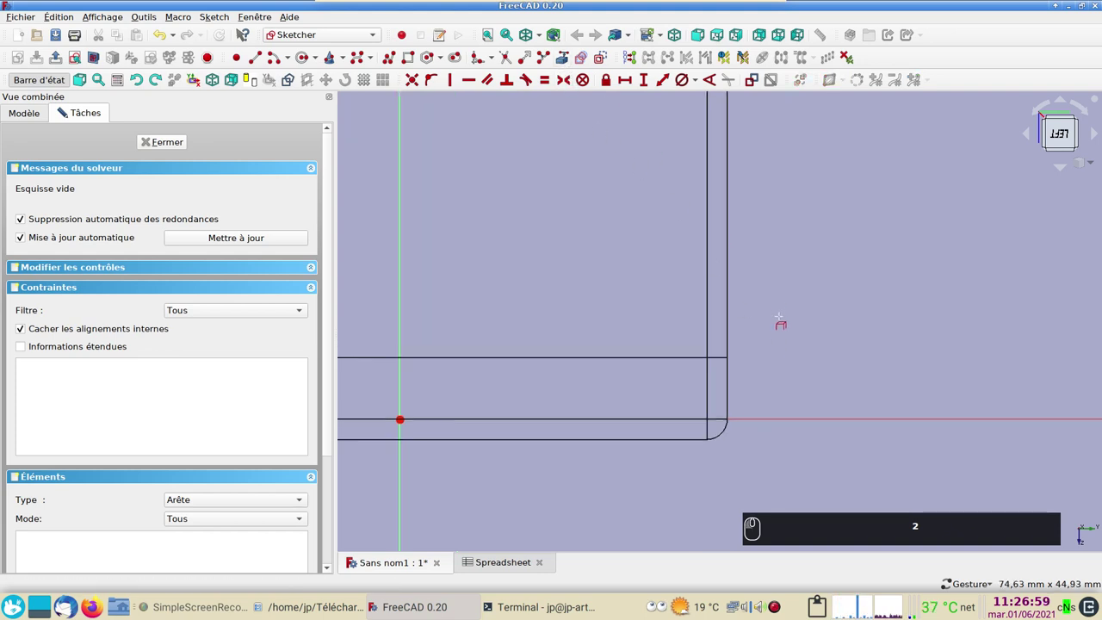
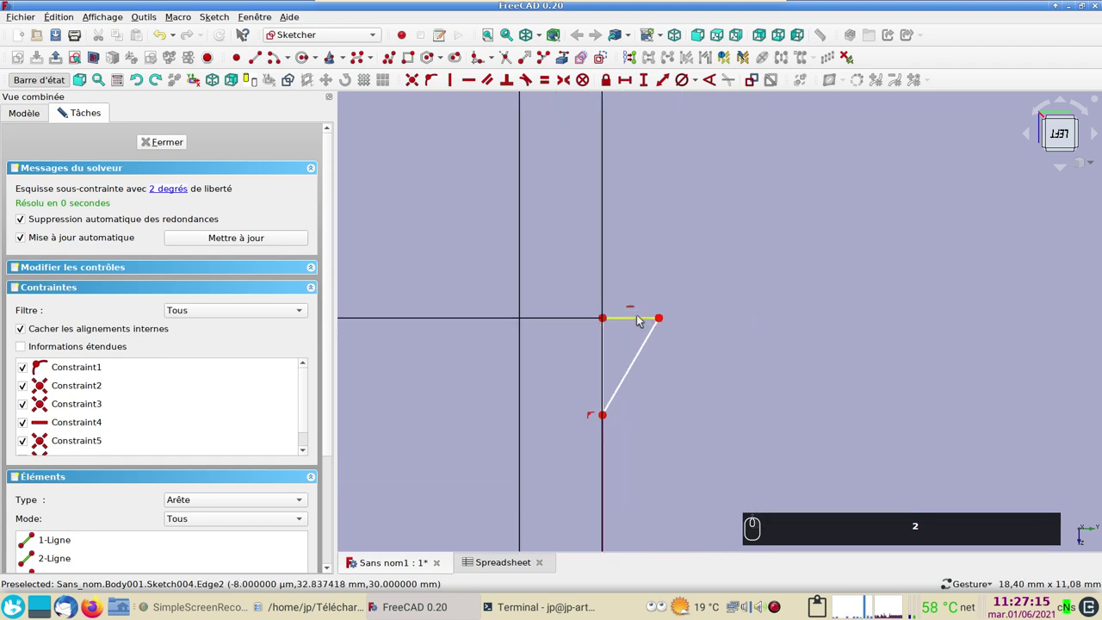
# - Constrain the triangle's top edge to 2 mm and its side to 3 mm, then close the sketch
pyautogui.click(641, 317)
pyautogui.doubleClick(627, 79)
pyautogui.write('(2)')
pyautogui.press('Return')
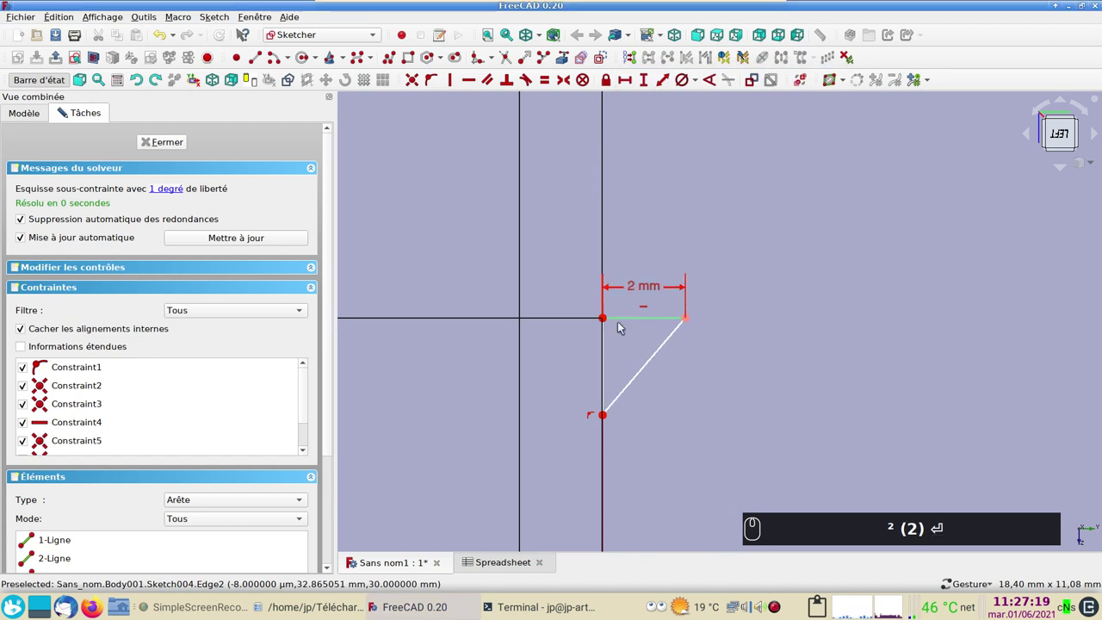
pyautogui.click(607, 353)
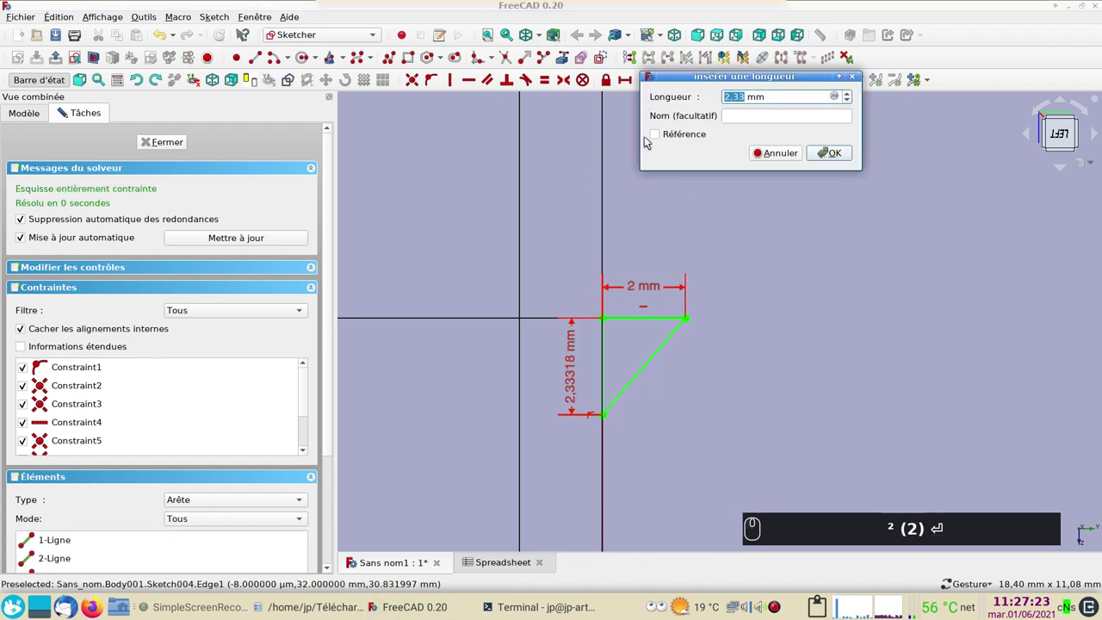
pyautogui.press('Return')
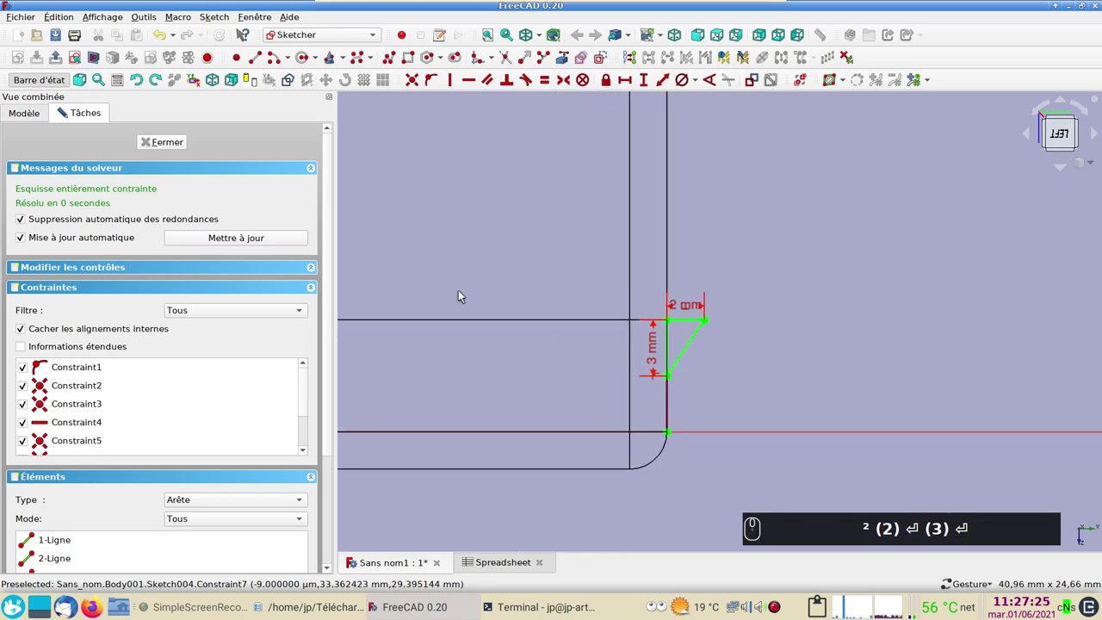
pyautogui.click(175, 136)
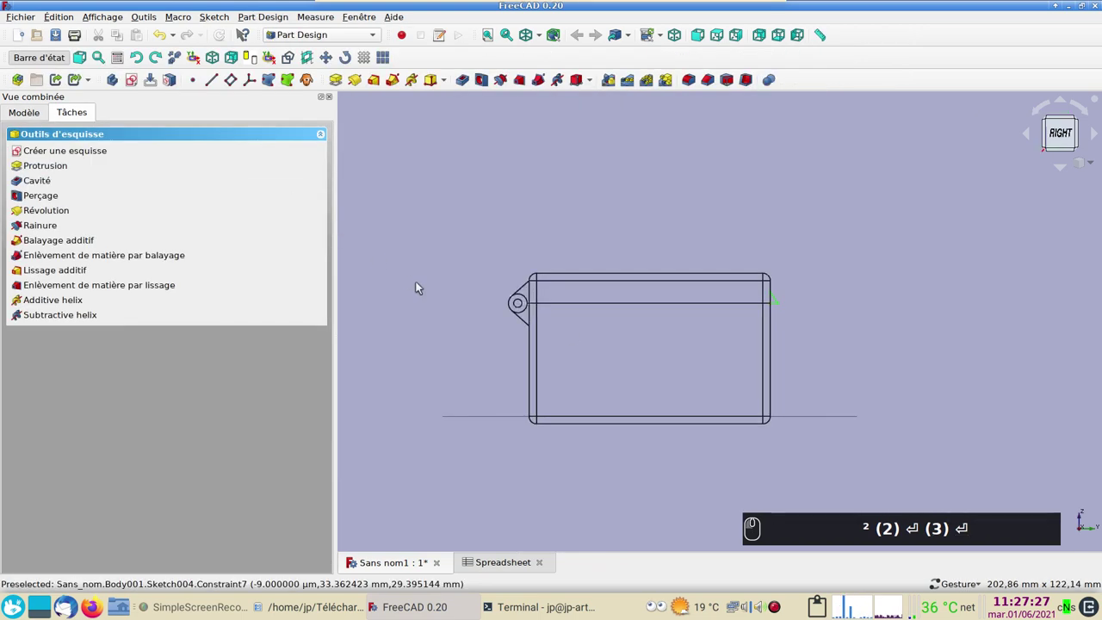
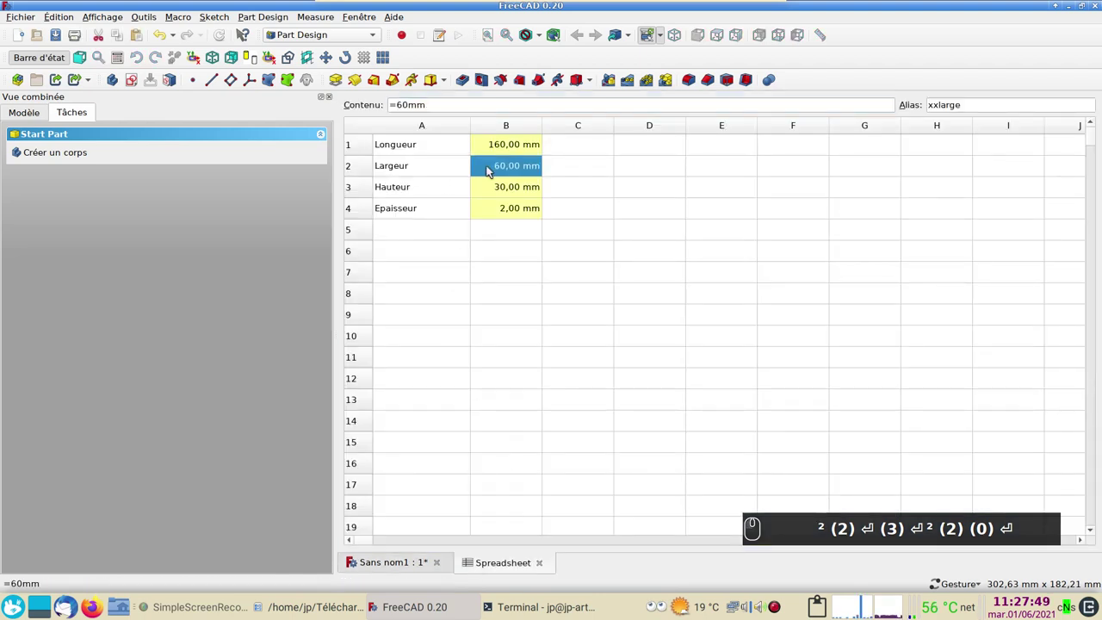
# - Set the spreadsheet width (B2) to 80 mm and the Hauteur (B3) to 20 mm
pyautogui.write('² (2) ⏎ (3) ⏎² (2) (0) ⏎ (8) (0) mm')
pyautogui.click(487, 186)
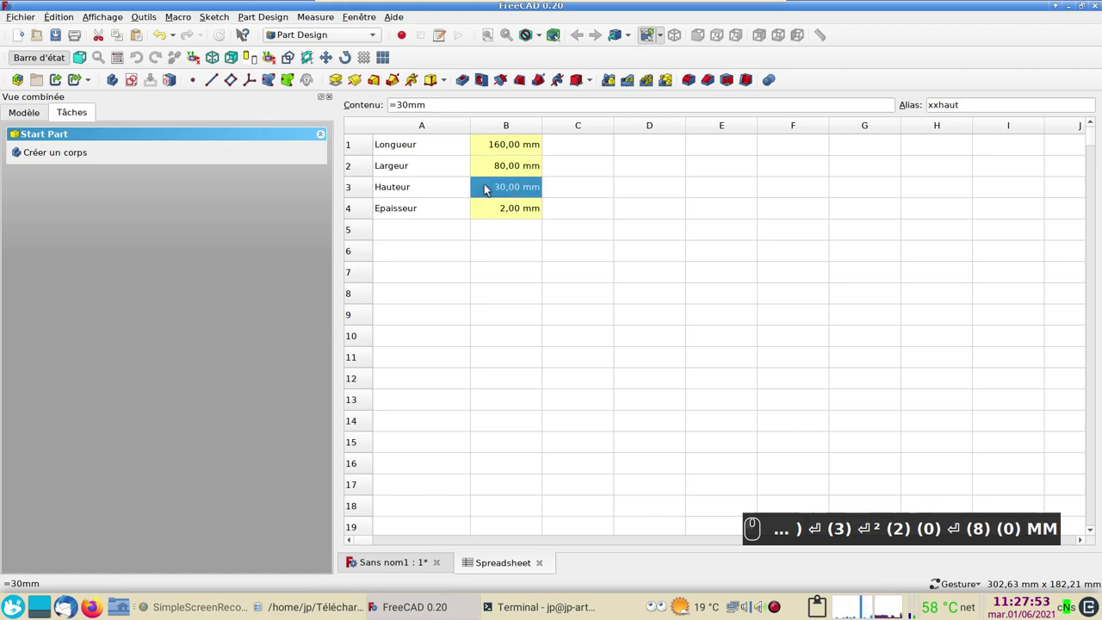
pyautogui.write('(2) (0)')
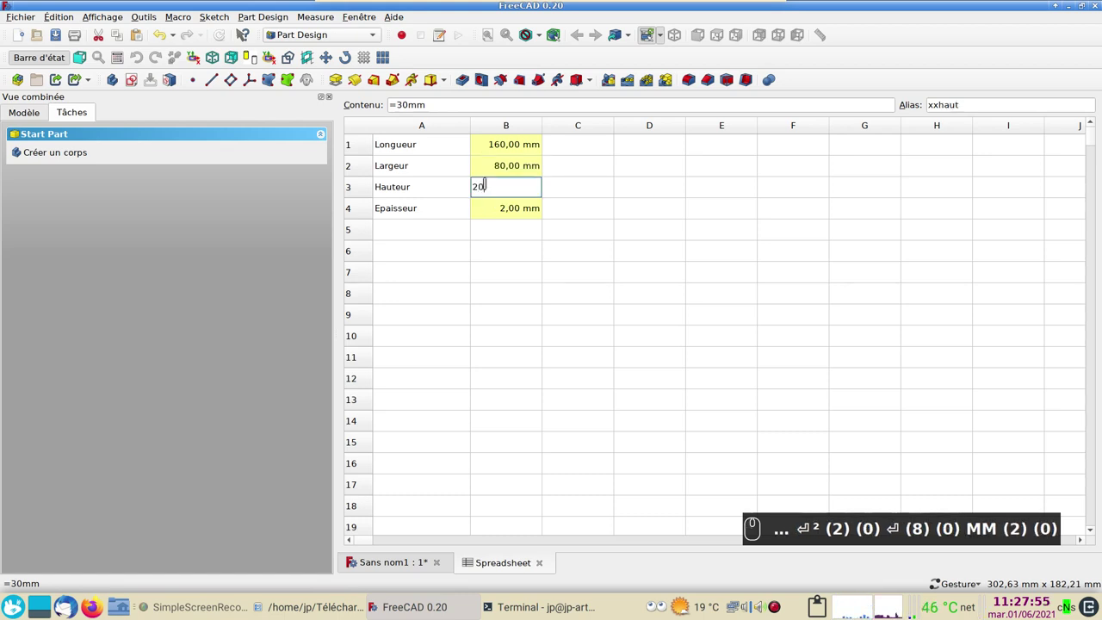
pyautogui.write('mm')
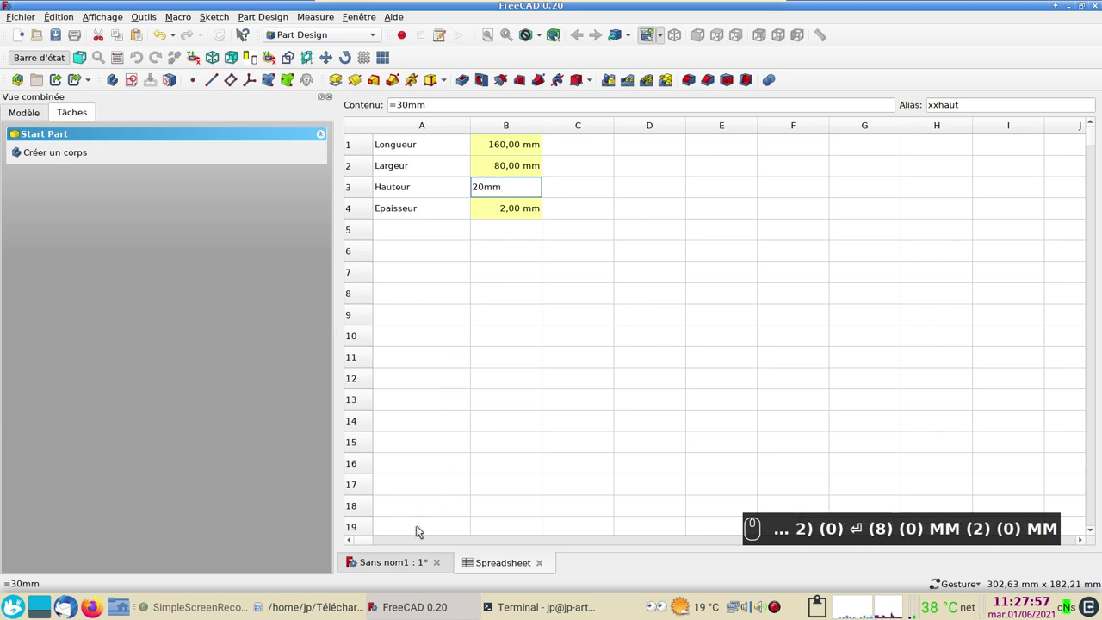
# - Return to the Sans nom1 3D document and view the recomputed, flatter box
pyautogui.click(399, 555)
pyautogui.moveTo(803, 460); pyautogui.dragTo(636, 421)
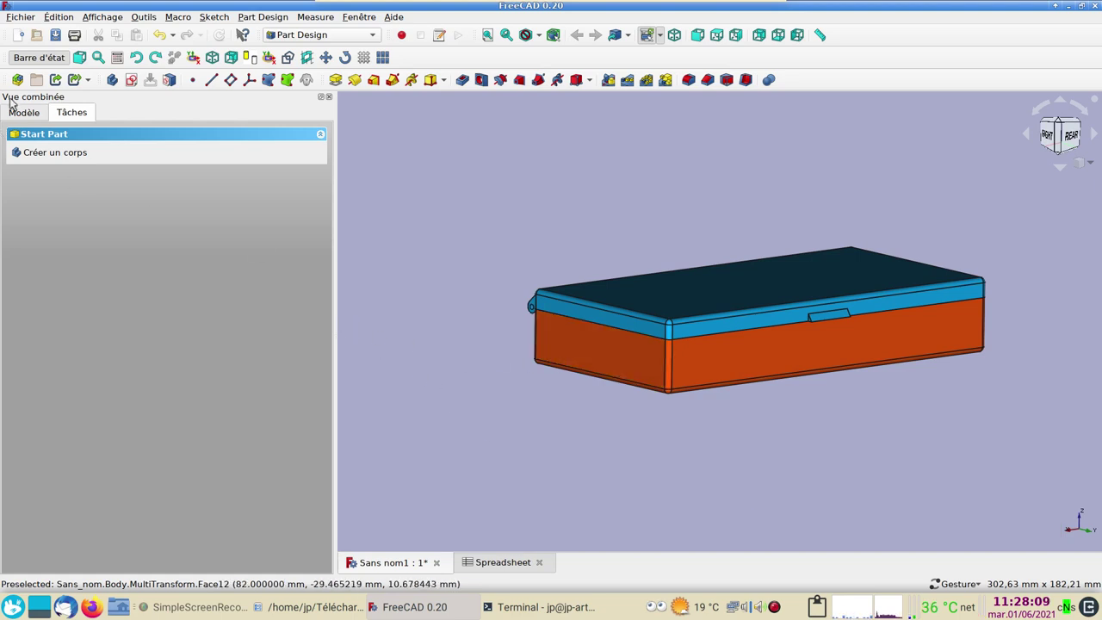
# - Select the bottom Body in the tree and create a mesh from it in Mesh Design
pyautogui.click(26, 111)
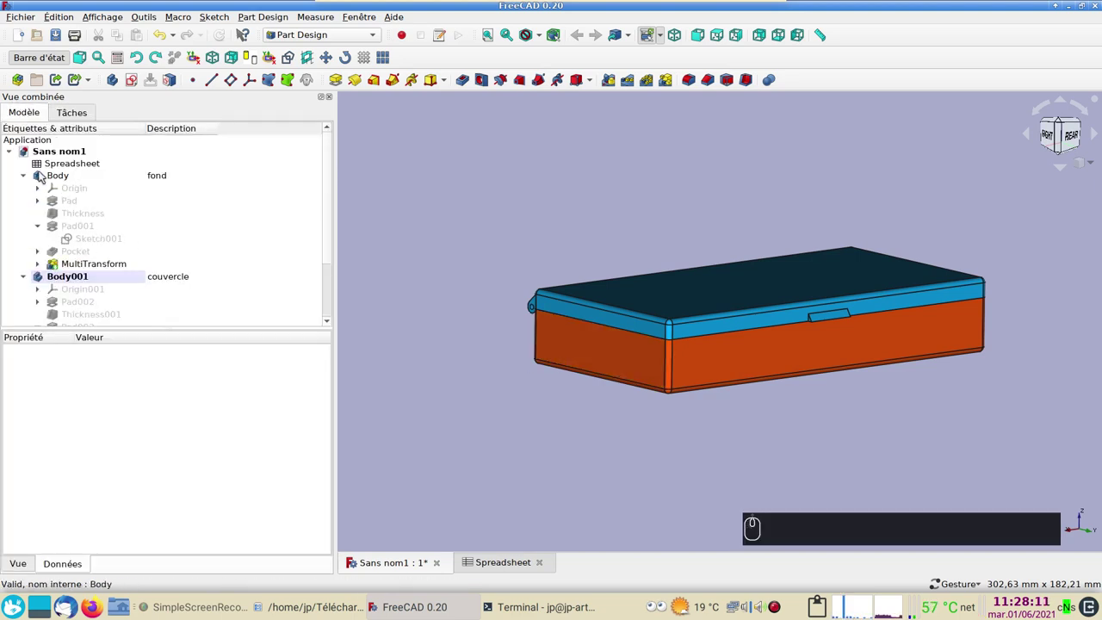
pyautogui.click(323, 38)
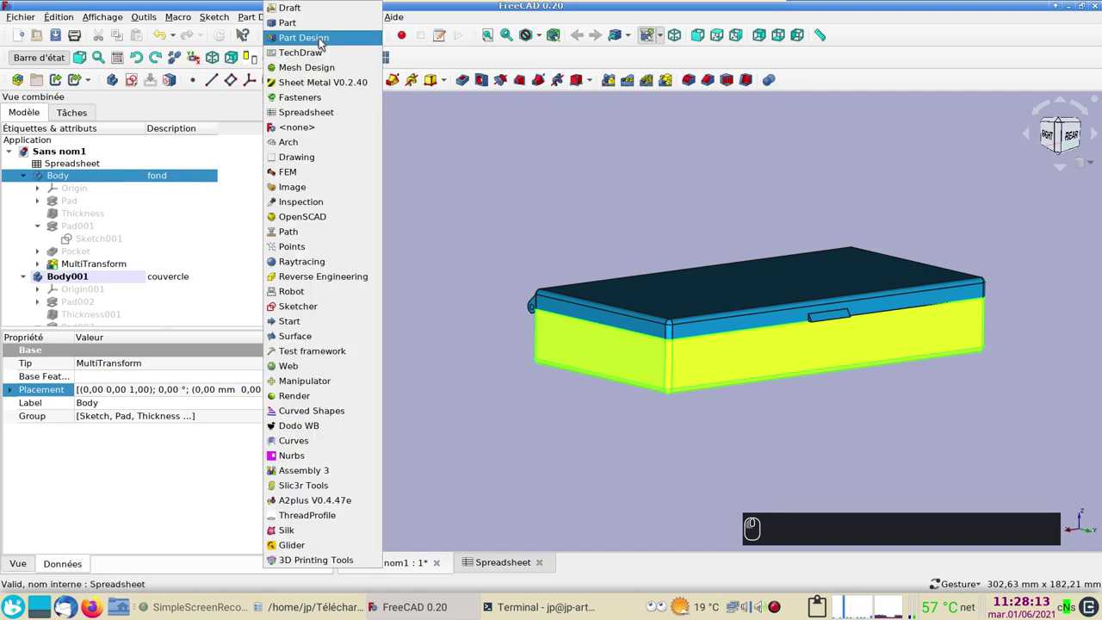
pyautogui.click(324, 64)
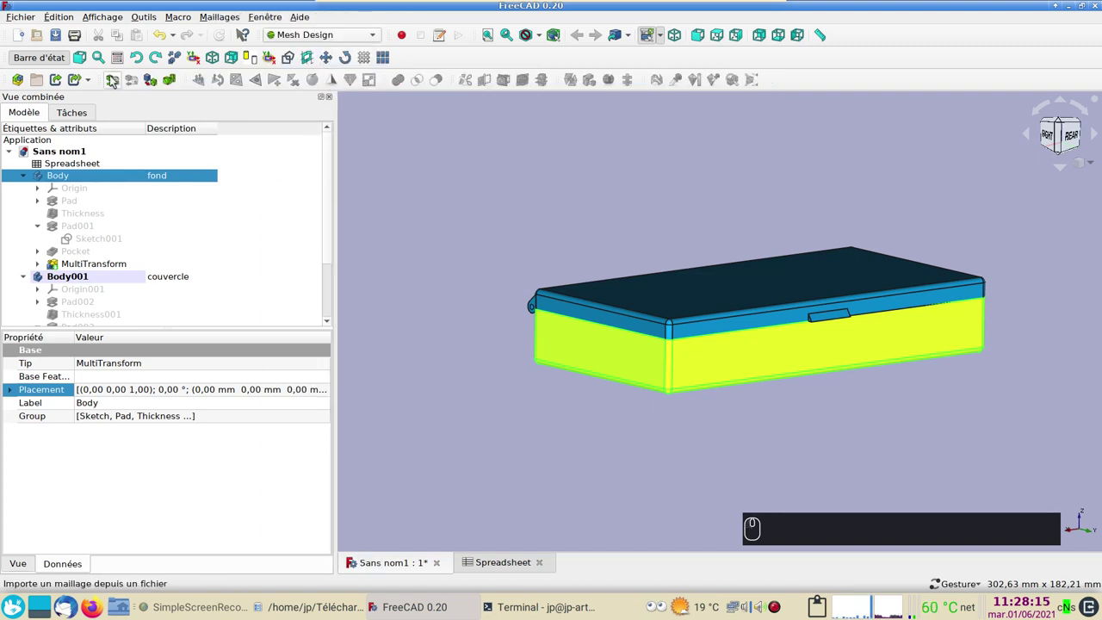
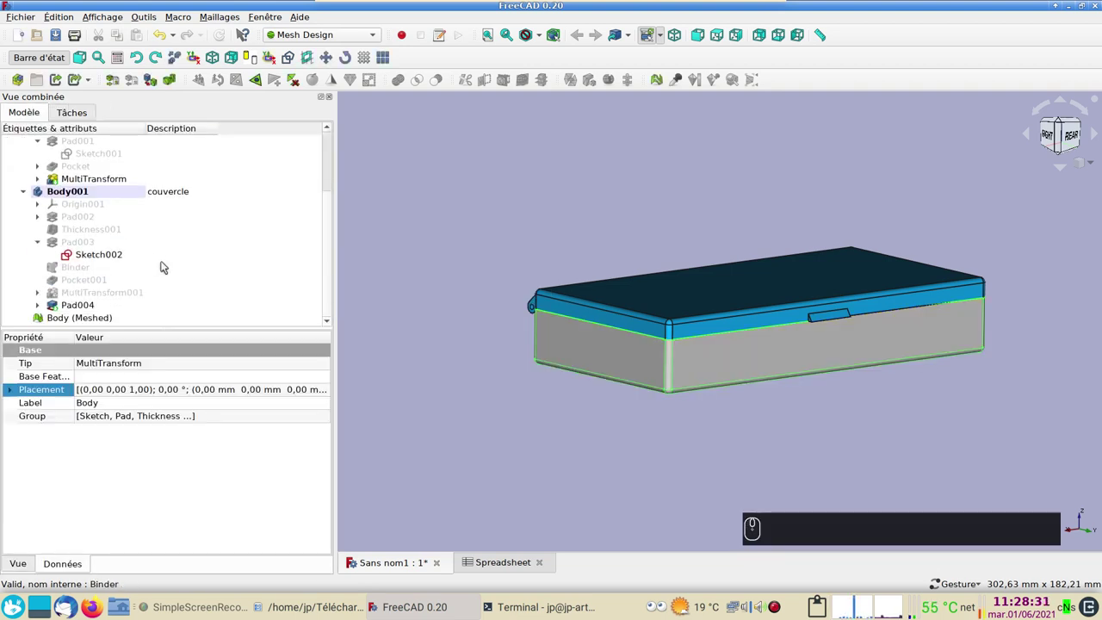
# - Inspect Body (Meshed) in wireframe around the hinge side, then return to shaded display
pyautogui.click(97, 321)
pyautogui.press('2')
pyautogui.moveTo(414, 352); pyautogui.dragTo(631, 366)
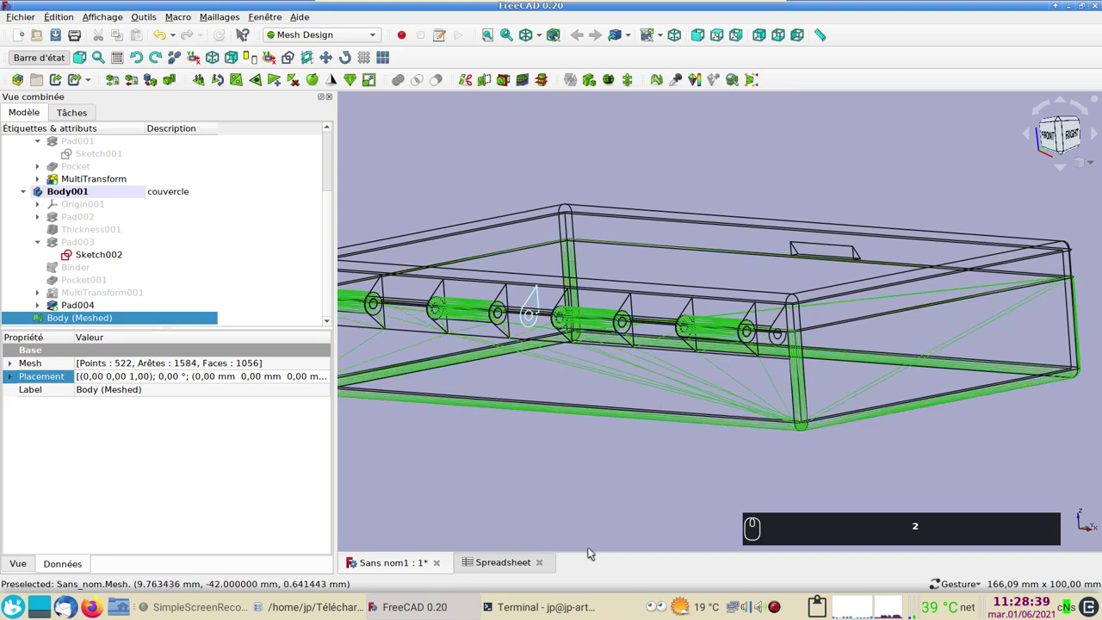
pyautogui.press('2')
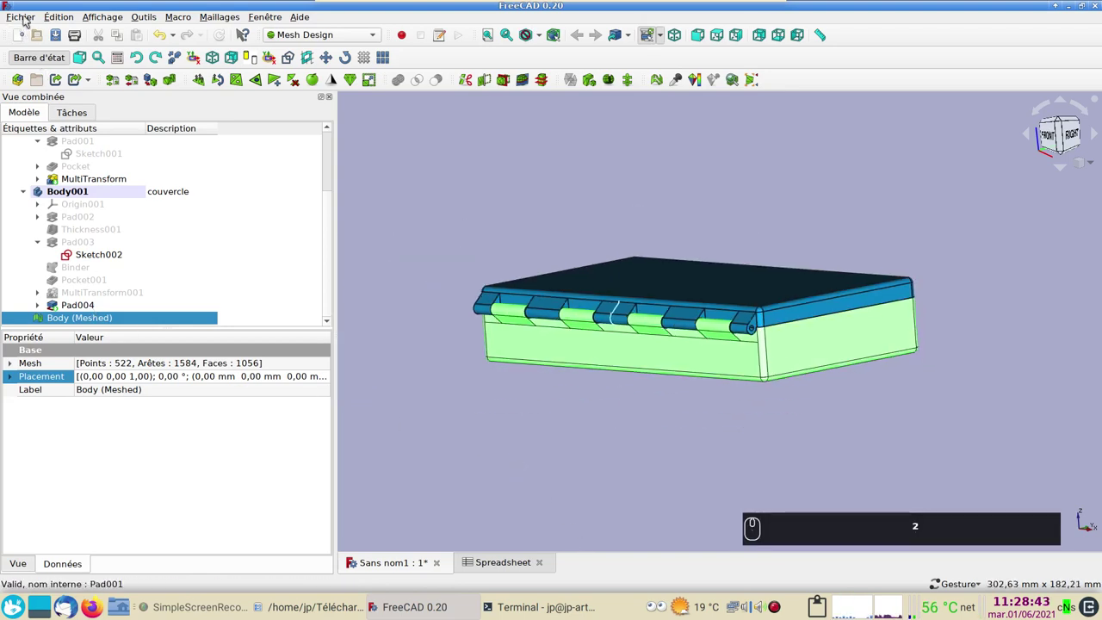
# - Export Body (Meshed) via File > Exporter as an STL Mesh (*.stl *.ast) file
pyautogui.click(28, 19)
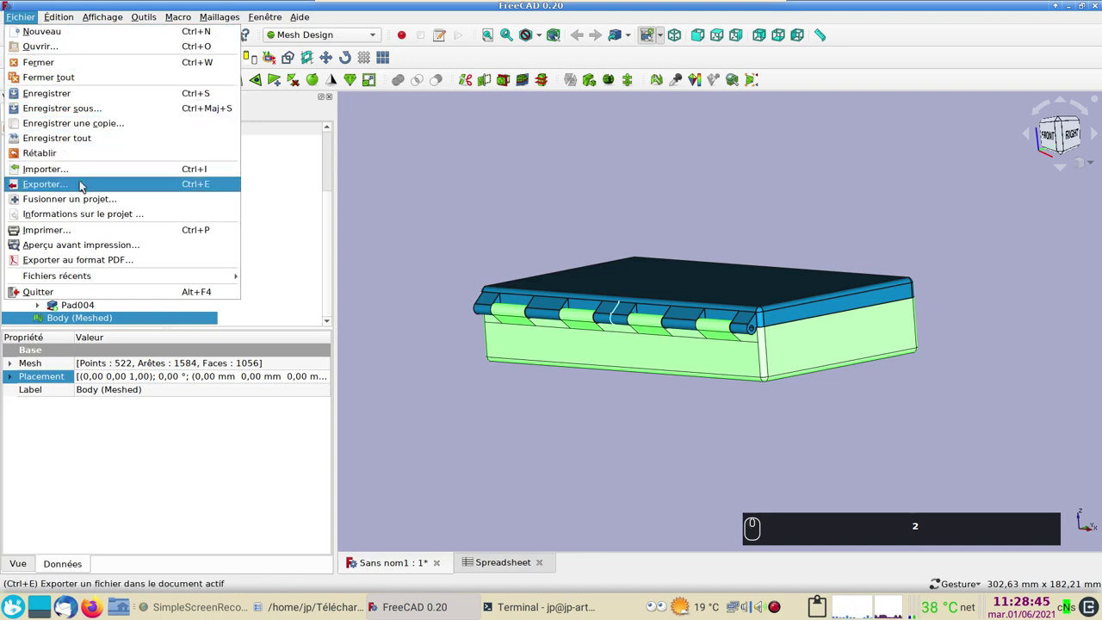
pyautogui.click(85, 184)
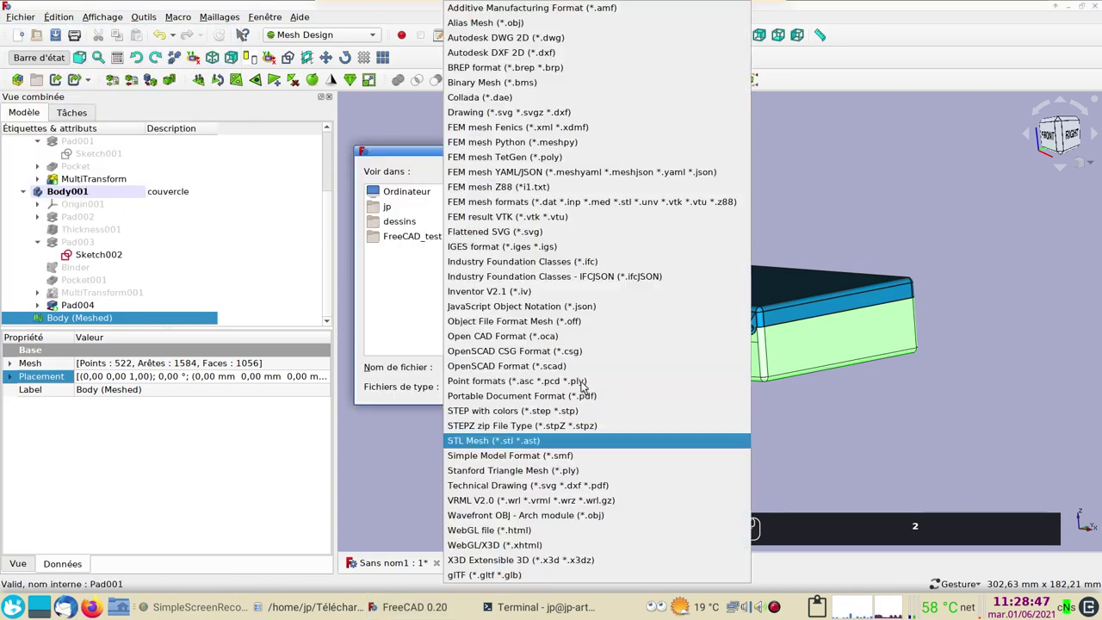
pyautogui.click(480, 437)
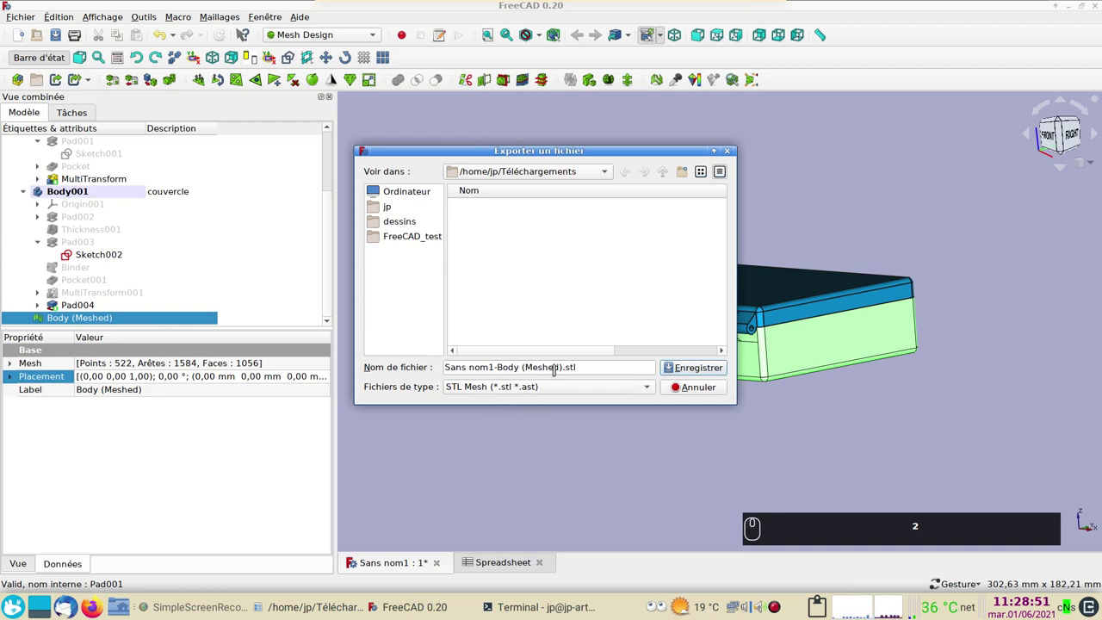
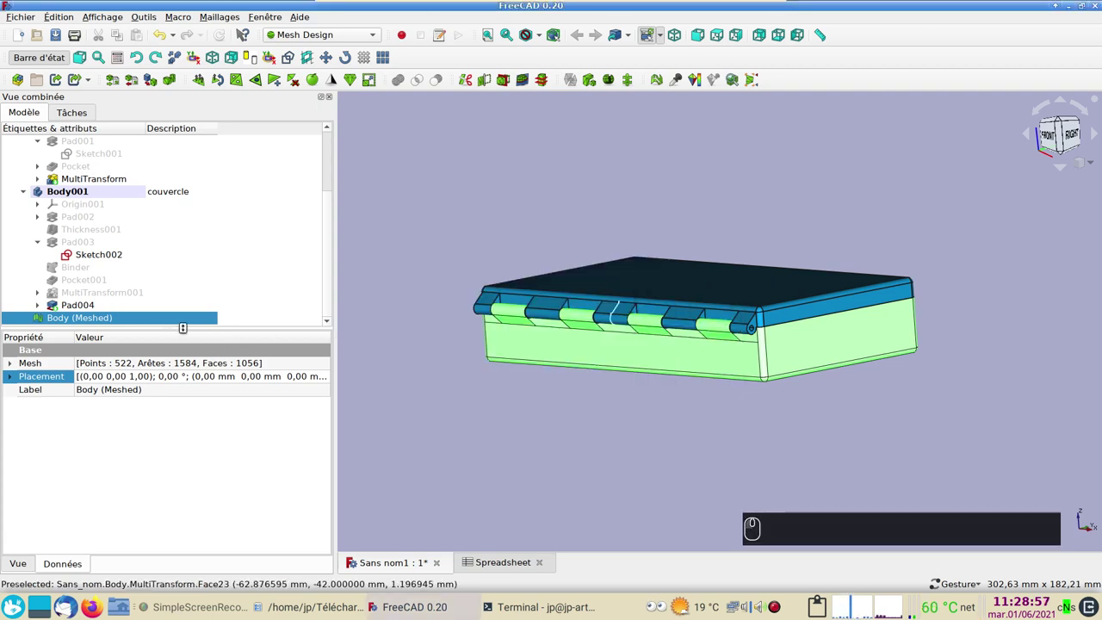
# - Hide the Body (Meshed) copy so only the original hinged box with lid remains visible
pyautogui.click(179, 316)
pyautogui.press('BackSpace')
pyautogui.click(189, 315)
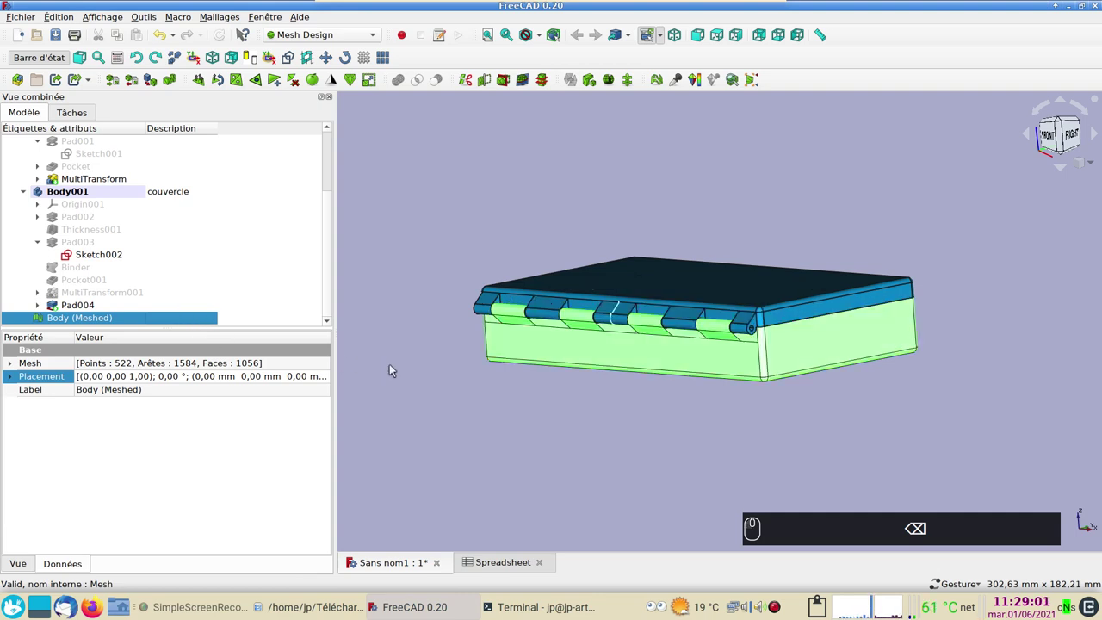
pyautogui.click(181, 314)
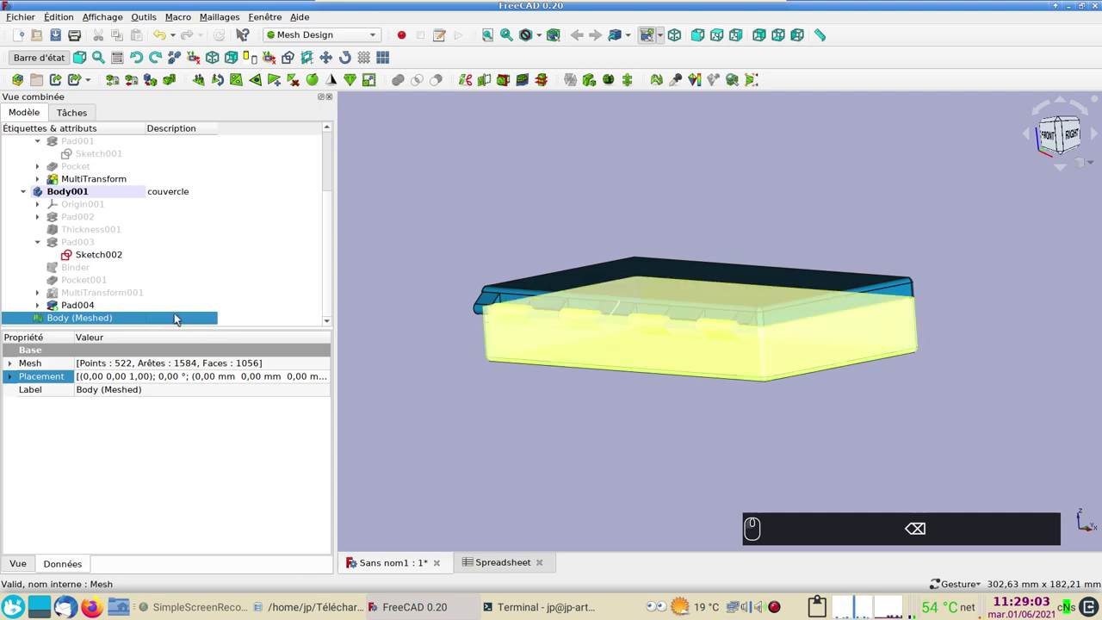
pyautogui.press('Delete')
# - Orbit and zoom the box for a final overall look at the lid from above
pyautogui.moveTo(738, 425); pyautogui.dragTo(929, 395)
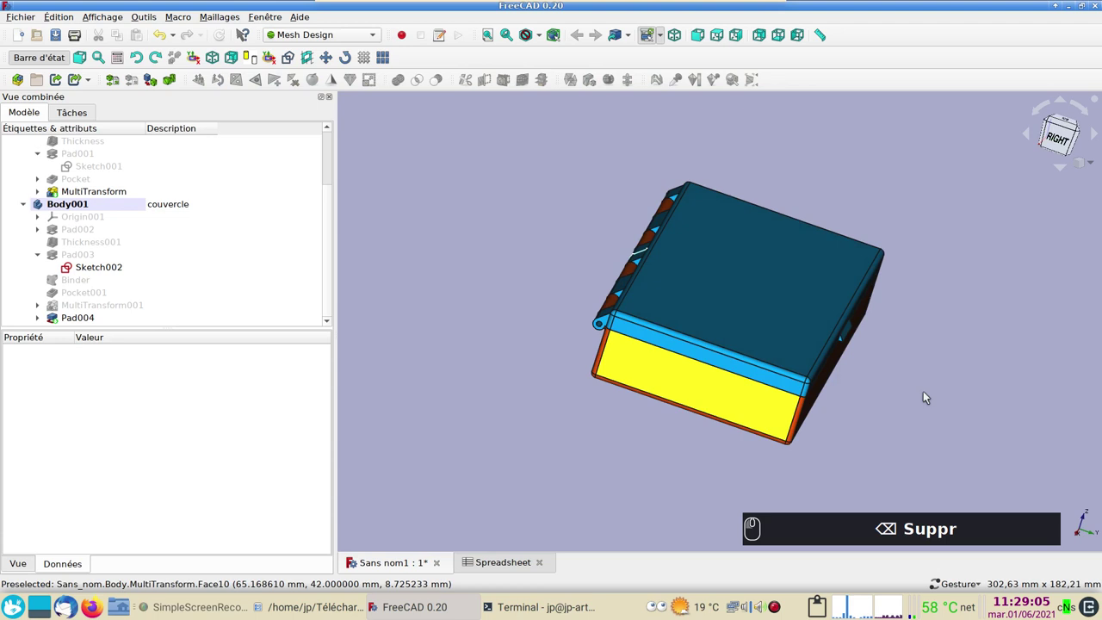
pyautogui.moveTo(395, 363); pyautogui.dragTo(428, 399)
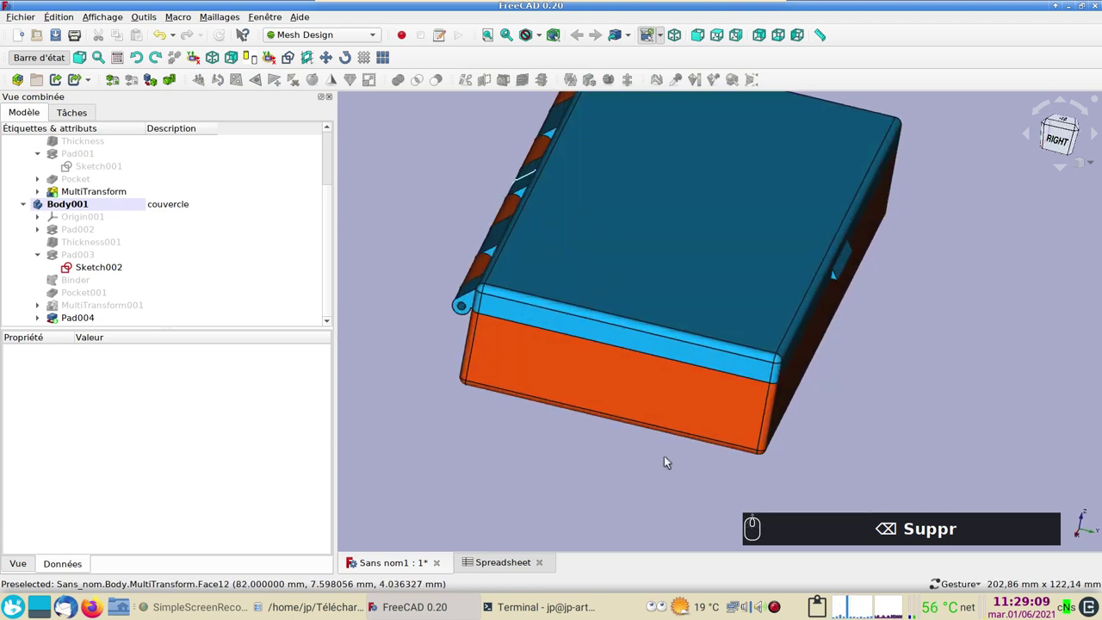
pyautogui.scroll(3)
pyautogui.moveTo(738, 487); pyautogui.dragTo(684, 460)
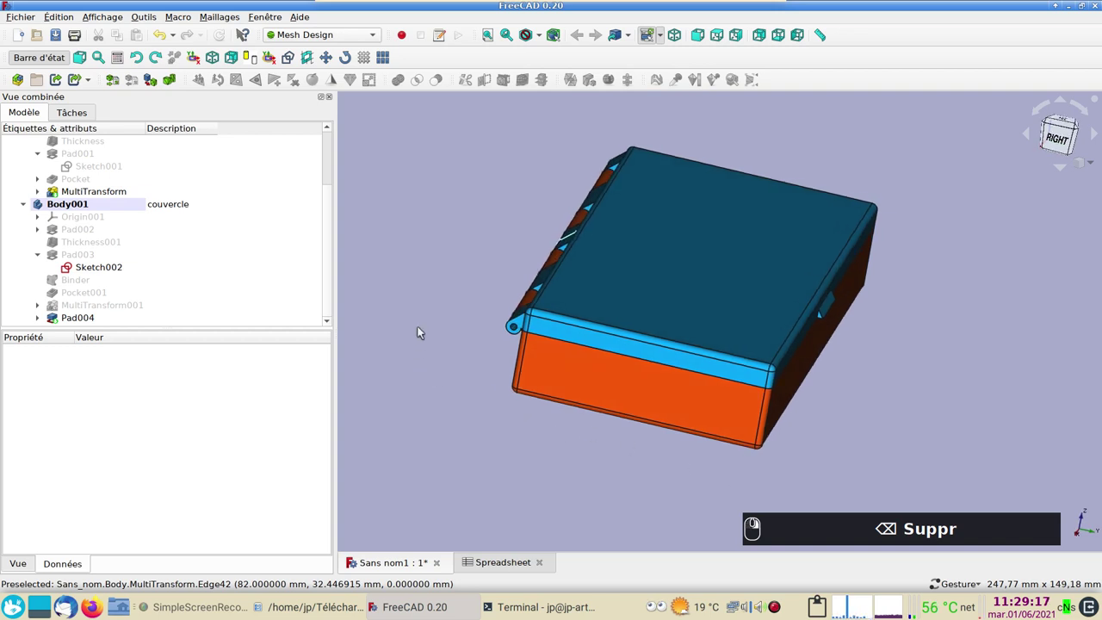